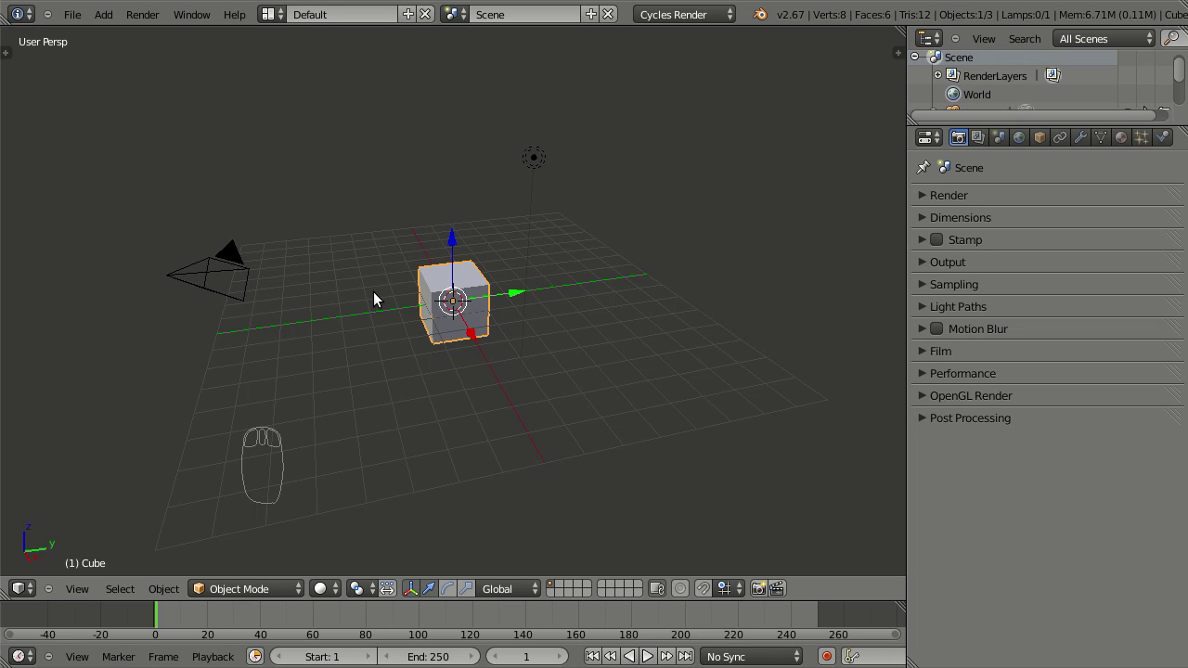
# Delete the default cube, add a UV Sphere from the Mesh menu and switch to Front Ortho view
pyautogui.press('Delete')
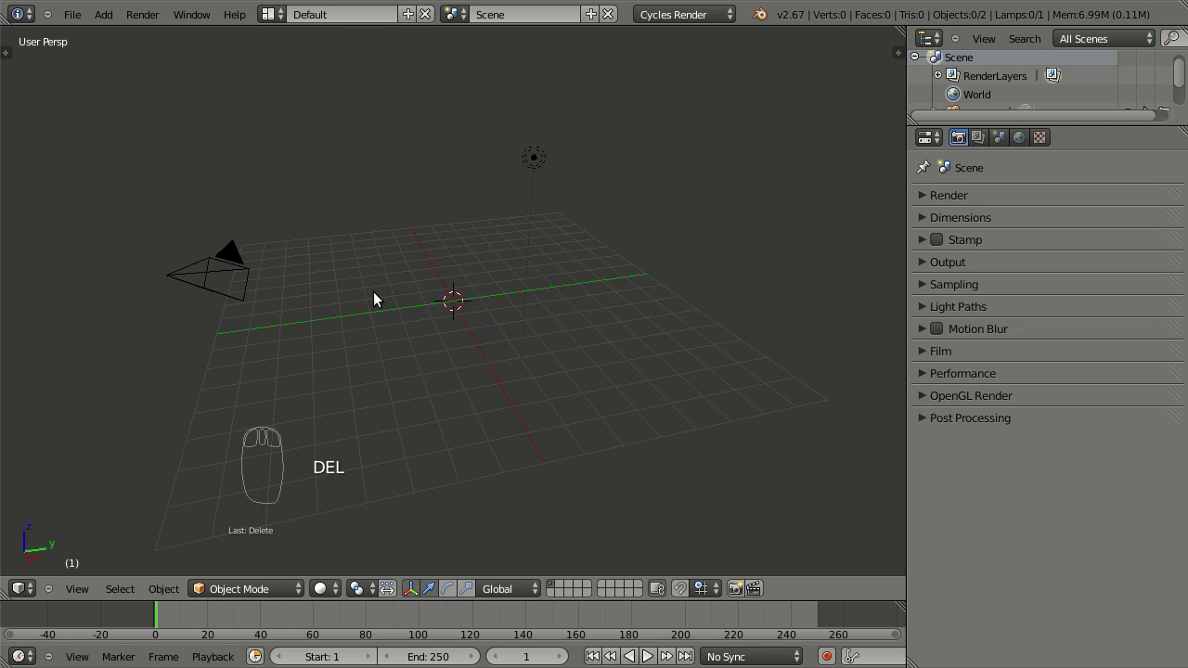
pyautogui.press('shift+a')
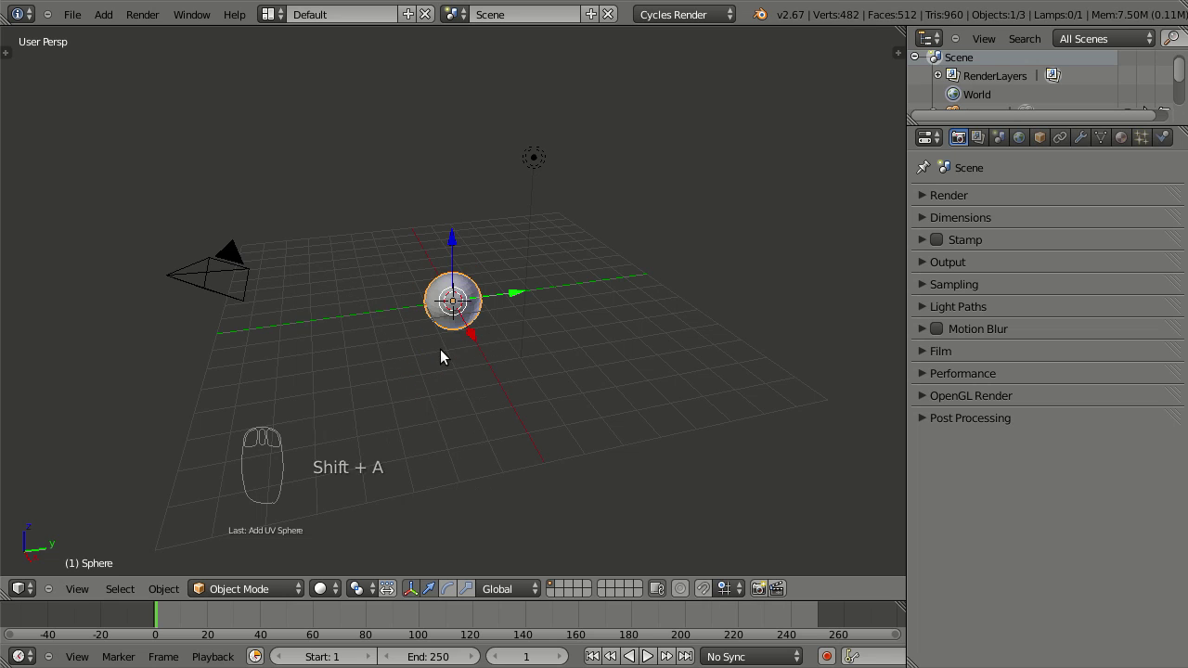
pyautogui.moveTo(450, 357); pyautogui.dragTo(526, 338)
pyautogui.scroll(3)
pyautogui.moveTo(530, 335); pyautogui.dragTo(574, 345)
pyautogui.press('KP_1')
# Scale the sphere interactively a couple of times, trying a smaller then a larger size
pyautogui.press('KP_5')
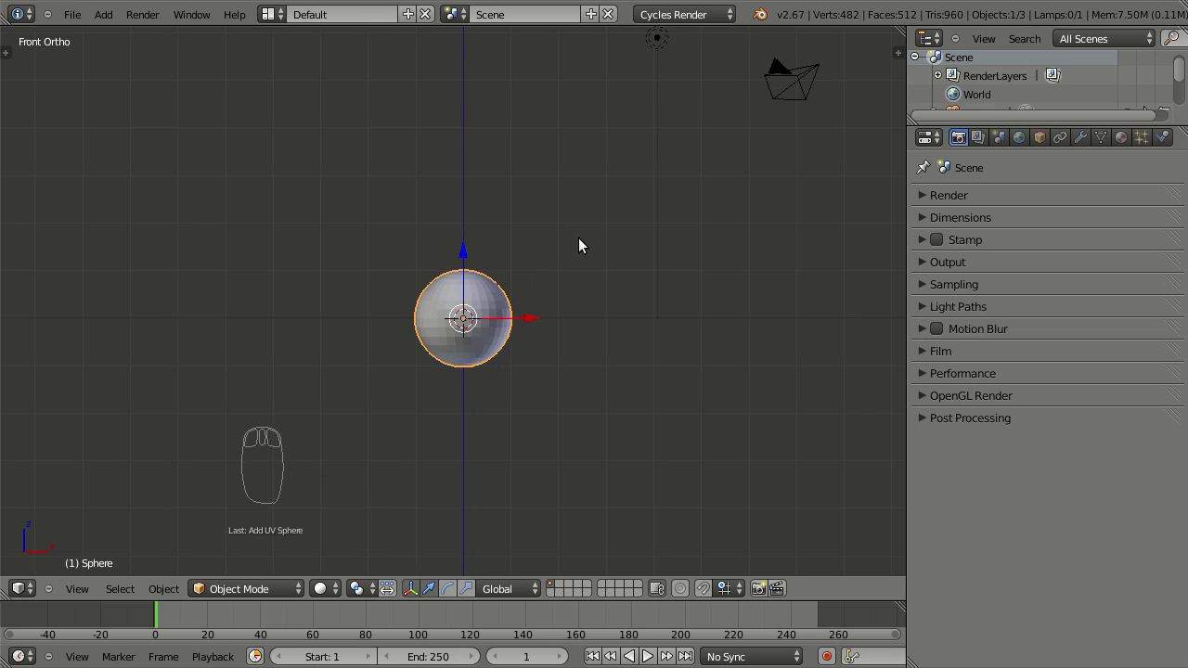
pyautogui.press('s')
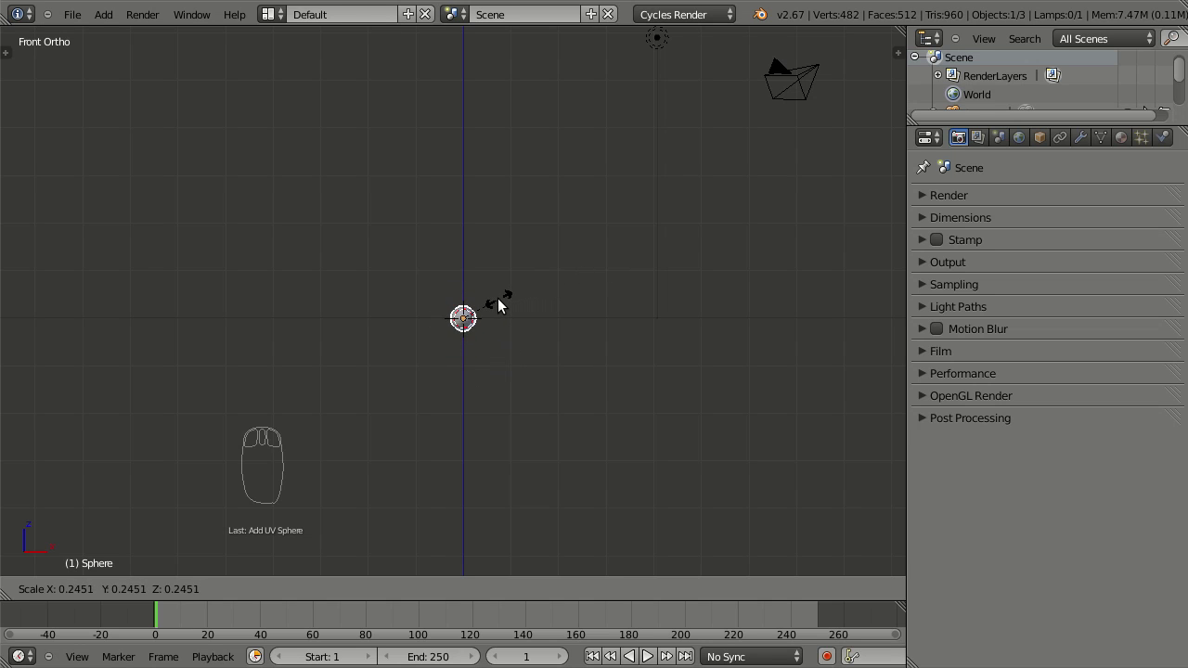
pyautogui.moveTo(500, 303); pyautogui.dragTo(564, 278)
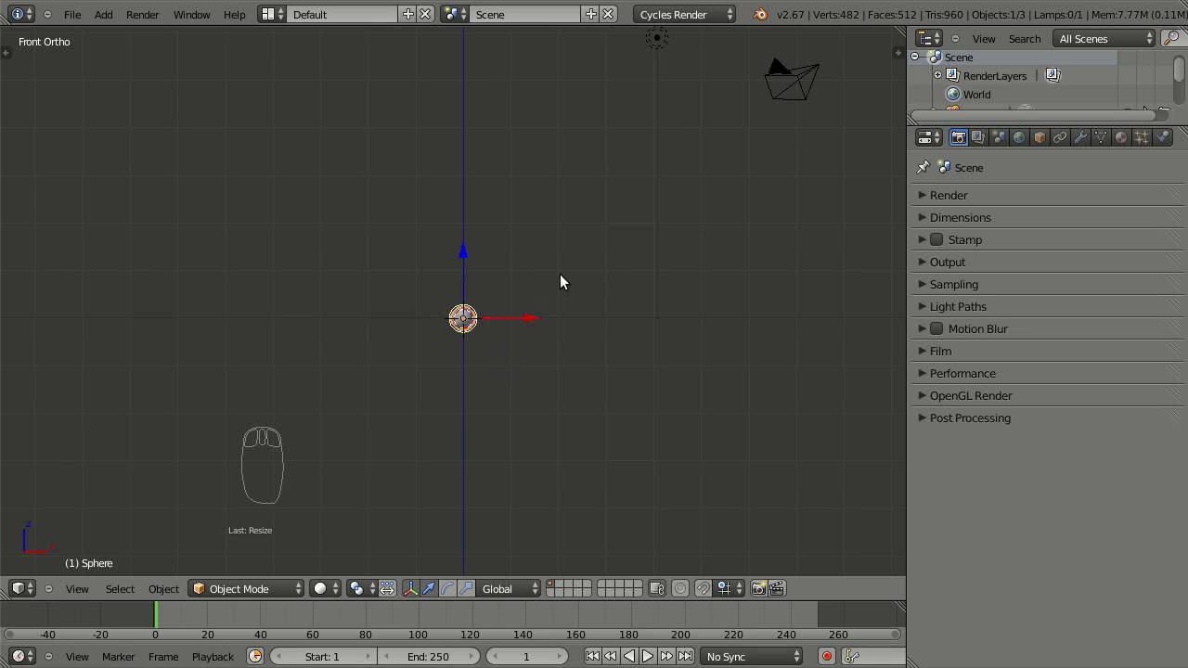
pyautogui.press('alt+s')
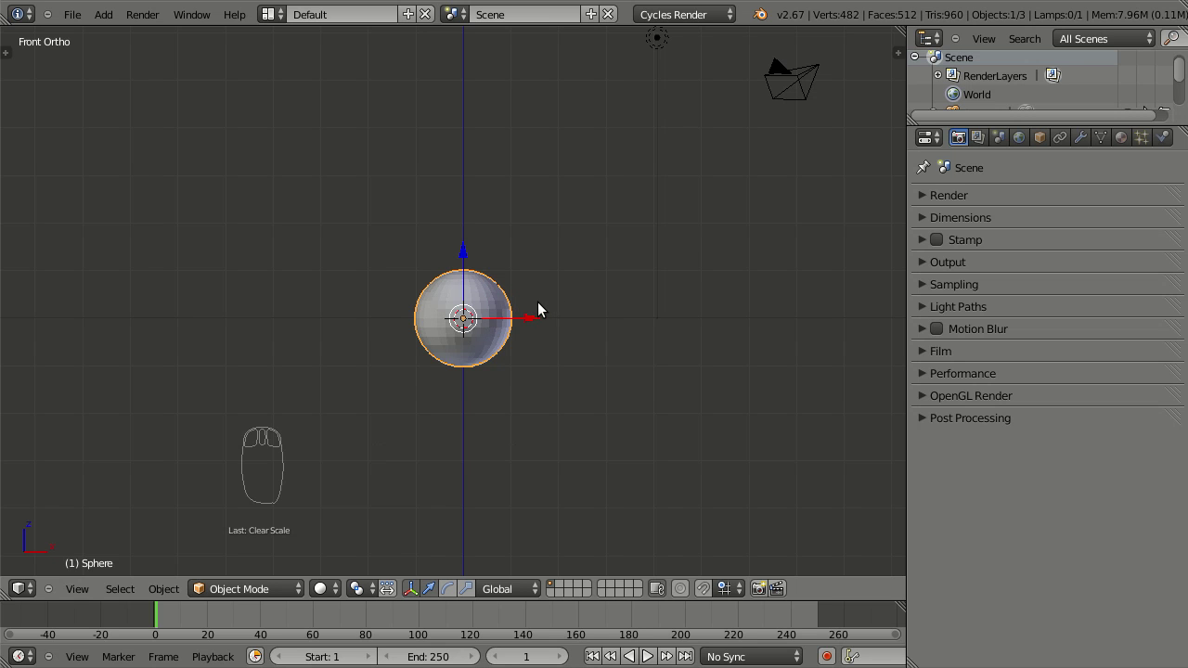
pyautogui.press('s')
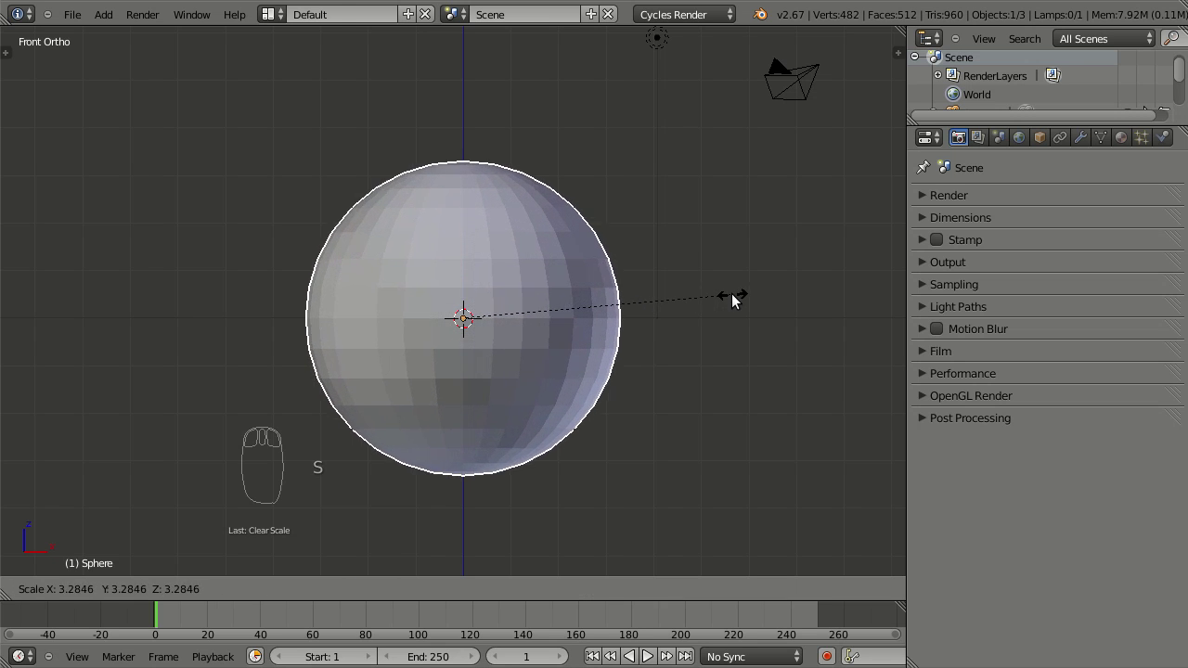
pyautogui.moveTo(700, 302); pyautogui.dragTo(666, 313)
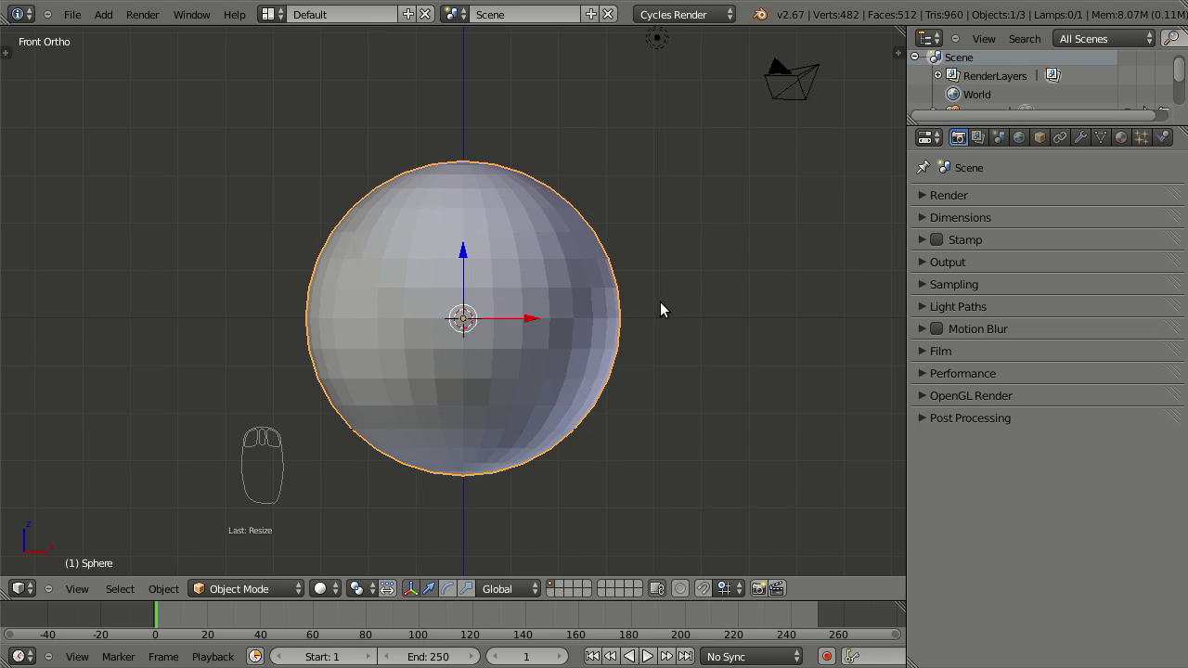
pyautogui.press('alt+s')
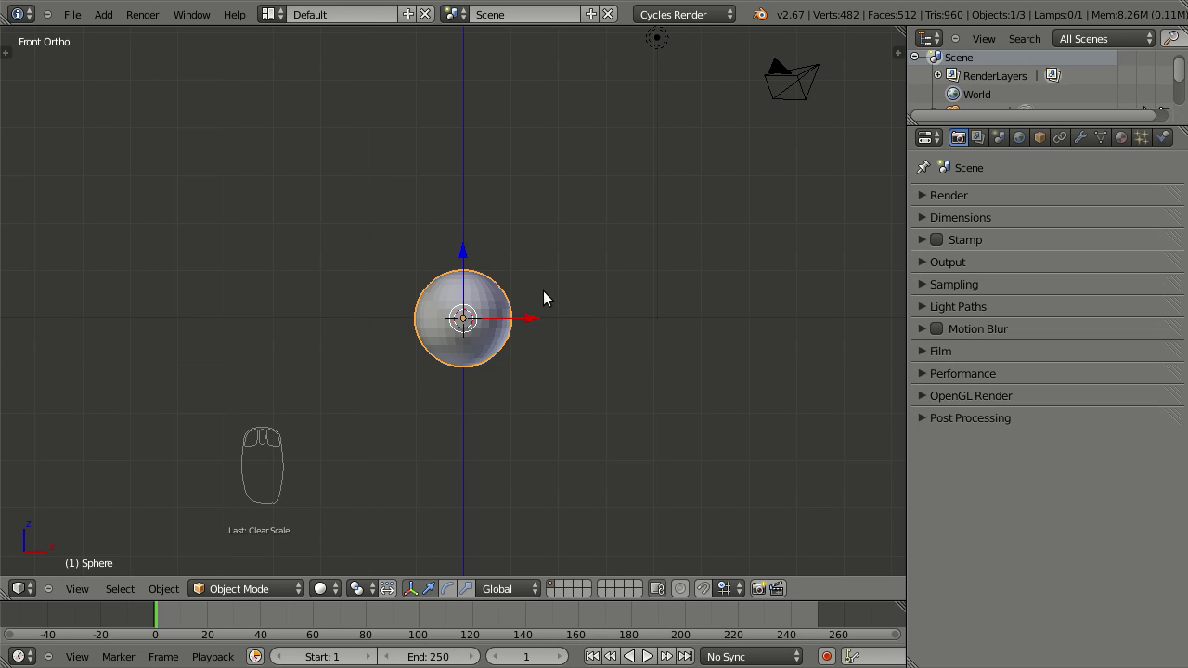
# Shrink and re-scale the sphere a few more times without settling on a size
pyautogui.press('s')
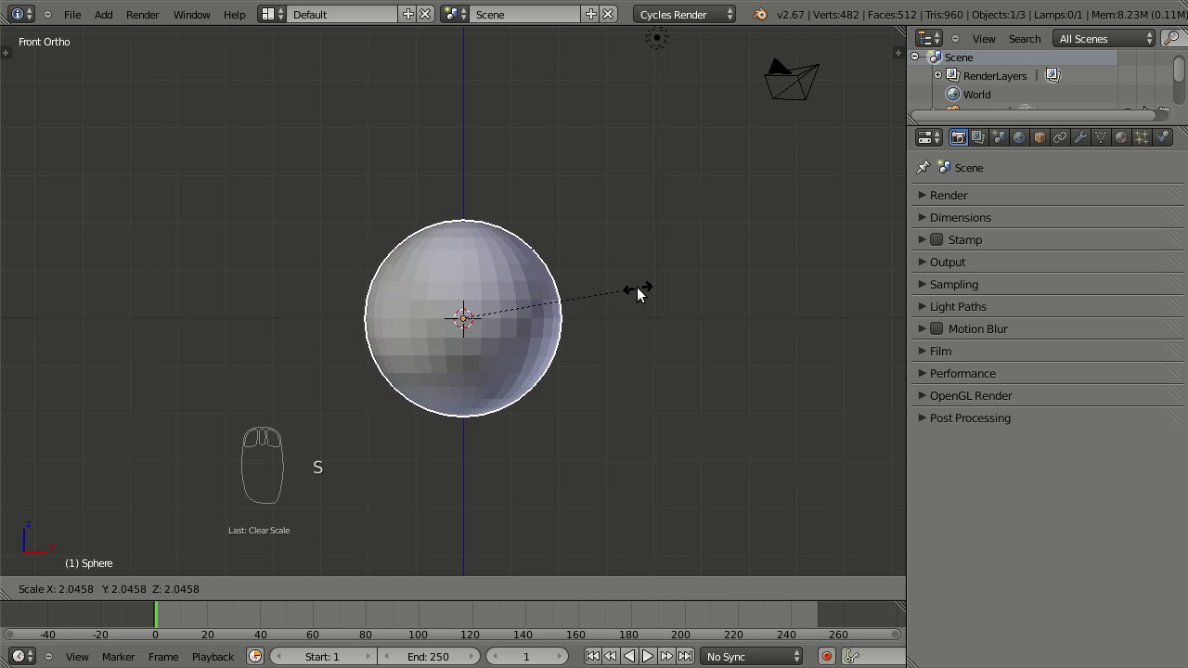
pyautogui.moveTo(690, 287); pyautogui.dragTo(648, 316)
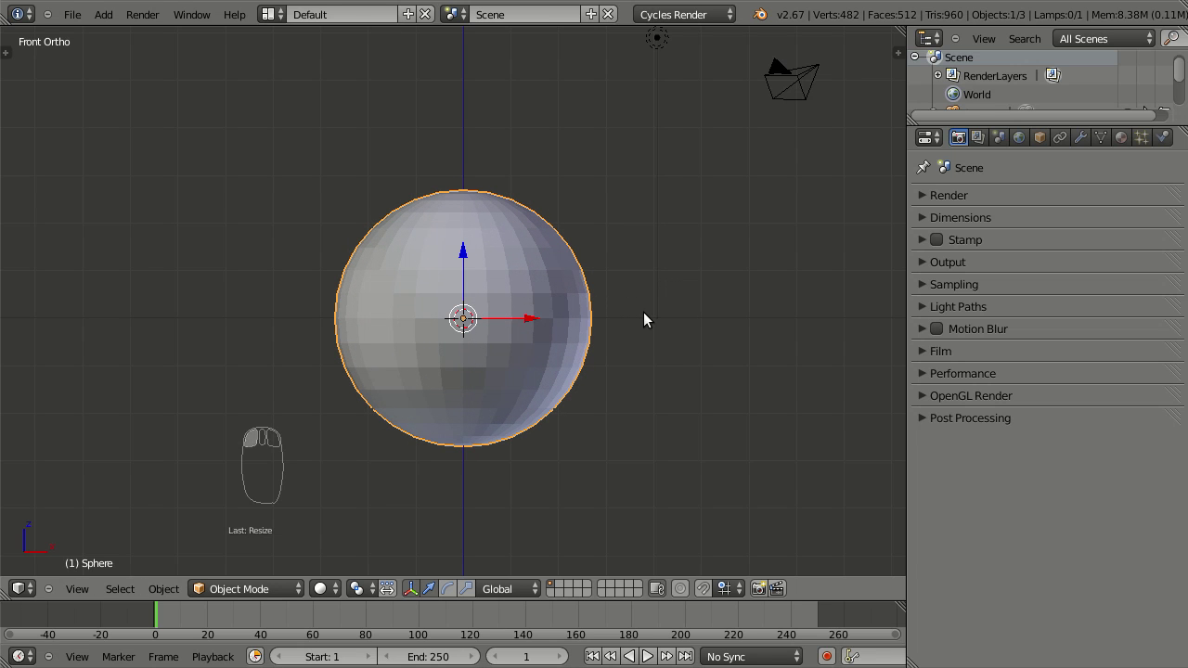
pyautogui.press('ctrl+a')
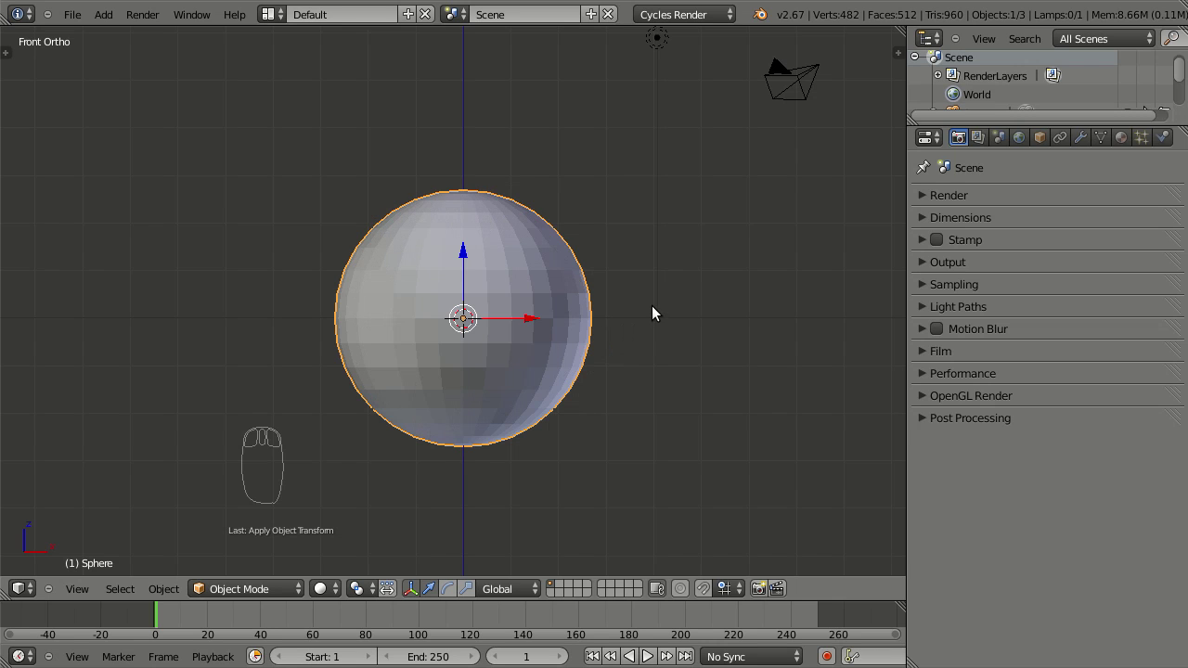
pyautogui.press('s')
pyautogui.moveTo(533, 318); pyautogui.dragTo(584, 290)
pyautogui.press('alt+s')
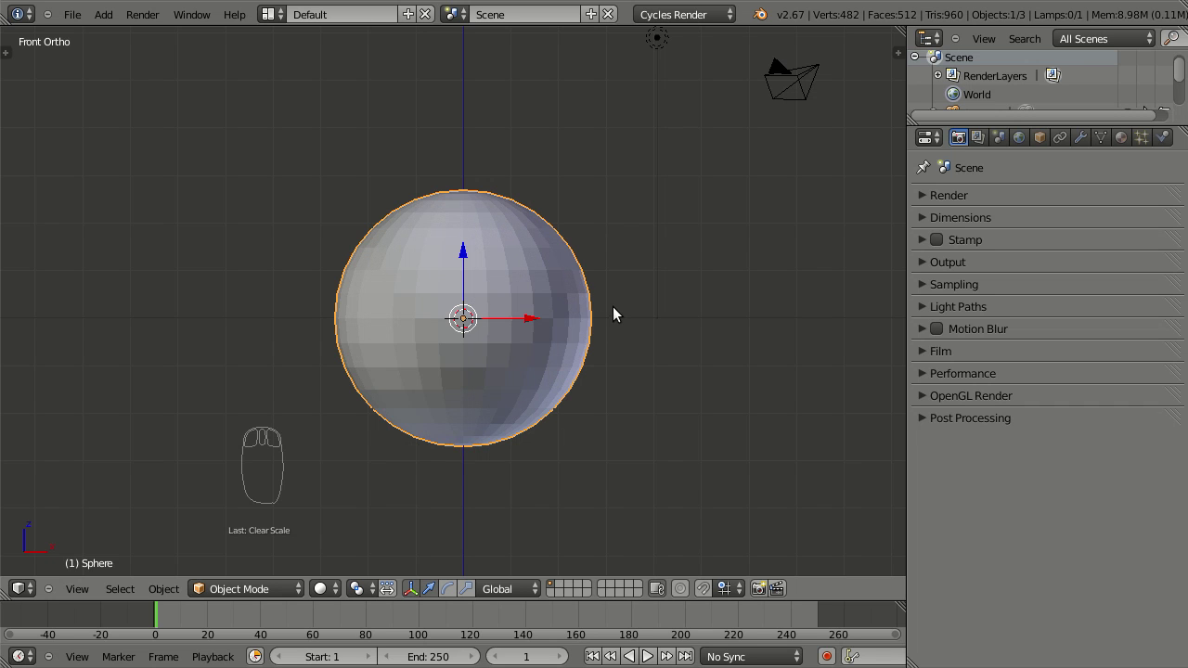
pyautogui.press('s')
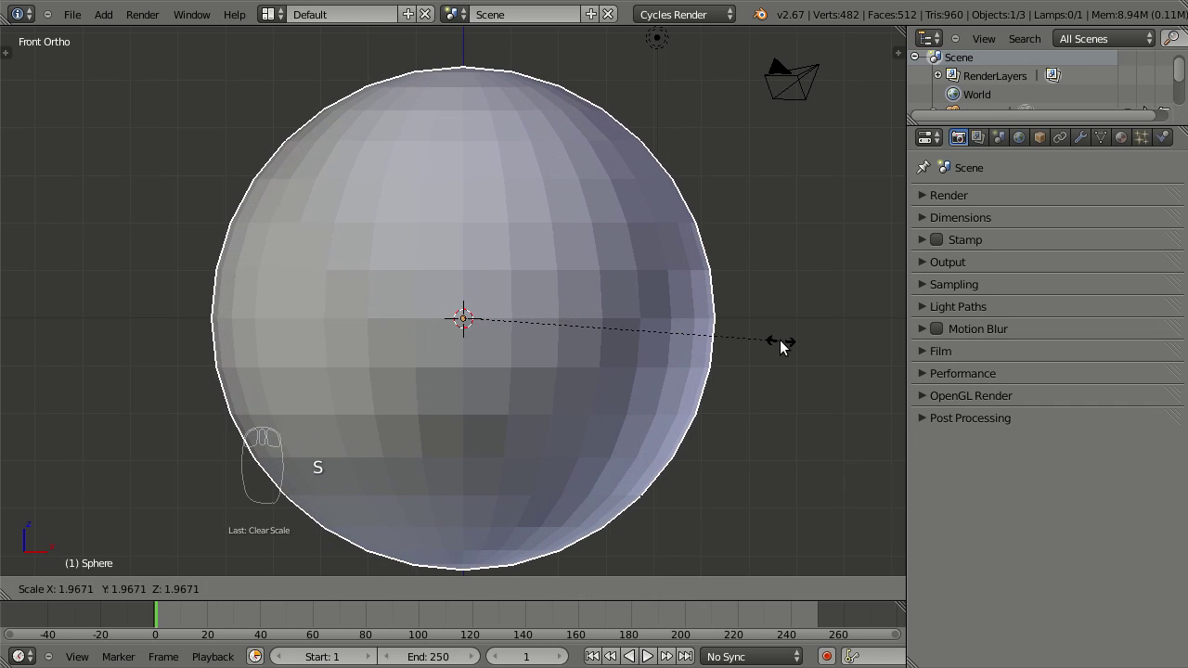
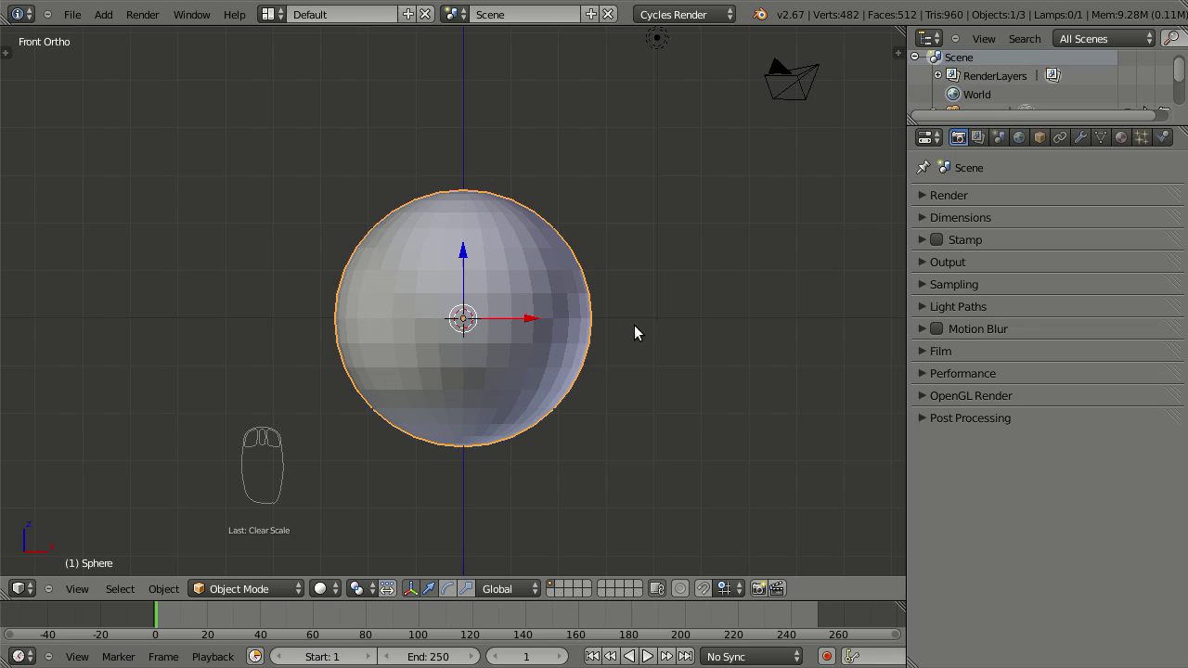
# Delete the resized sphere and add a fresh UV sphere in its place
pyautogui.press('Delete')
pyautogui.press('shift+a')
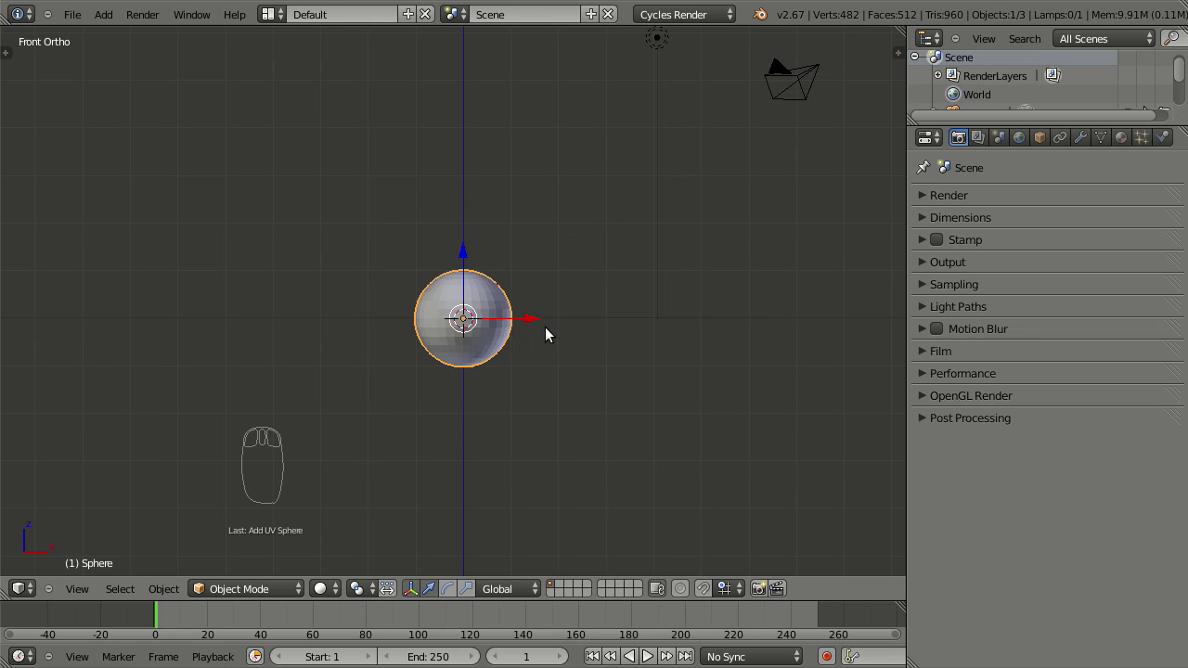
# Pan and zoom the front view to recentre the new sphere
pyautogui.moveTo(546, 318); pyautogui.dragTo(597, 296)
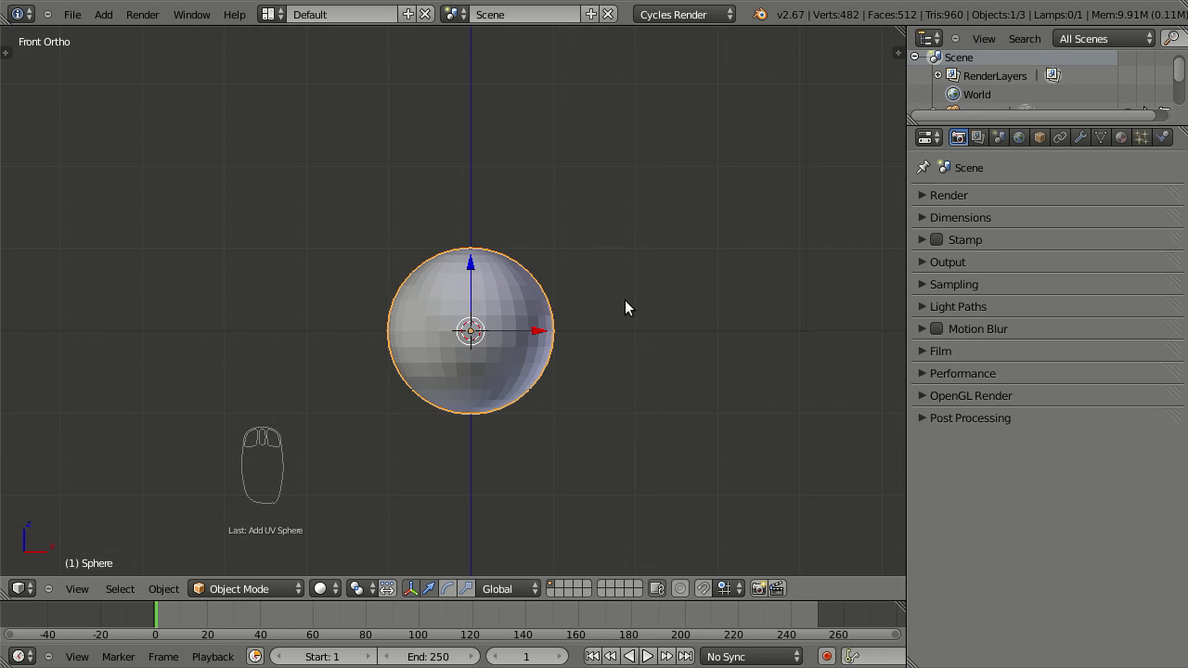
pyautogui.scroll(-3)
pyautogui.scroll(-3)
pyautogui.middleClick(606, 315)
pyautogui.moveTo(606, 315); pyautogui.dragTo(636, 323)
# Scale the sphere to an exact typed value and recentre the view on it
pyautogui.press('s')
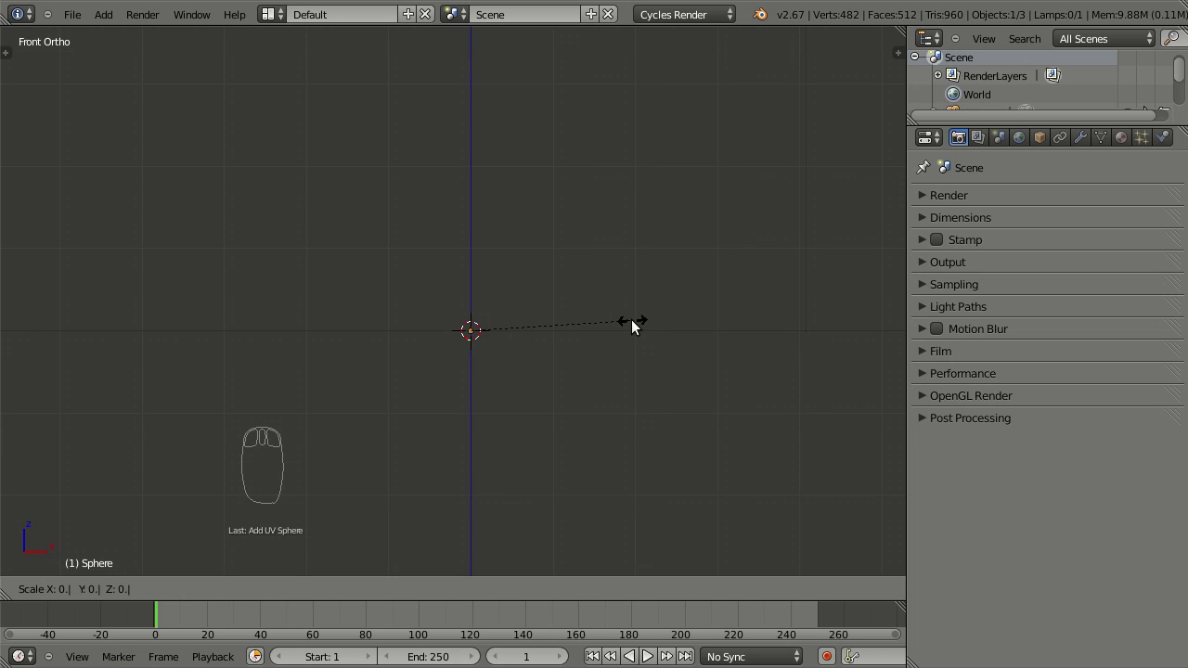
pyautogui.scroll(3)
pyautogui.moveTo(607, 397); pyautogui.dragTo(566, 384)
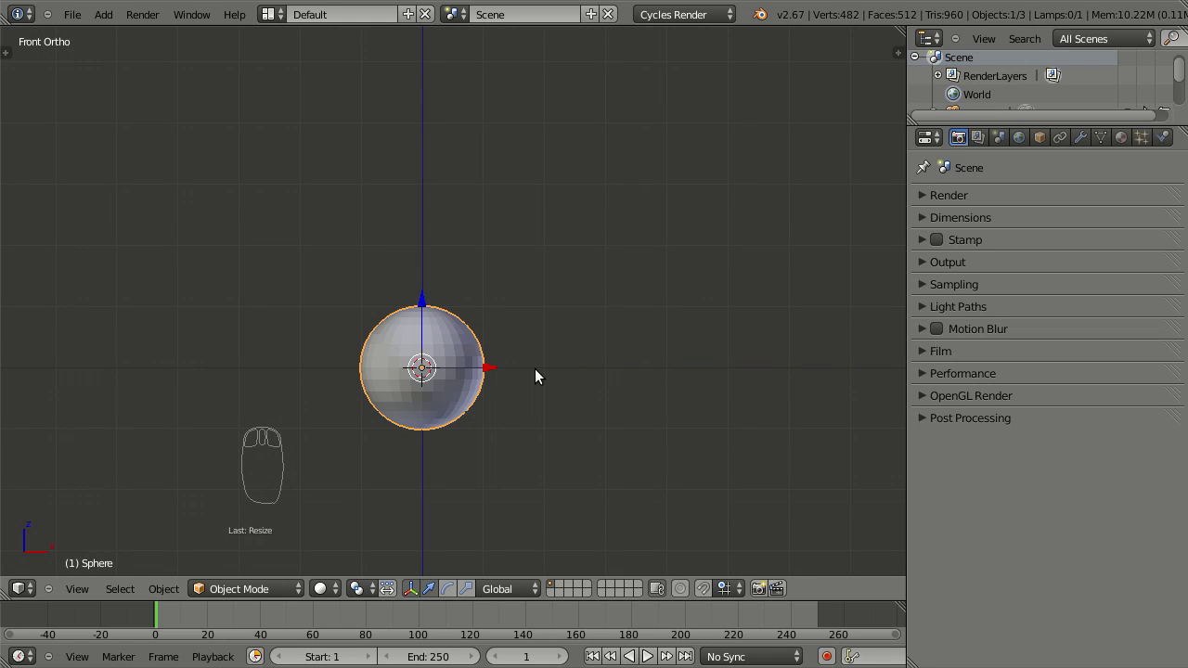
pyautogui.press('ctrl+a')
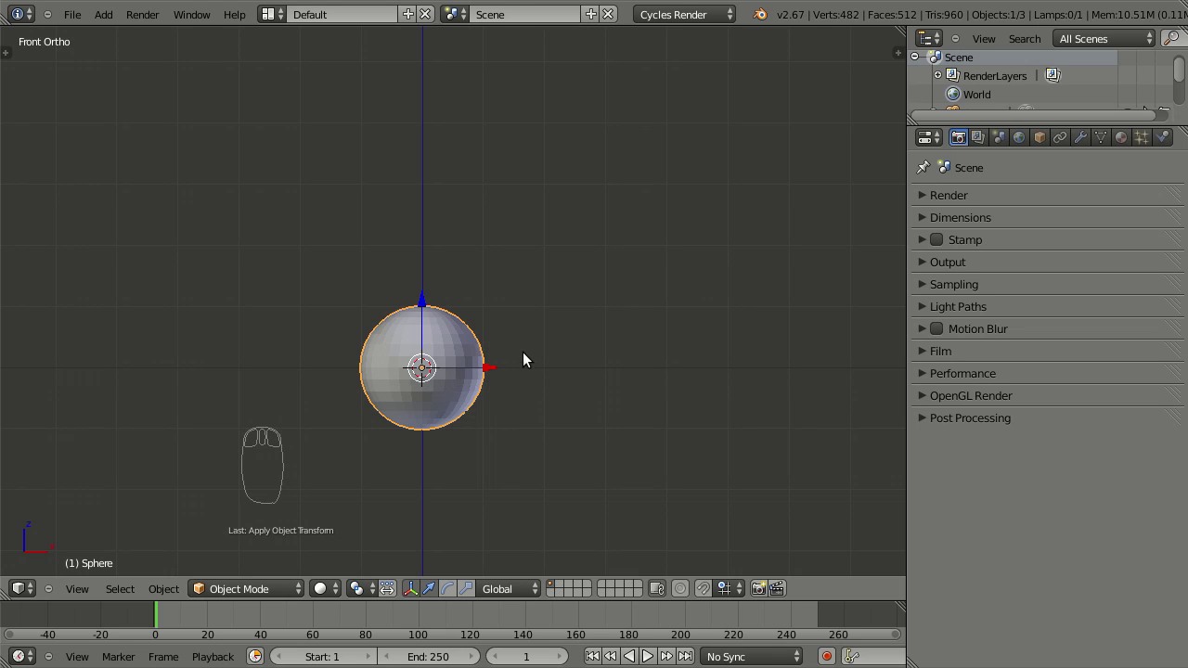
pyautogui.press('s')
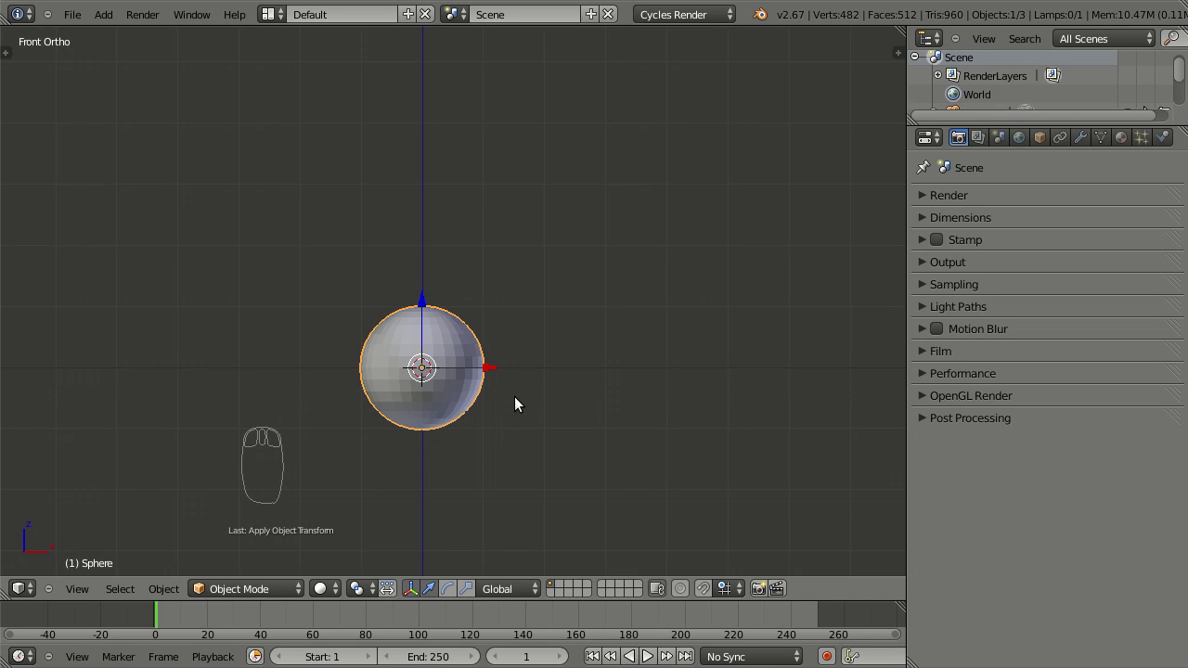
# Enter Edit Mode, grab and shift the sphere's vertices, then return to Object Mode
pyautogui.press('Tab')
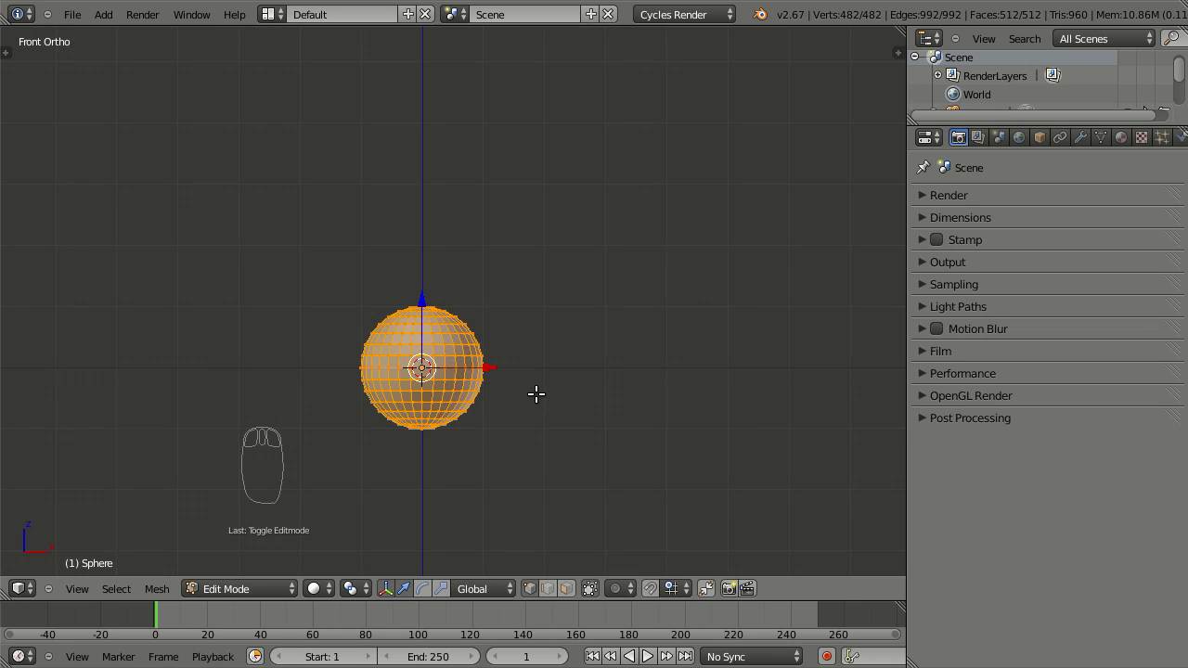
pyautogui.press('g')
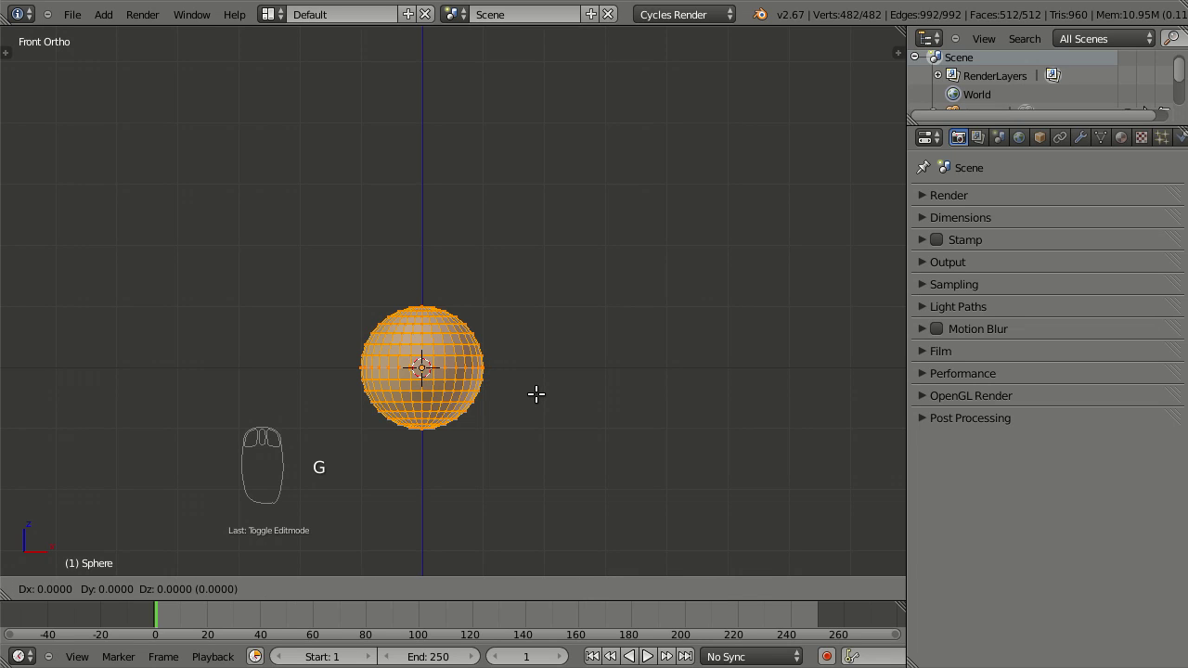
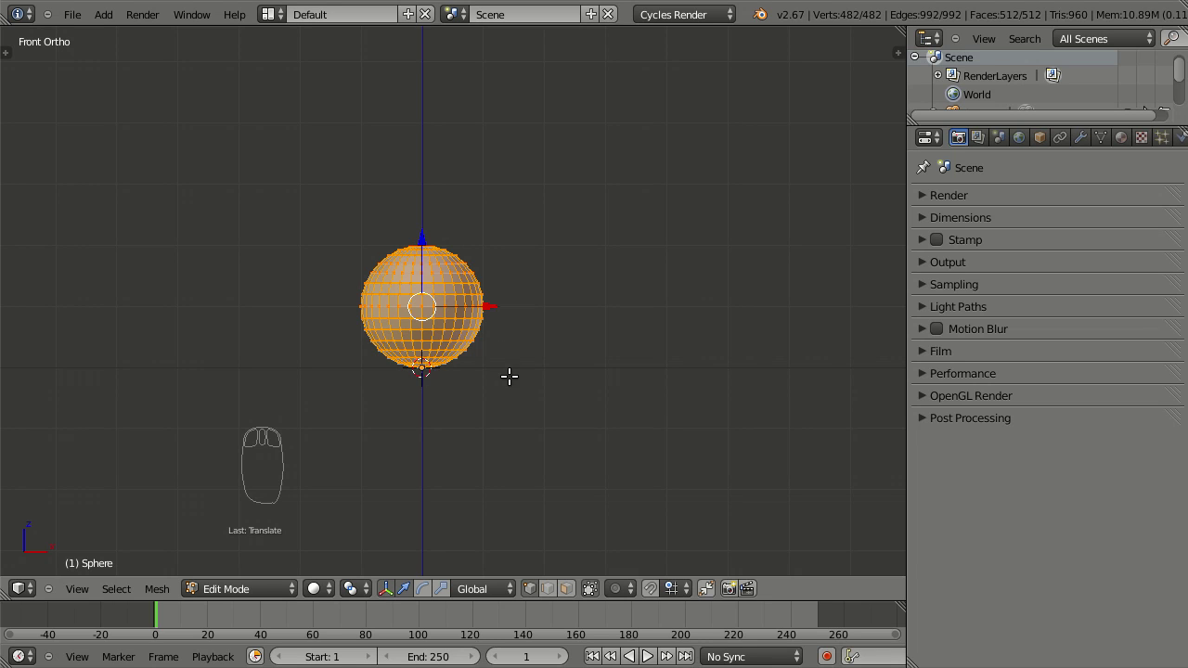
pyautogui.press('Tab')
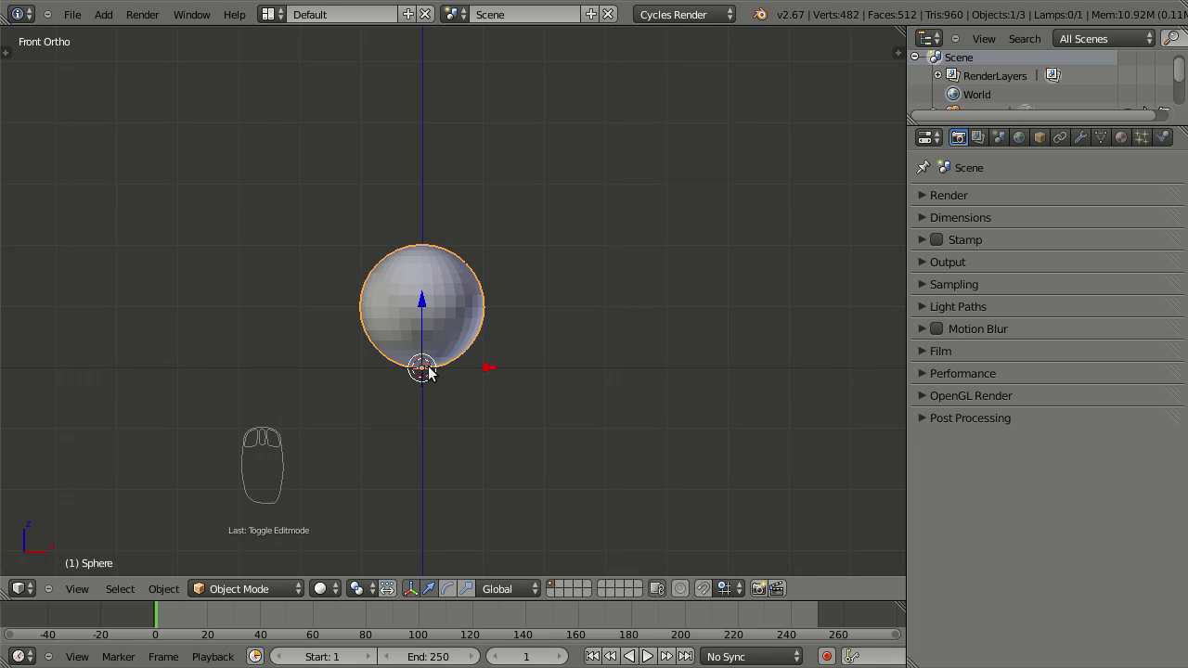
# Try scaling the sphere along Z, then move it upward along the global Z axis
pyautogui.press('g')
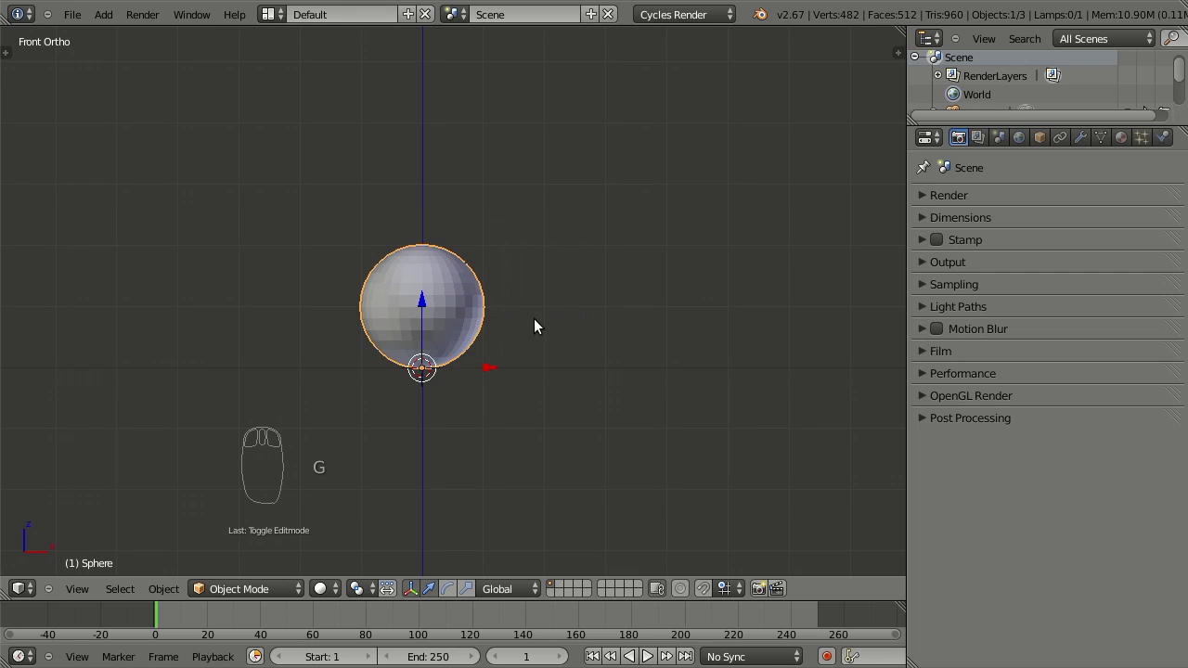
pyautogui.moveTo(536, 376); pyautogui.dragTo(527, 421)
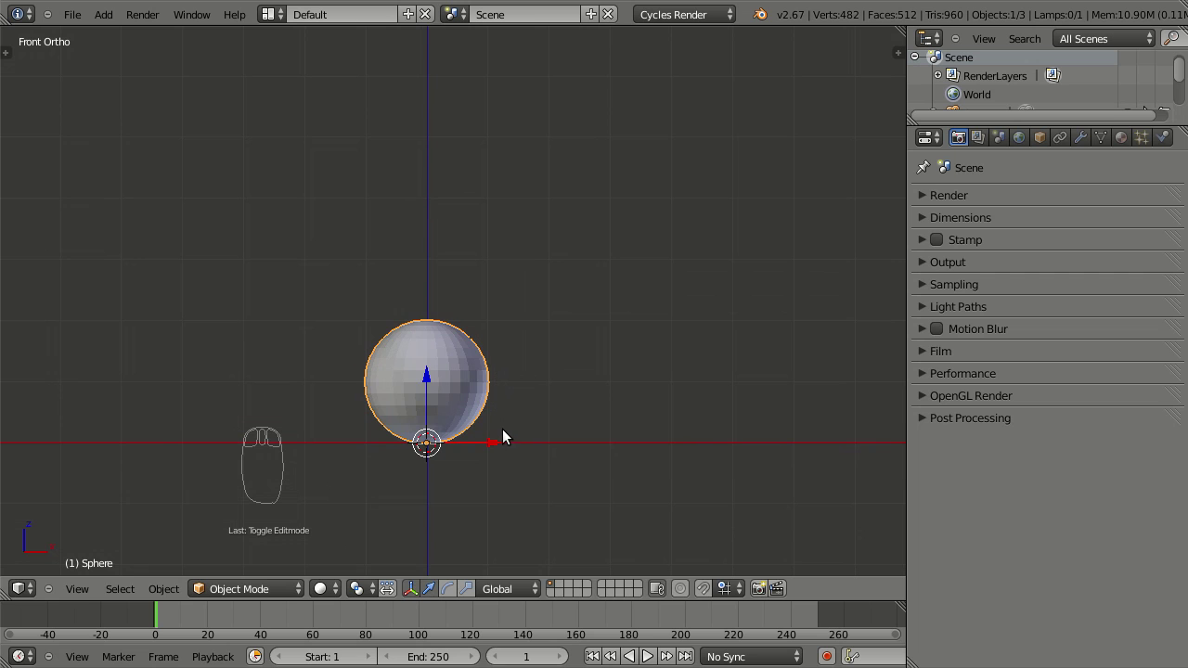
pyautogui.press('s')
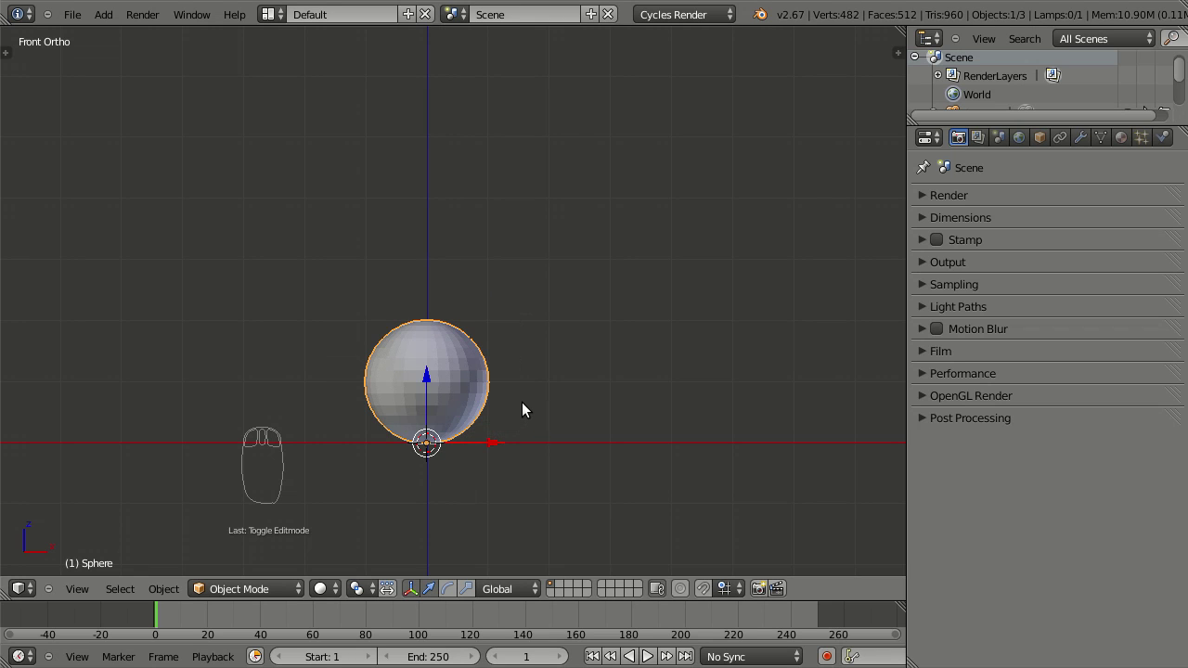
pyautogui.moveTo(558, 408); pyautogui.dragTo(558, 444)
pyautogui.middleClick(553, 442)
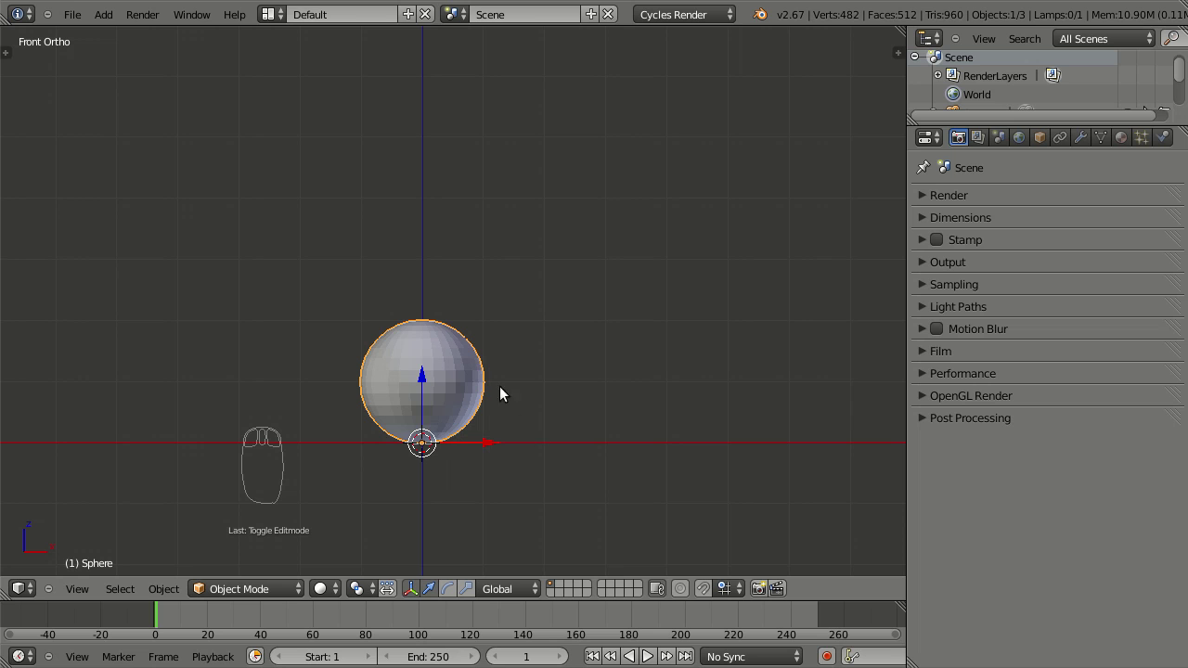
pyautogui.press('s')
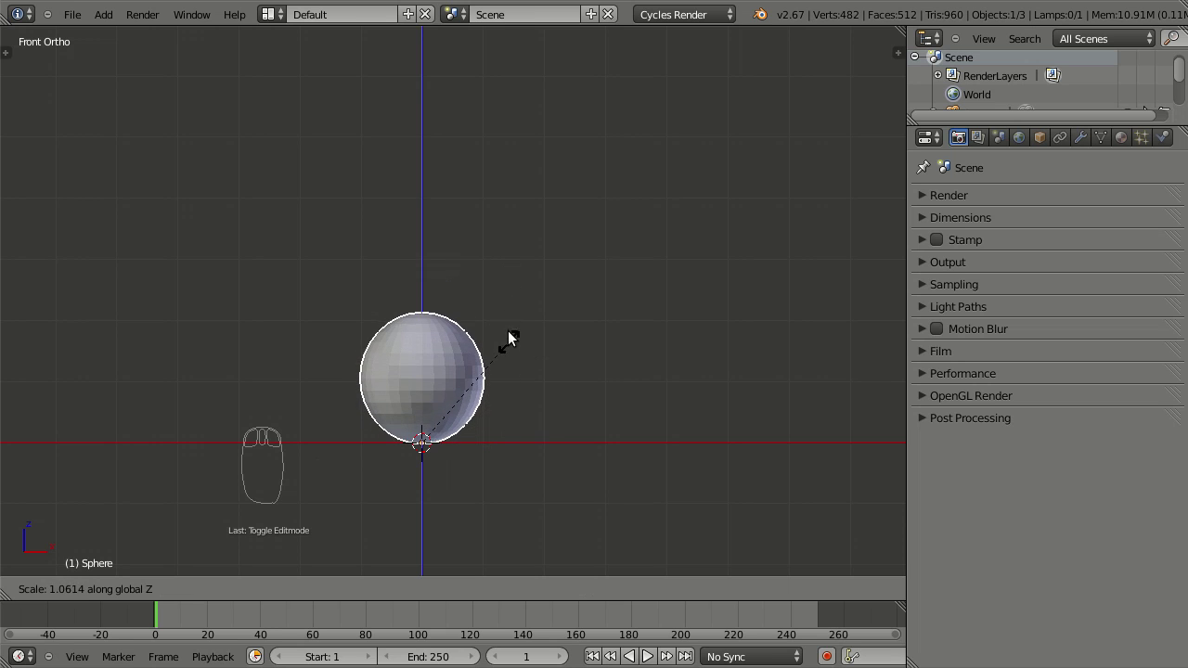
pyautogui.press('g')
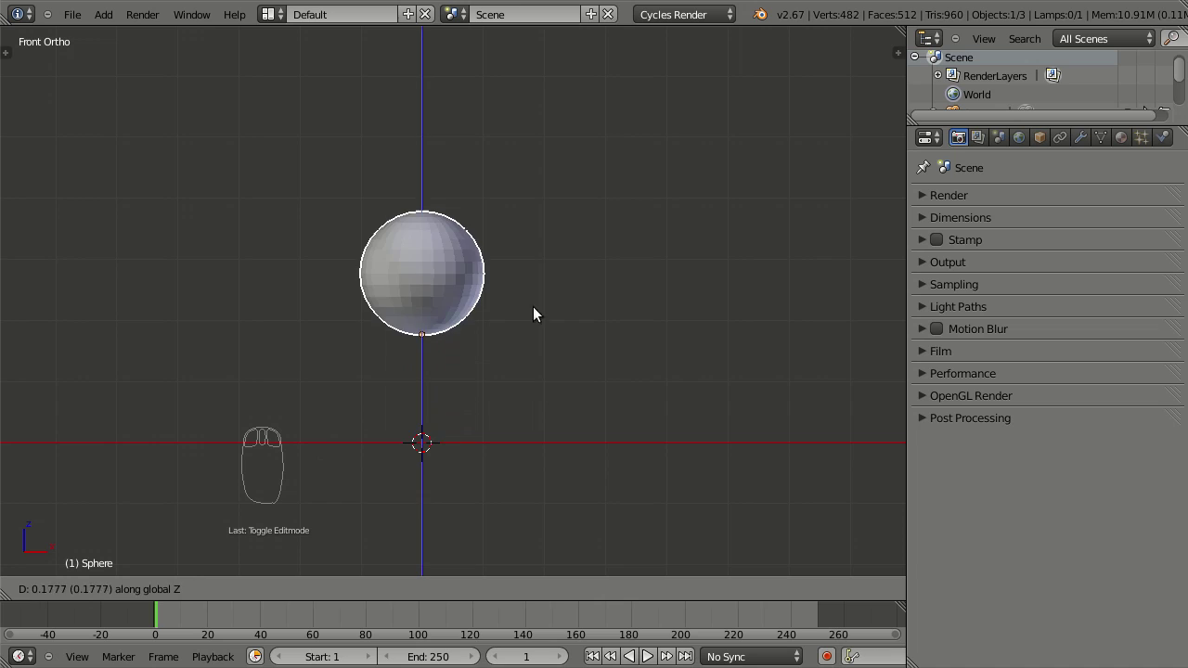
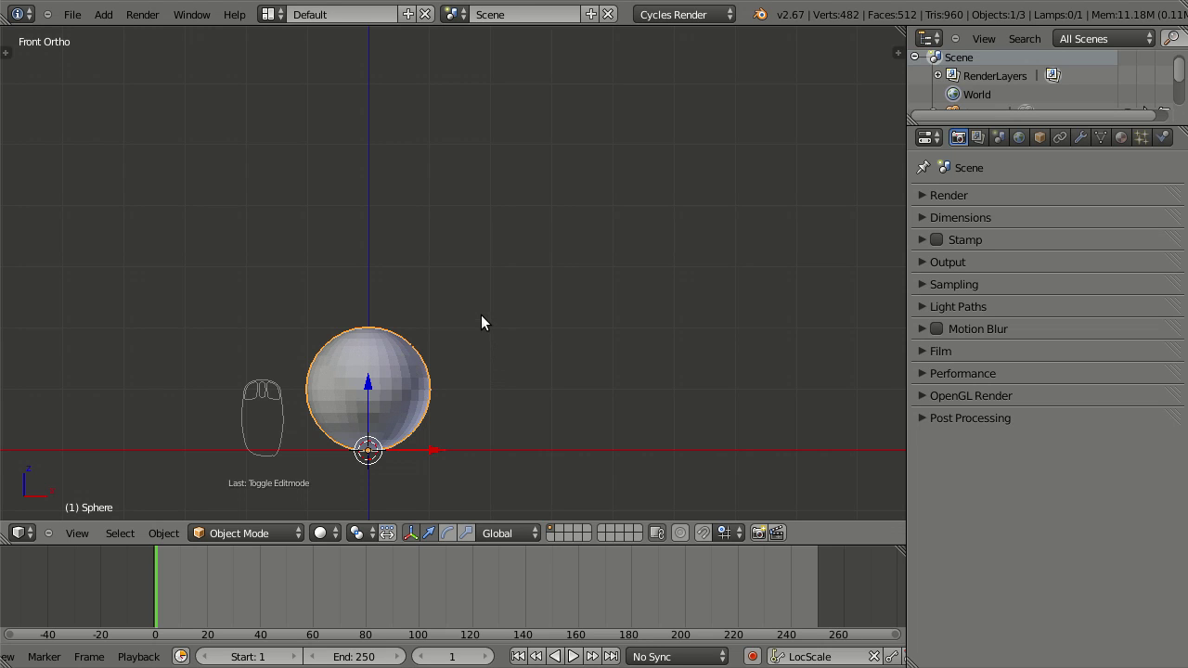
# Squash the sphere along its height and adjust the front view beside the taller timeline
pyautogui.press('s')
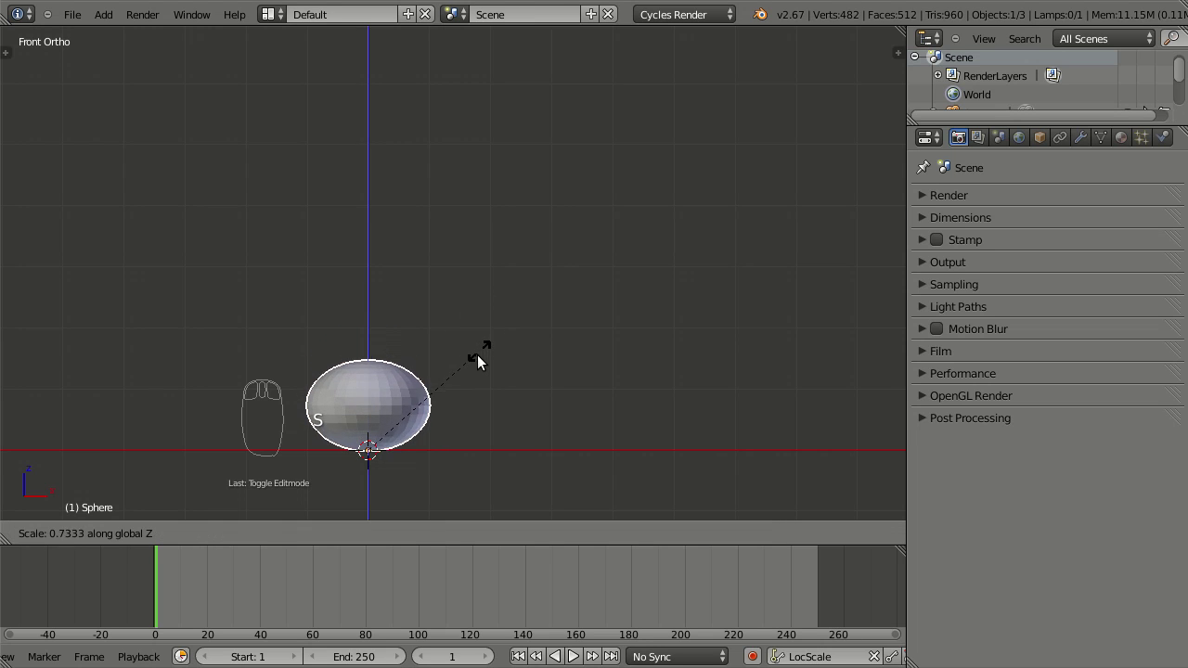
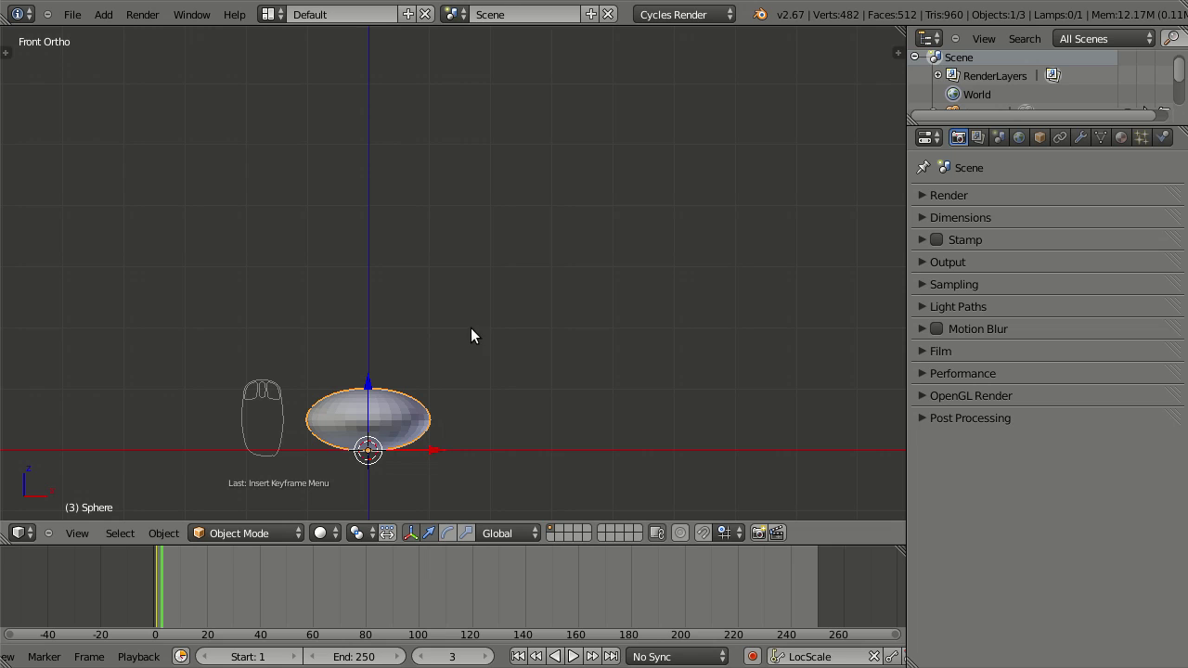
pyautogui.moveTo(475, 332); pyautogui.dragTo(507, 409)
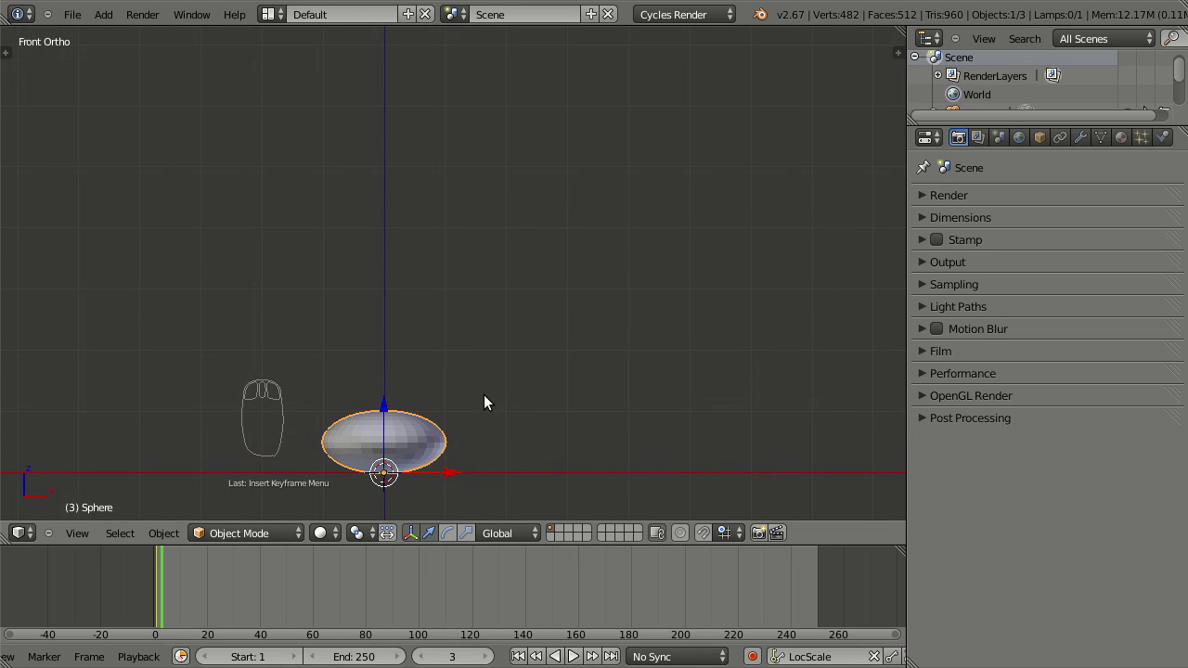
pyautogui.press('alt+s')
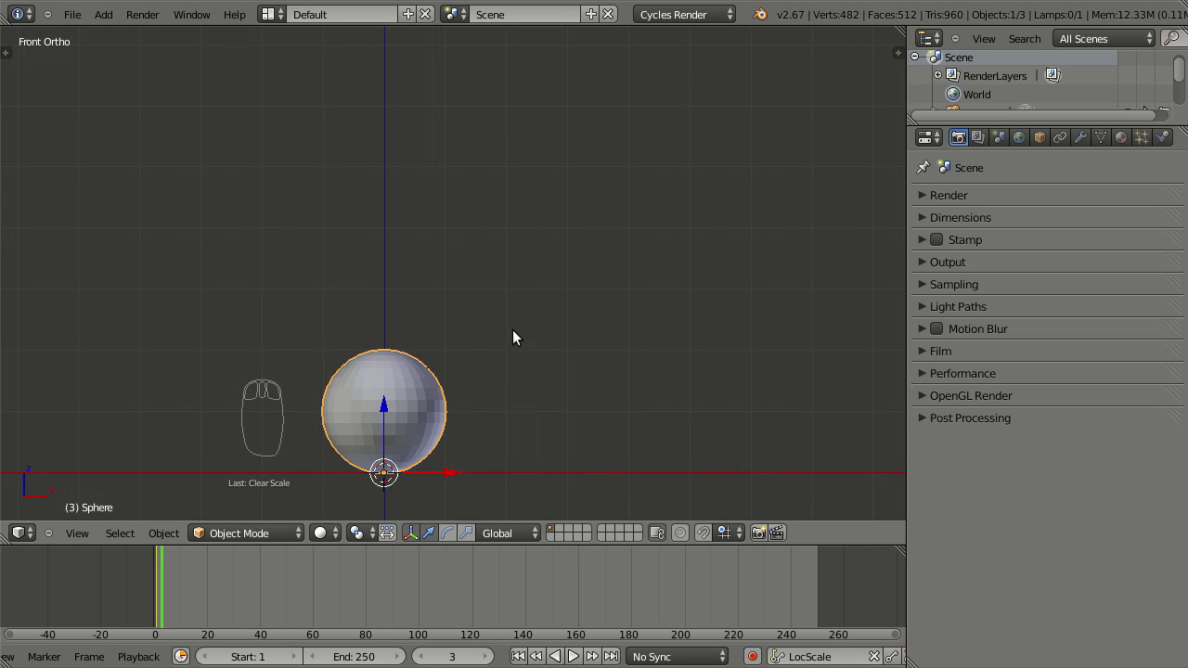
pyautogui.moveTo(514, 345); pyautogui.dragTo(510, 373)
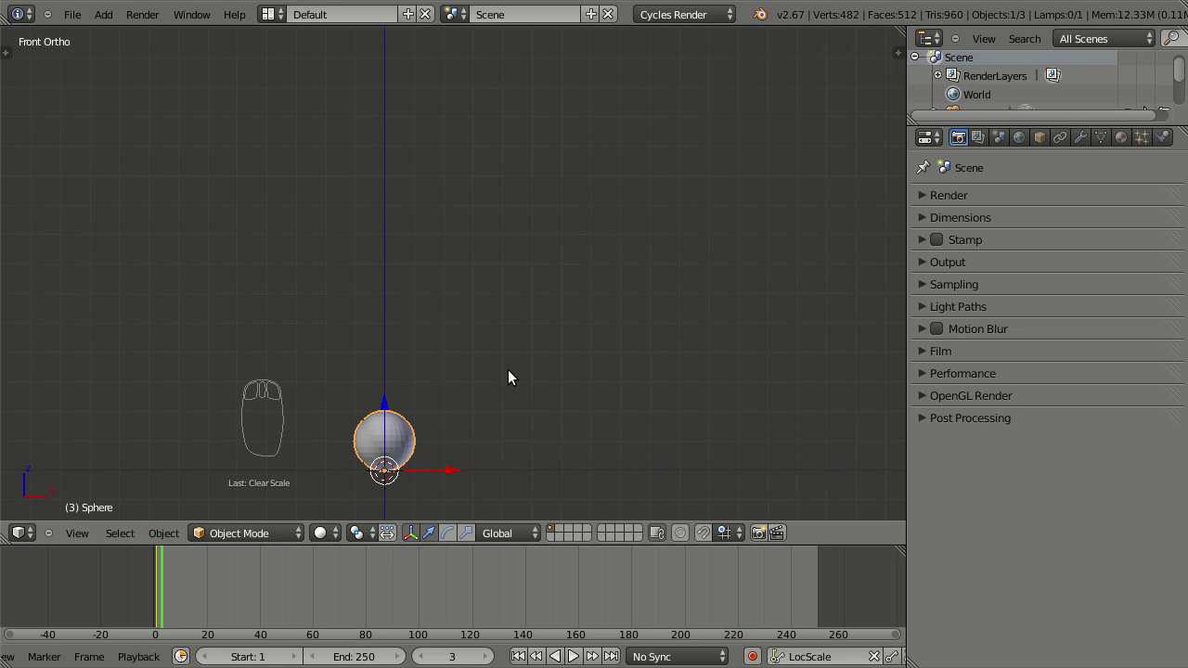
# Raise the sphere and insert LocScale keyframes at frames 3 and 7
pyautogui.press('g')
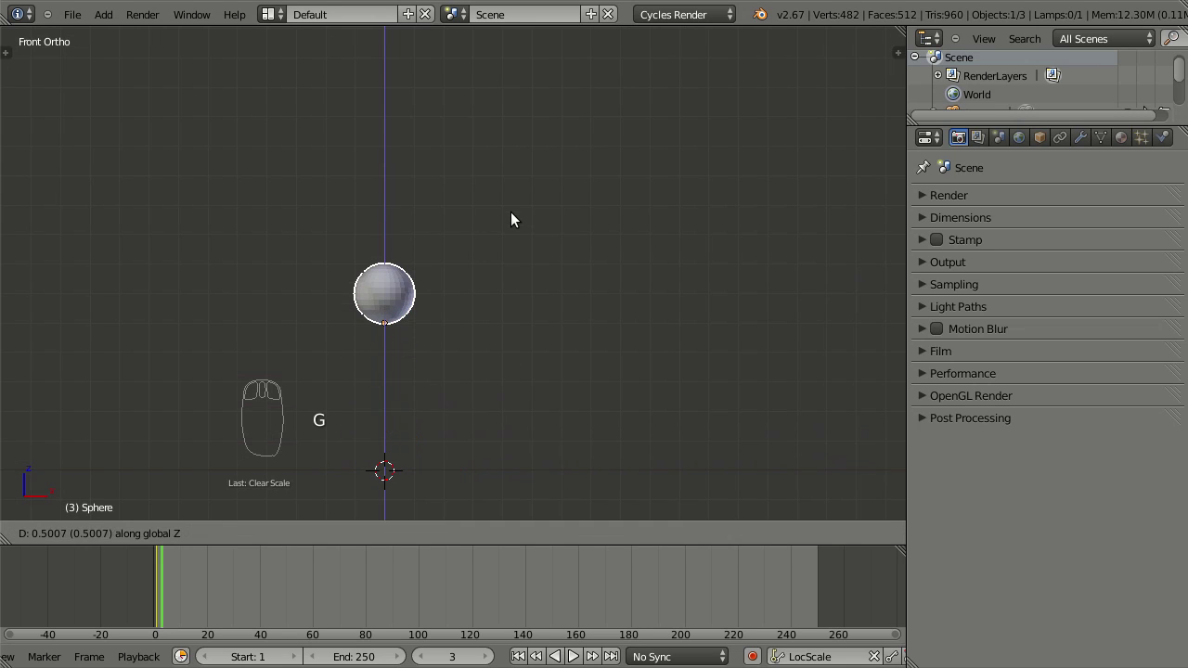
pyautogui.moveTo(510, 228); pyautogui.dragTo(522, 383)
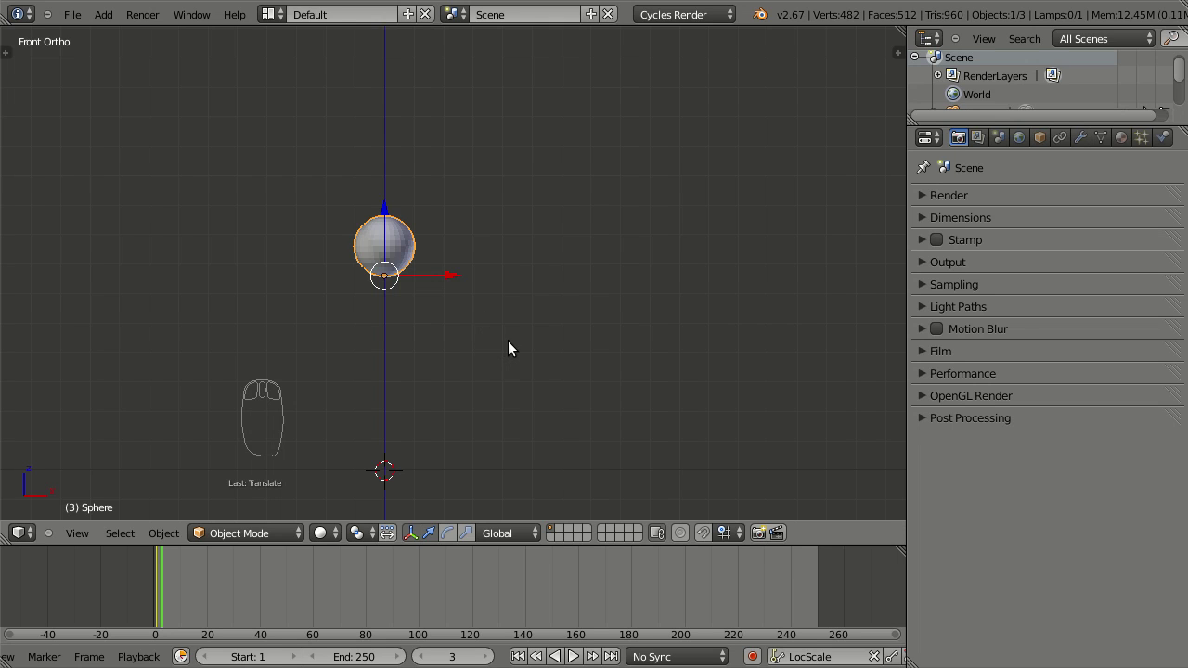
pyautogui.press('i')
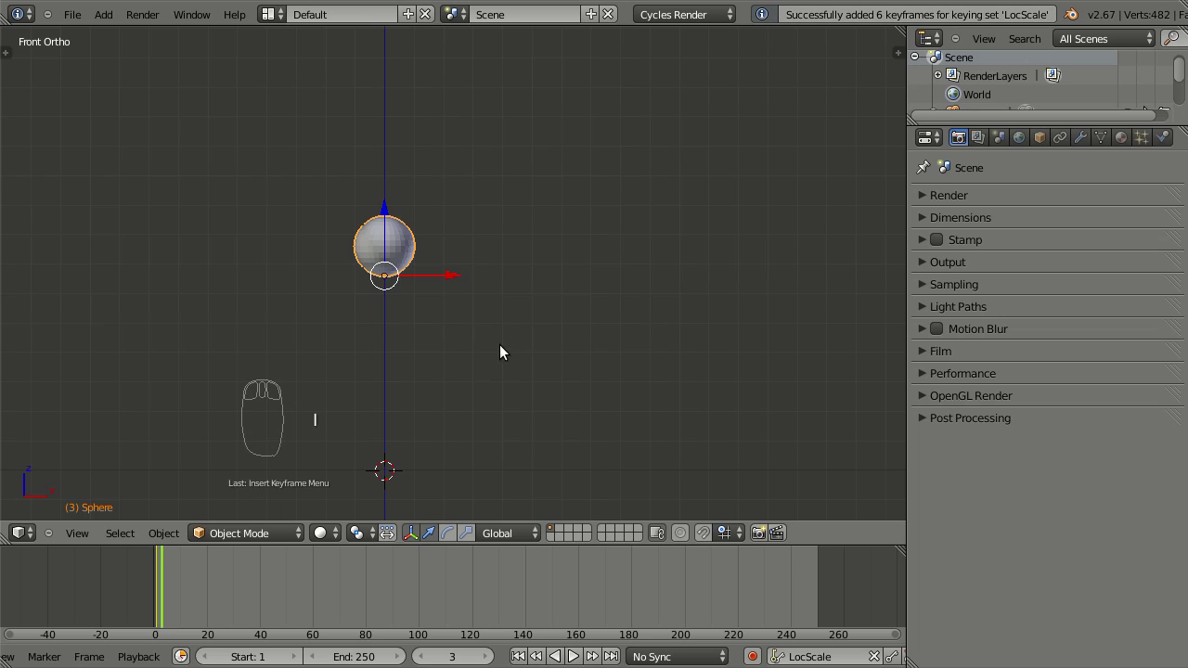
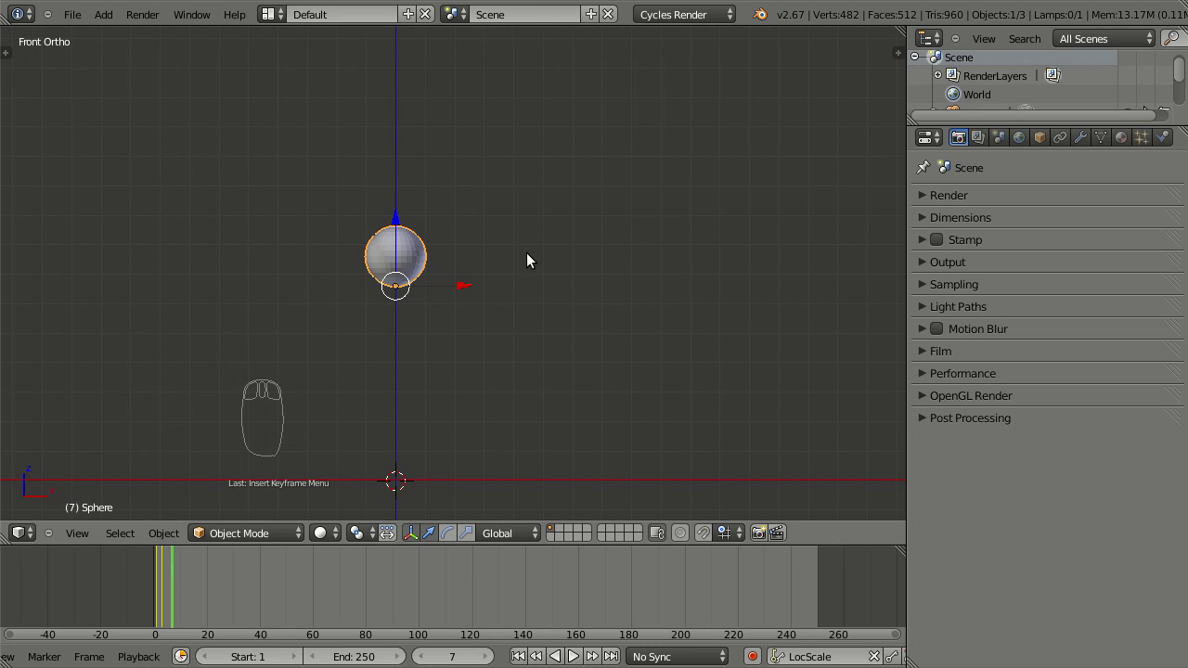
pyautogui.press('g')
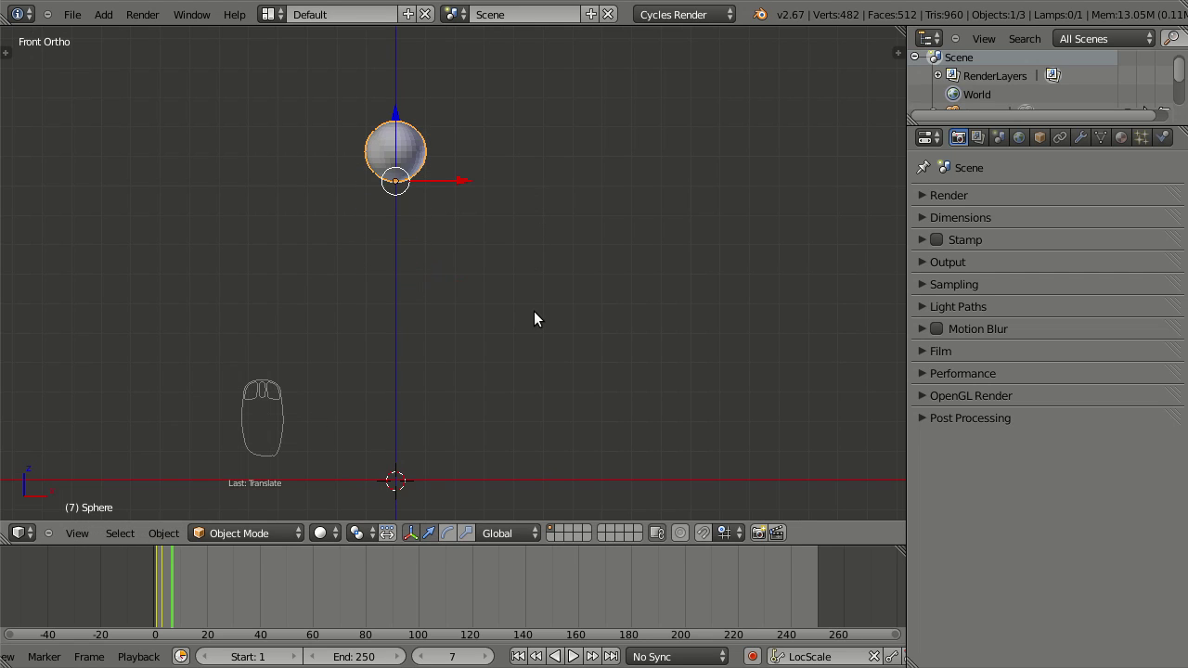
pyautogui.press('i')
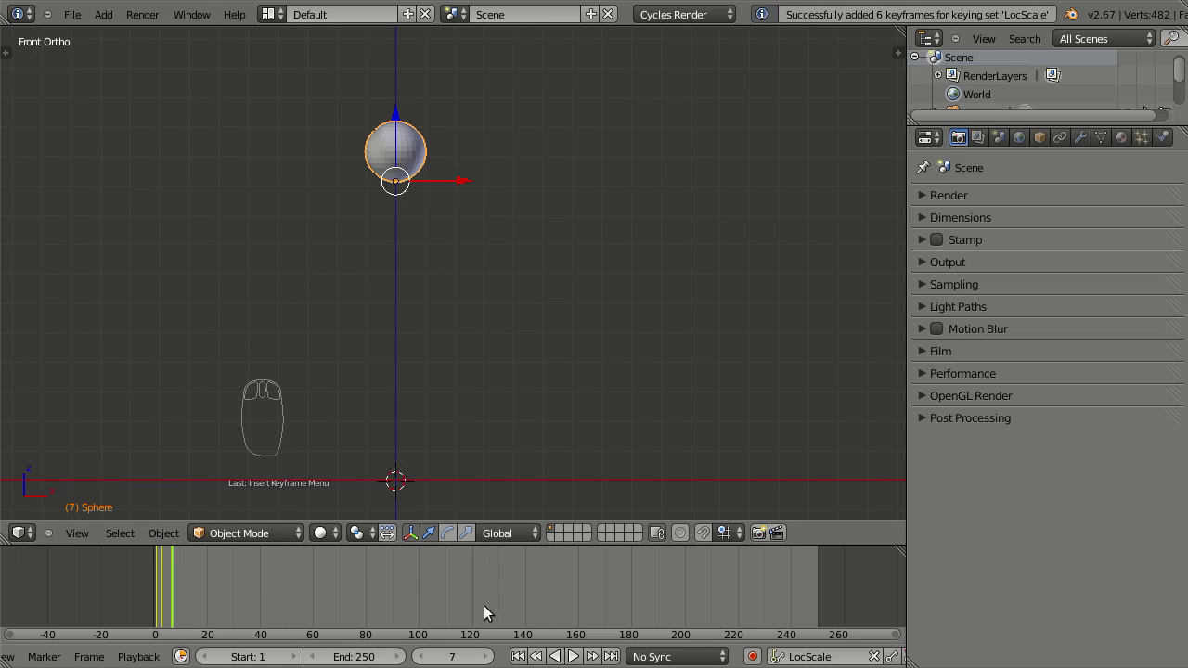
# Lower the sphere toward the ground and insert LocScale keyframes at frames 12 and 17
pyautogui.moveTo(482, 647); pyautogui.dragTo(410, 119)
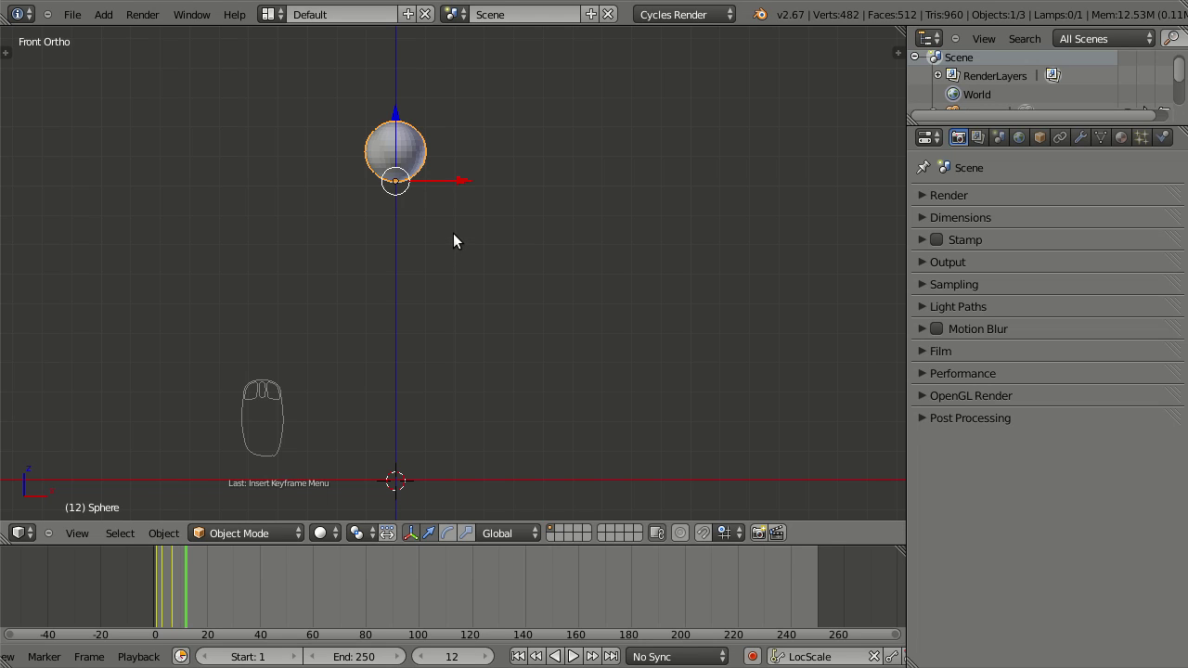
pyautogui.press('g')
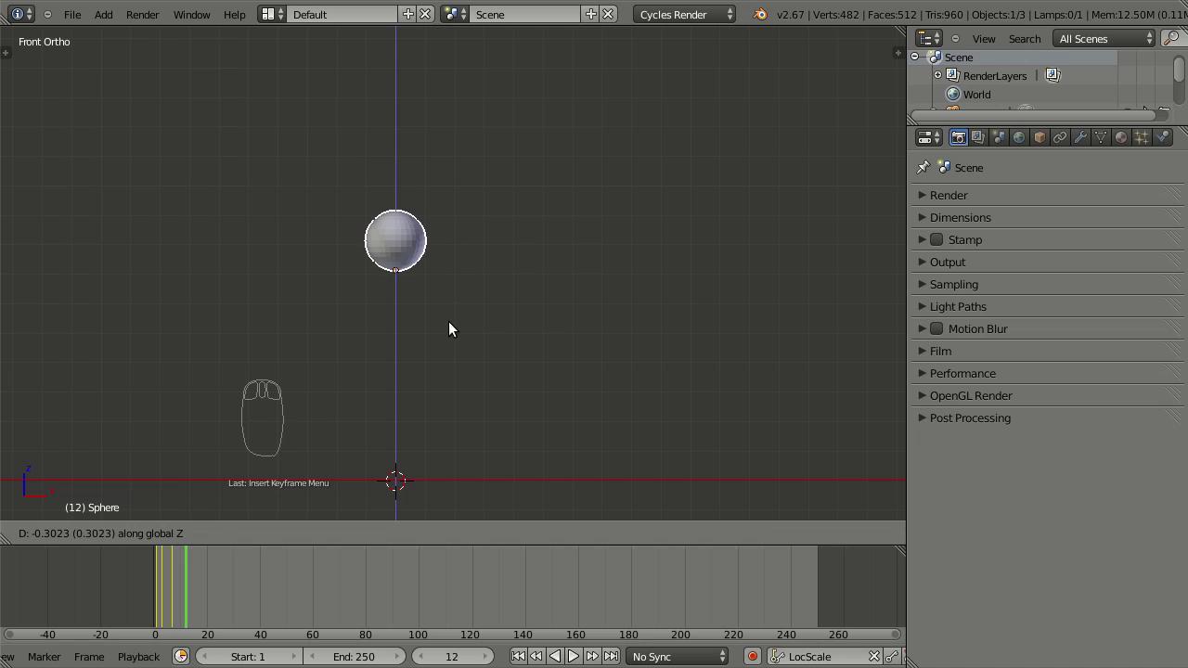
pyautogui.moveTo(450, 318); pyautogui.dragTo(521, 308)
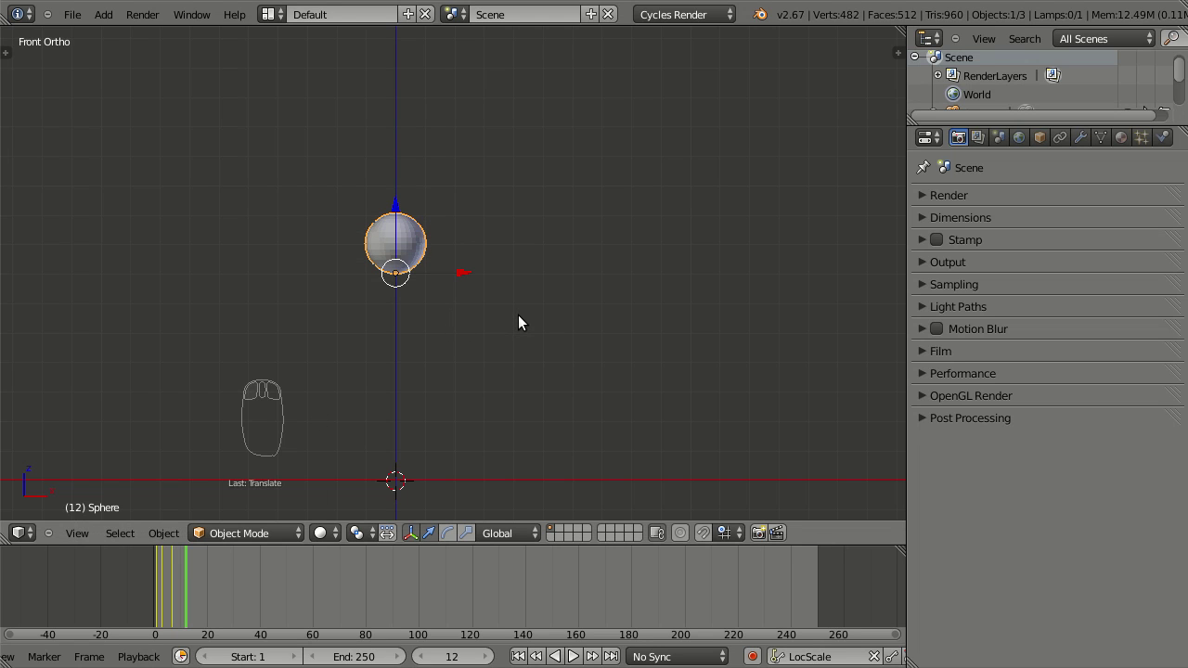
pyautogui.press('i')
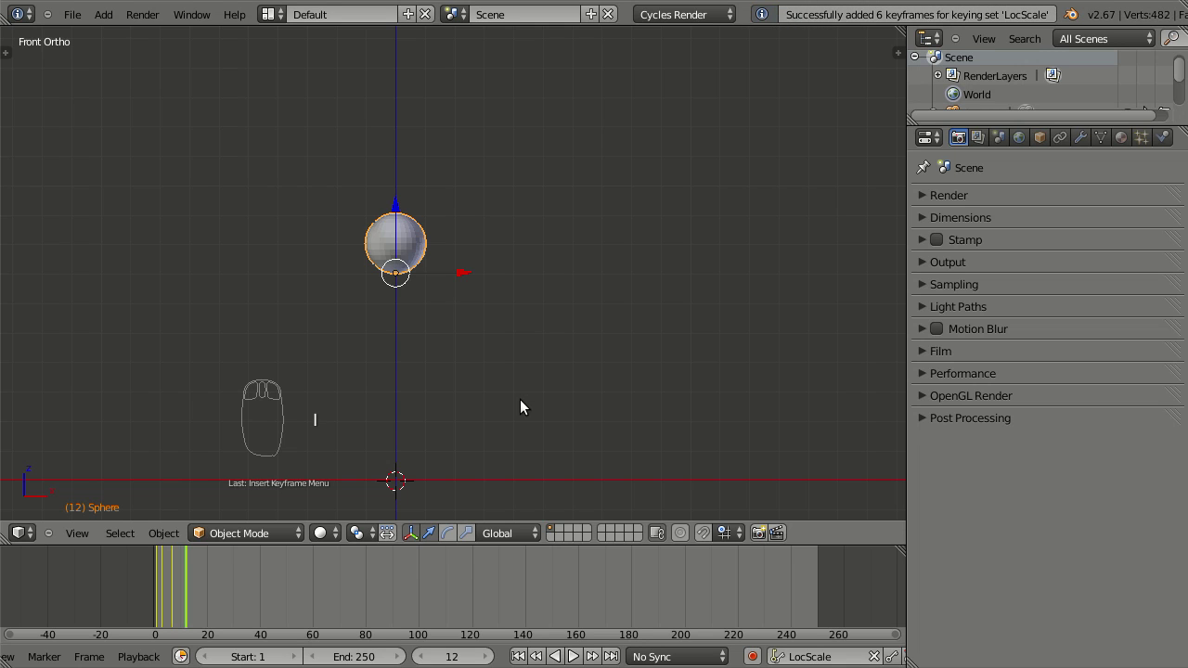
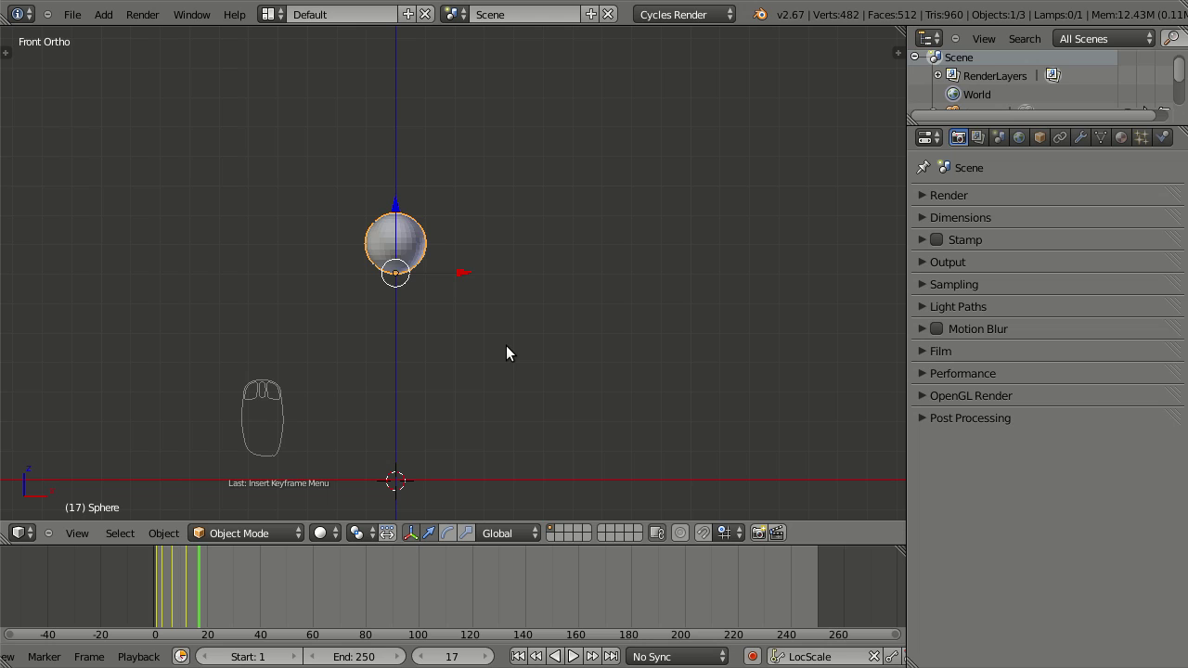
pyautogui.press('alt+g')
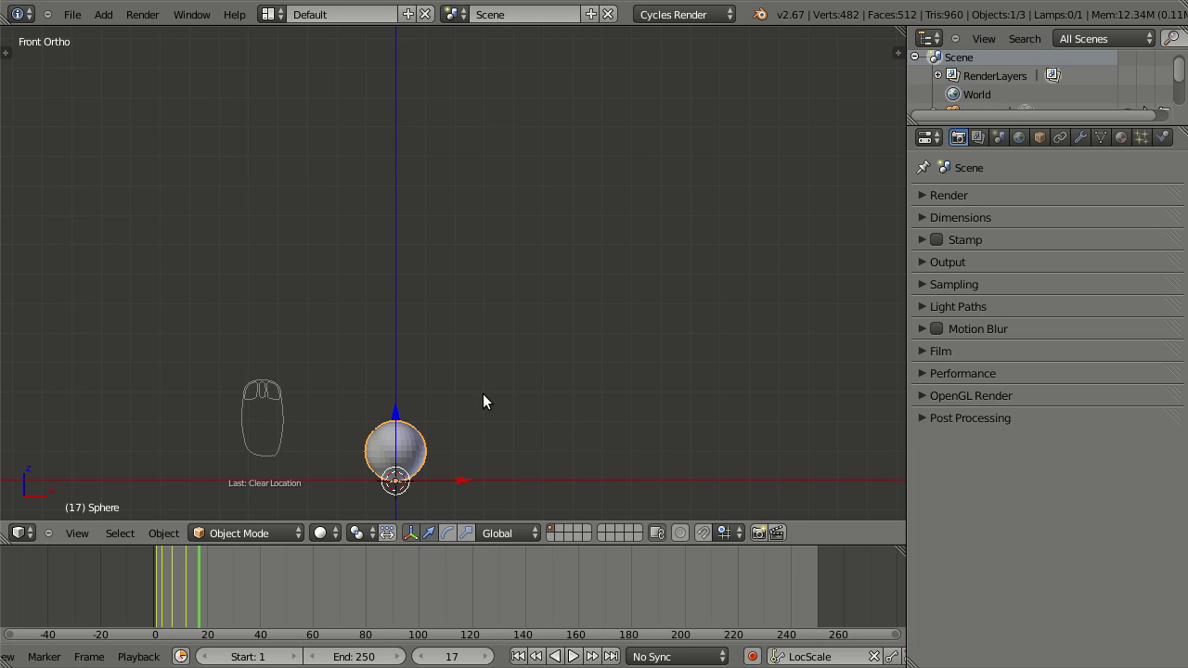
pyautogui.press('s')
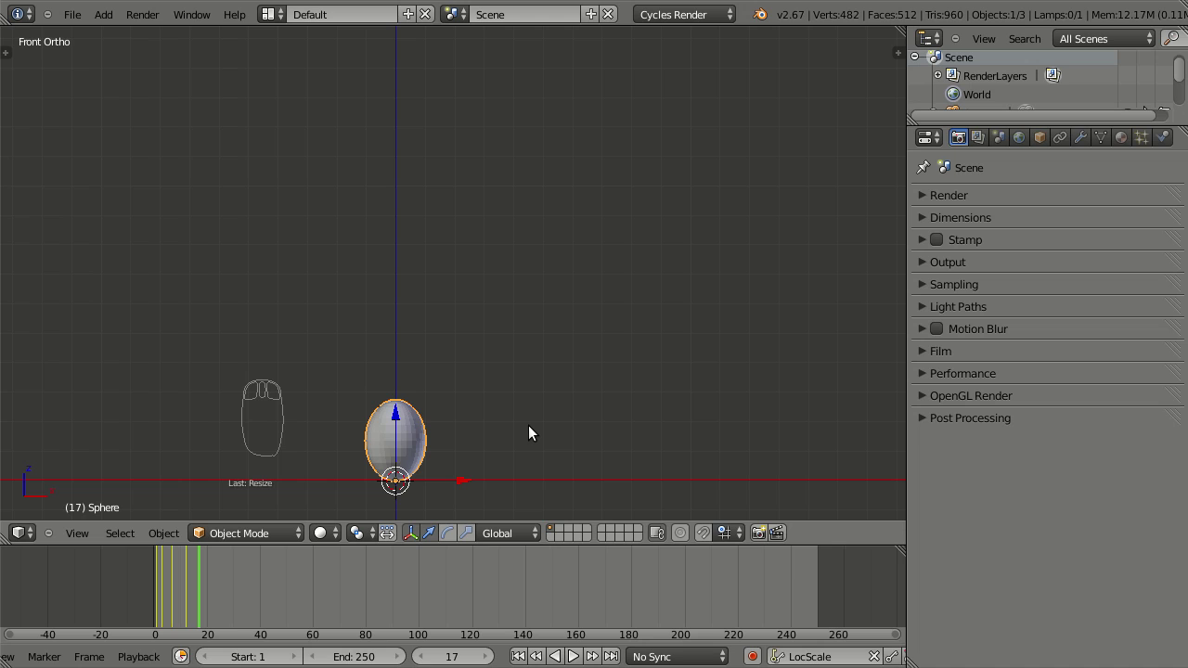
pyautogui.press('i')
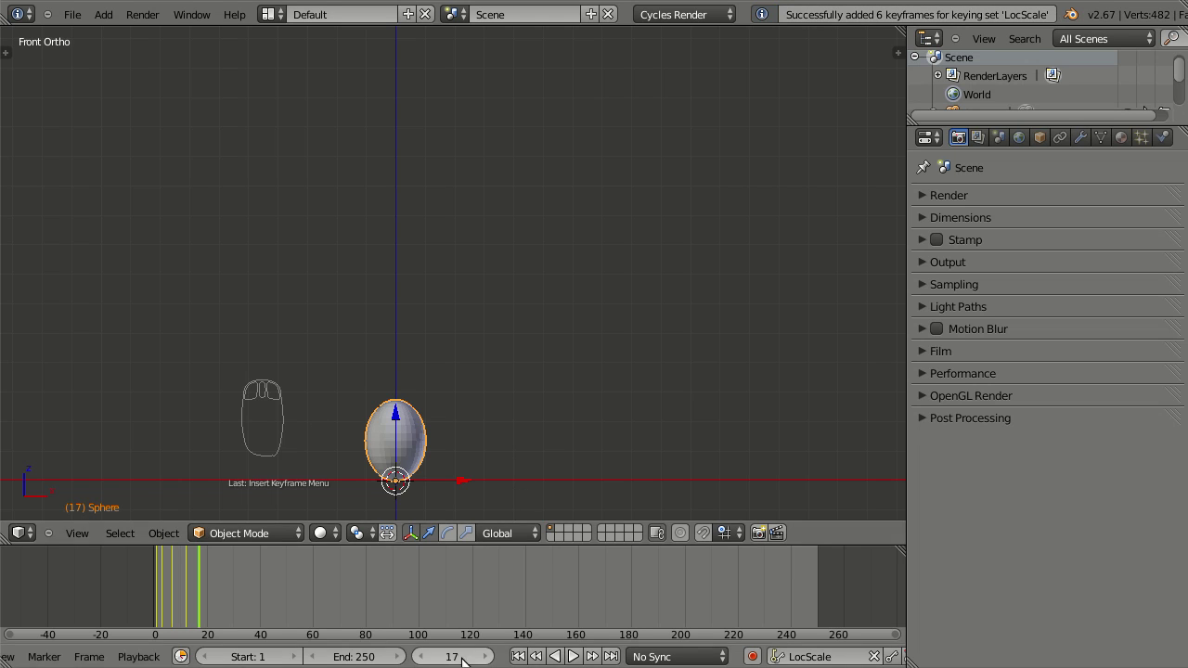
# Scrub to frame 19, rescale the sphere and insert a LocScale keyframe there
pyautogui.moveTo(489, 648); pyautogui.dragTo(467, 409)
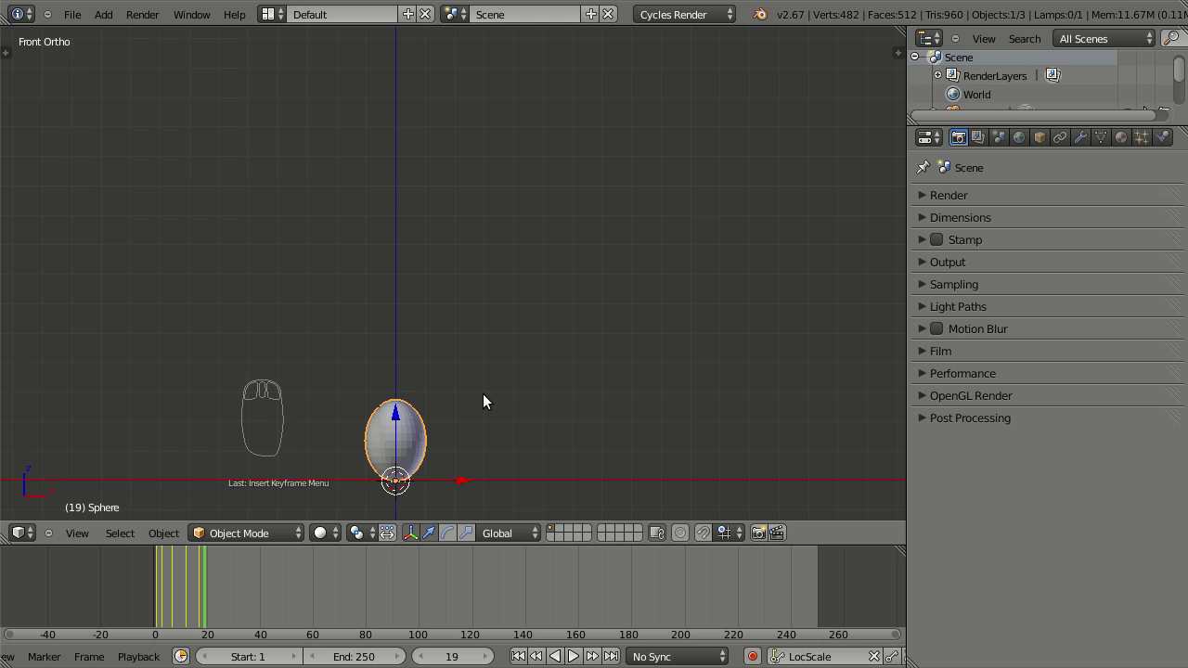
pyautogui.press('alt+s')
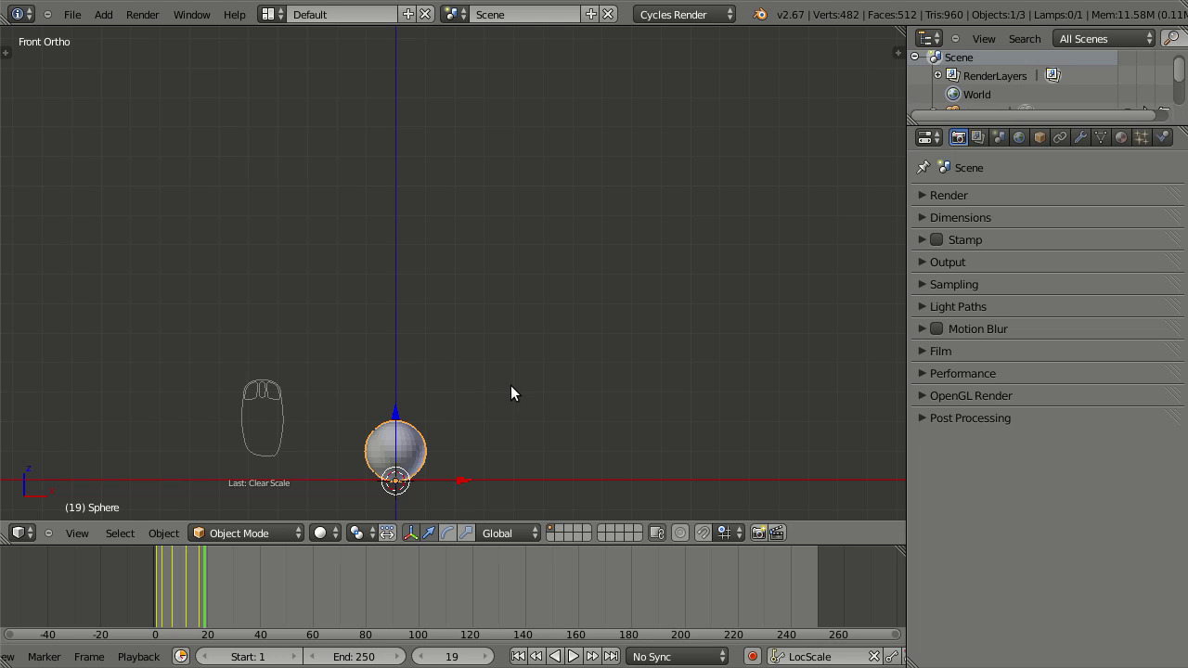
pyautogui.press('s')
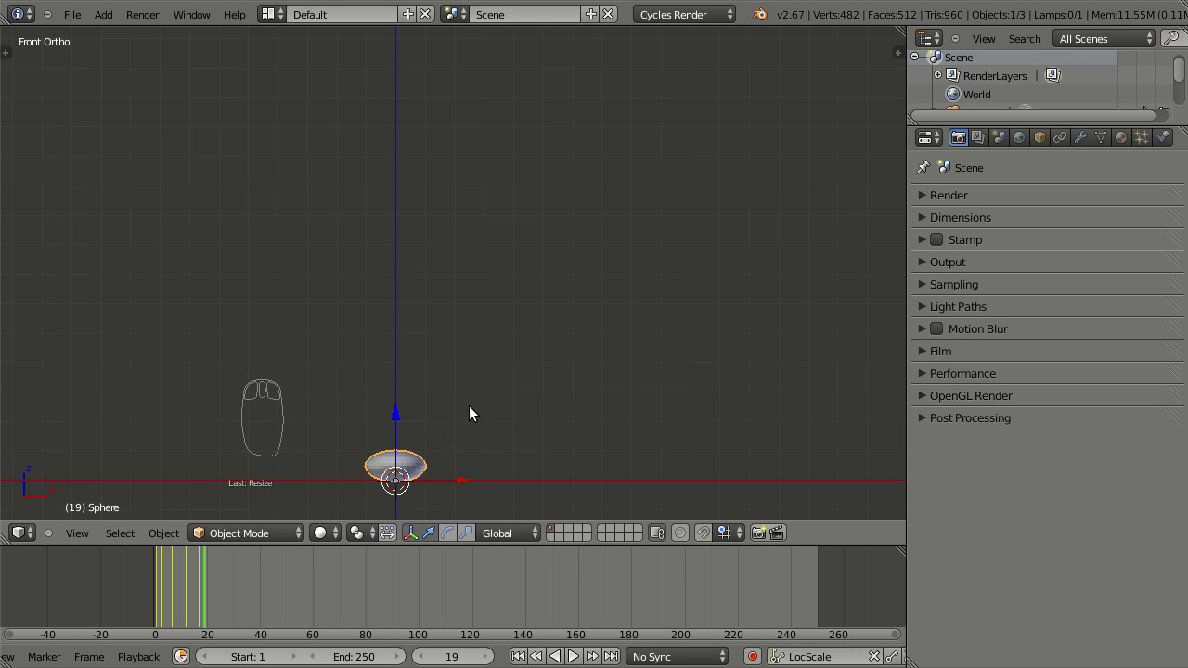
pyautogui.press('i')
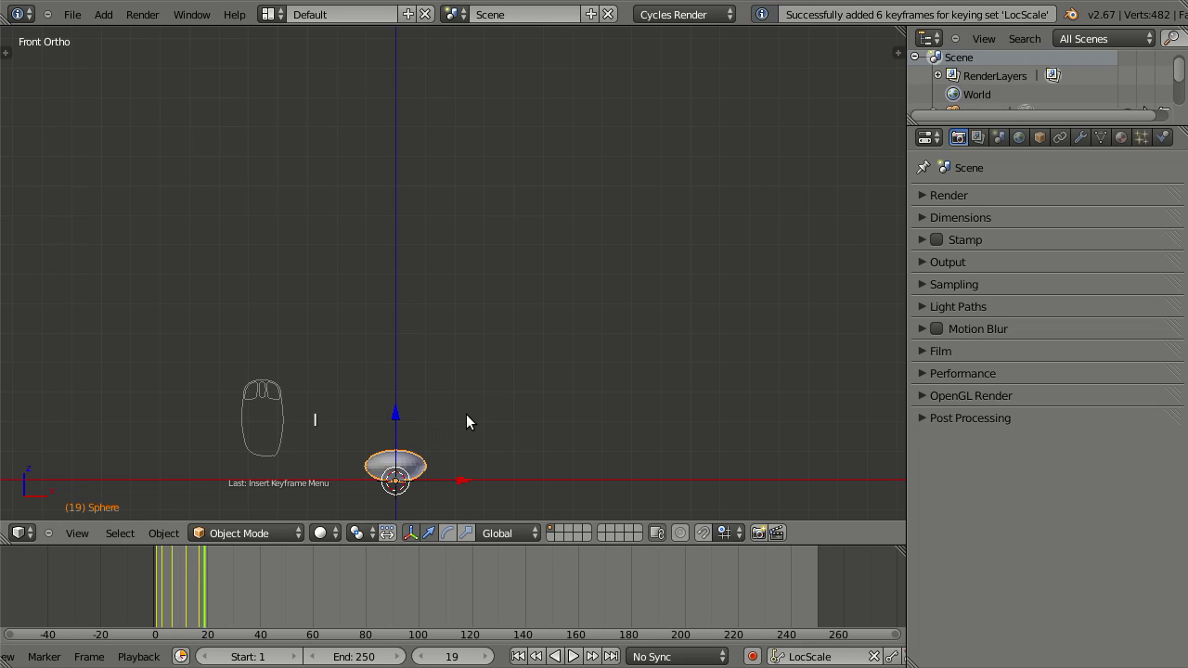
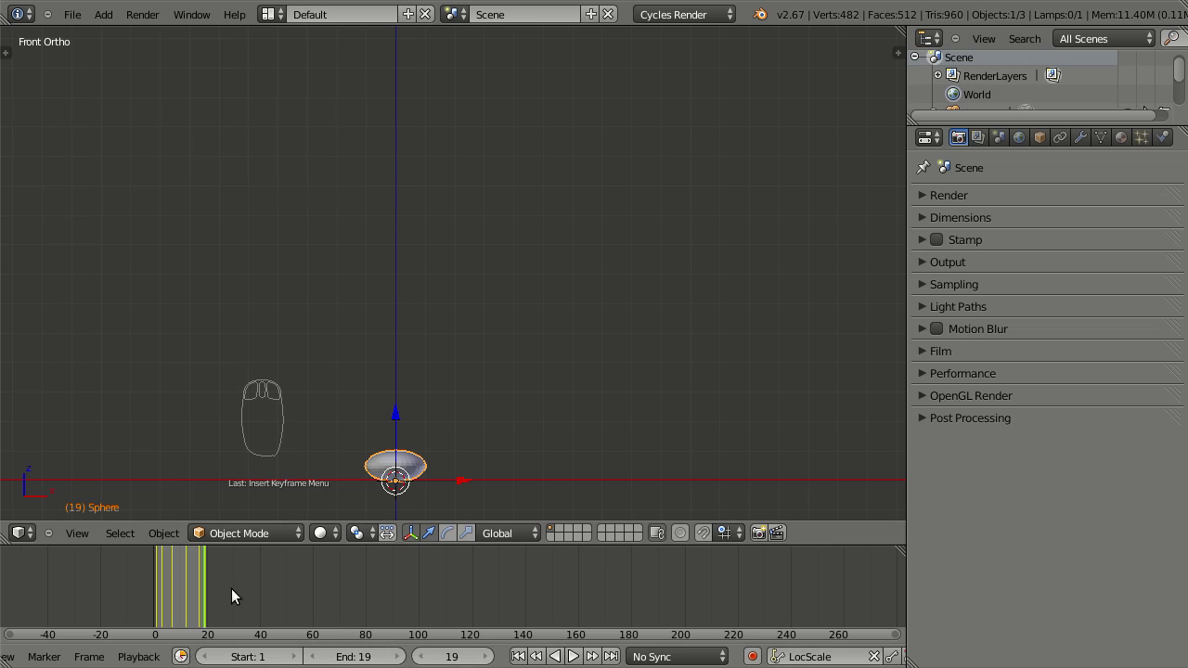
# Jump back to the start frame, play the bounce through frames 1–19 and stop playback
pyautogui.press('Home')
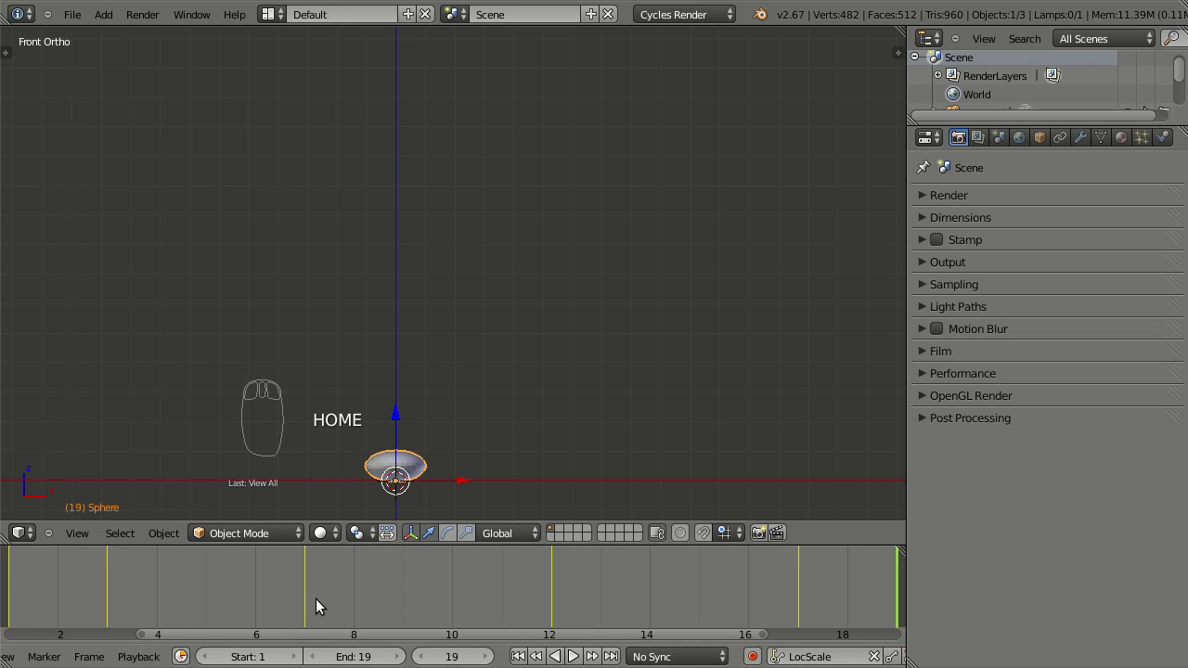
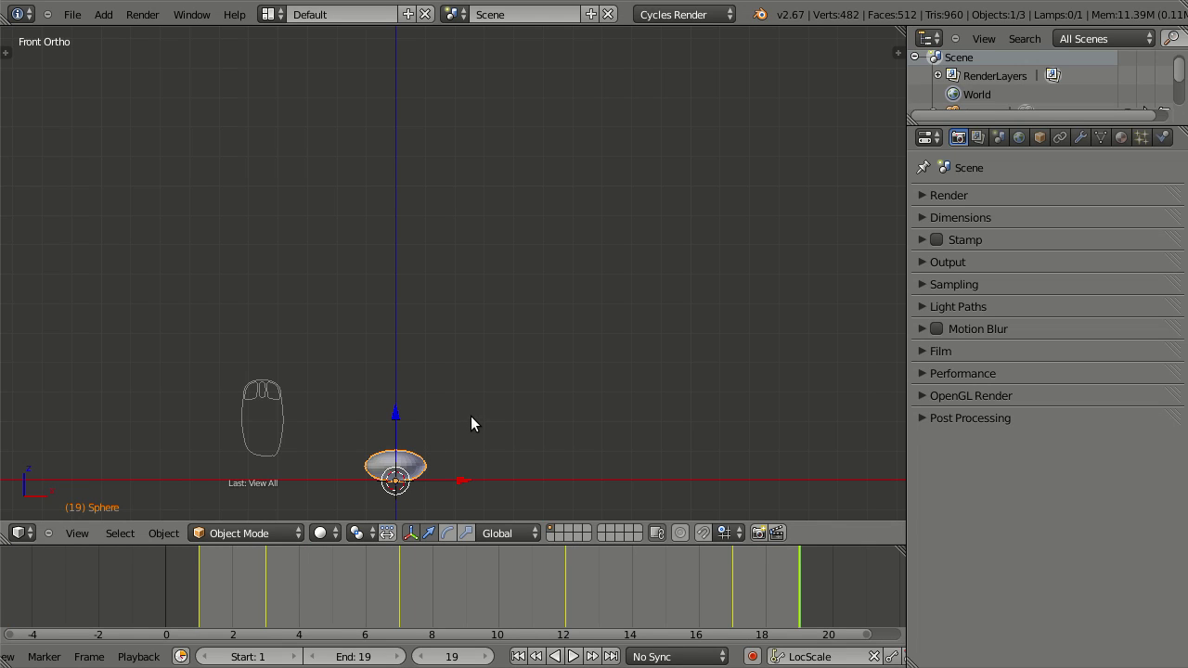
pyautogui.press('alt+a')
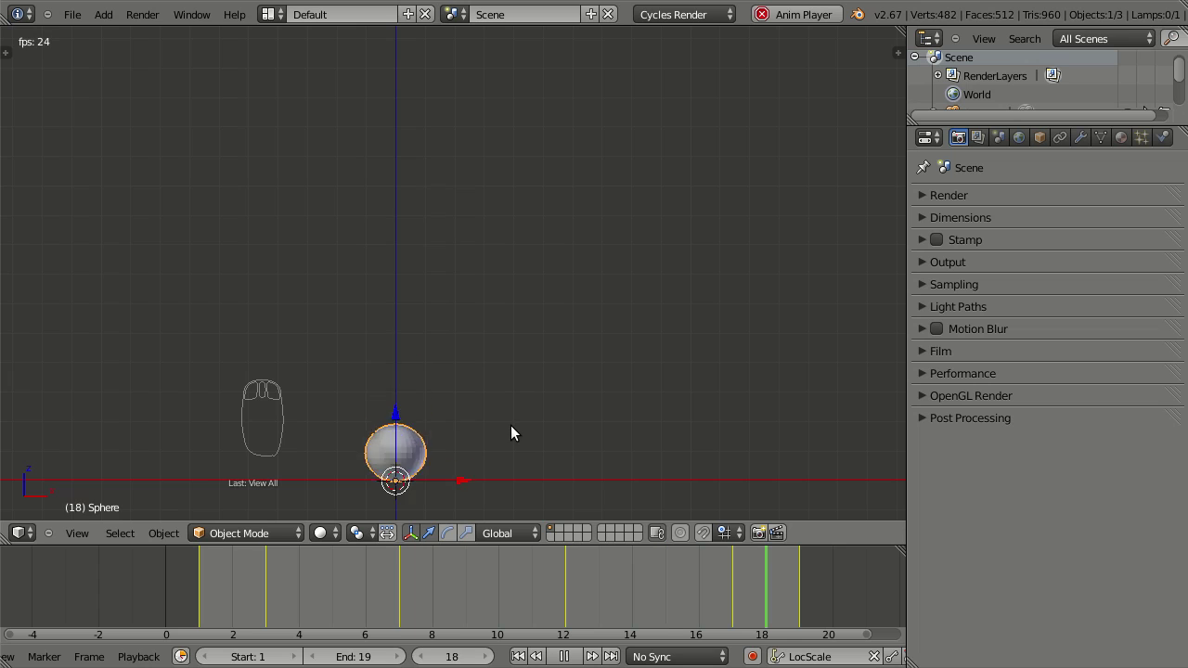
pyautogui.press('Escape')
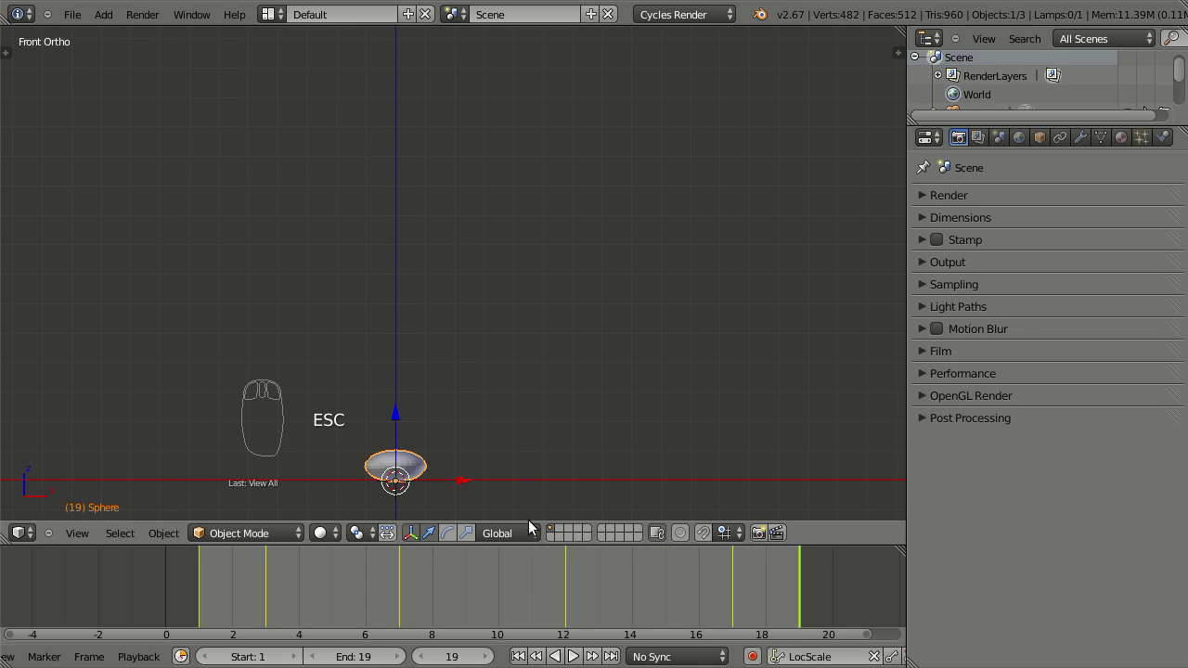
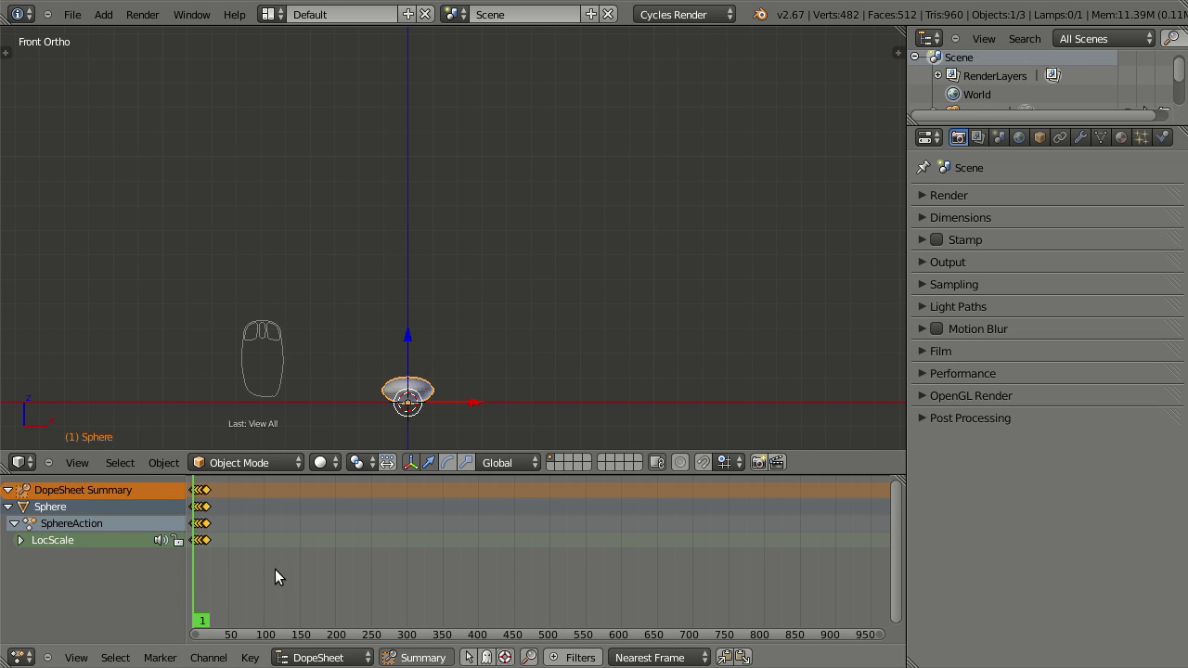
# Fit the keyframes in the DopeSheet and expand Sphere > SphereAction > LocScale into its channels
pyautogui.press('Home')
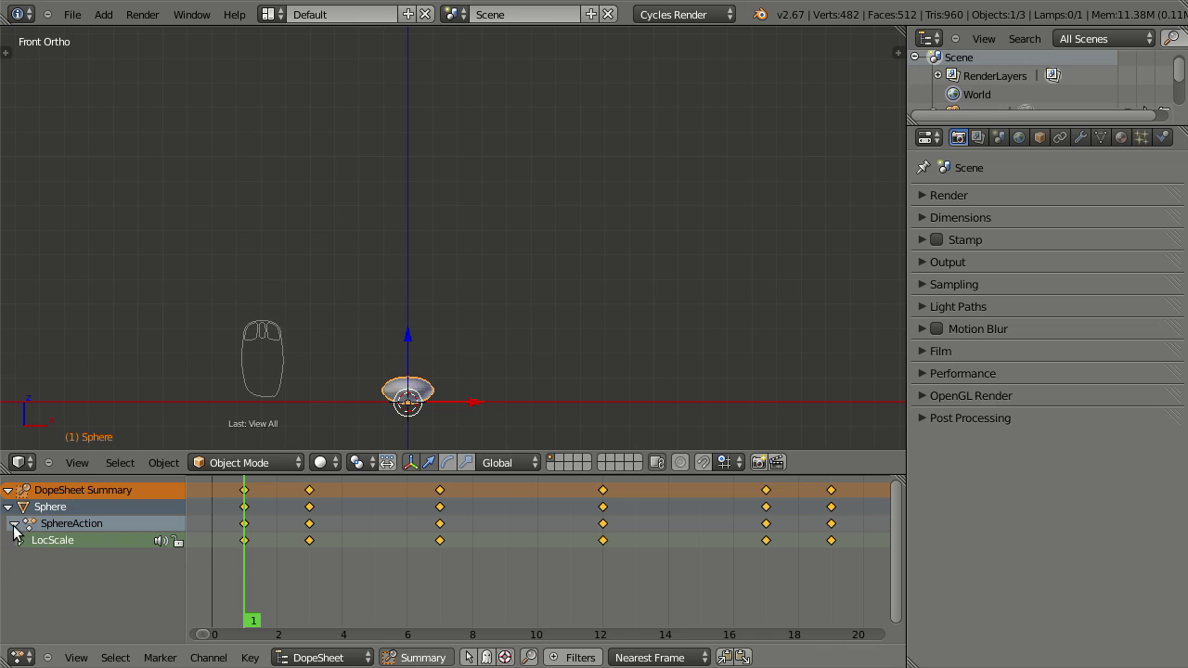
pyautogui.moveTo(18, 532); pyautogui.dragTo(41, 518)
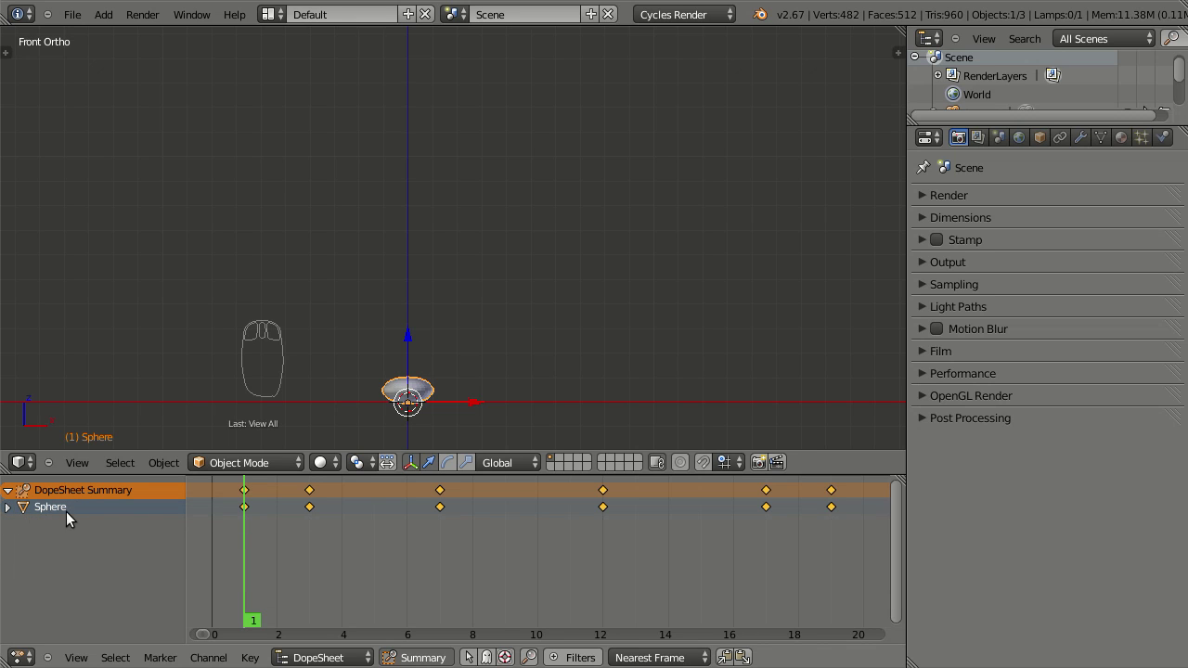
pyautogui.moveTo(13, 514); pyautogui.dragTo(46, 532)
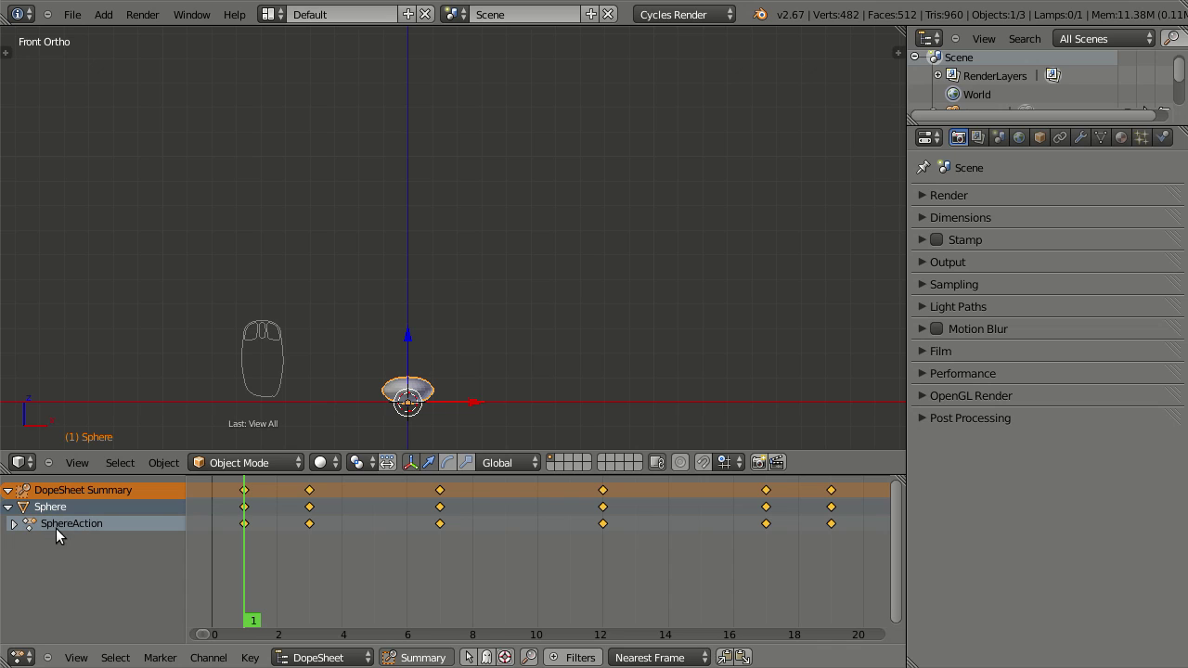
pyautogui.moveTo(19, 532); pyautogui.dragTo(60, 534)
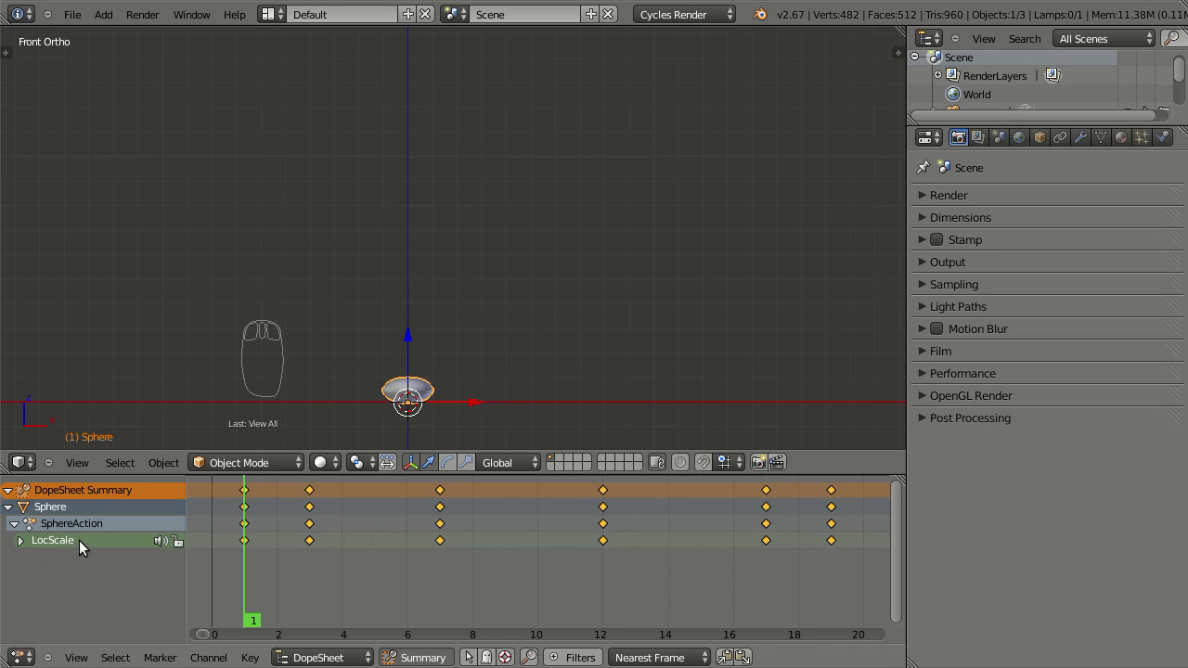
pyautogui.moveTo(22, 546); pyautogui.dragTo(49, 538)
# Scroll and pan the DopeSheet to bring the location and scale channels into view
pyautogui.scroll(-3)
pyautogui.scroll(-3)
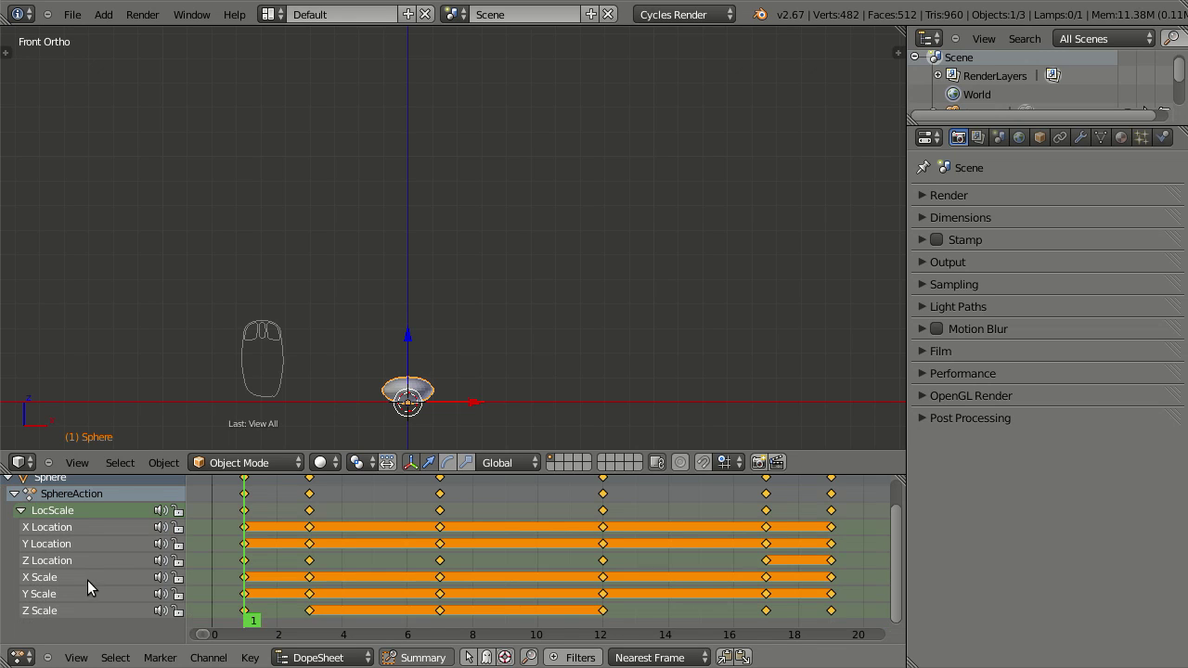
pyautogui.scroll(3)
pyautogui.moveTo(507, 564); pyautogui.dragTo(333, 497)
pyautogui.scroll(3)
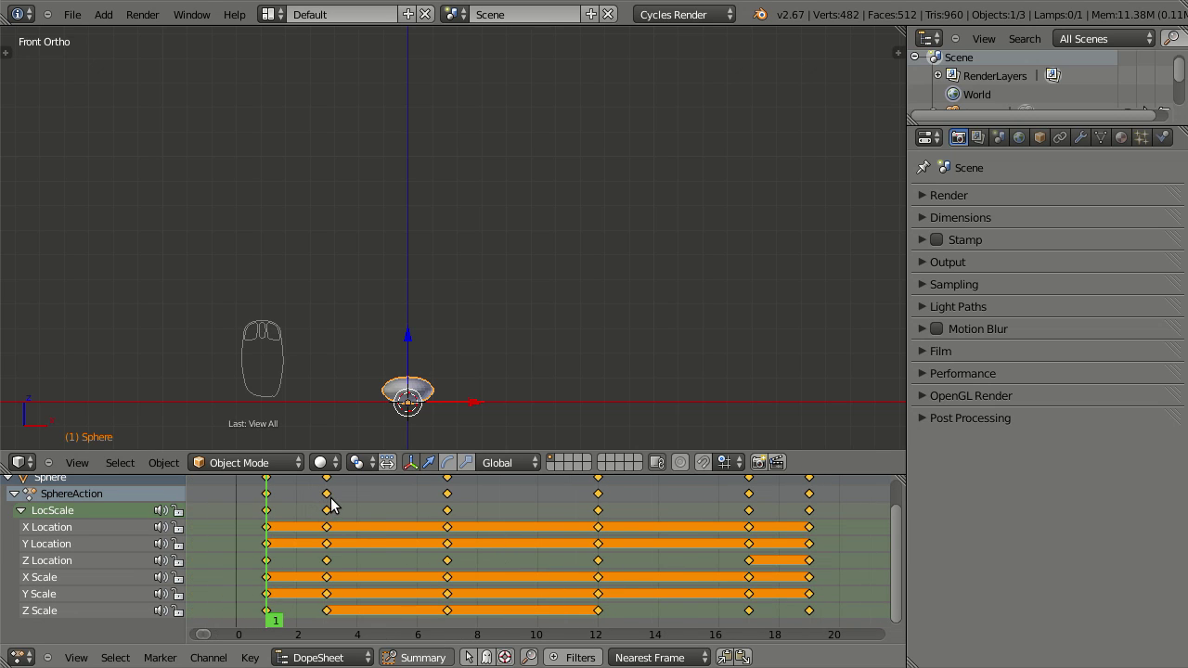
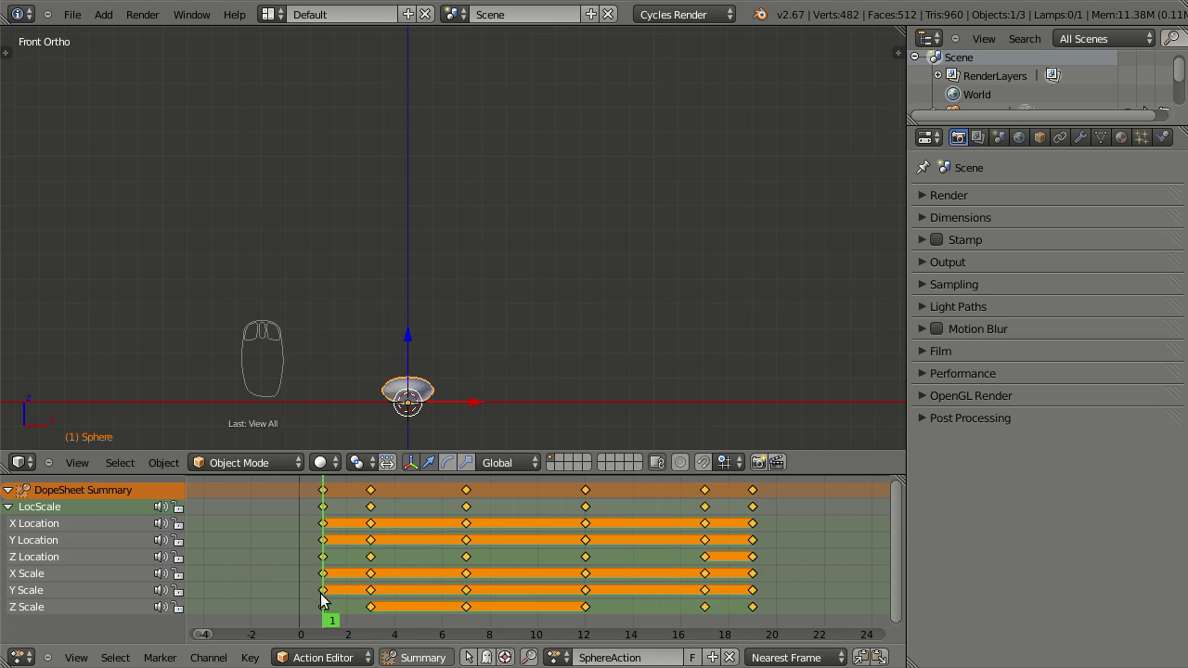
# Switch the DopeSheet to Action Editor mode and unlink SphereAction from the sphere
pyautogui.moveTo(319, 647); pyautogui.dragTo(335, 534)
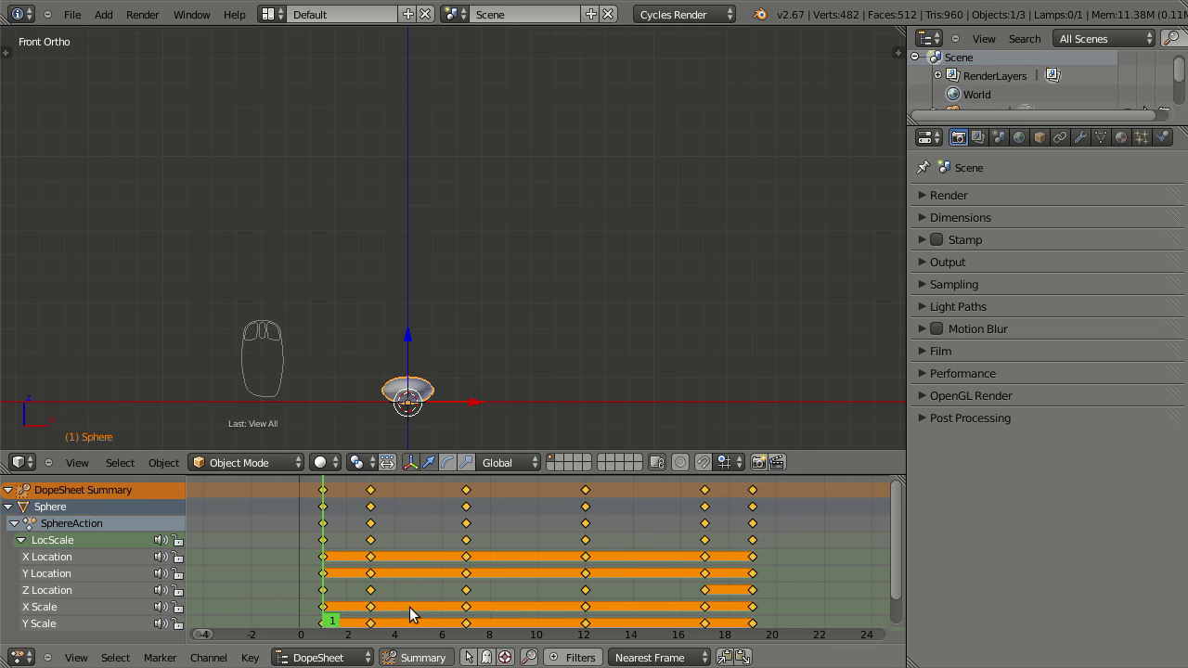
pyautogui.moveTo(326, 647); pyautogui.dragTo(389, 552)
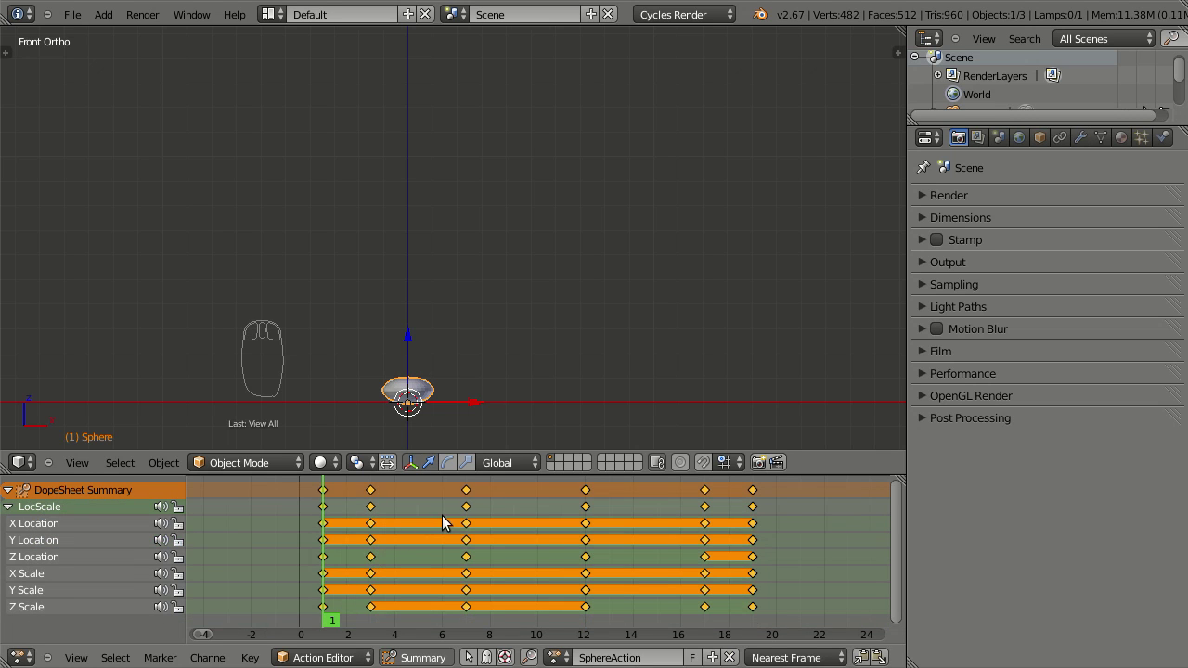
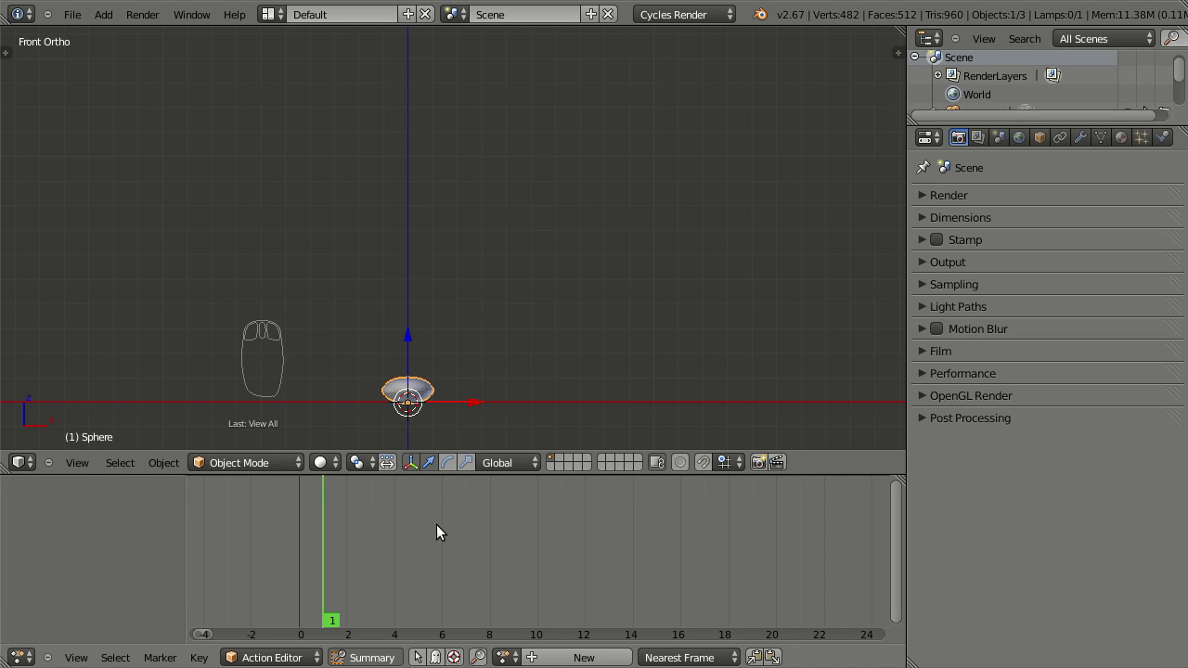
pyautogui.moveTo(503, 655); pyautogui.dragTo(525, 570)
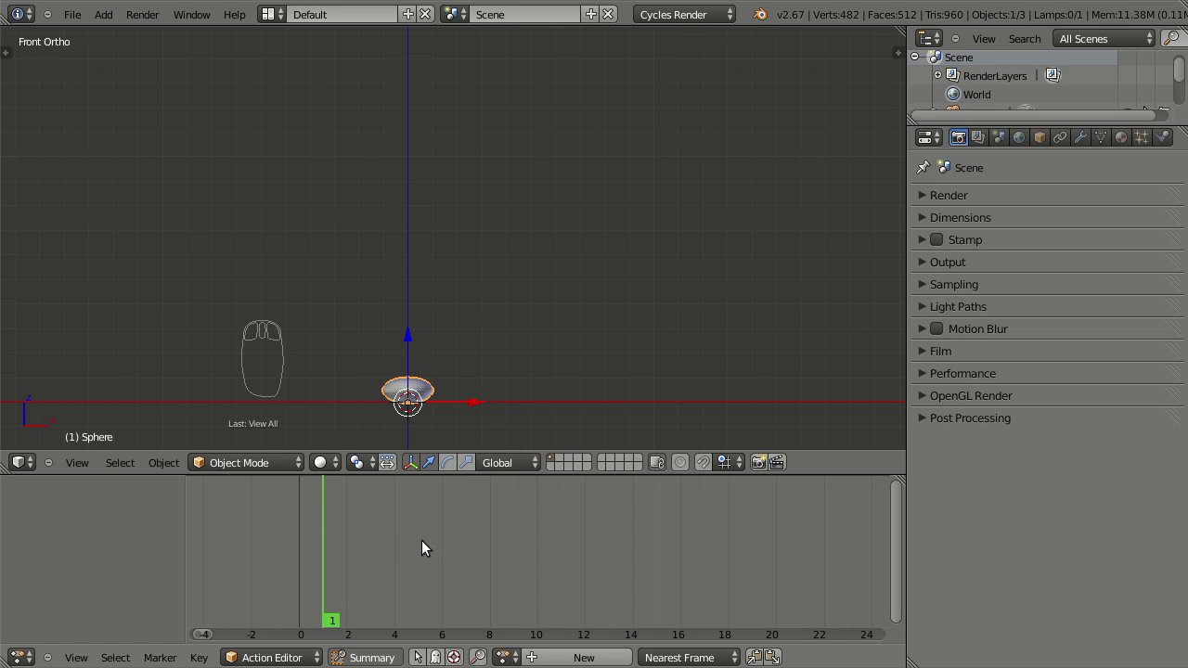
# Play the bounce animation to check it, then stop back at frame 1
pyautogui.press('alt+a')
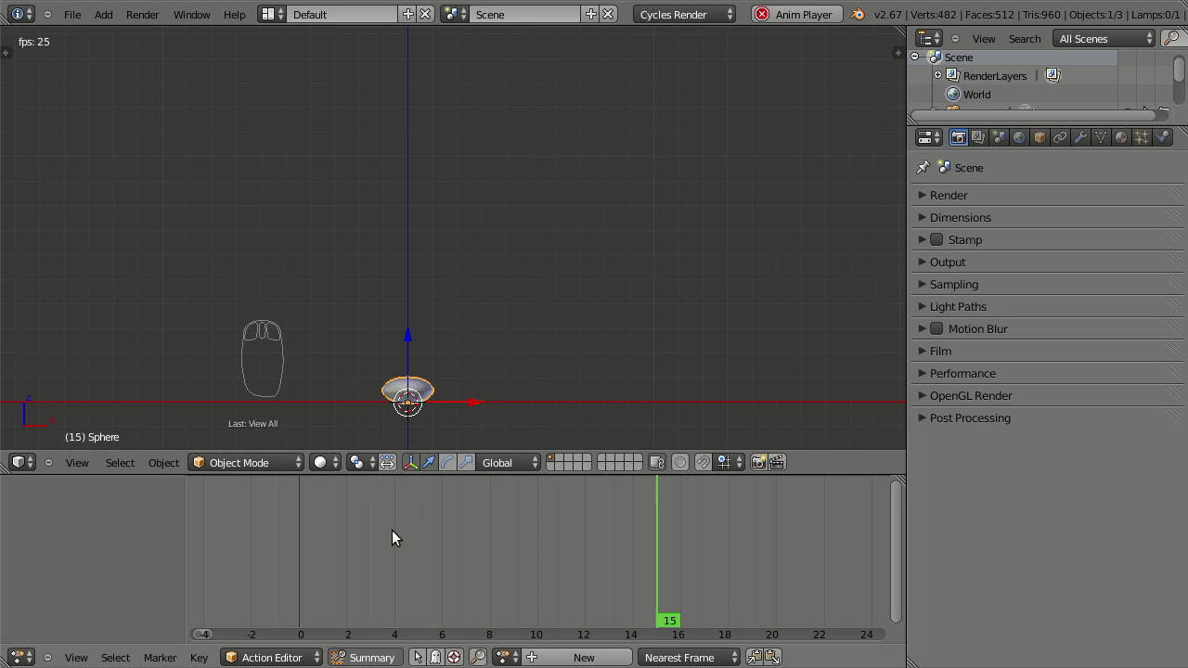
pyautogui.press('Escape')
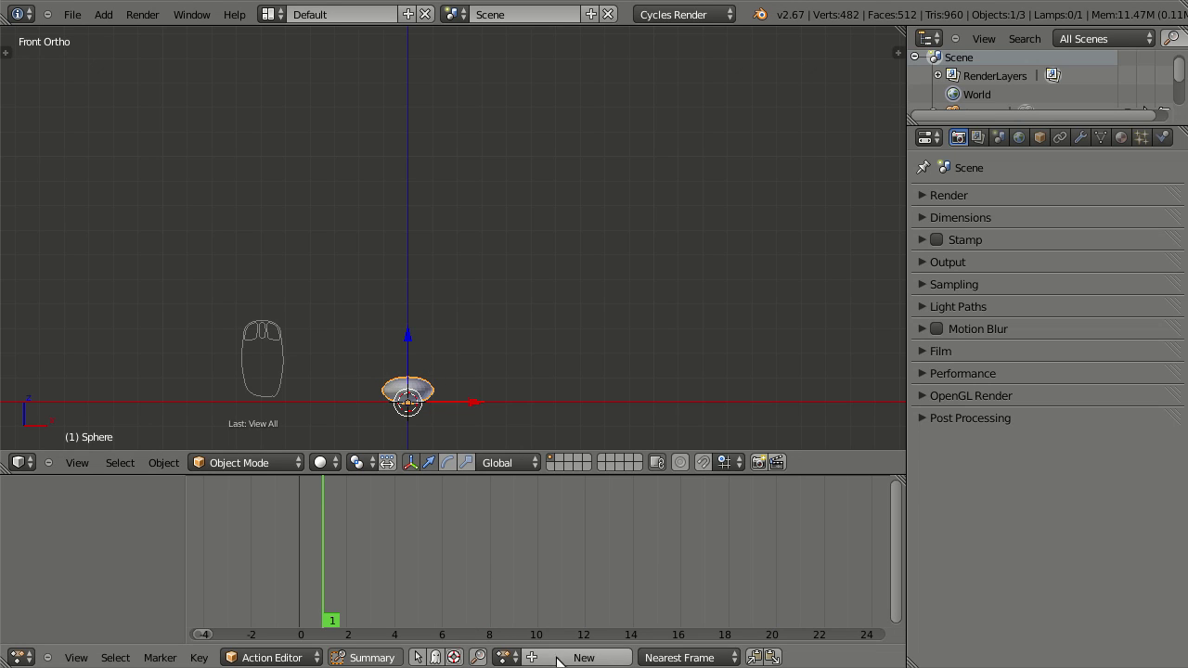
# Reassign SphereAction to the sphere and play the bounce to confirm it works again
pyautogui.moveTo(503, 655); pyautogui.dragTo(533, 456)
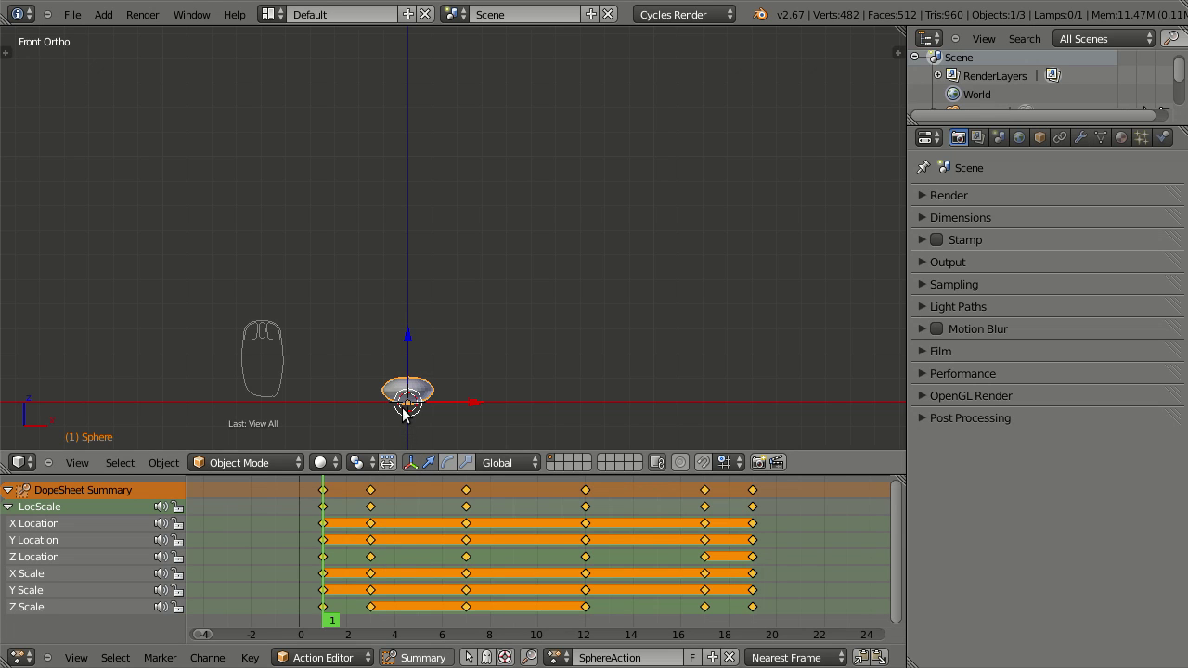
pyautogui.press('alt+a')
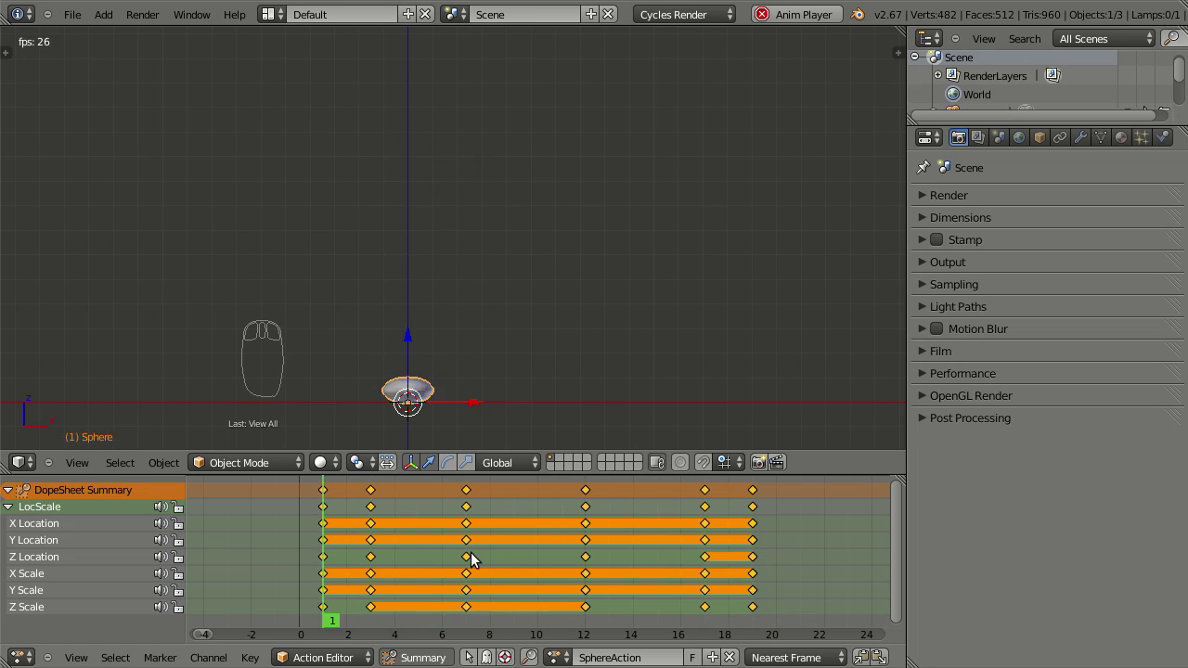
pyautogui.press('Escape')
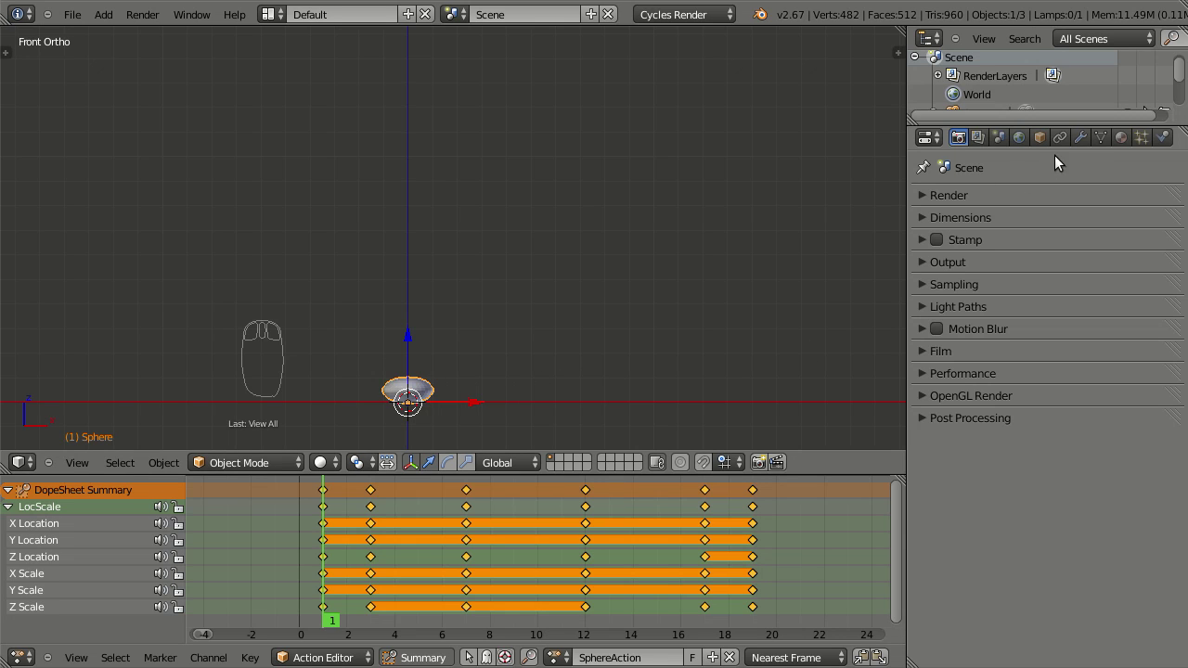
pyautogui.moveTo(1093, 142); pyautogui.dragTo(802, 245)
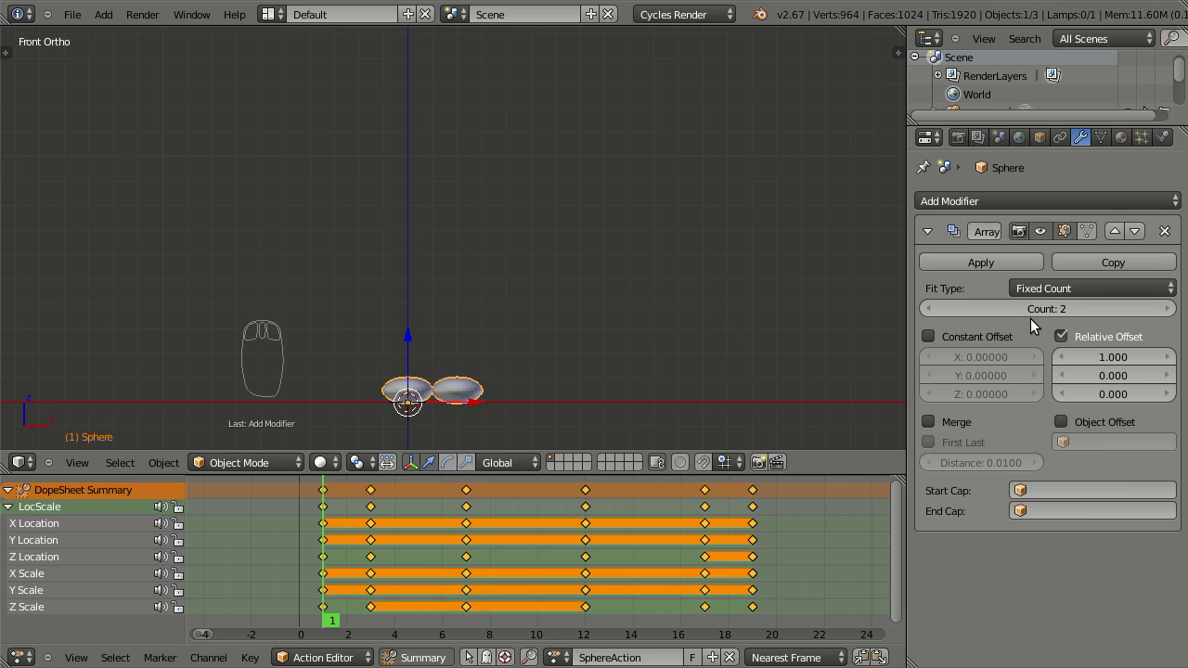
pyautogui.moveTo(1167, 300); pyautogui.dragTo(1028, 462)
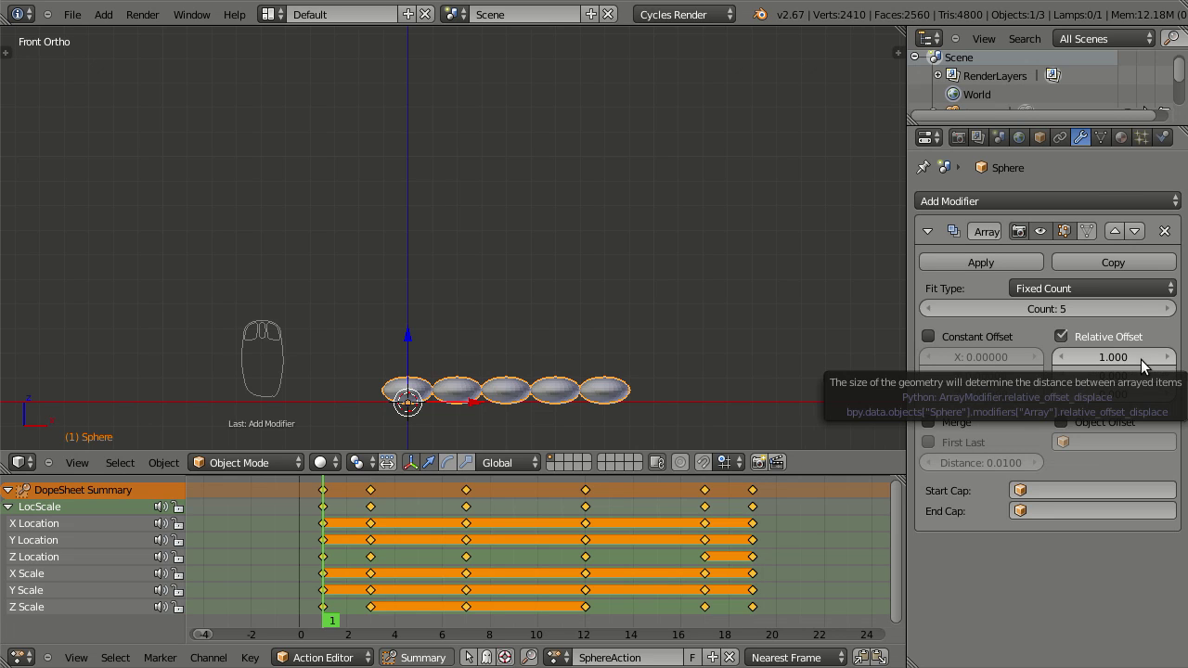
pyautogui.moveTo(1117, 348); pyautogui.dragTo(1117, 349)
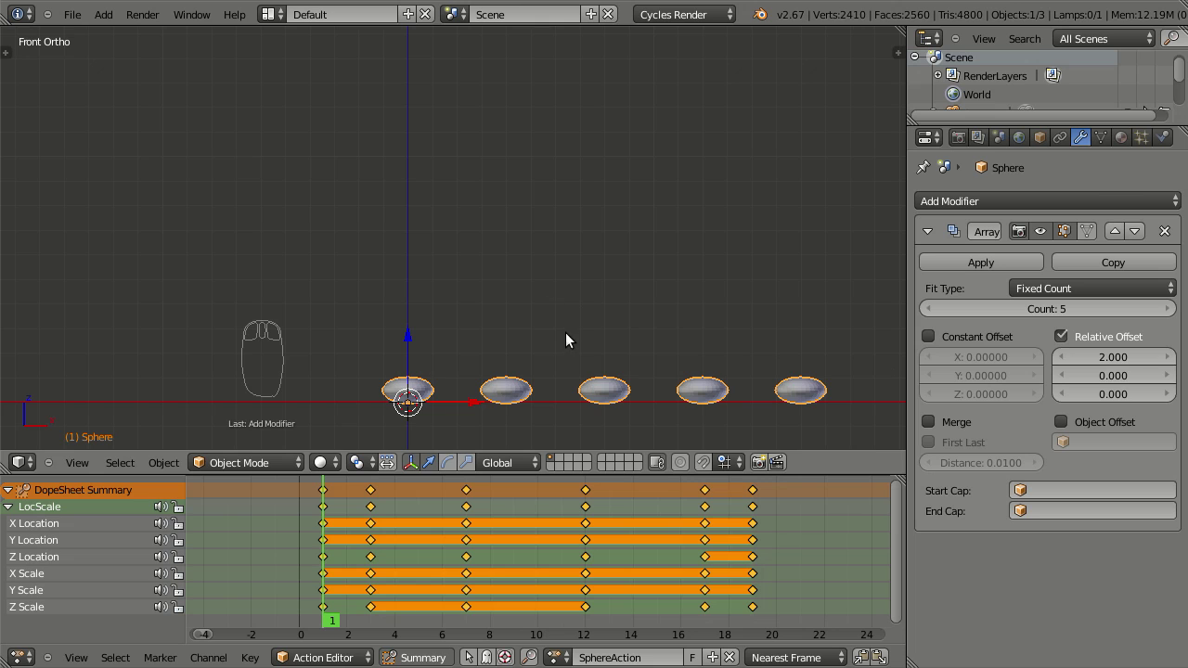
pyautogui.moveTo(622, 350); pyautogui.dragTo(565, 338)
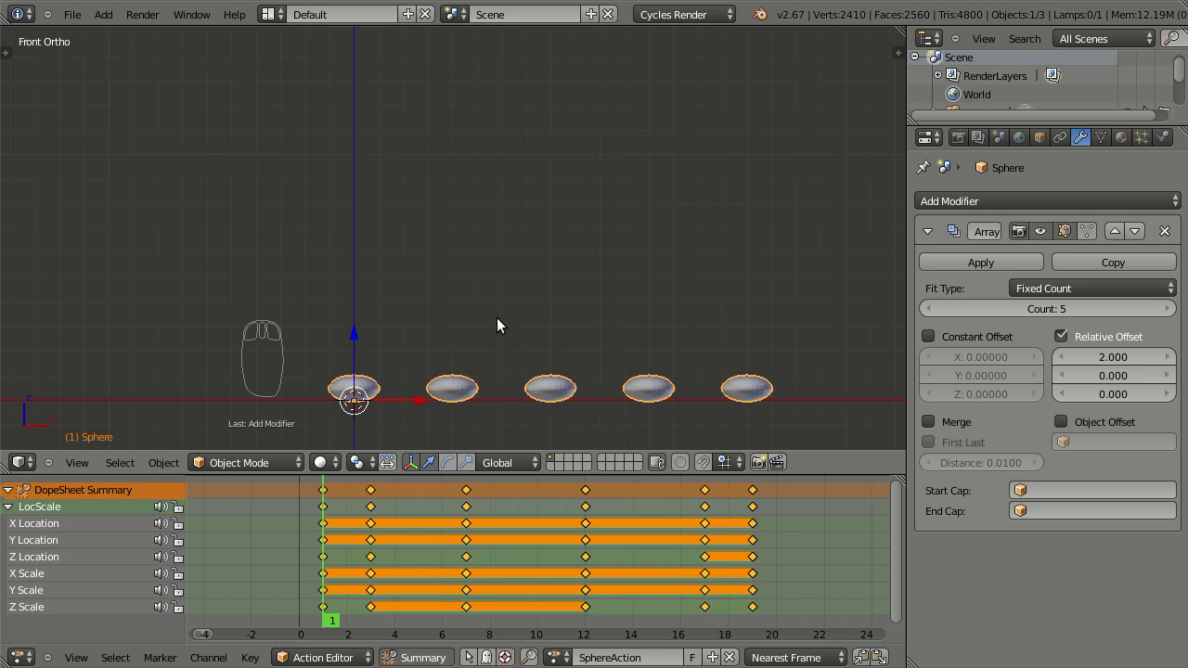
pyautogui.press('space')
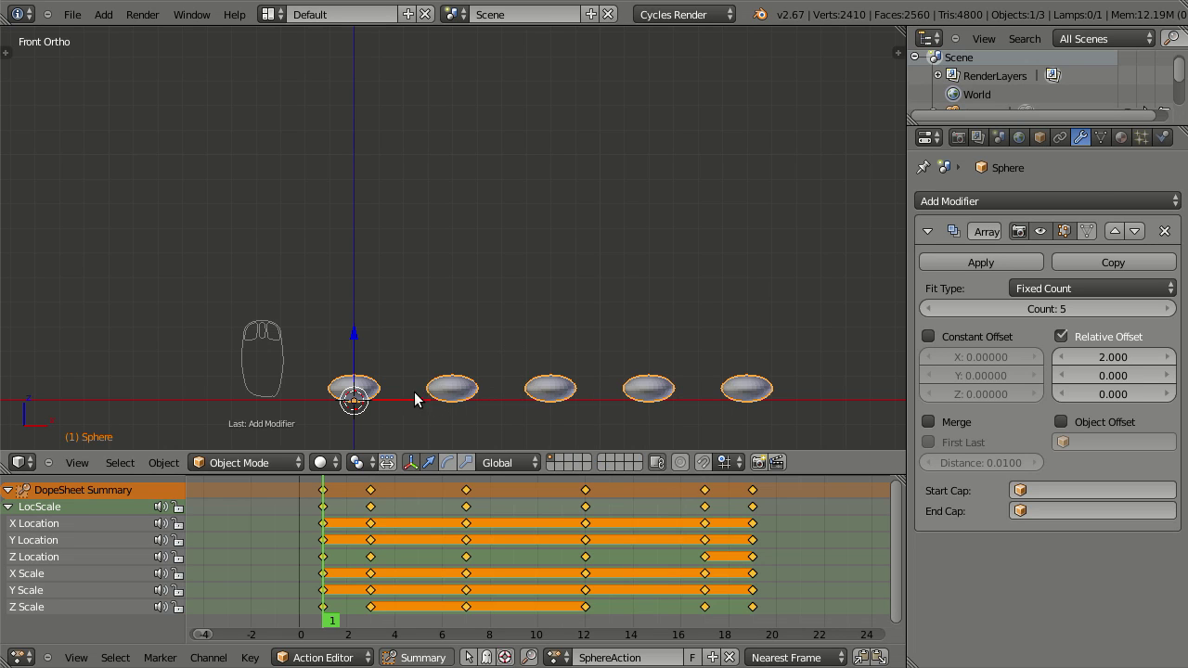
pyautogui.moveTo(378, 392); pyautogui.dragTo(543, 283)
pyautogui.press('space')
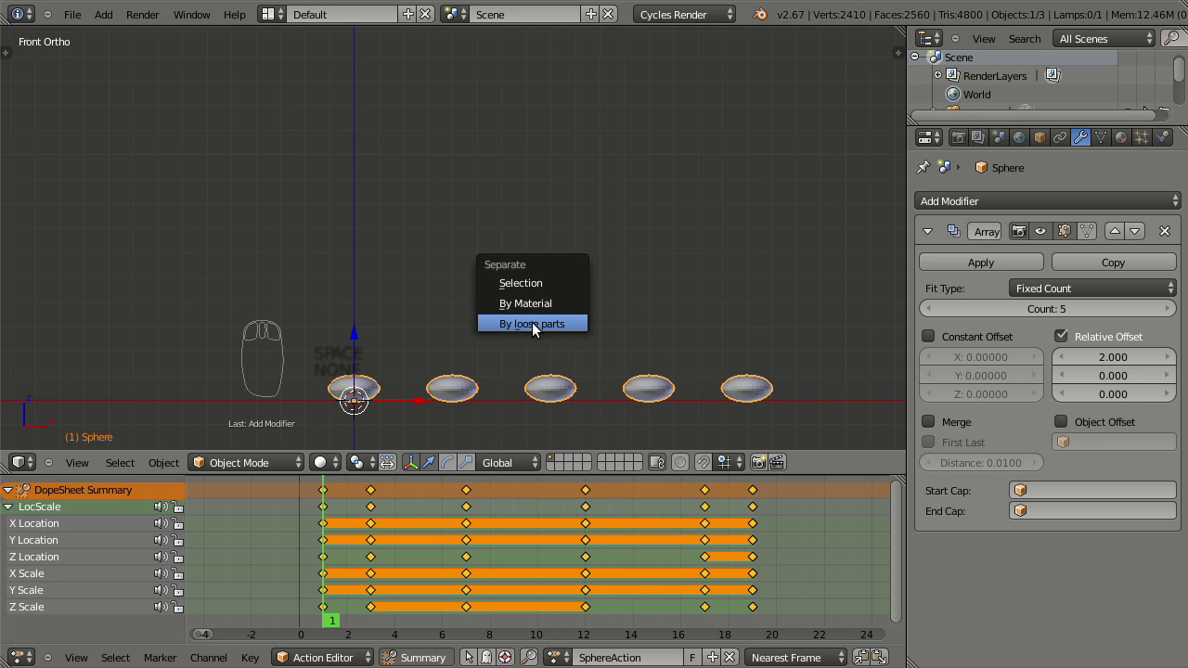
pyautogui.press('Escape')
pyautogui.moveTo(533, 350); pyautogui.dragTo(515, 408)
pyautogui.scroll(-3)
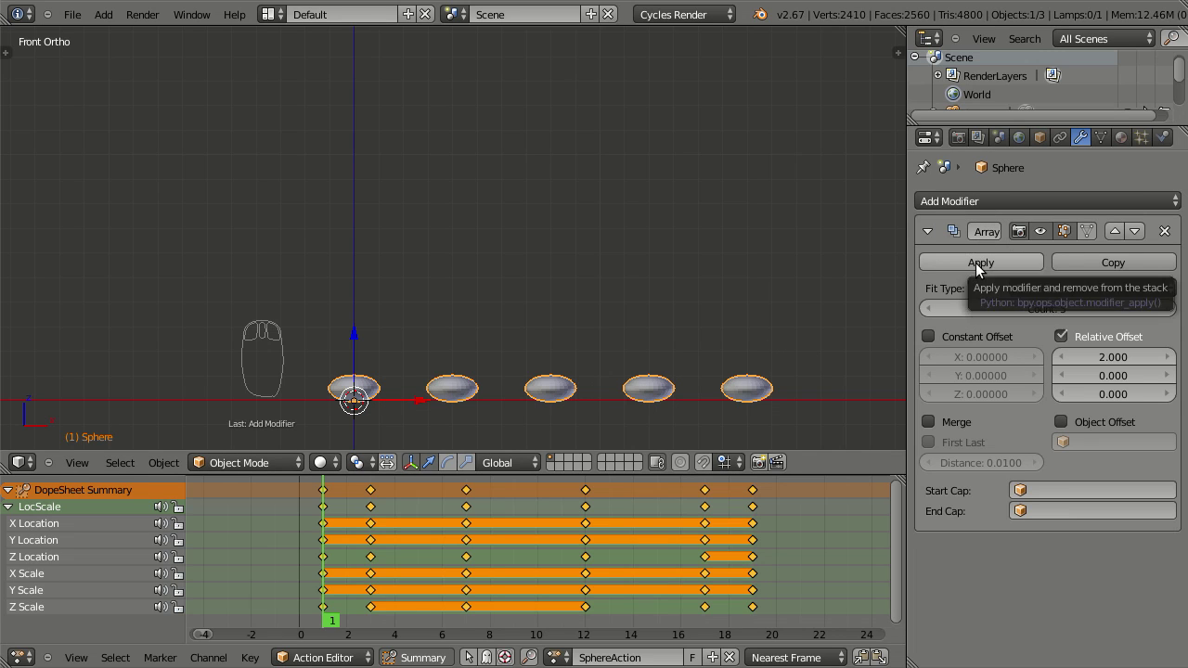
# Apply the array of spheres and separate them into individual objects
pyautogui.moveTo(984, 271); pyautogui.dragTo(1025, 245)
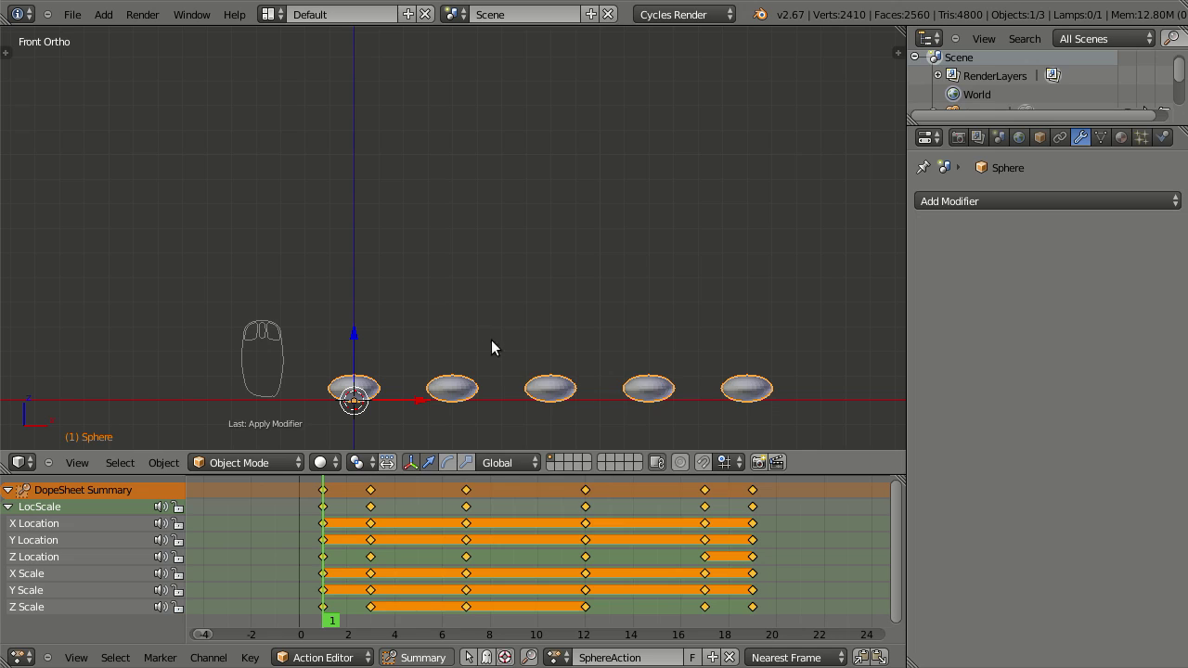
pyautogui.press('space')
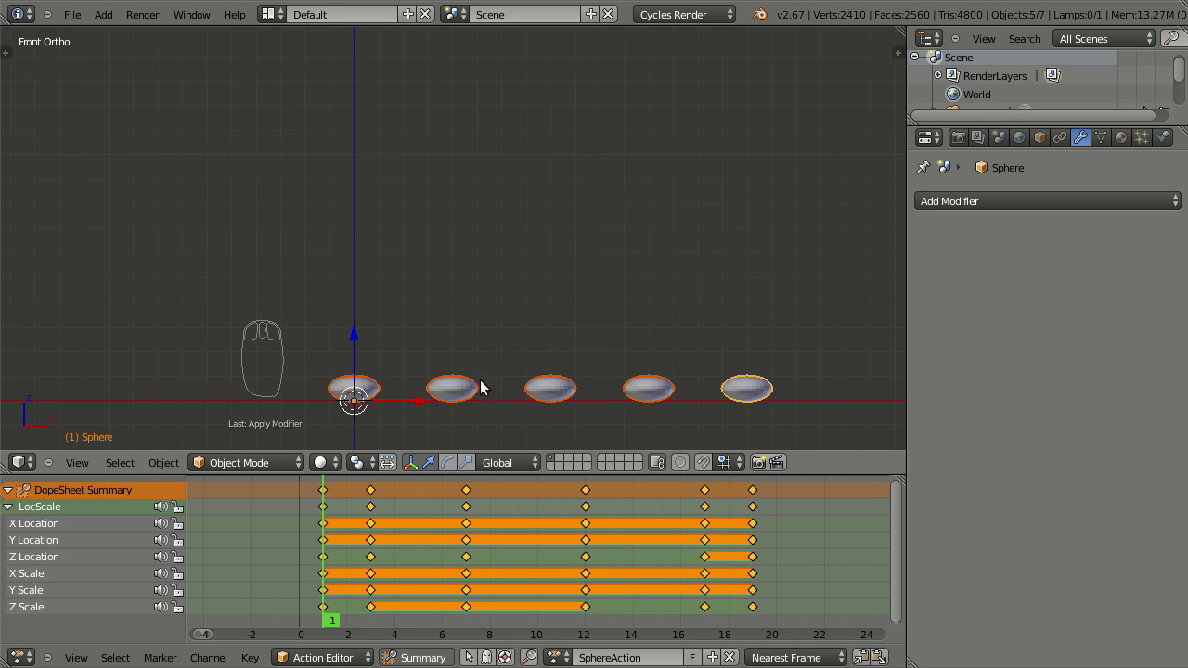
pyautogui.moveTo(395, 396); pyautogui.dragTo(413, 401)
pyautogui.moveTo(347, 393); pyautogui.dragTo(119, 445)
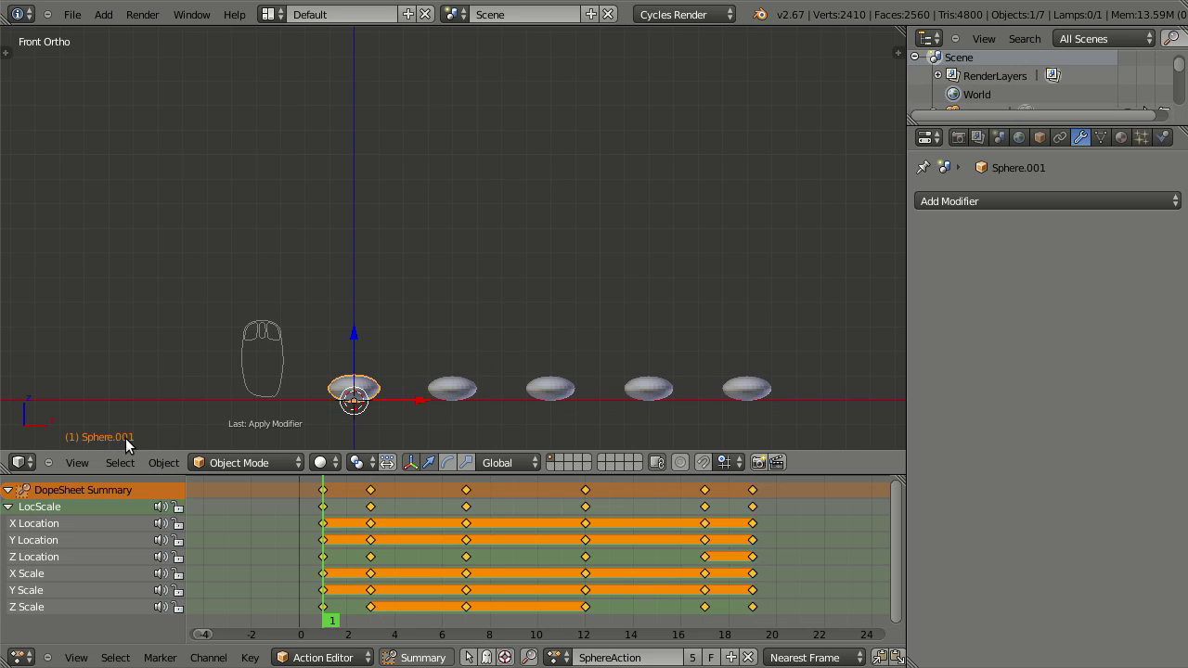
# Select Sphere.001 and preview the spheres bouncing together, stopping at frame 1
pyautogui.moveTo(466, 401); pyautogui.dragTo(744, 399)
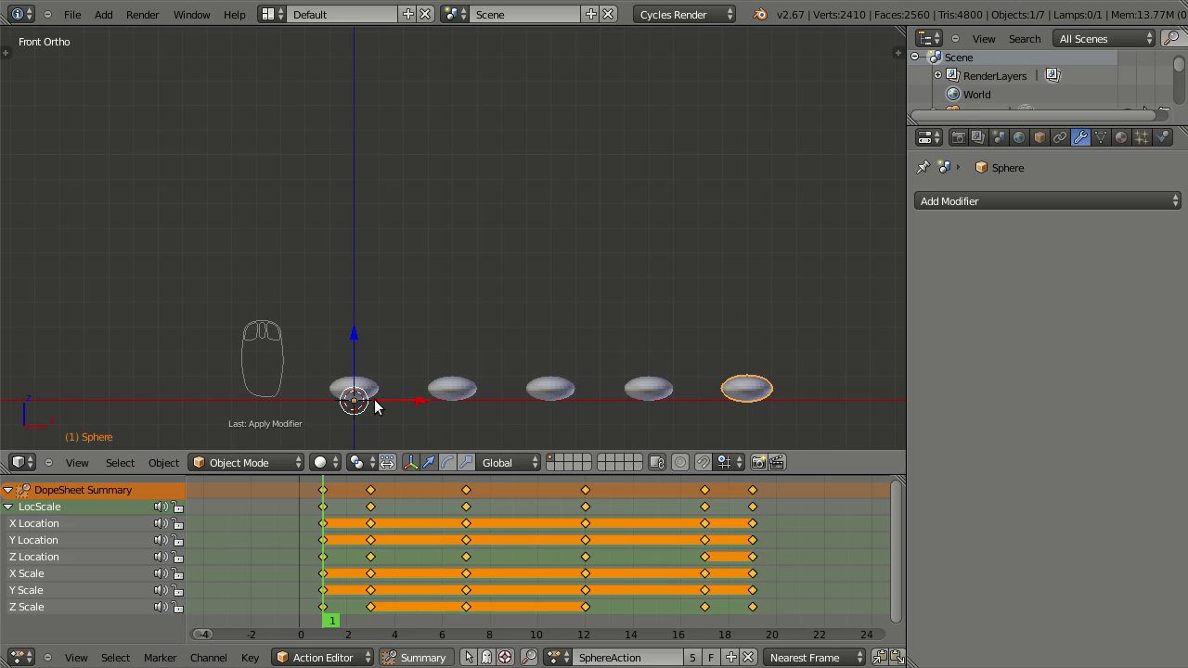
pyautogui.moveTo(376, 395); pyautogui.dragTo(543, 318)
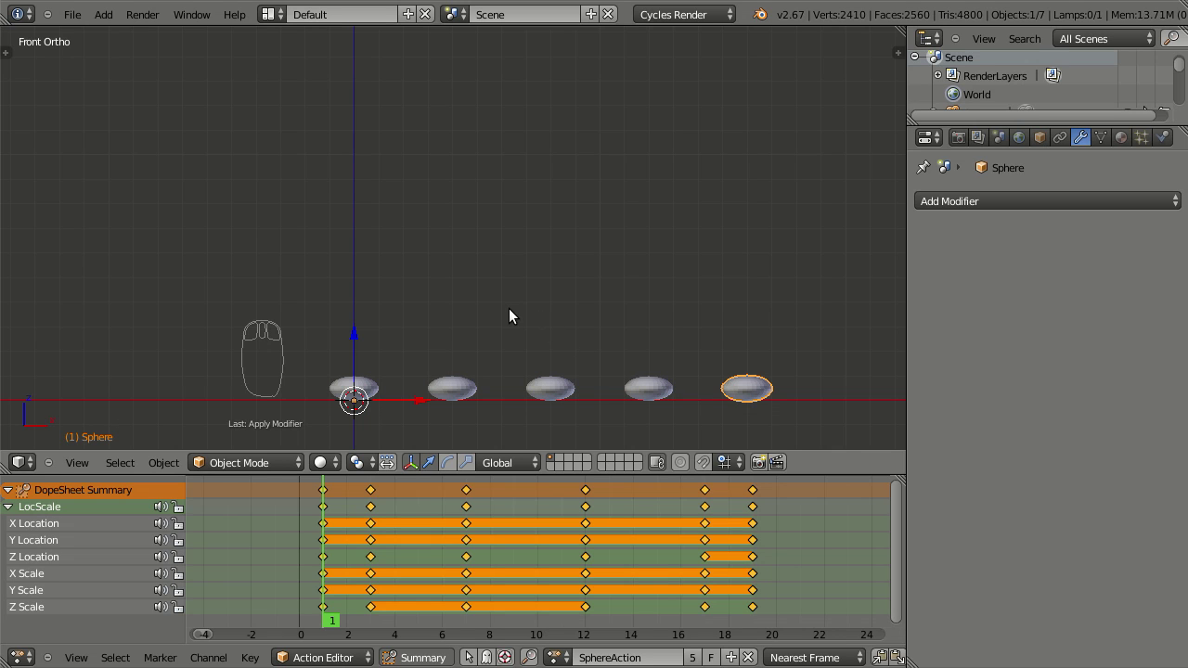
pyautogui.press('alt+a')
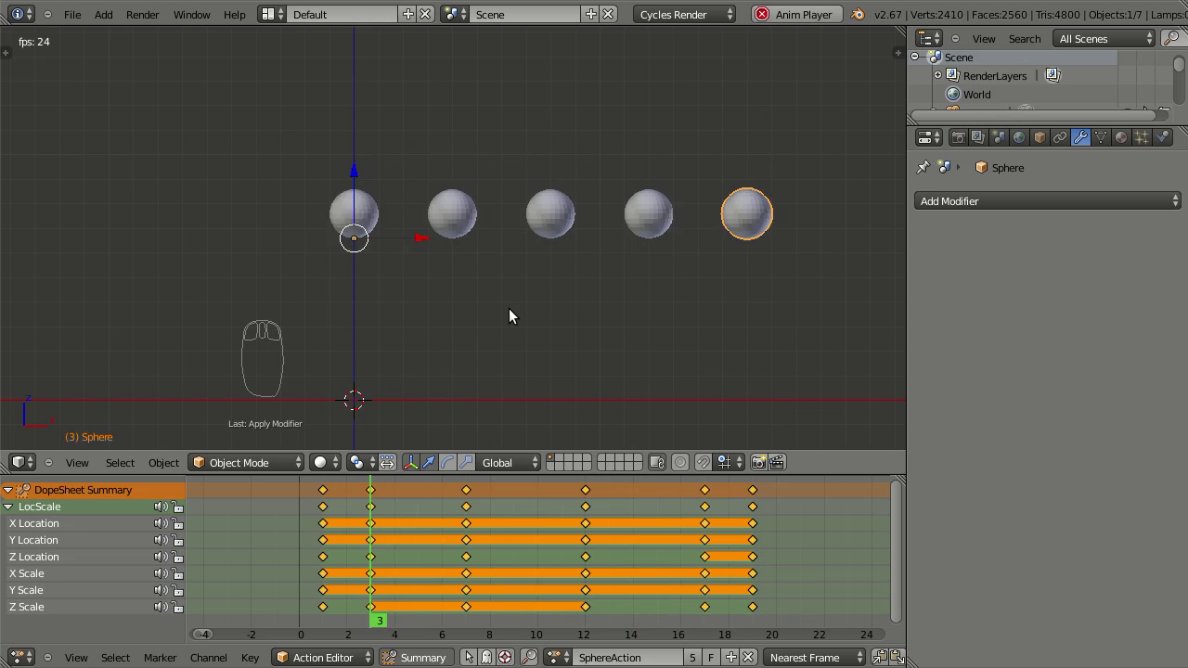
pyautogui.press('Escape')
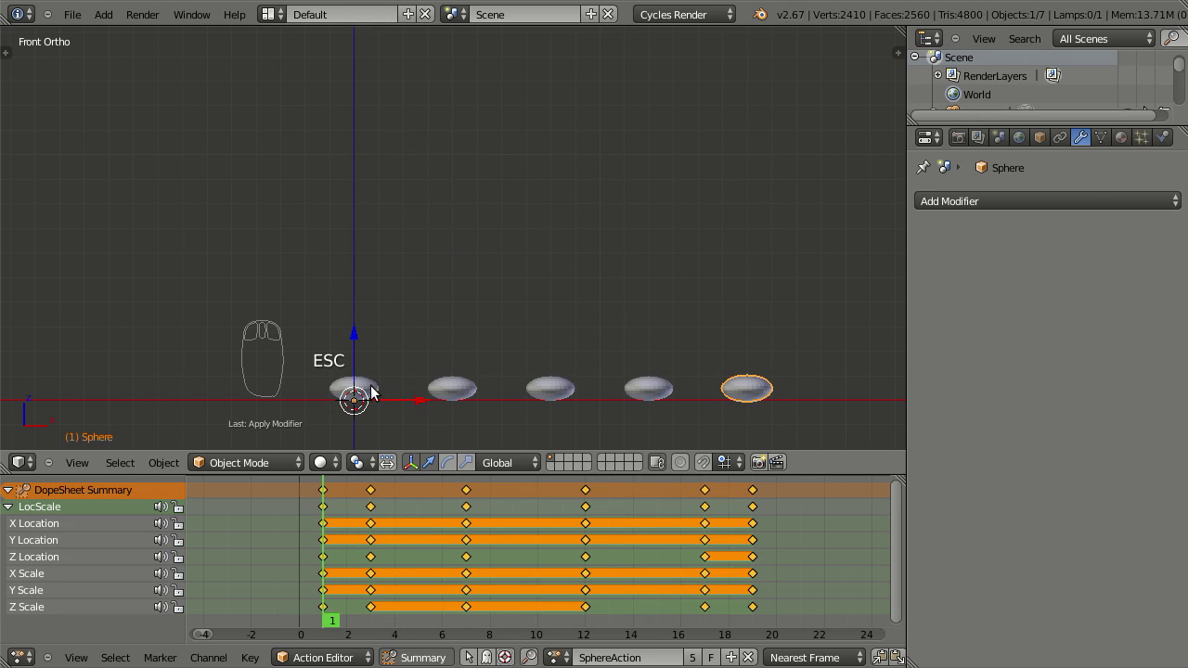
# Browse the action list and check each sphere through Sphere.002 to see they share SphereAction
pyautogui.moveTo(372, 391); pyautogui.dragTo(310, 656)
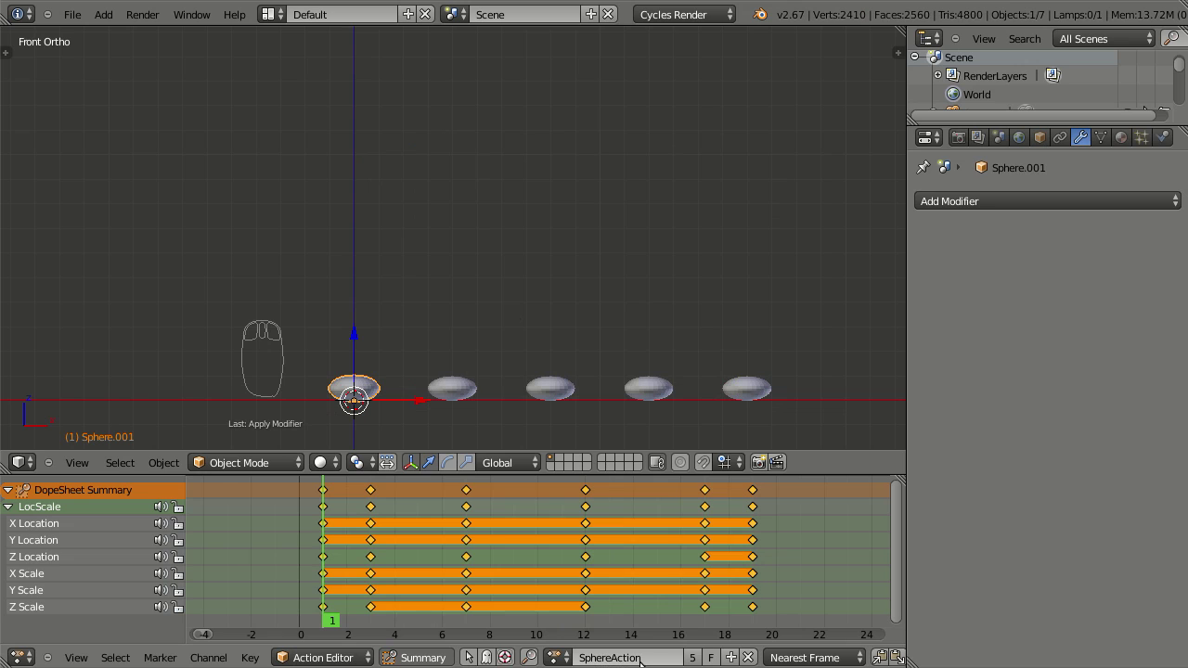
pyautogui.moveTo(564, 657); pyautogui.dragTo(603, 458)
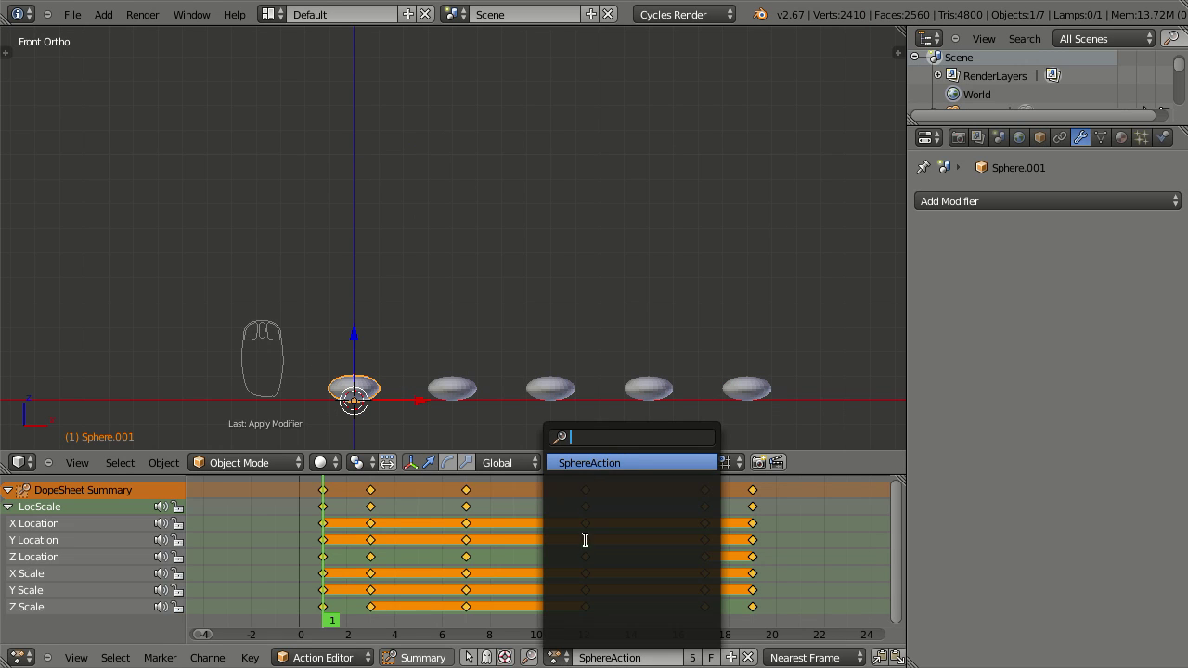
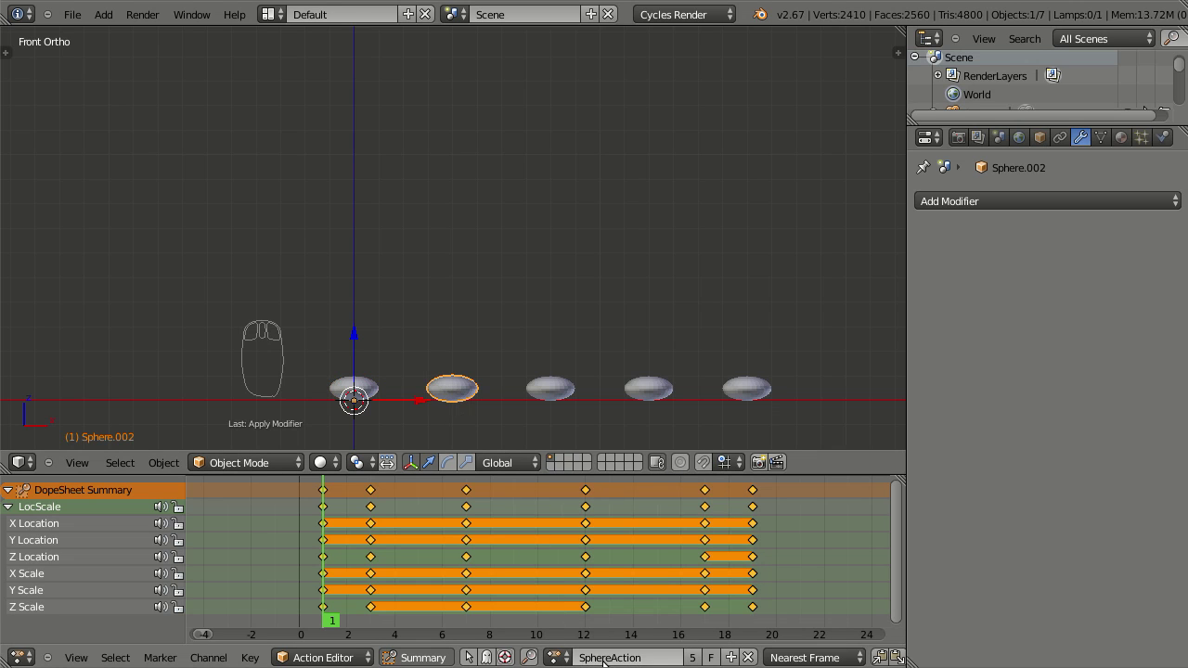
pyautogui.moveTo(563, 399); pyautogui.dragTo(457, 398)
pyautogui.moveTo(368, 389); pyautogui.dragTo(378, 270)
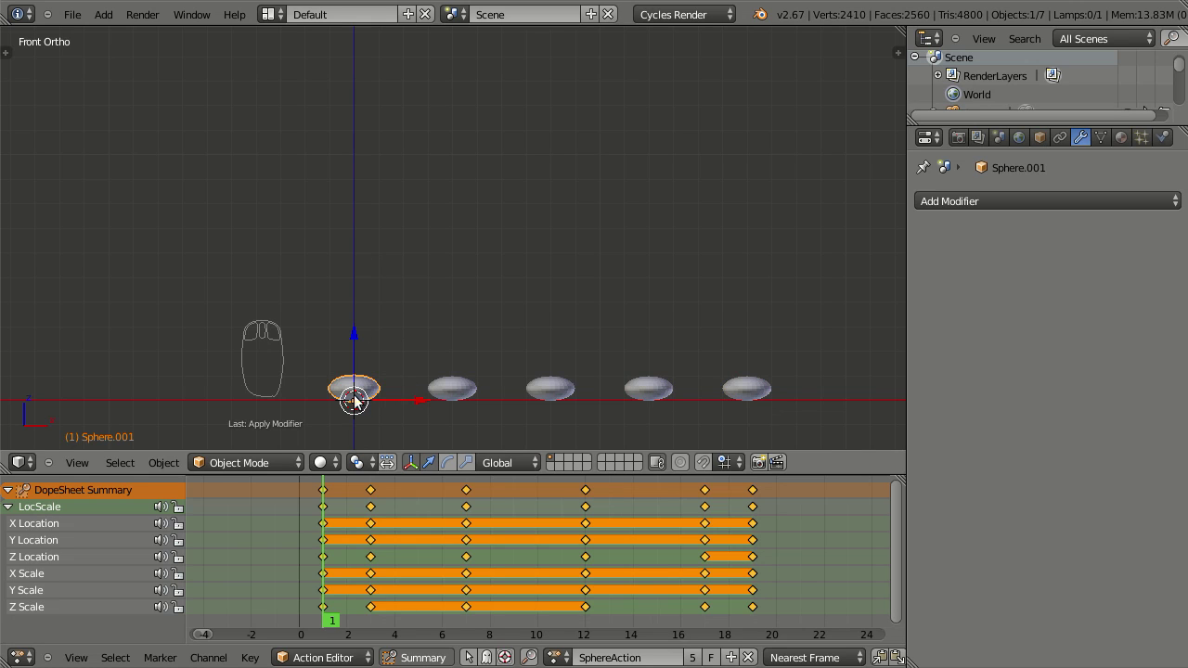
pyautogui.moveTo(459, 400); pyautogui.dragTo(471, 401)
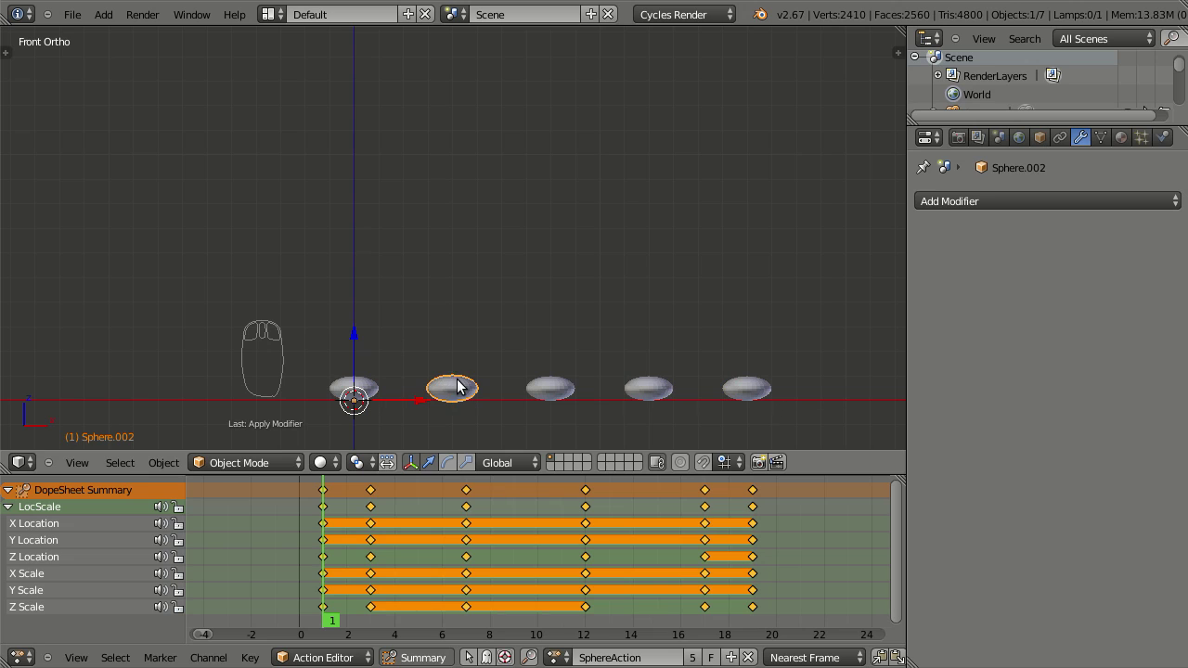
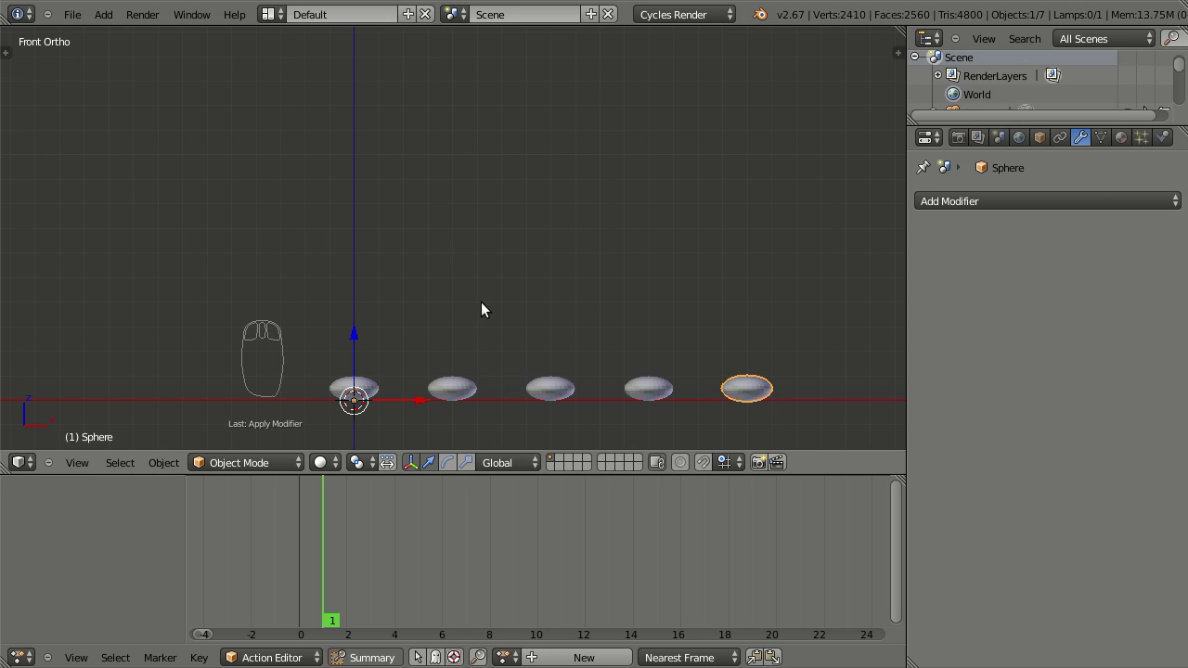
# Assign SphereAction to Sphere.002 and make it a single-user copy, SphereAction.002
pyautogui.press('alt+a')
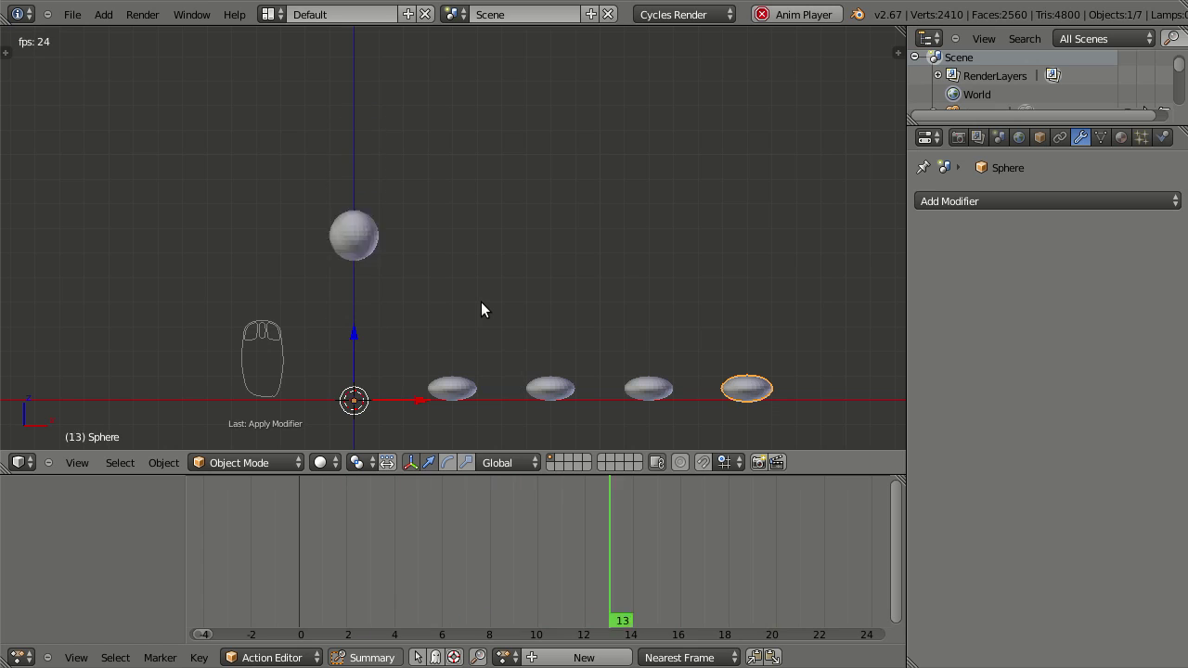
pyautogui.press('Escape')
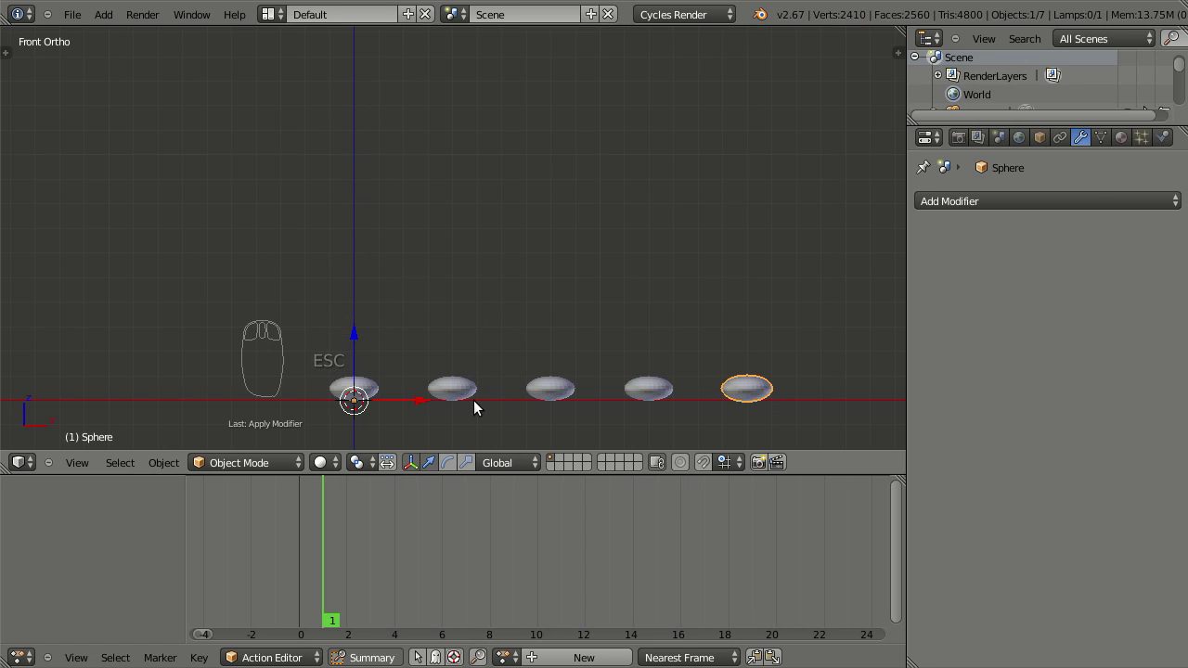
pyautogui.moveTo(459, 397); pyautogui.dragTo(358, 593)
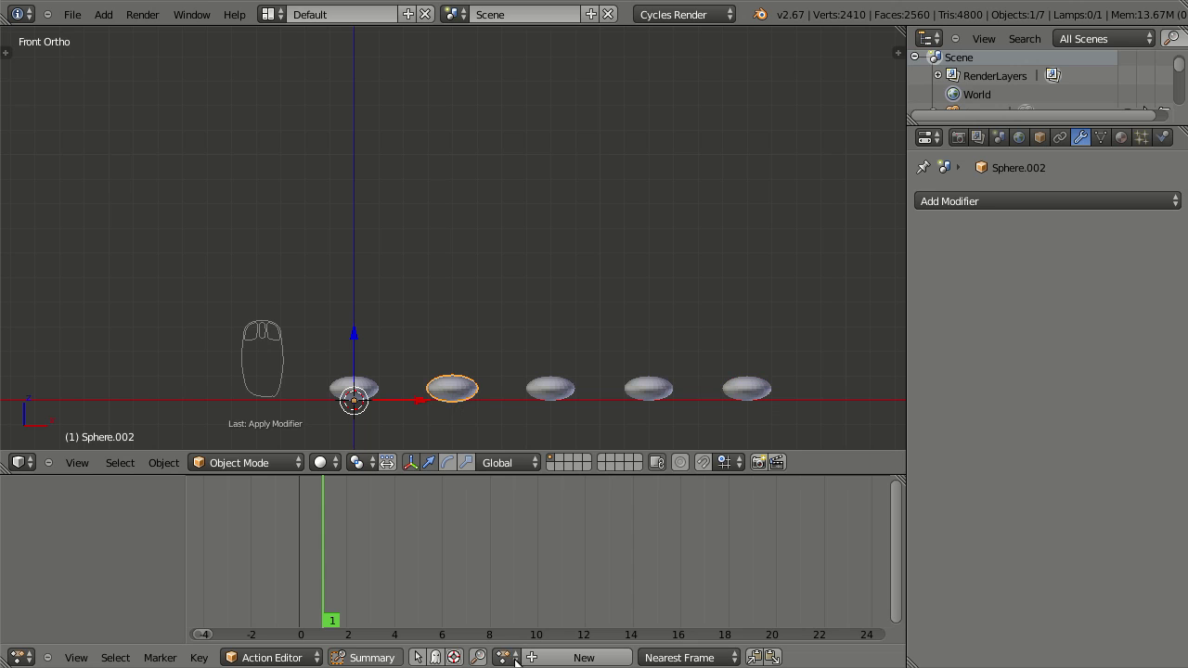
pyautogui.moveTo(510, 657); pyautogui.dragTo(537, 461)
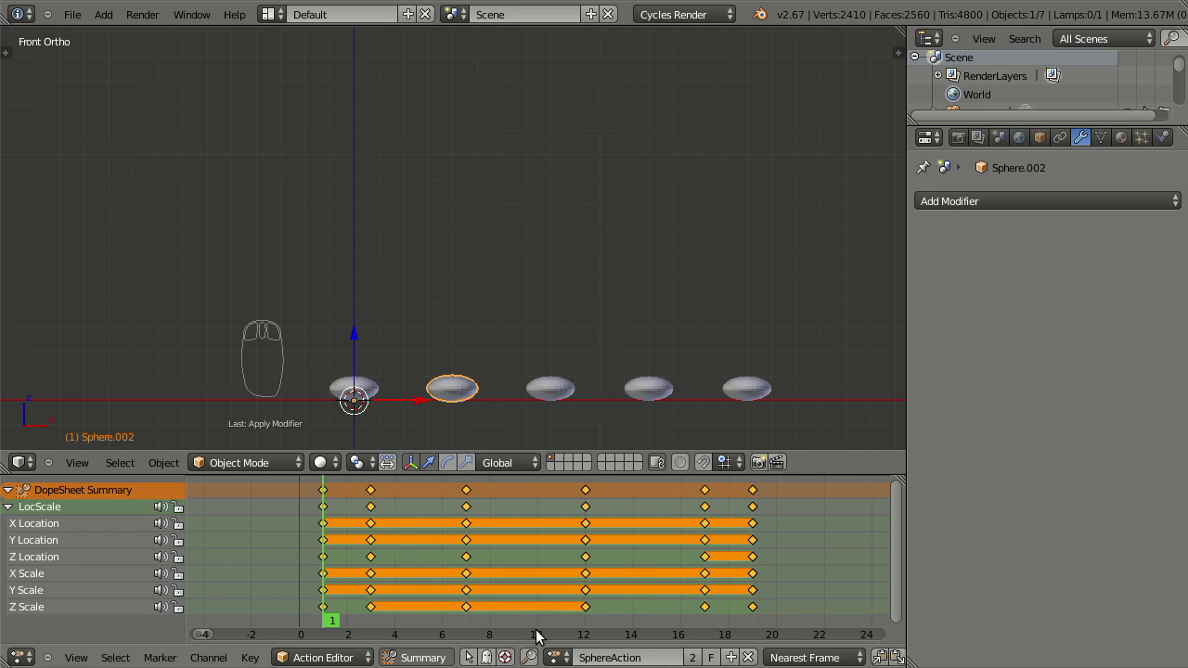
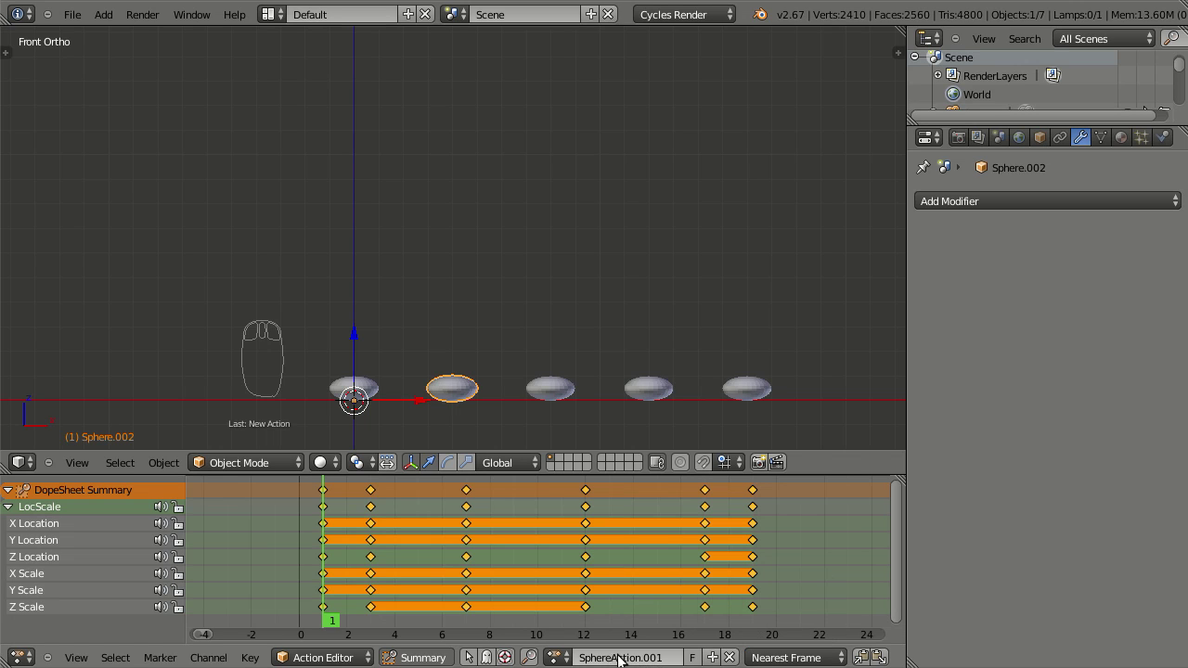
pyautogui.moveTo(558, 647); pyautogui.dragTo(554, 648)
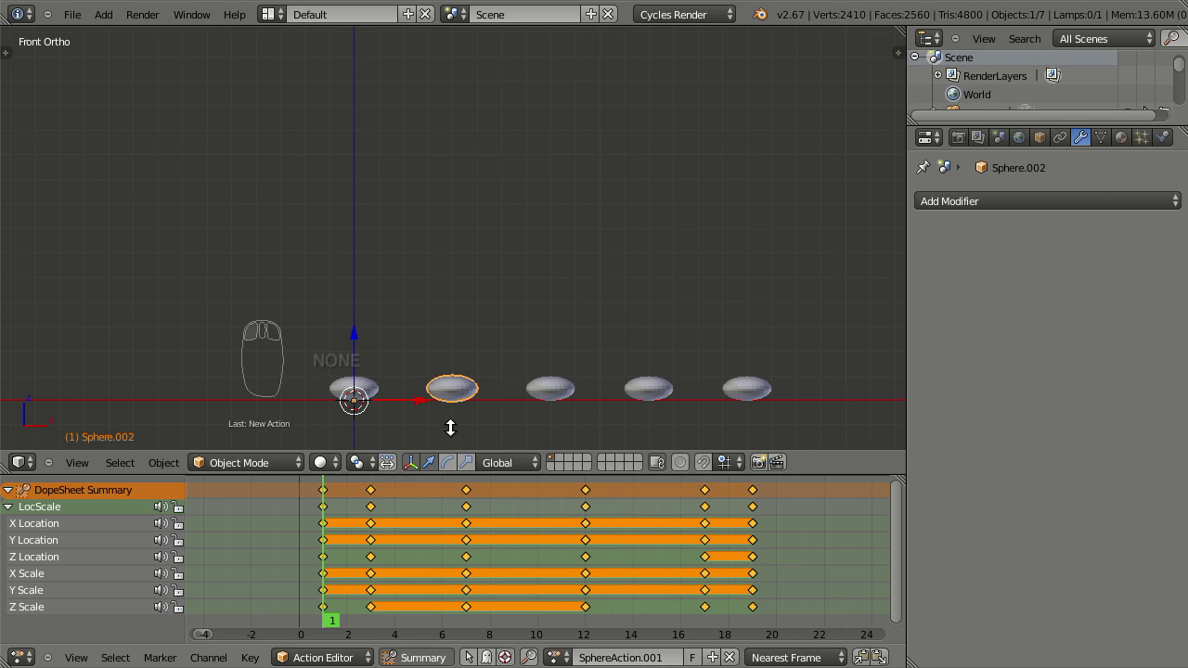
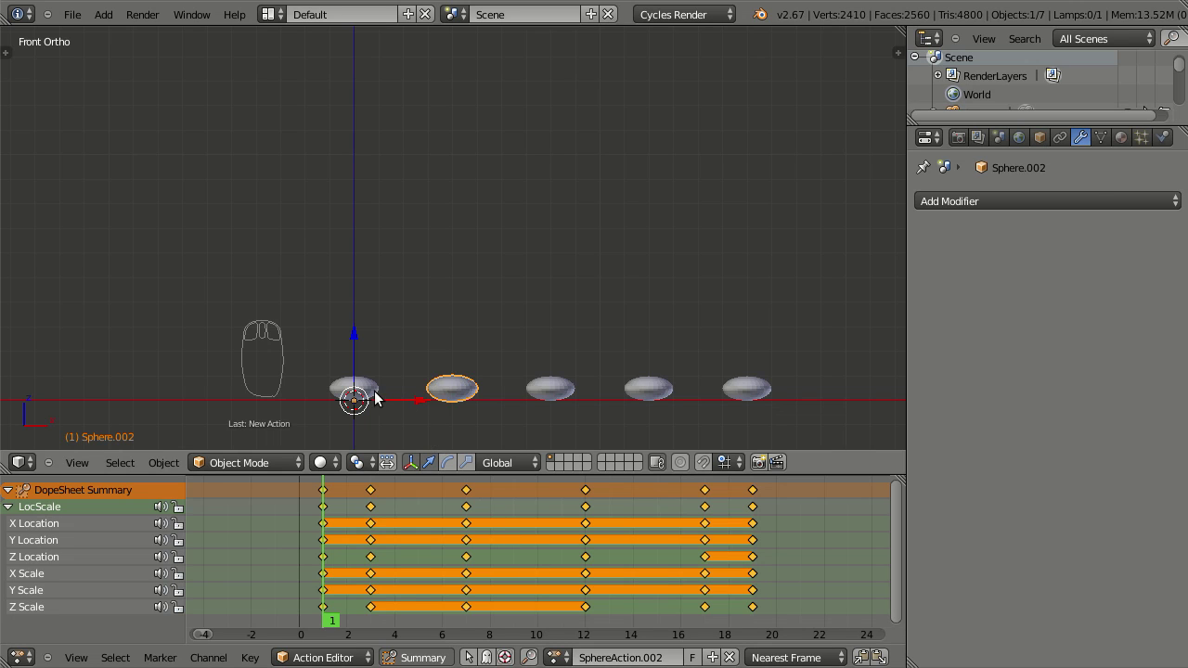
# Check playback, then give Sphere.003 its own copied action, SphereAction.003
pyautogui.moveTo(373, 388); pyautogui.dragTo(448, 394)
pyautogui.moveTo(377, 393); pyautogui.dragTo(521, 286)
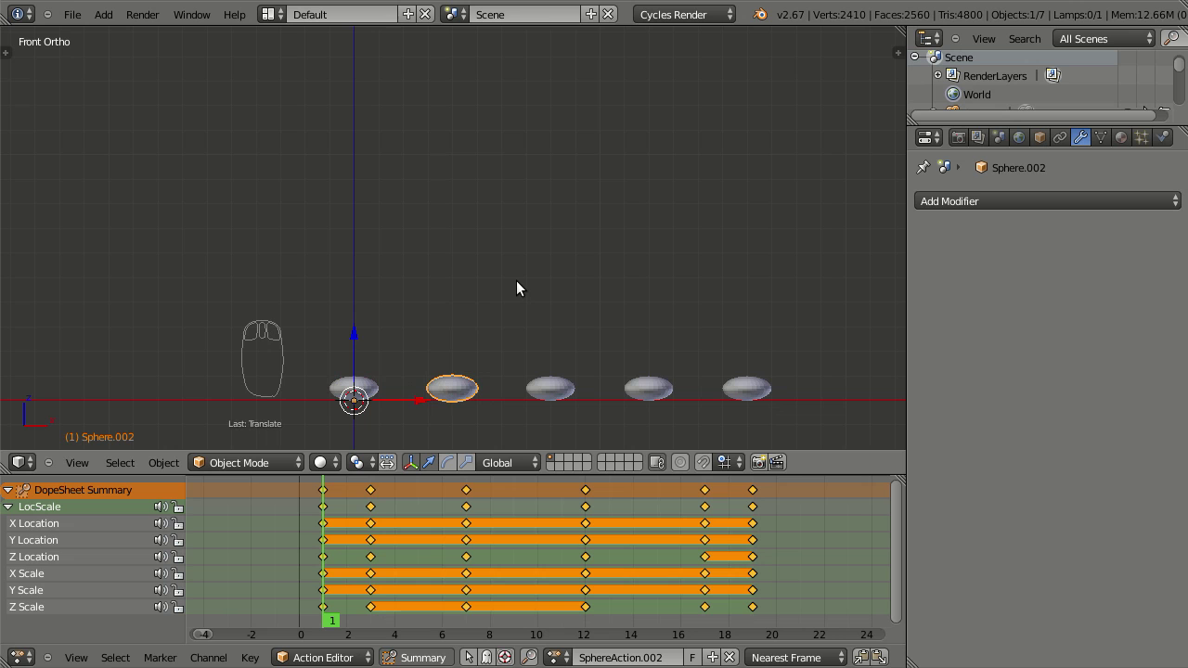
pyautogui.press('alt+a')
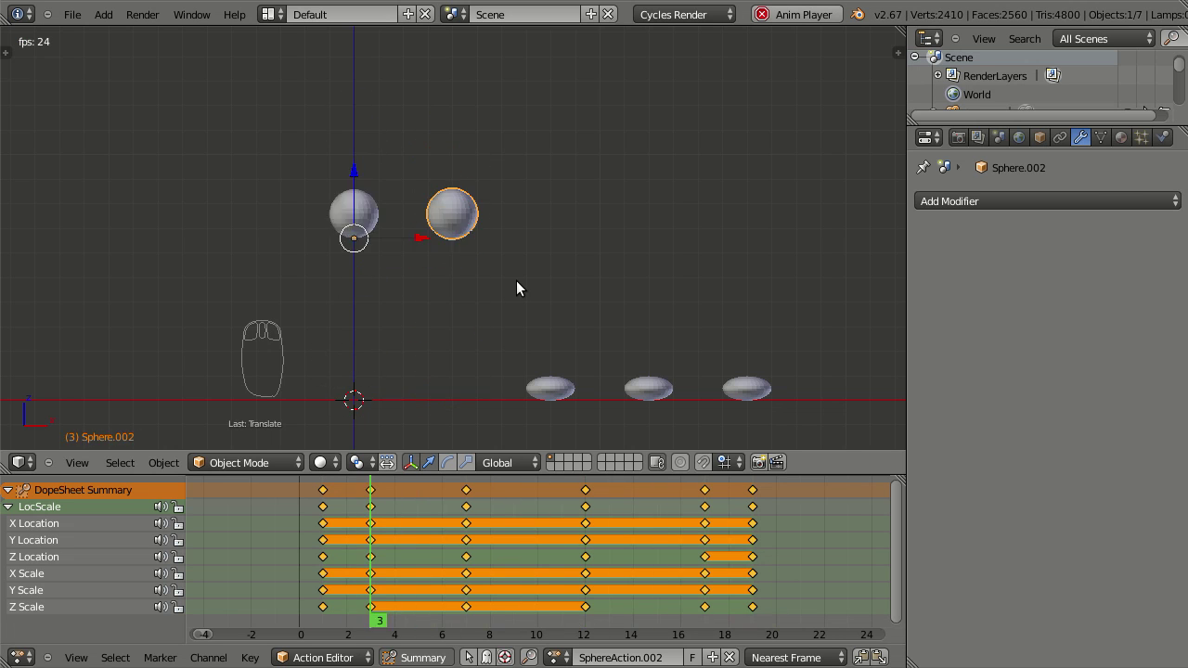
pyautogui.press('Escape')
pyautogui.moveTo(561, 394); pyautogui.dragTo(581, 647)
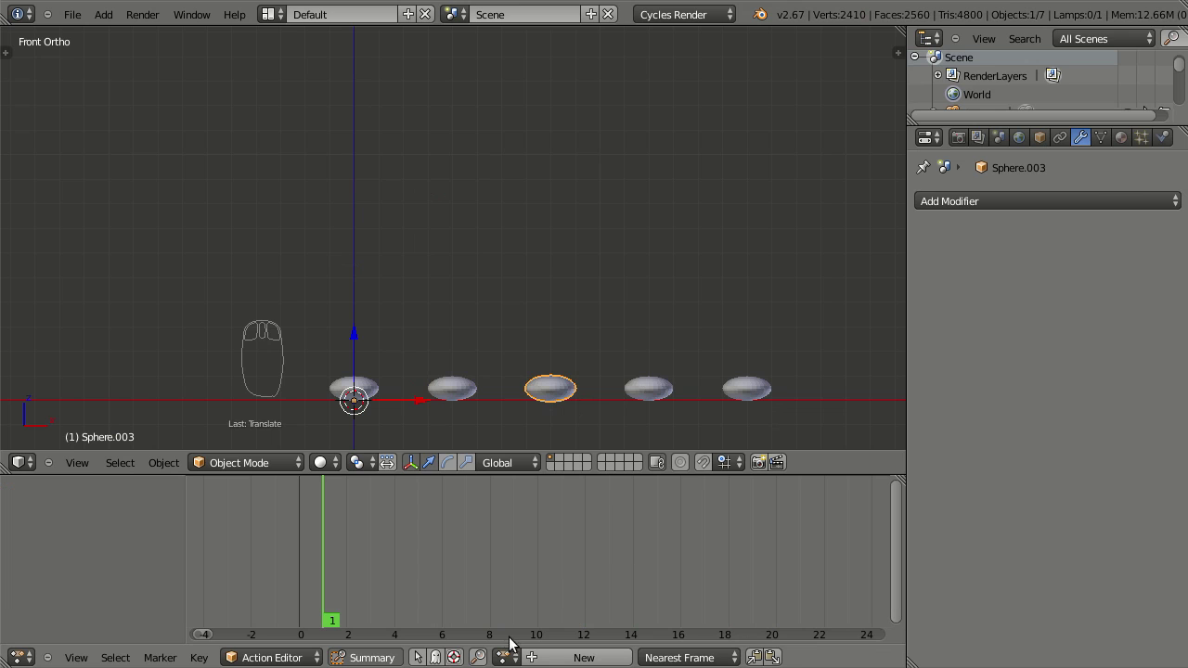
pyautogui.moveTo(503, 653); pyautogui.dragTo(535, 484)
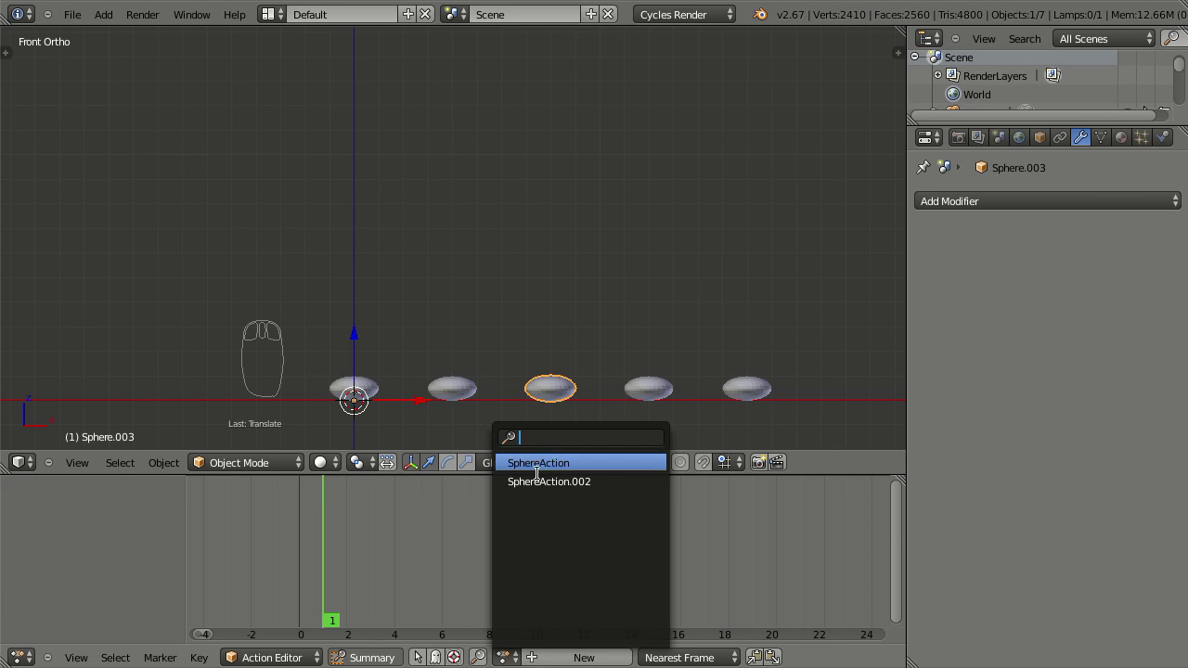
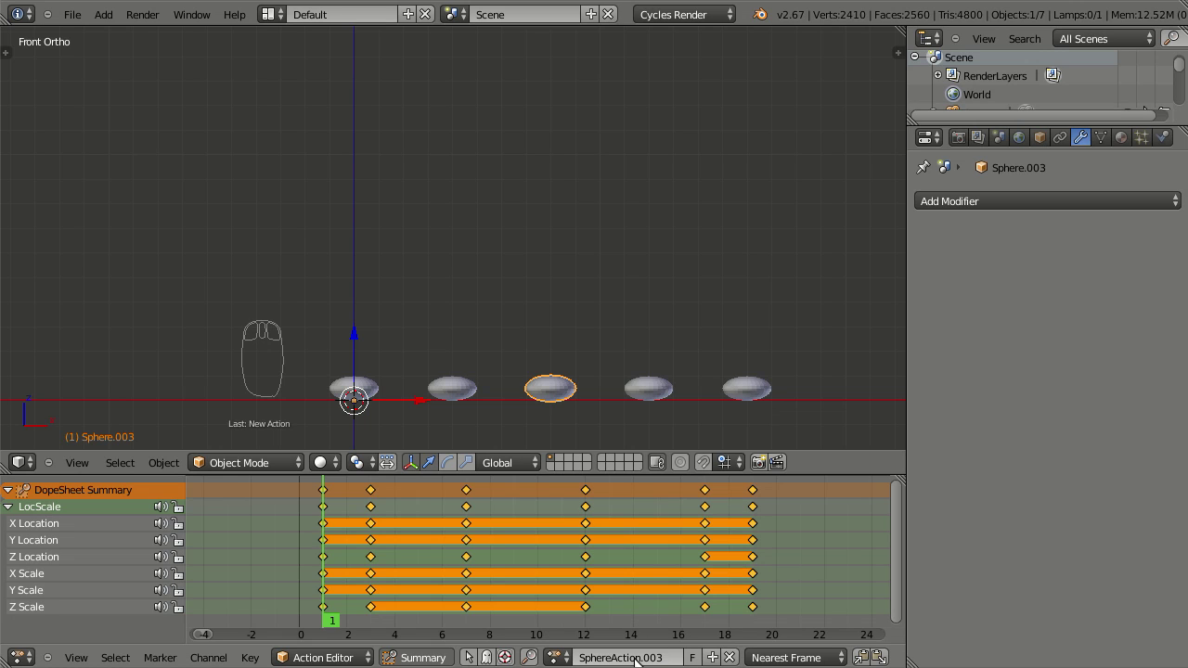
# Preview the bounce again, then select Sphere.004 and start picking an action for it
pyautogui.press('alt+a')
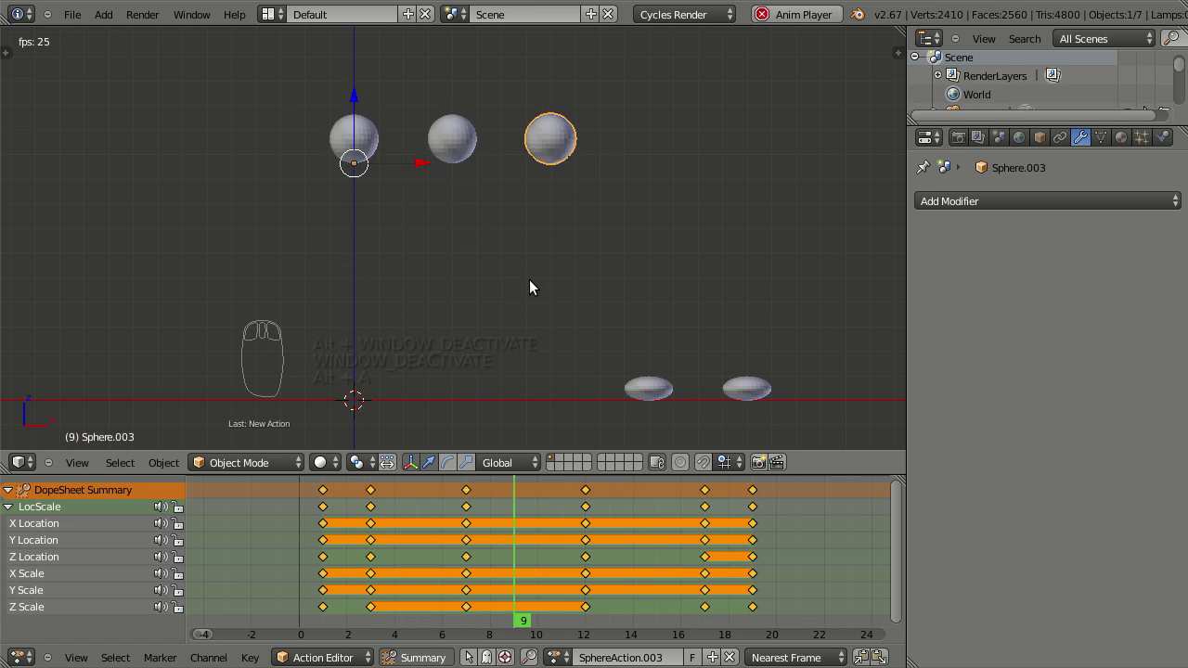
pyautogui.press('Escape')
pyautogui.moveTo(657, 399); pyautogui.dragTo(553, 647)
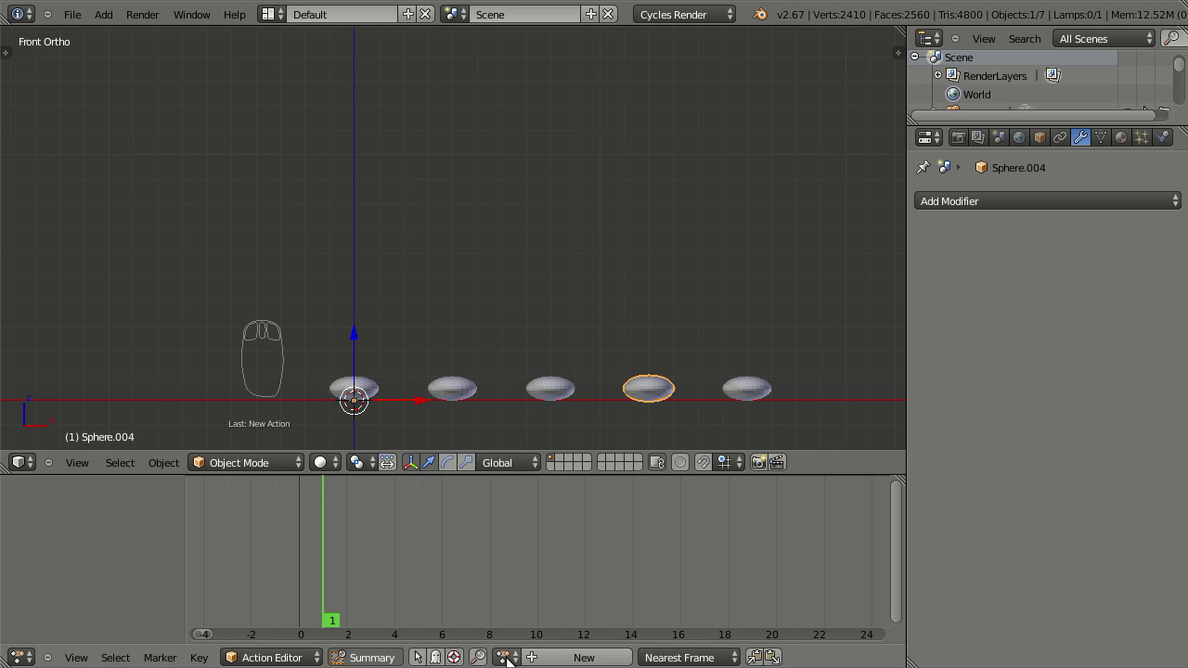
pyautogui.moveTo(504, 655); pyautogui.dragTo(545, 498)
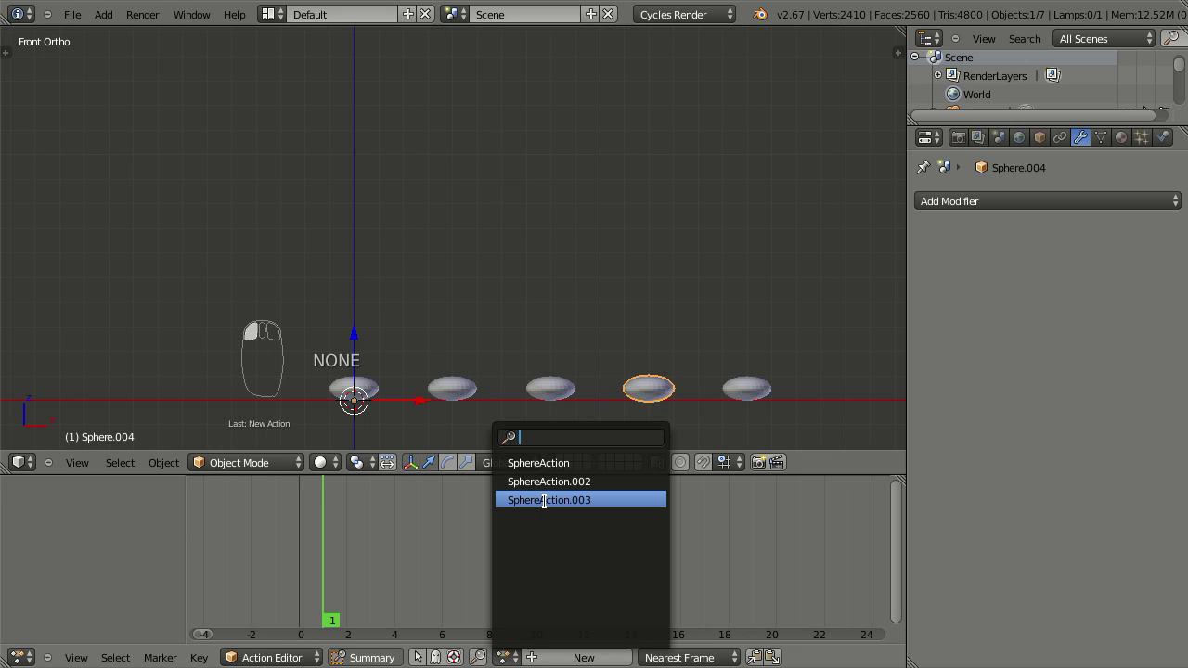
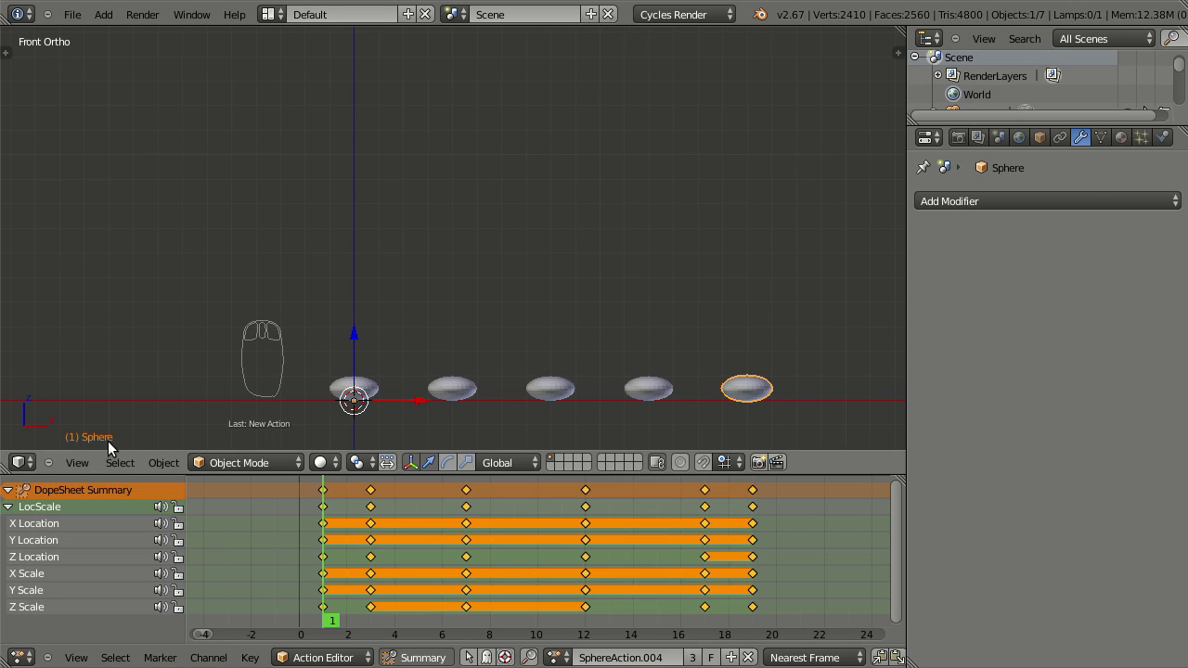
# Make Sphere.001's action a single-user copy named SphereAction.001 and play to verify
pyautogui.moveTo(379, 394); pyautogui.dragTo(378, 394)
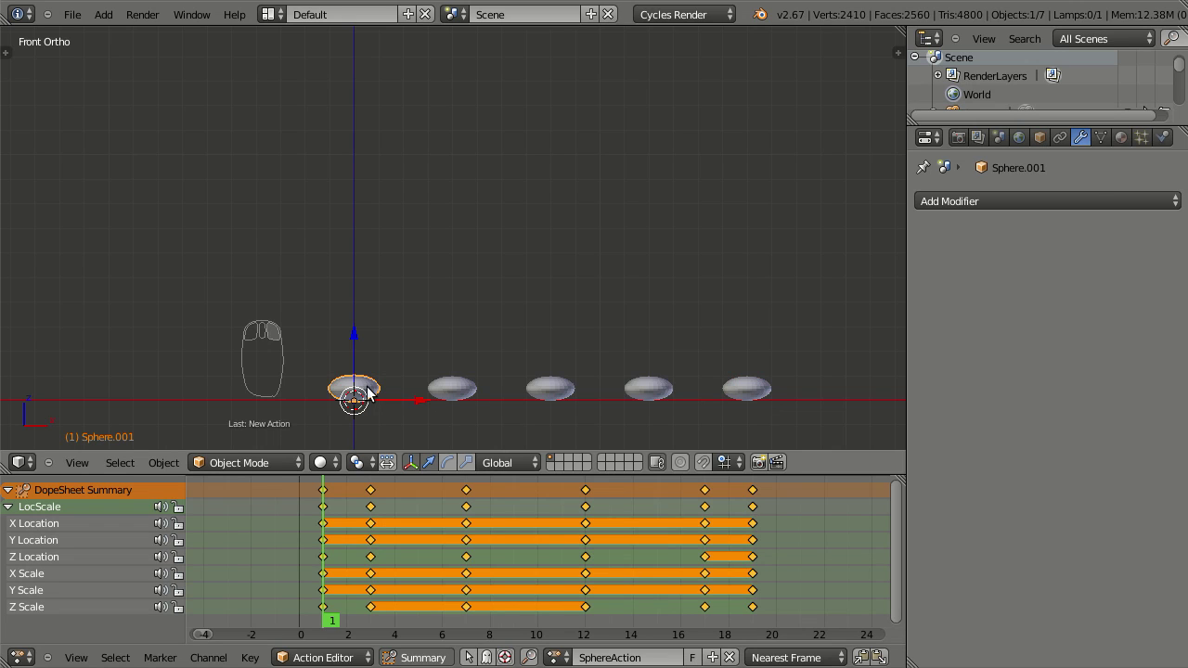
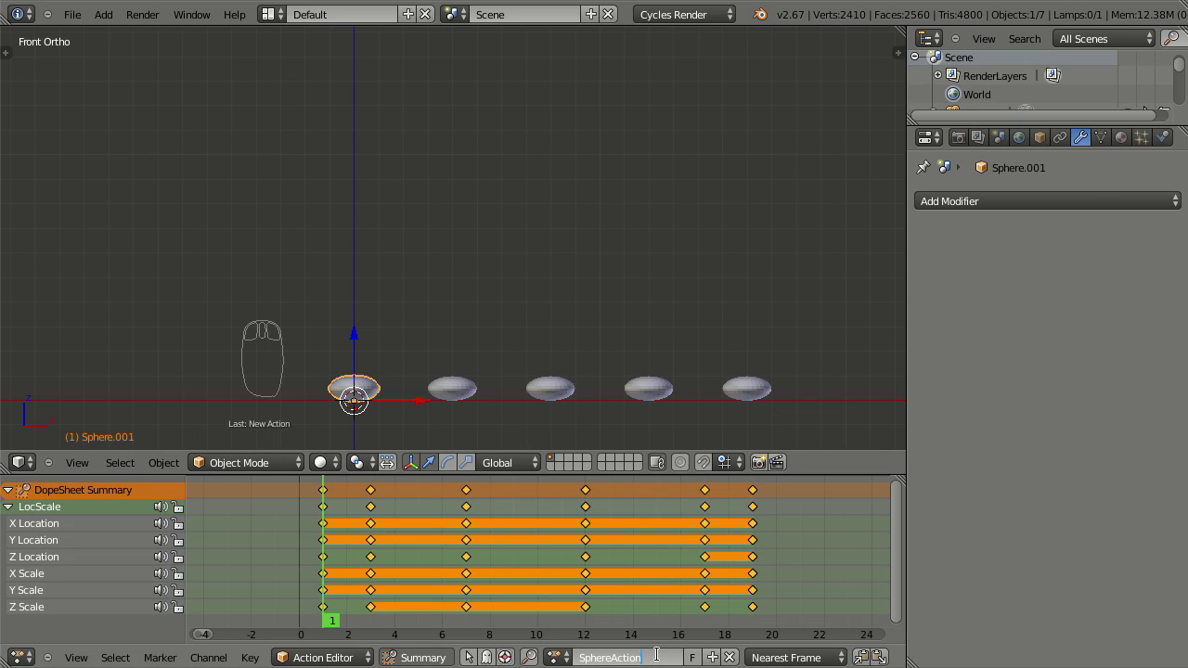
pyautogui.press('0')
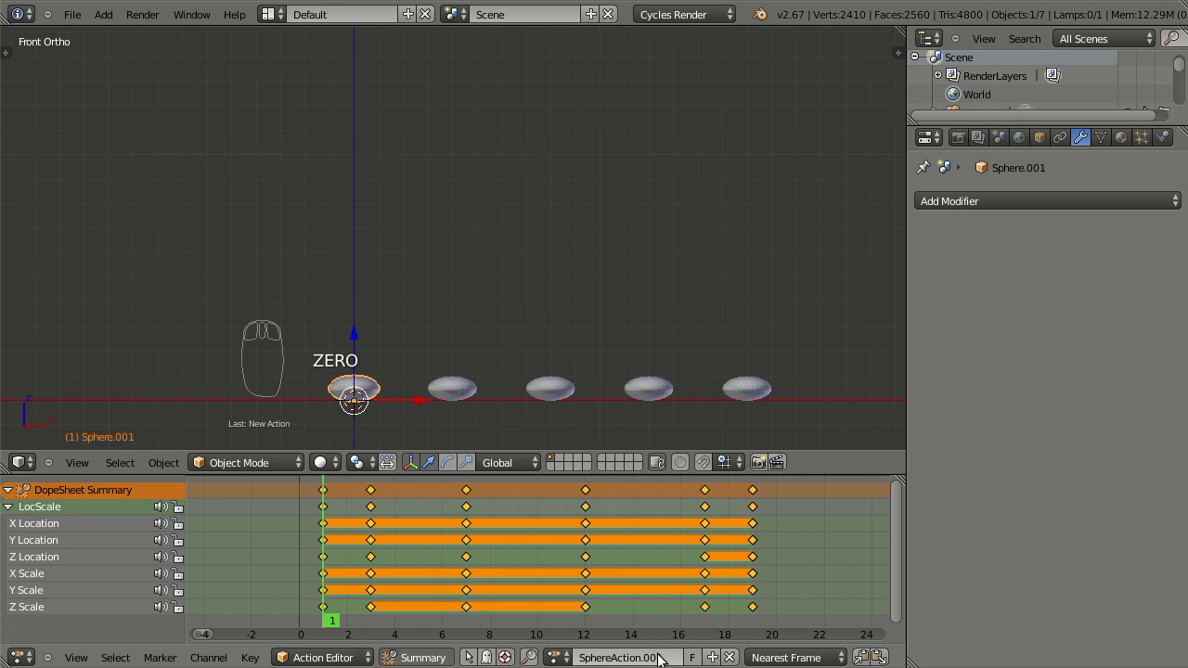
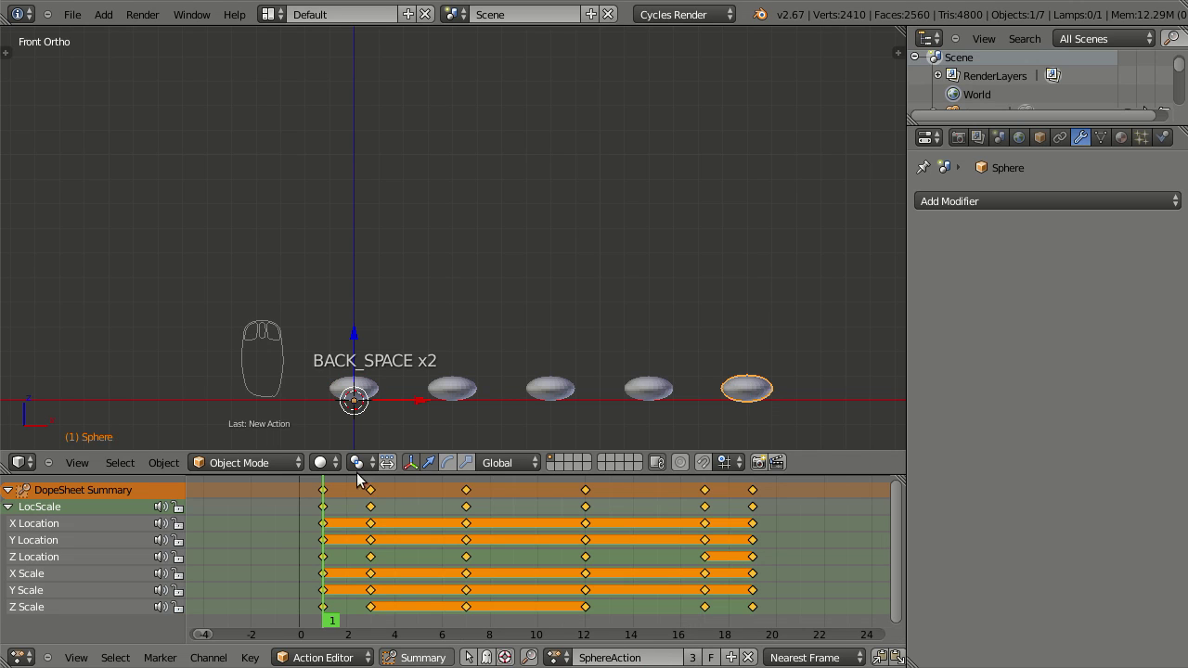
pyautogui.moveTo(372, 385); pyautogui.dragTo(505, 339)
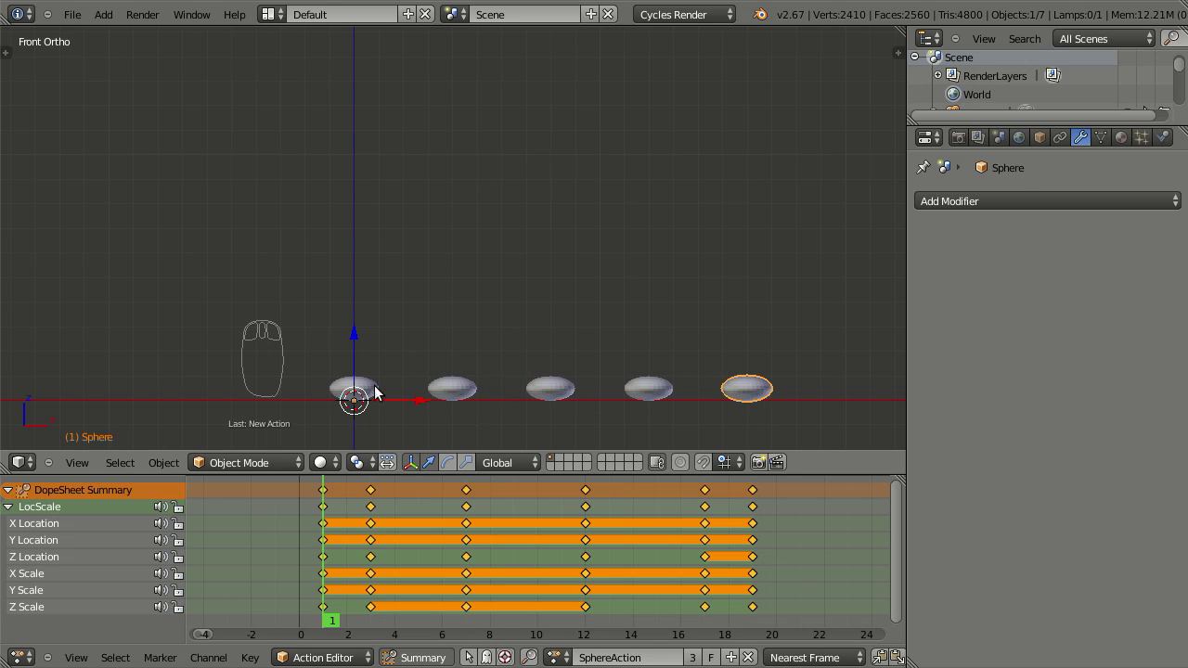
pyautogui.moveTo(379, 391); pyautogui.dragTo(499, 288)
pyautogui.press('alt+a')
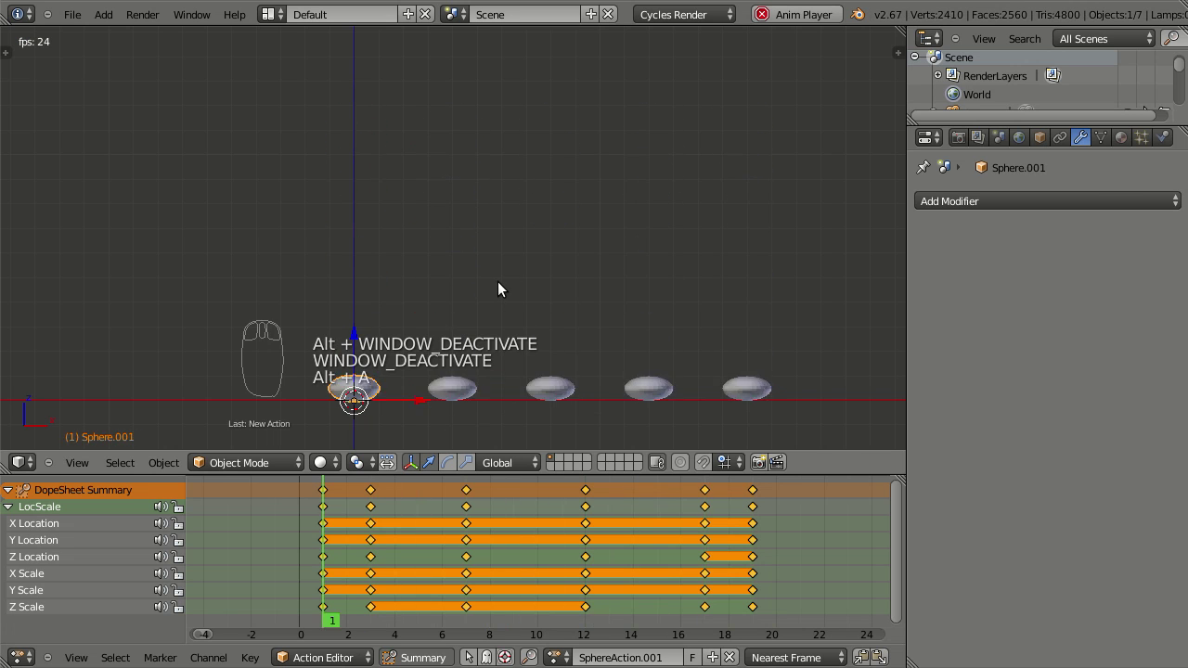
pyautogui.press('Escape')
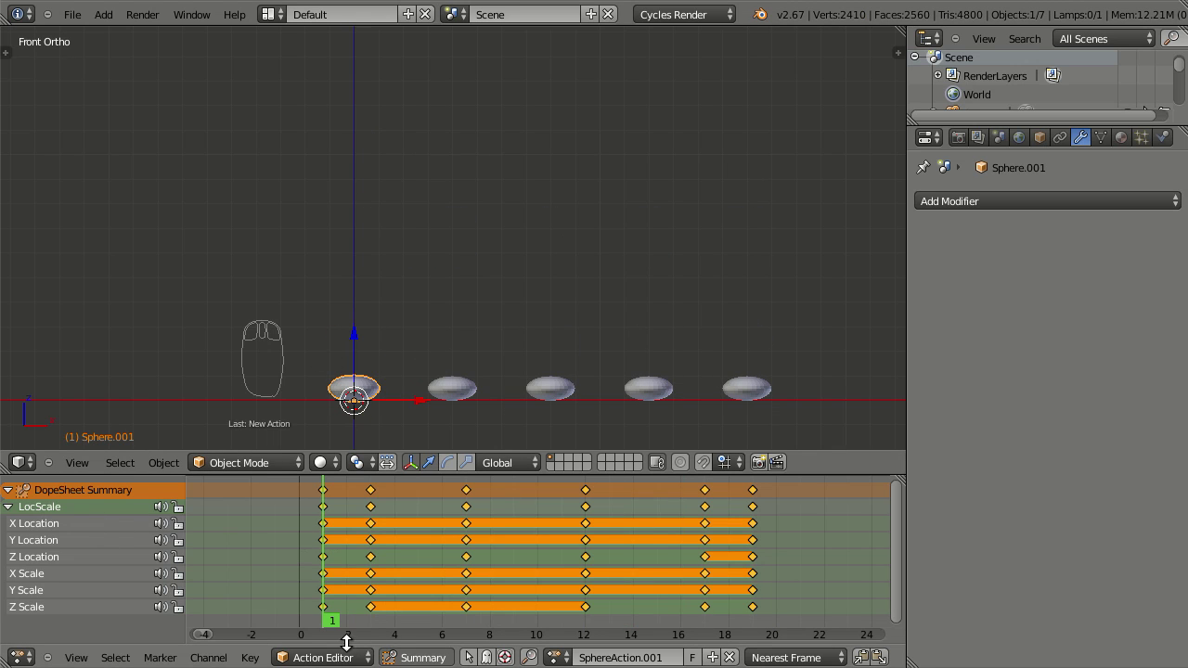
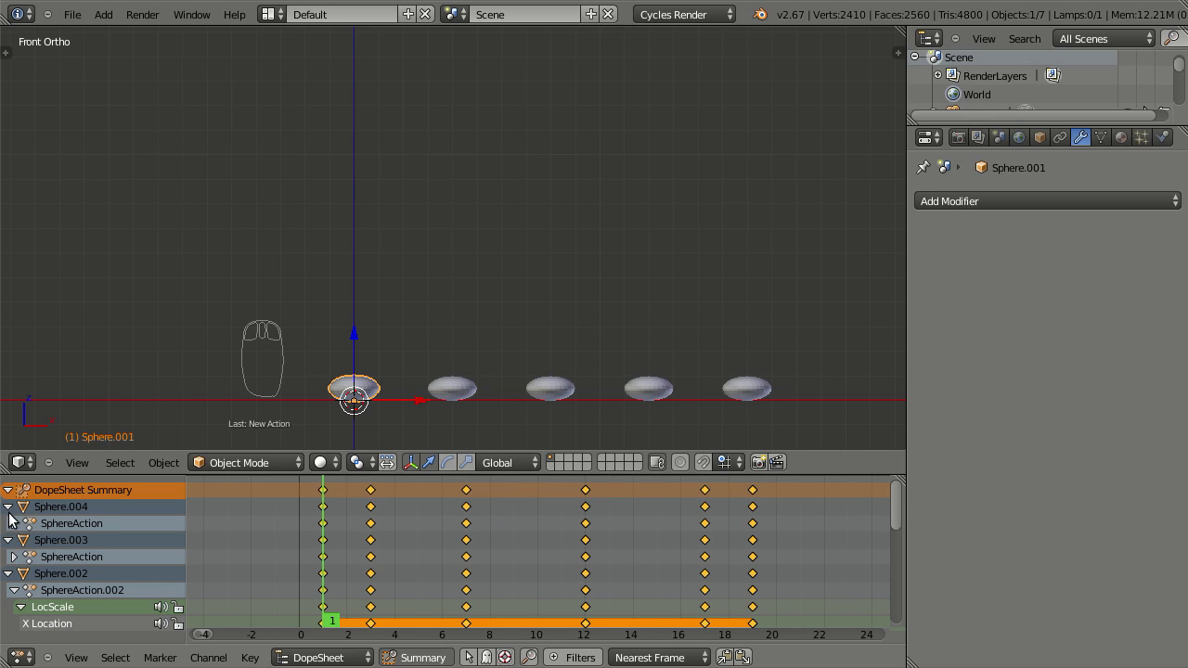
# Collapse the channels of Sphere.004, Sphere.003 and Sphere.002, then select Sphere
pyautogui.moveTo(16, 516); pyautogui.dragTo(12, 531)
pyautogui.moveTo(9, 529); pyautogui.dragTo(15, 562)
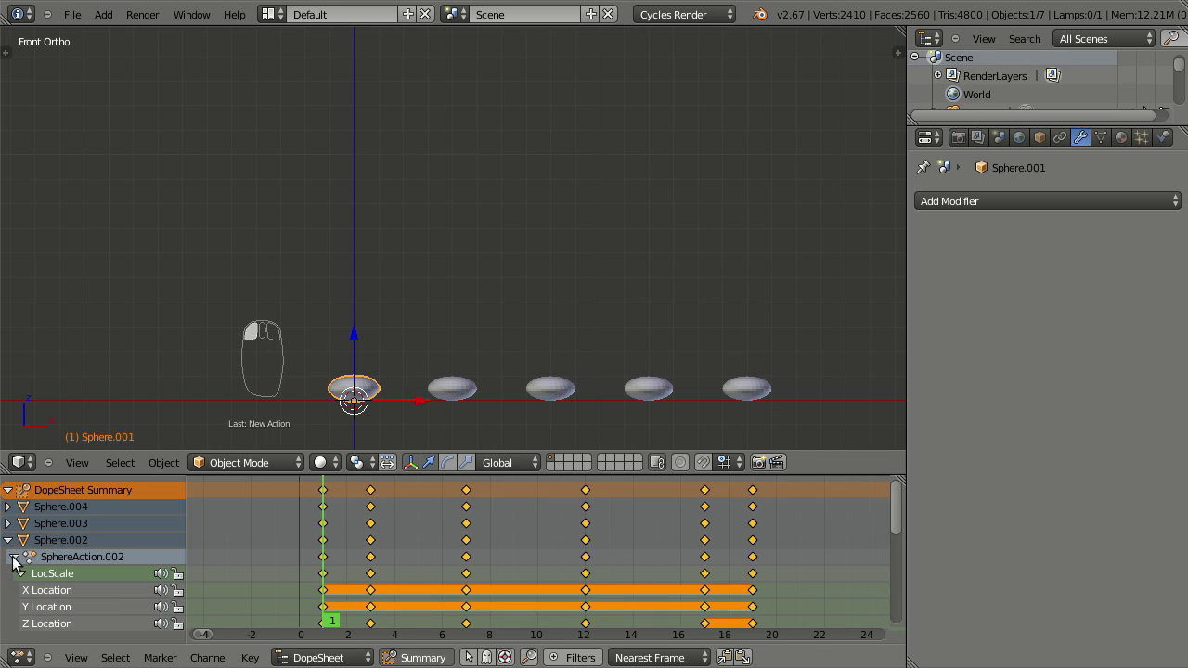
pyautogui.moveTo(15, 563); pyautogui.dragTo(129, 546)
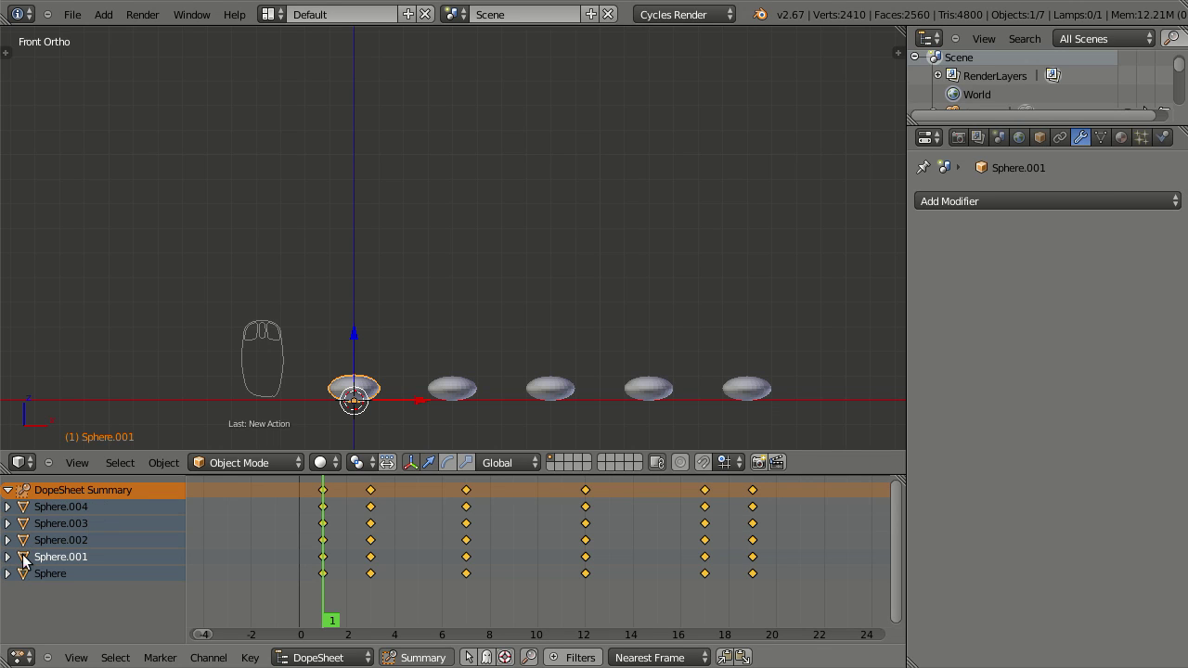
pyautogui.moveTo(76, 518); pyautogui.dragTo(465, 536)
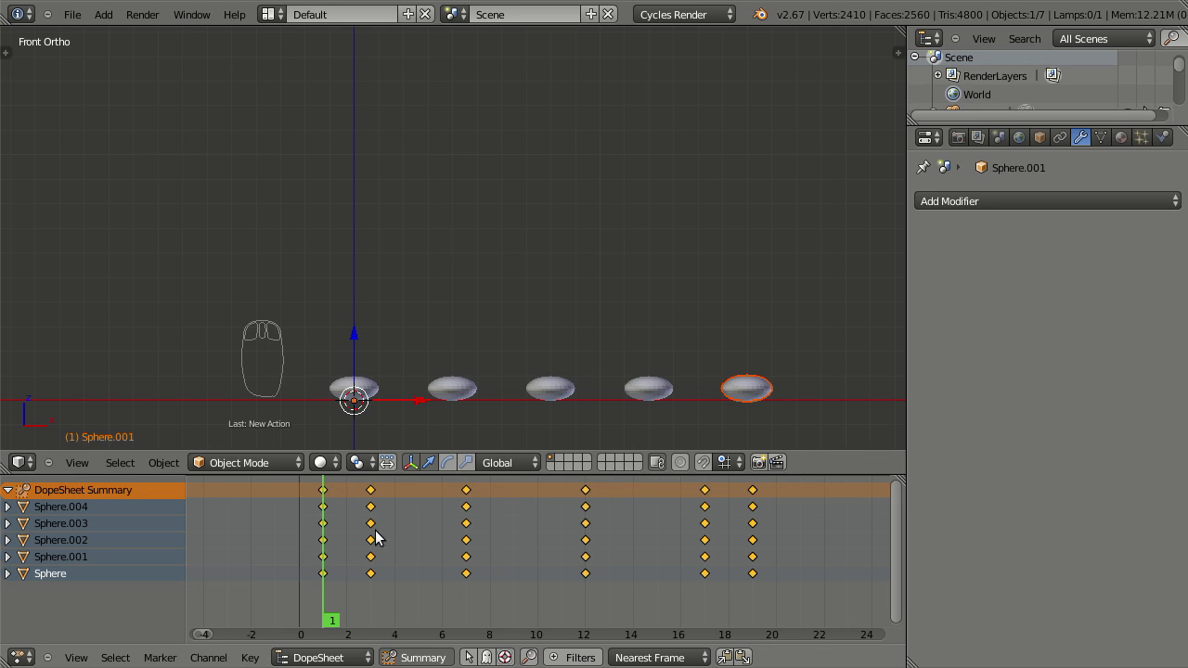
# Return to Action Editor mode and collapse the LocScale group of SphereAction.001
pyautogui.moveTo(341, 646); pyautogui.dragTo(110, 508)
pyautogui.moveTo(10, 498); pyautogui.dragTo(345, 381)
pyautogui.moveTo(344, 382); pyautogui.dragTo(385, 485)
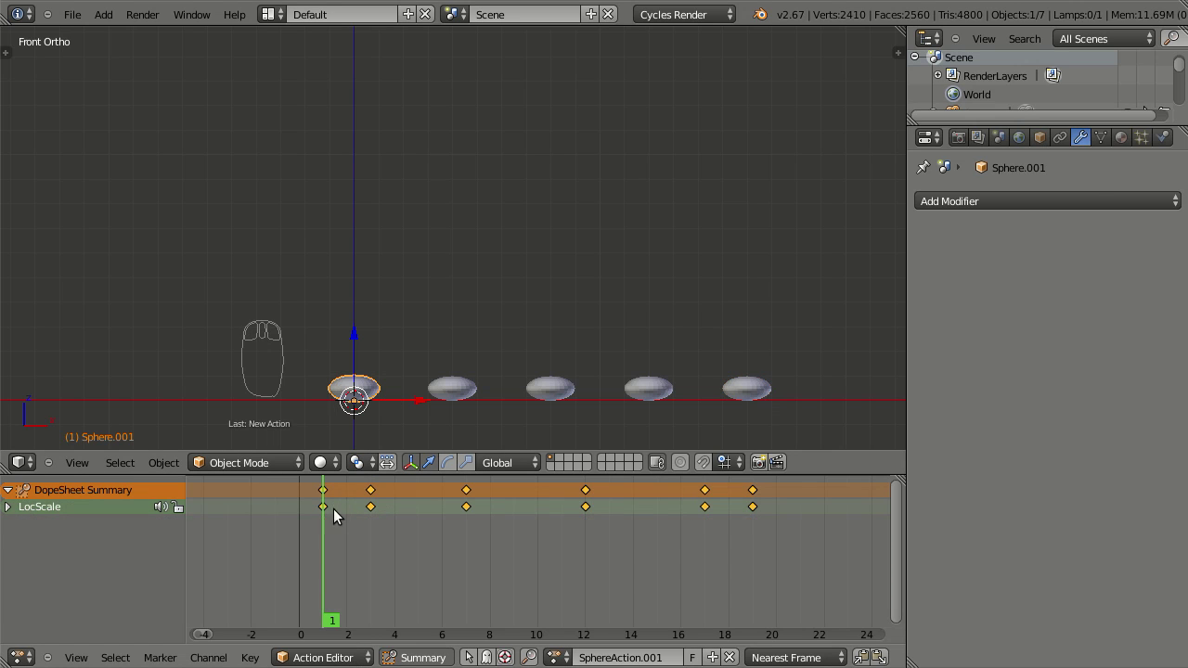
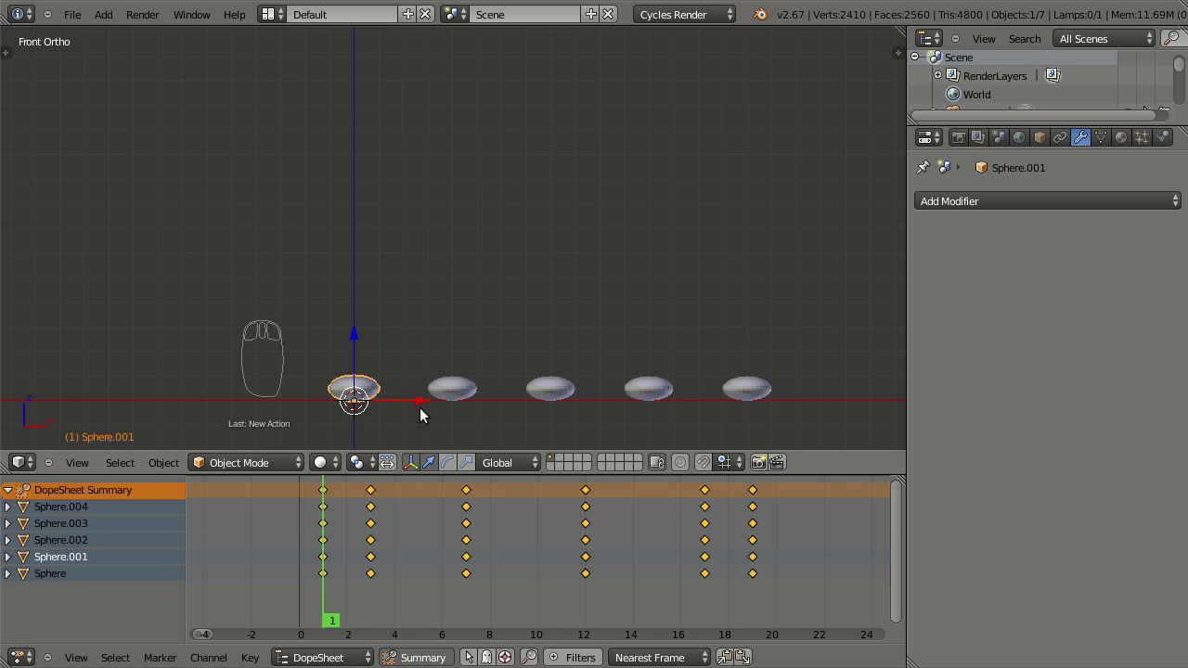
# Make Sphere.002 the active object in the full DopeSheet overview
pyautogui.moveTo(461, 396); pyautogui.dragTo(357, 557)
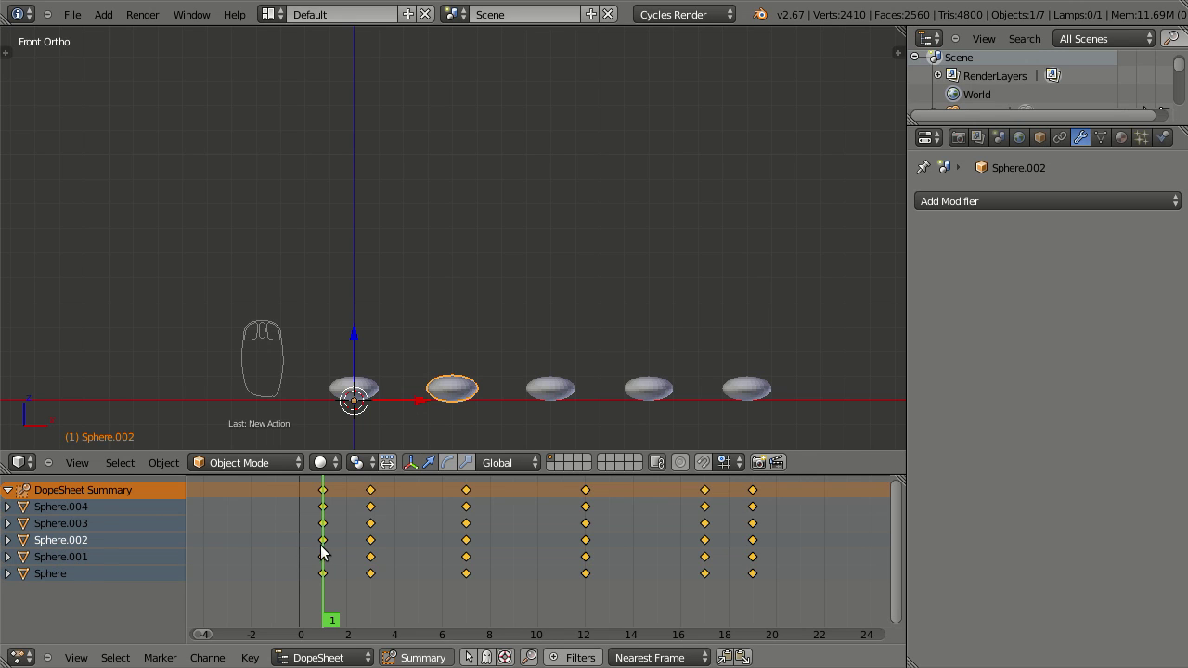
# Select Sphere.002's three keyframes at frames 12, 17 and 19
pyautogui.moveTo(325, 547); pyautogui.dragTo(372, 547)
pyautogui.moveTo(372, 546); pyautogui.dragTo(591, 547)
pyautogui.moveTo(590, 547); pyautogui.dragTo(706, 546)
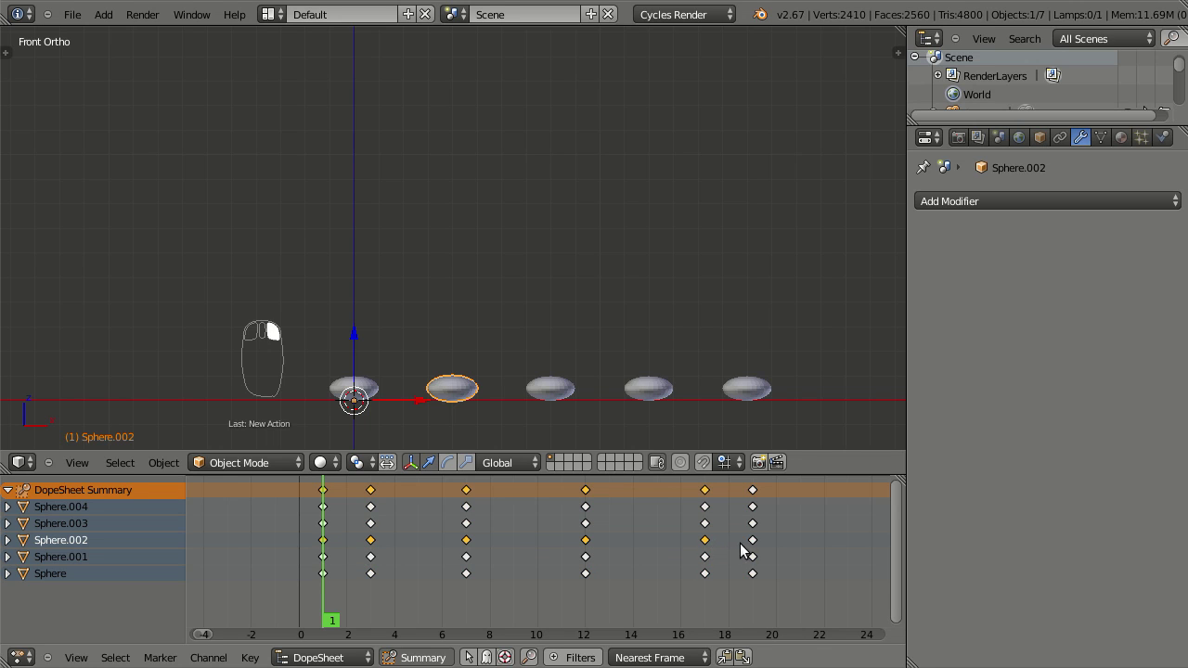
pyautogui.moveTo(754, 546); pyautogui.dragTo(423, 422)
pyautogui.rightClick(467, 403)
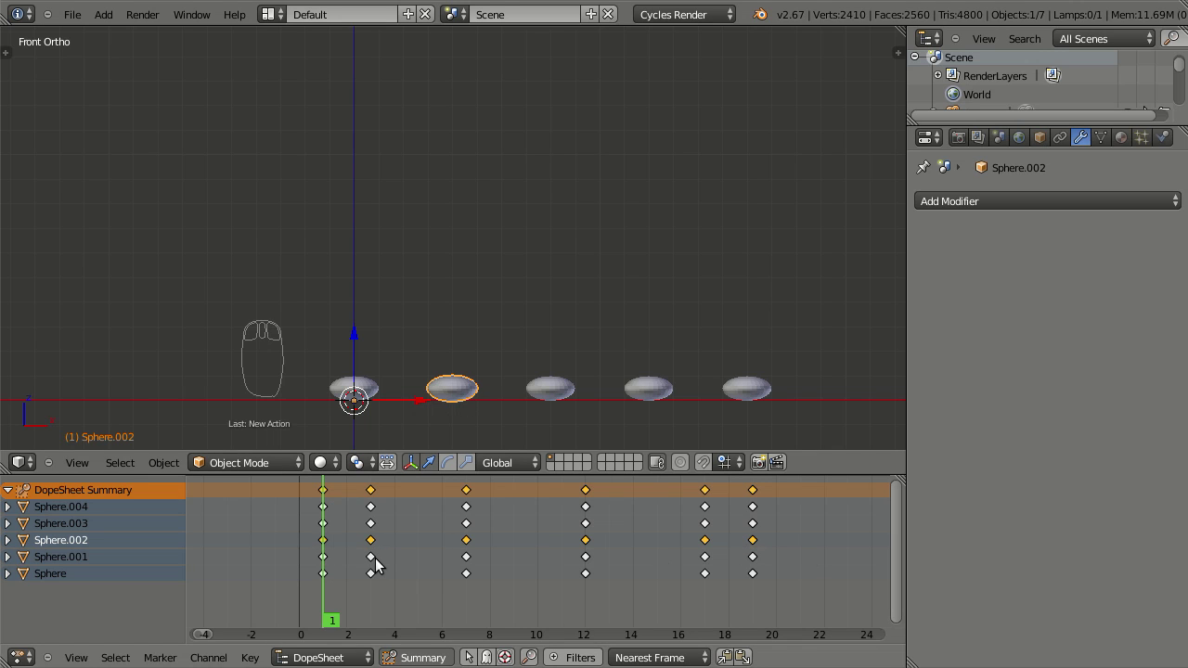
# Grab the keys and slide them to frames 16, 21 and 23, then play to check the staggered bounce
pyautogui.press('g')
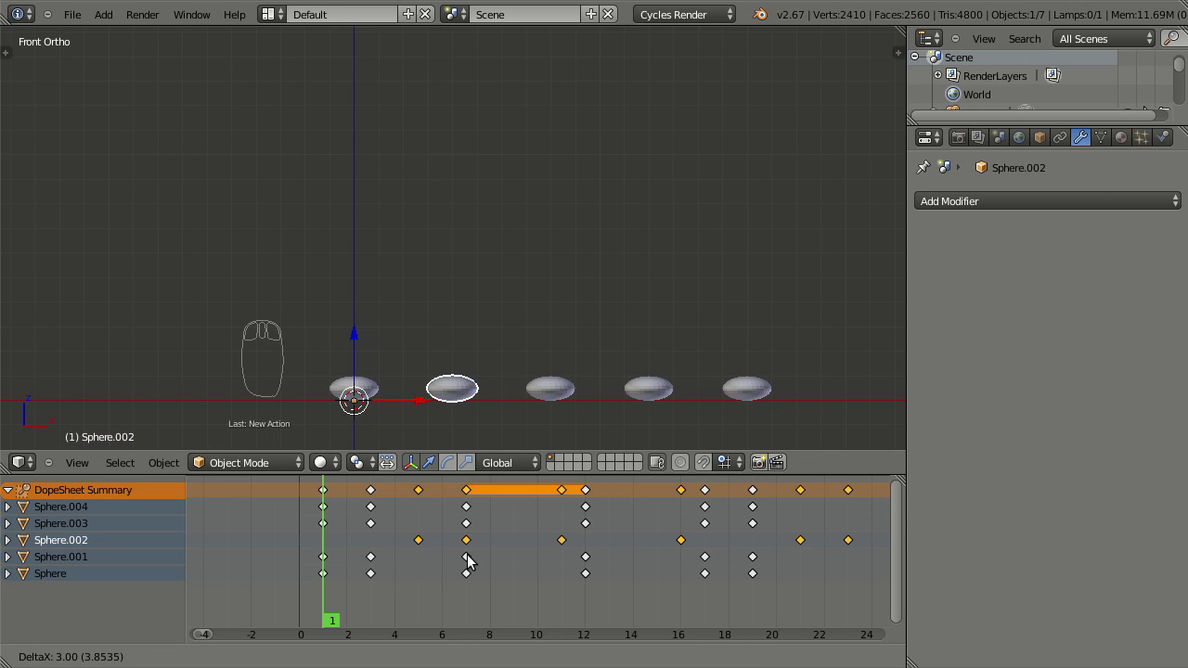
pyautogui.moveTo(465, 549); pyautogui.dragTo(454, 388)
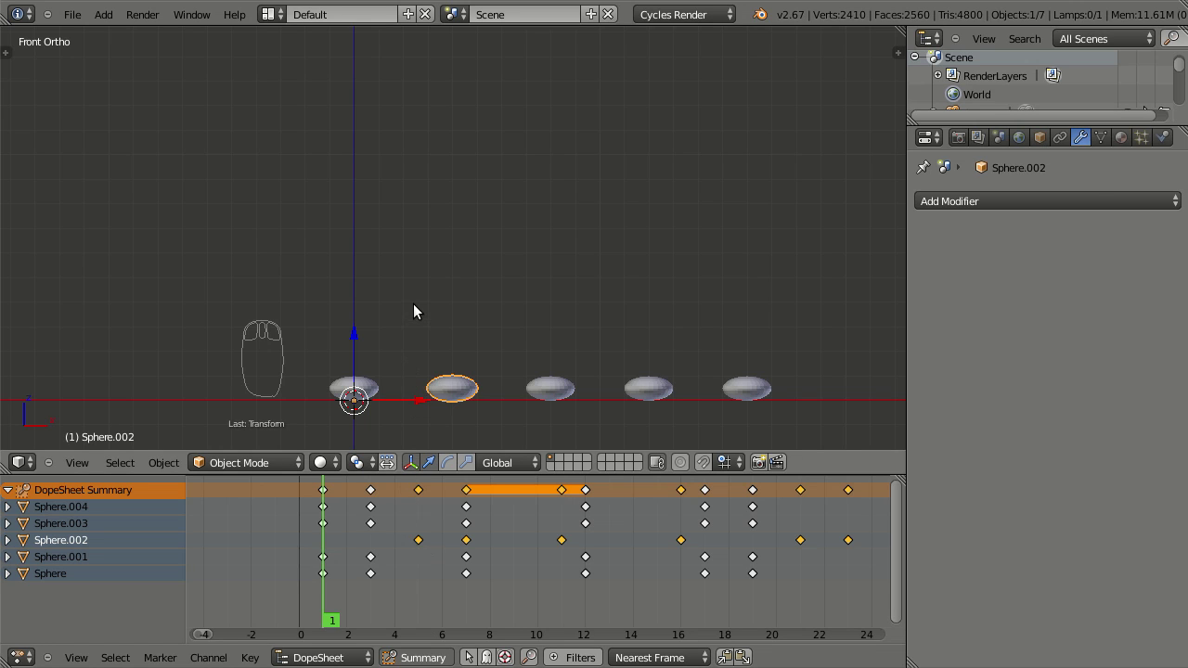
pyautogui.press('alt+a')
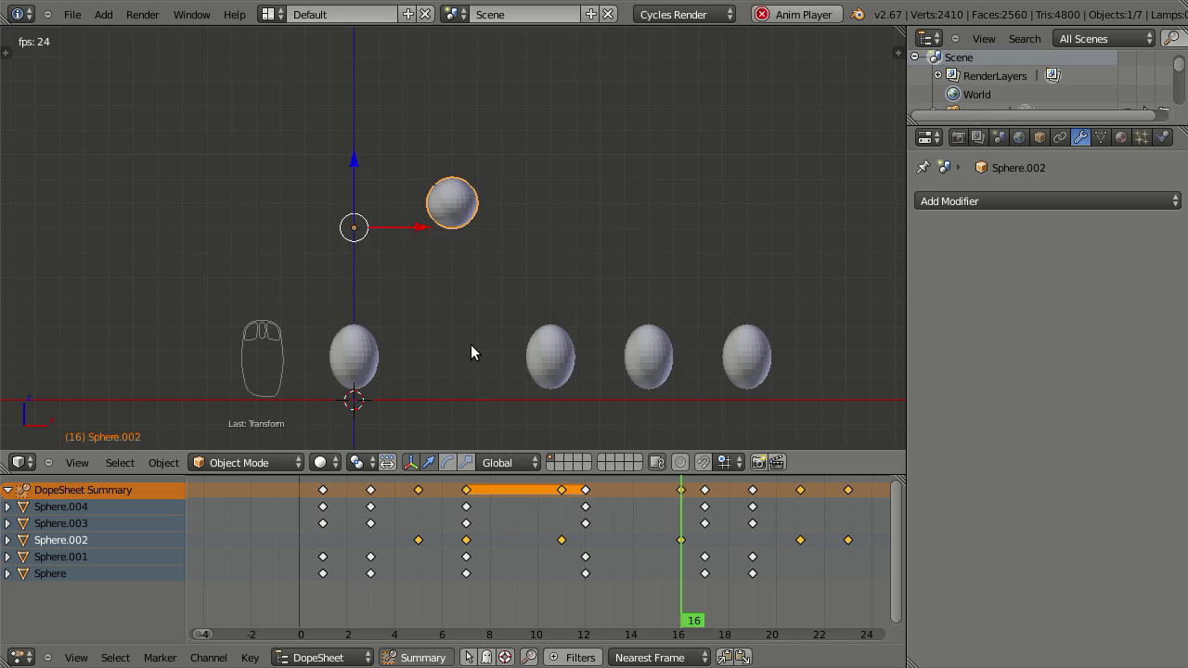
pyautogui.press('Escape')
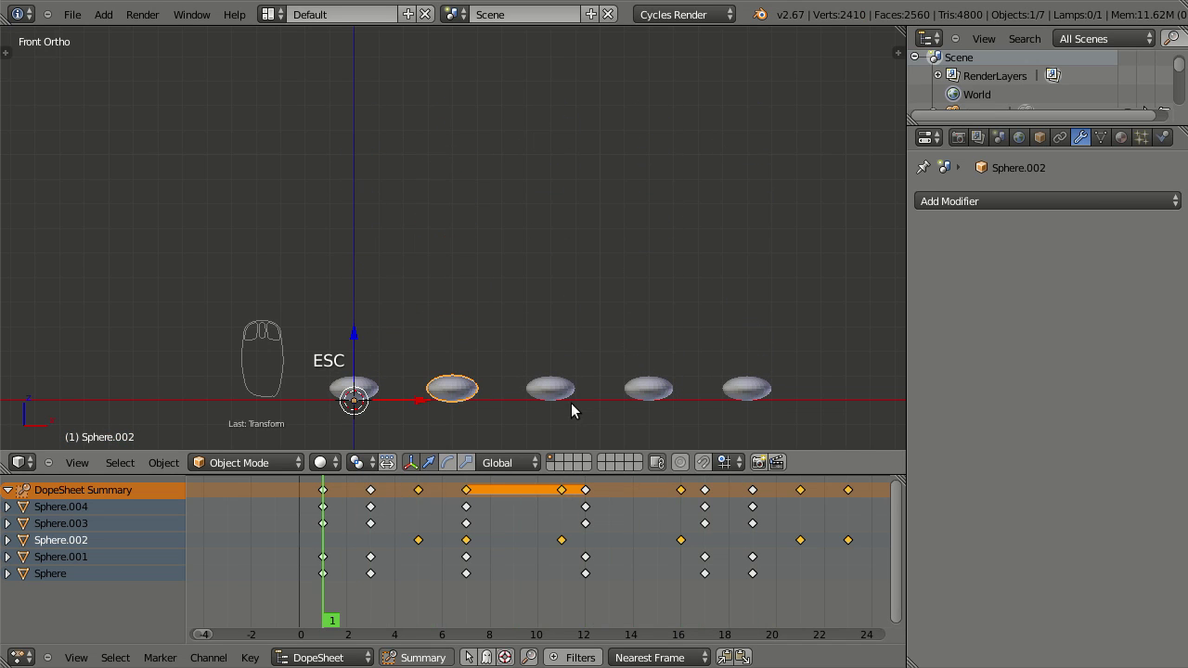
# Select Sphere.003 and its keyframes at frames 12, 17 and 19 to see which spheres share them
pyautogui.moveTo(558, 378); pyautogui.dragTo(64, 521)
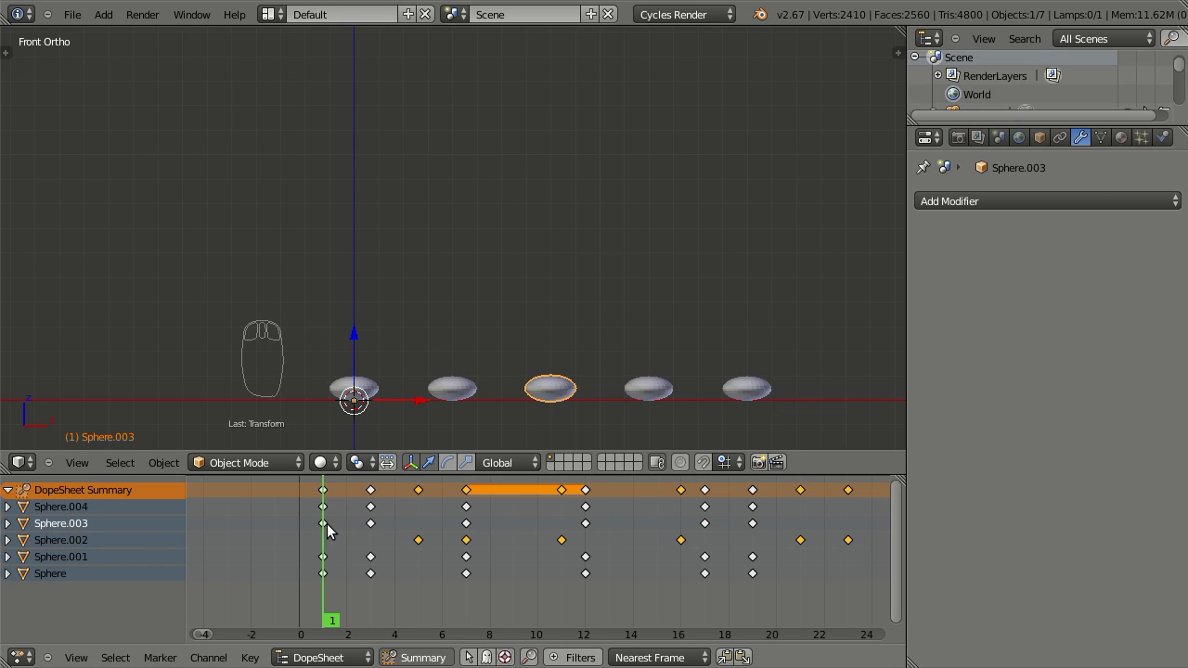
pyautogui.moveTo(327, 516); pyautogui.dragTo(374, 517)
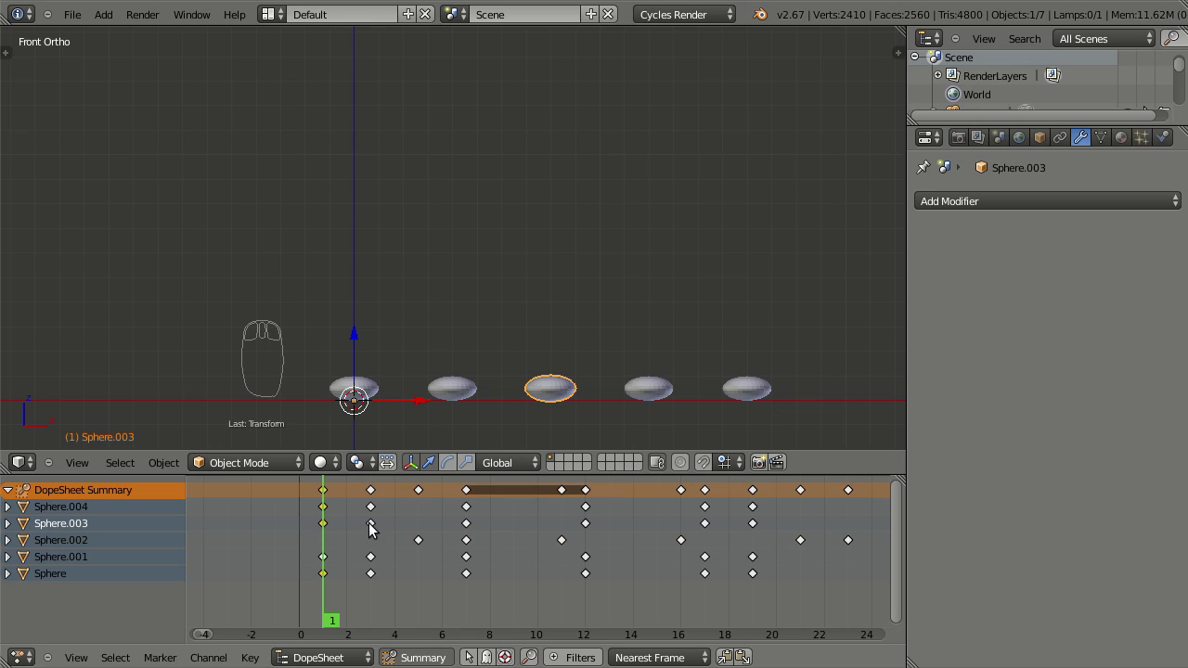
pyautogui.moveTo(374, 517); pyautogui.dragTo(707, 517)
pyautogui.moveTo(708, 517); pyautogui.dragTo(749, 517)
pyautogui.moveTo(752, 516); pyautogui.dragTo(420, 540)
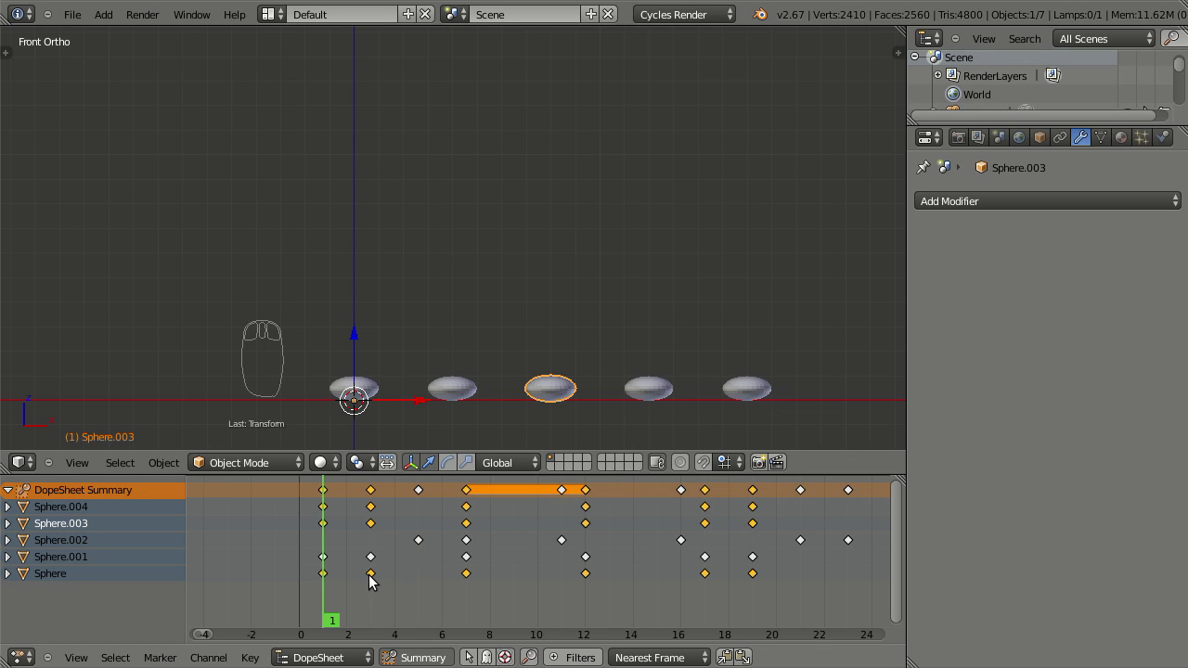
# Select Sphere.001 and switch the editor to Action Editor mode showing SphereAction.001
pyautogui.moveTo(323, 513); pyautogui.dragTo(368, 382)
pyautogui.moveTo(372, 377); pyautogui.dragTo(350, 646)
pyautogui.rightClick(351, 646)
pyautogui.moveTo(350, 646); pyautogui.dragTo(378, 399)
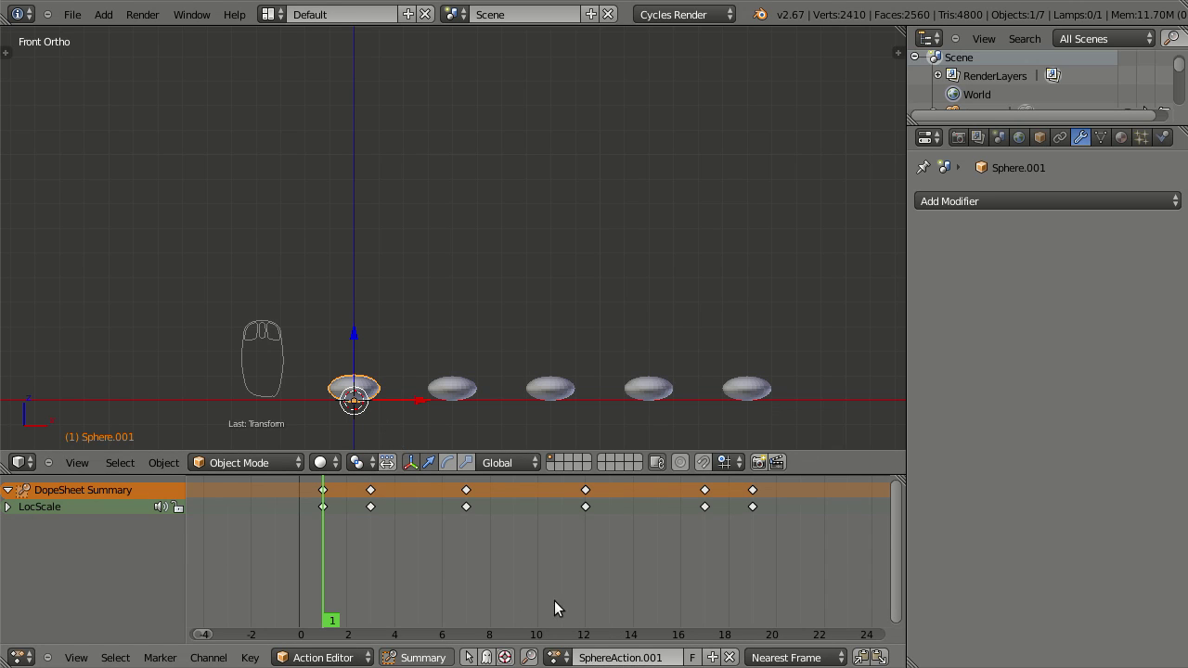
# Select Sphere.002 and Sphere.003 in turn and rename the shared bounce action
pyautogui.moveTo(448, 390); pyautogui.dragTo(527, 398)
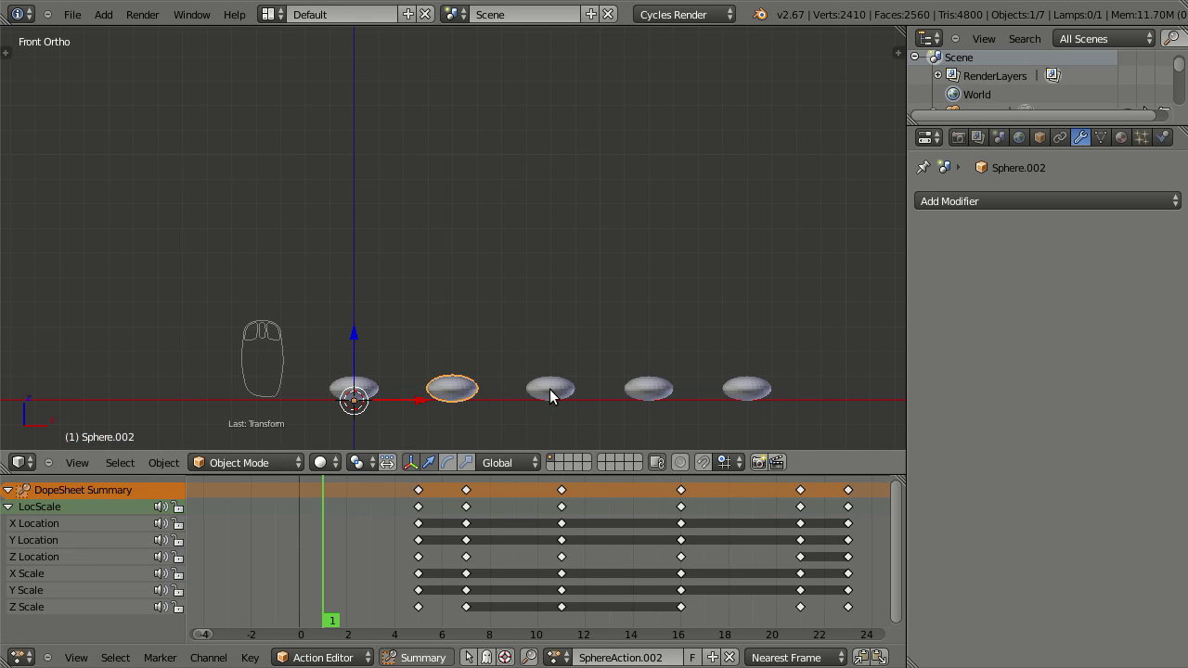
pyautogui.moveTo(554, 392); pyautogui.dragTo(556, 395)
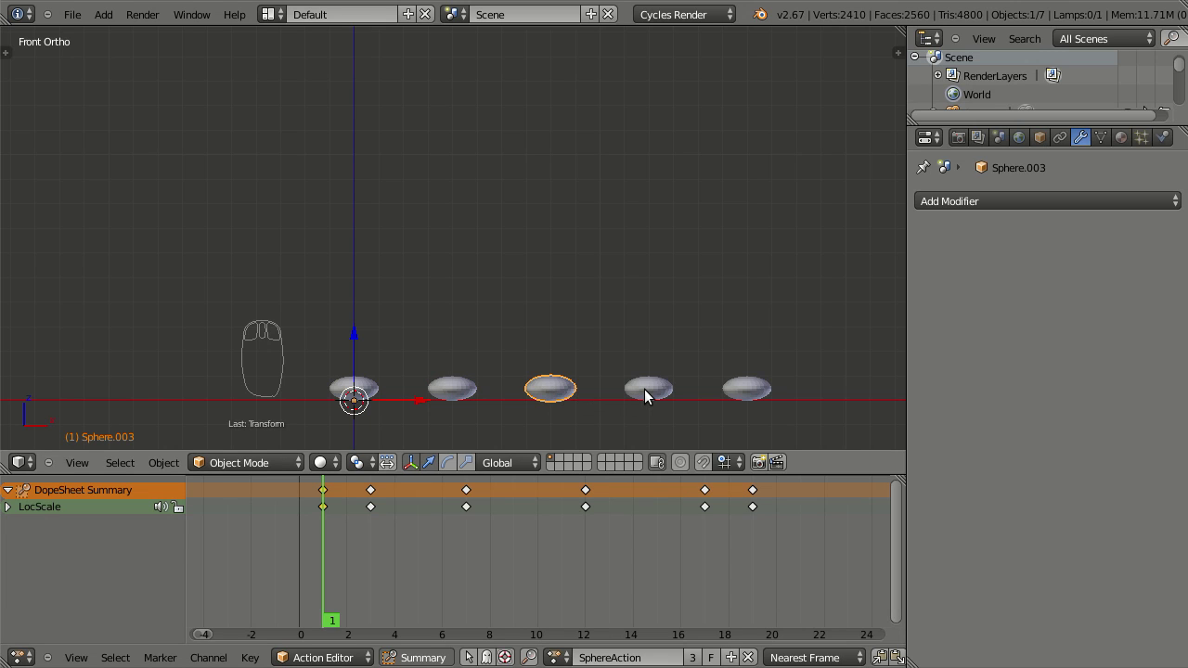
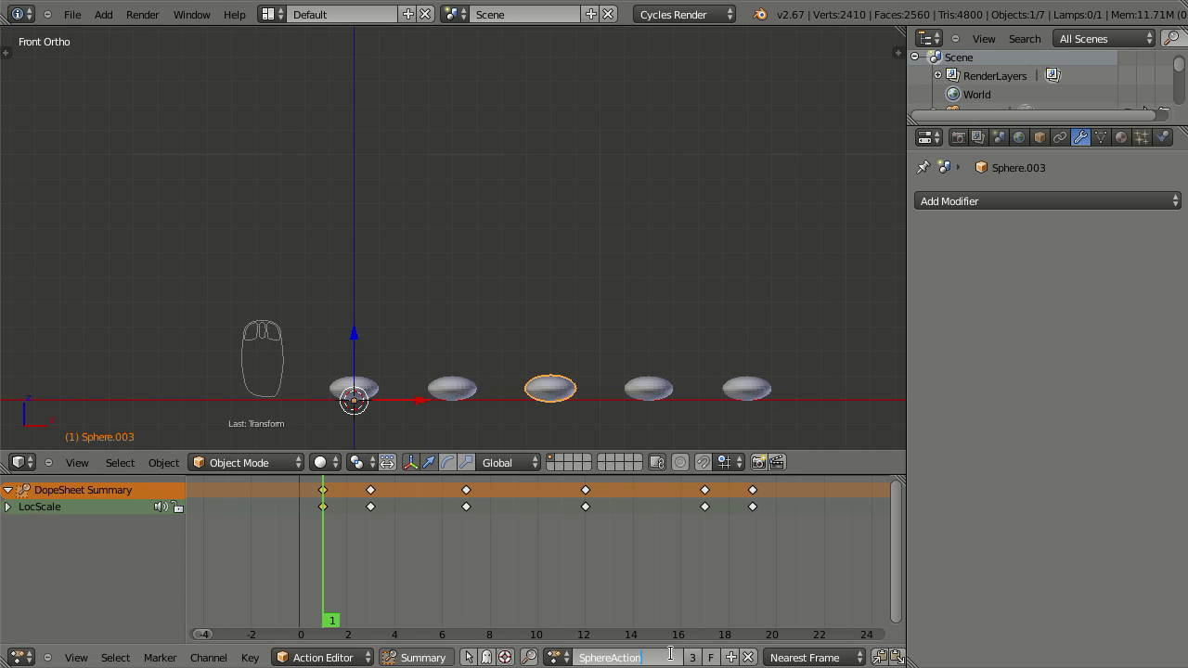
pyautogui.press('0')
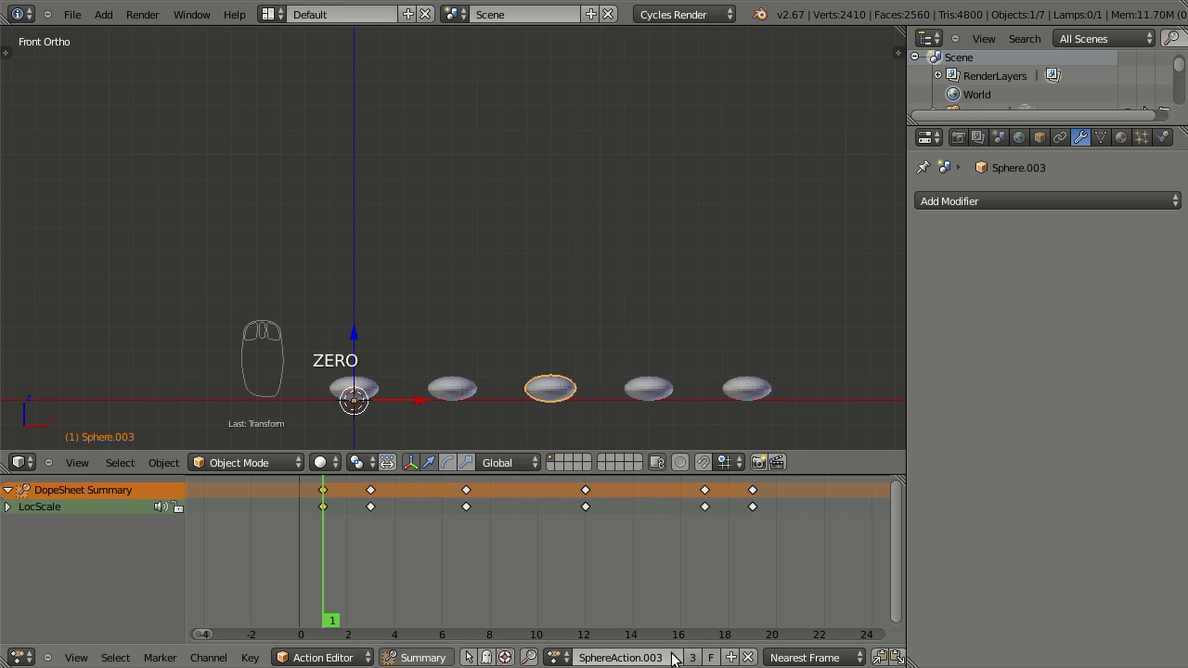
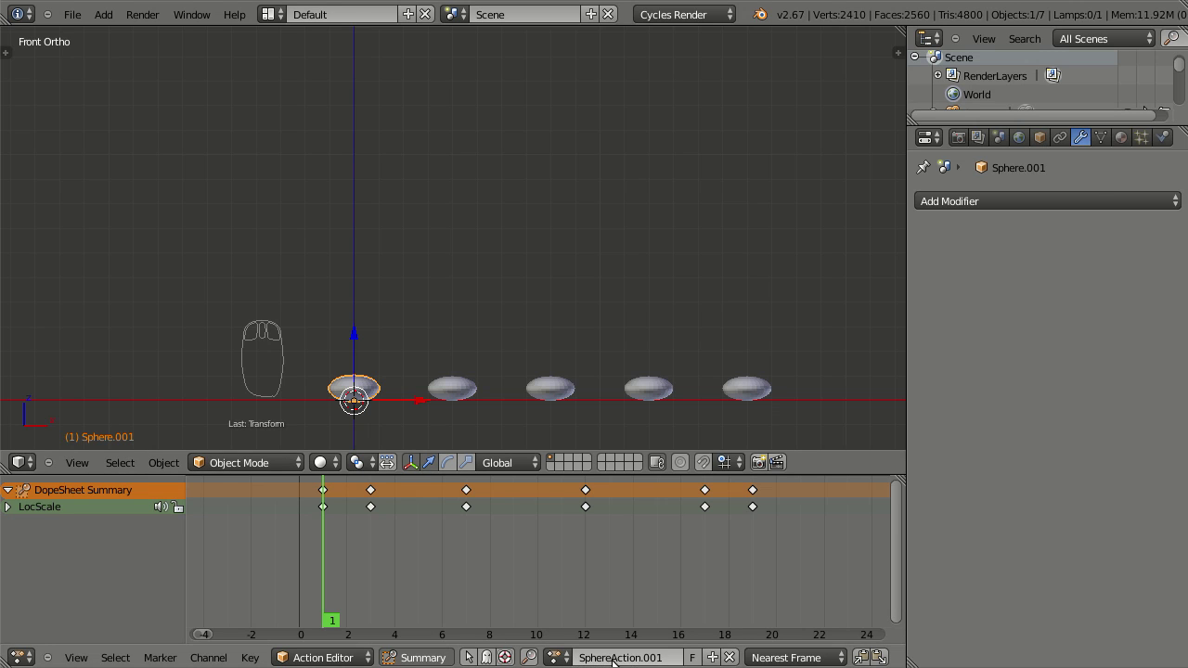
pyautogui.moveTo(467, 390); pyautogui.dragTo(705, 643)
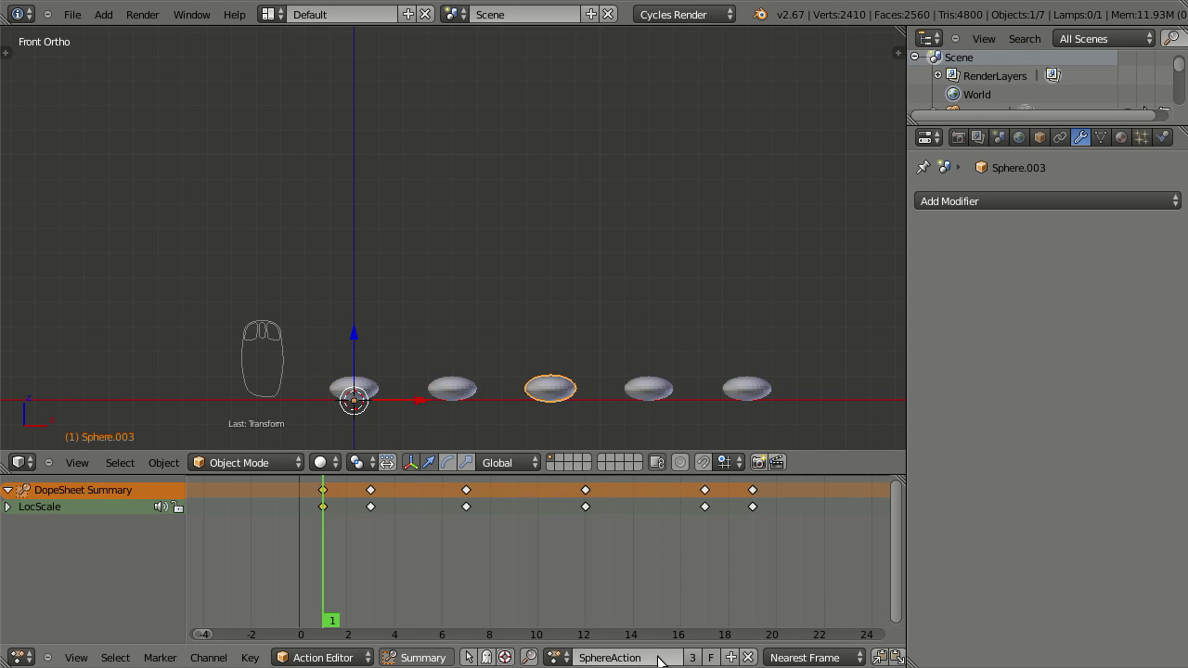
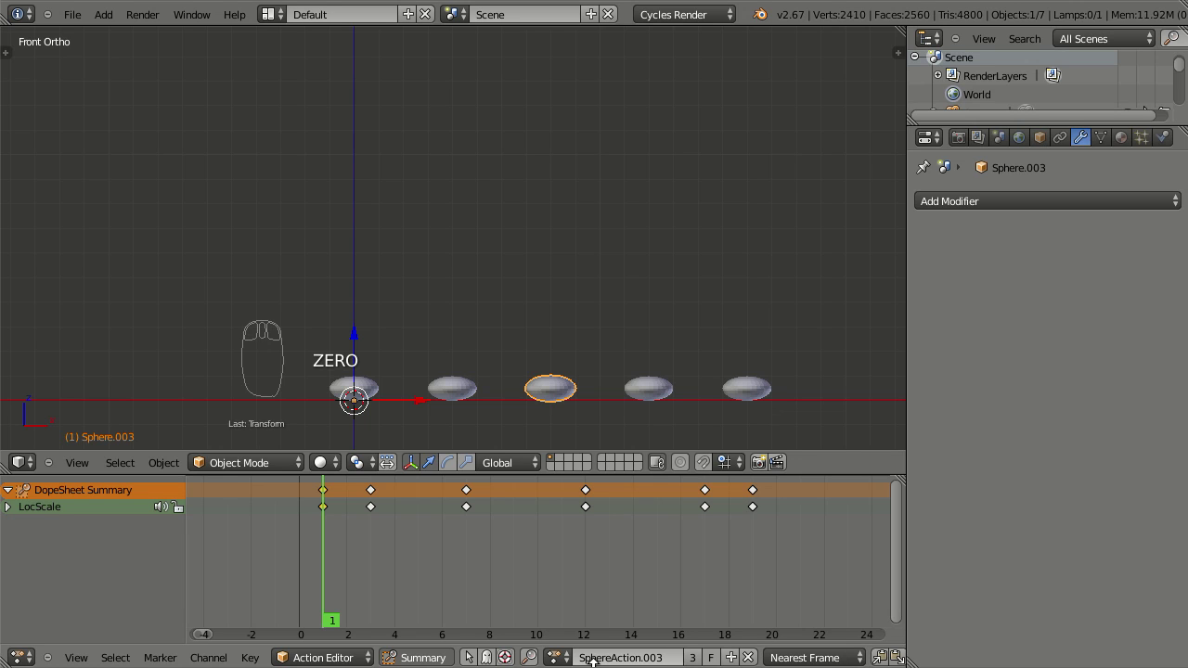
# Give Sphere.001 its own SphereAction.001 and preview playback
pyautogui.moveTo(658, 384); pyautogui.dragTo(453, 380)
pyautogui.moveTo(453, 379); pyautogui.dragTo(374, 391)
pyautogui.moveTo(374, 391); pyautogui.dragTo(438, 379)
pyautogui.moveTo(463, 379); pyautogui.dragTo(424, 391)
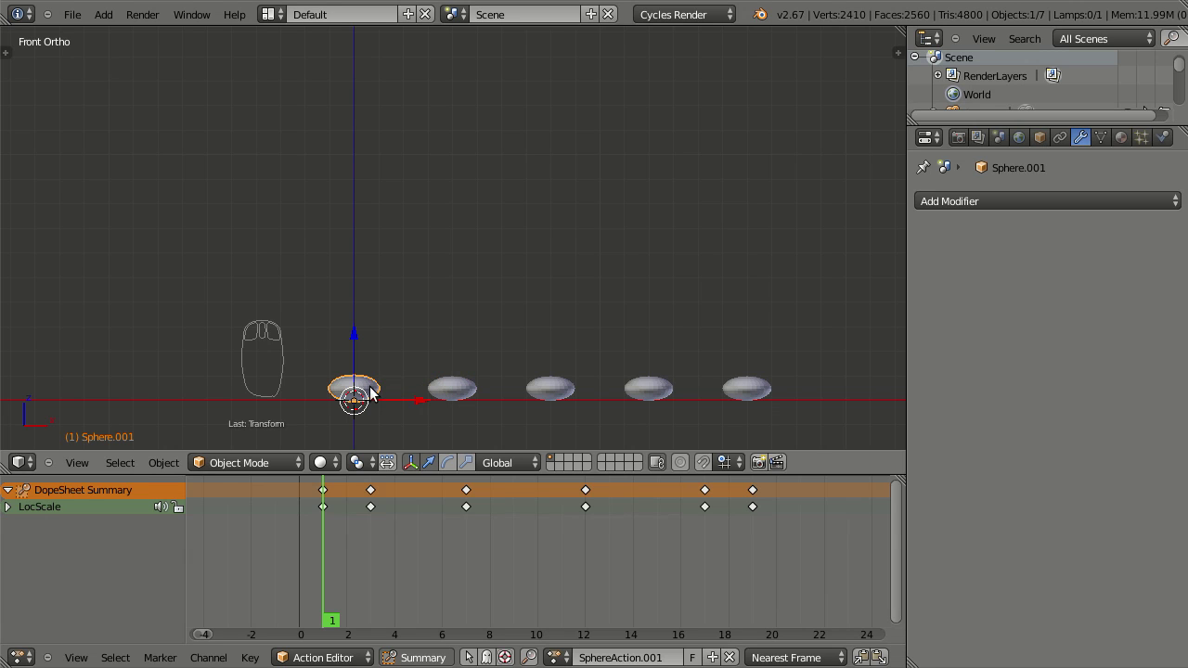
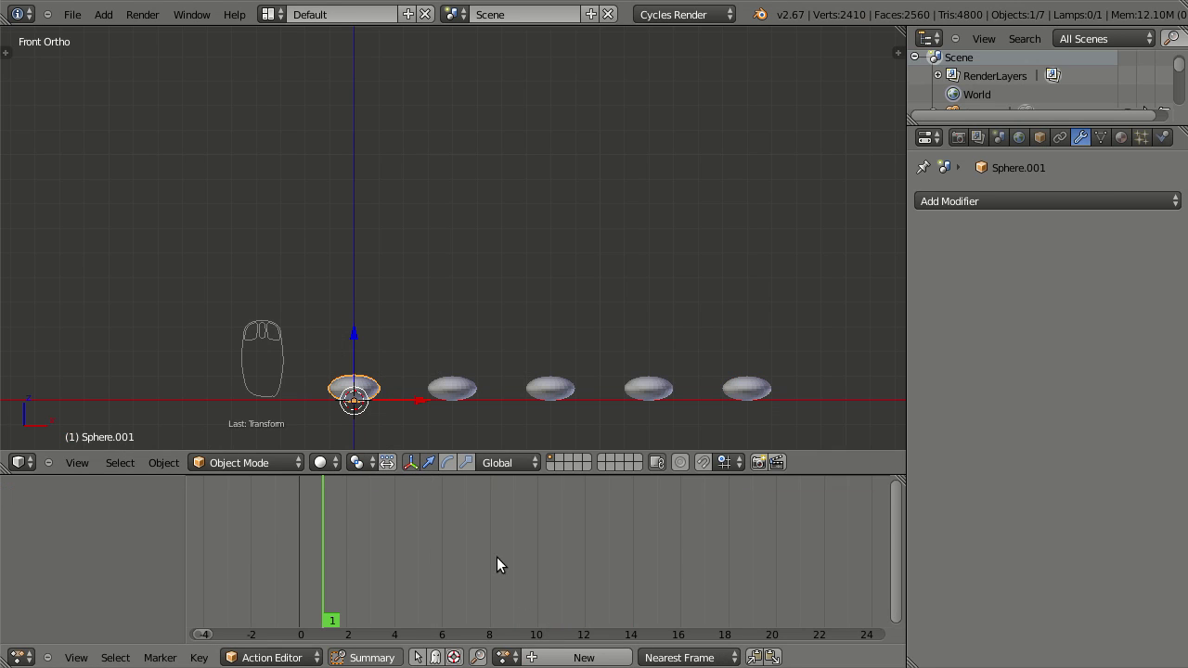
pyautogui.moveTo(508, 652); pyautogui.dragTo(554, 526)
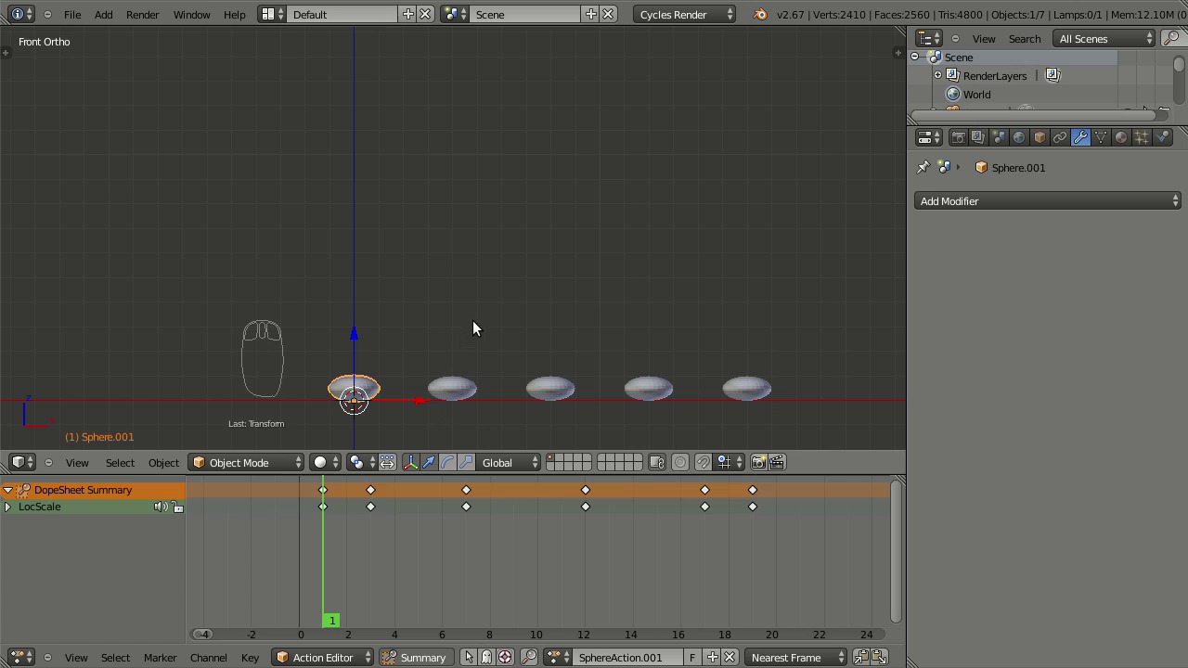
pyautogui.press('alt+a')
pyautogui.press('Escape')
# Link SphereAction.002 to Sphere.002, then give the remaining spheres their own actions up to SphereAction.004
pyautogui.moveTo(456, 388); pyautogui.dragTo(172, 471)
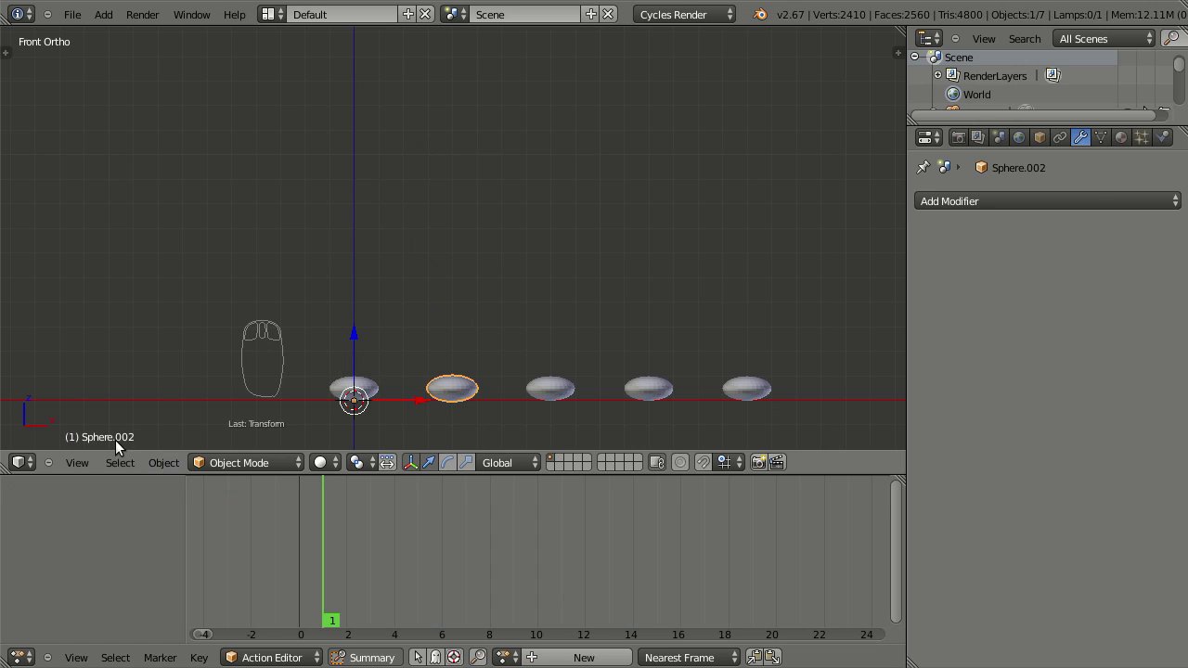
pyautogui.moveTo(509, 651); pyautogui.dragTo(560, 480)
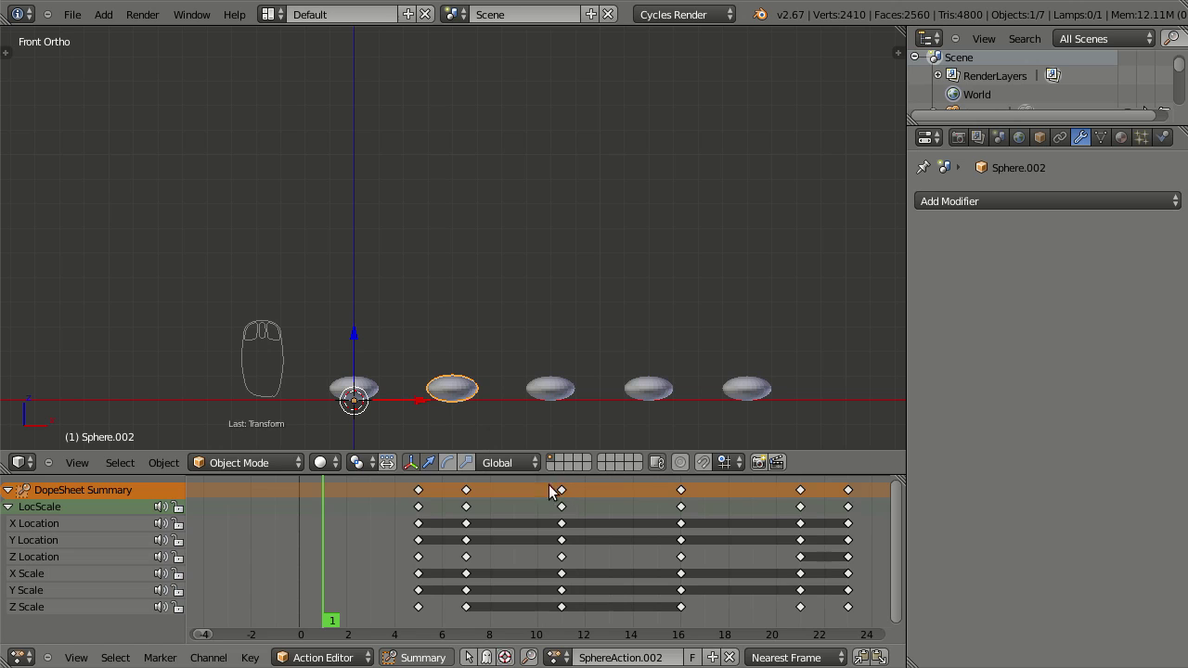
pyautogui.moveTo(559, 398); pyautogui.dragTo(558, 498)
pyautogui.moveTo(508, 654); pyautogui.dragTo(565, 508)
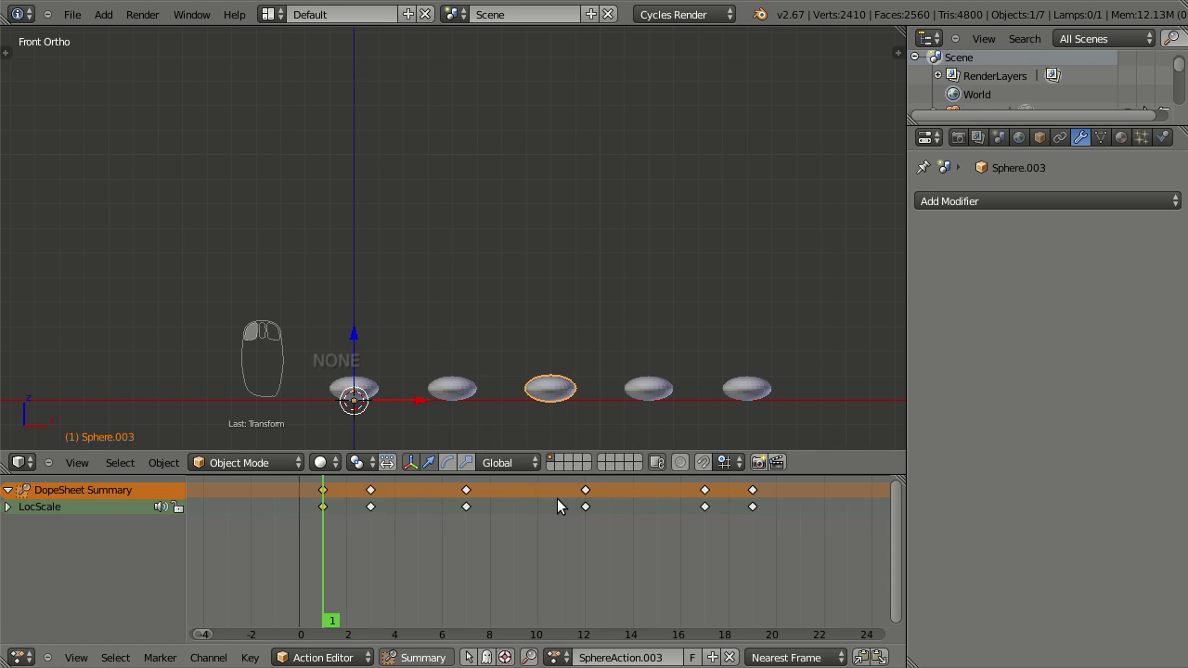
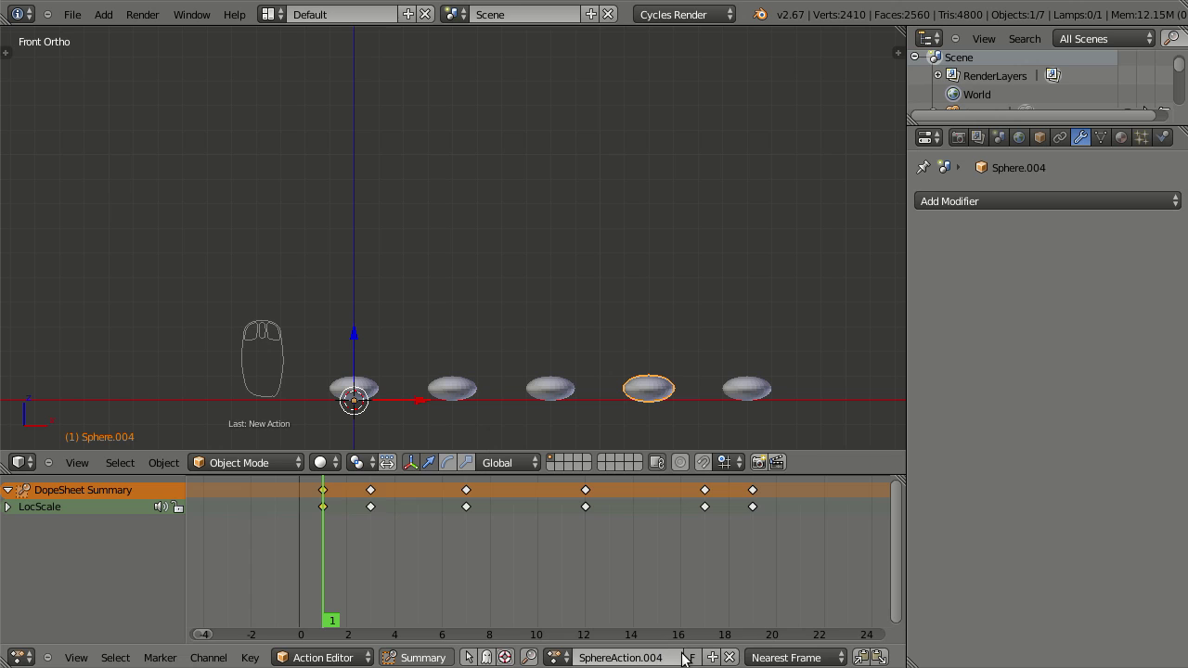
pyautogui.moveTo(750, 384); pyautogui.dragTo(512, 647)
pyautogui.moveTo(503, 654); pyautogui.dragTo(547, 517)
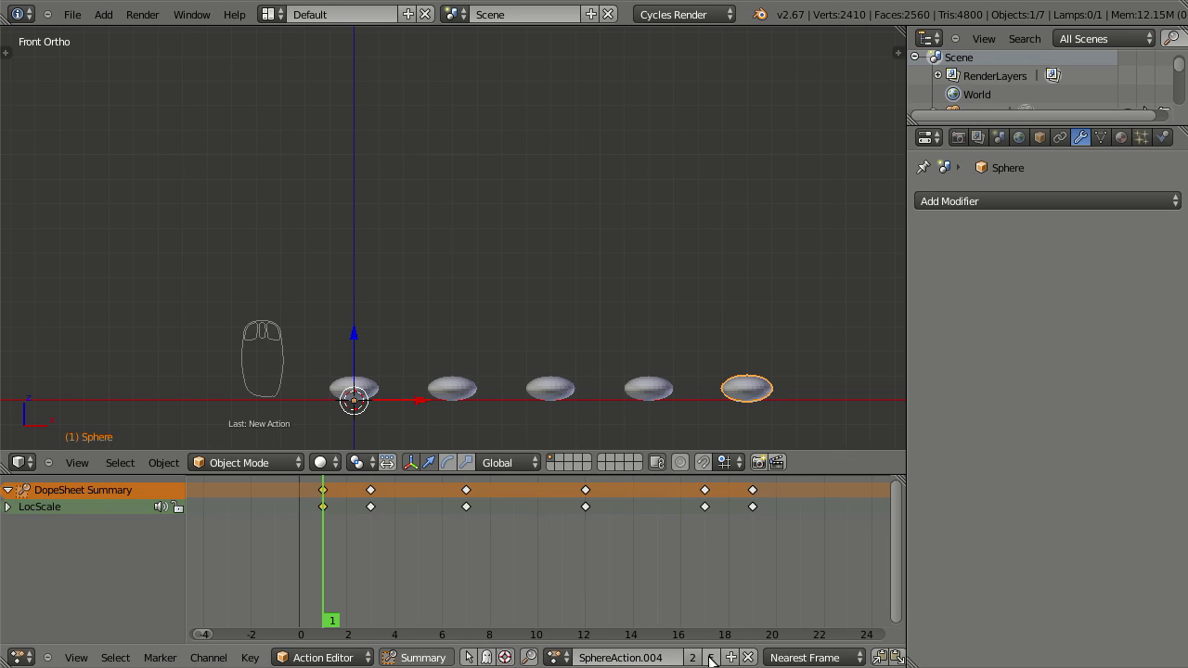
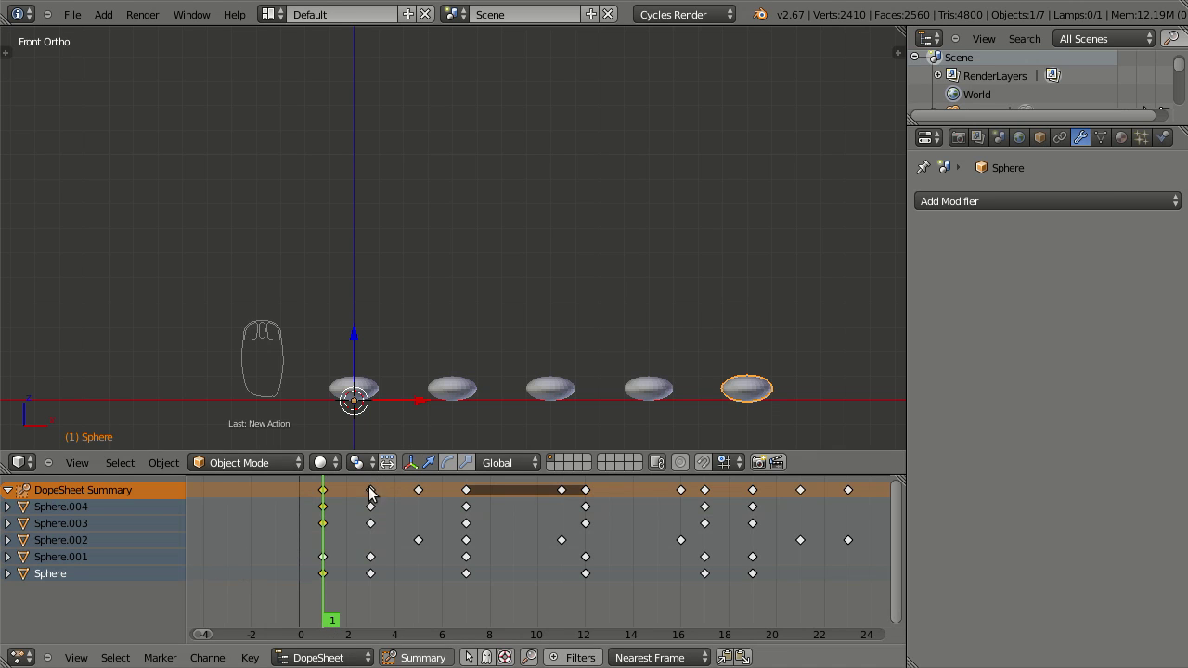
# Check Sphere.001's keyframes with a quick playback, then pick Sphere.003 in the DopeSheet
pyautogui.moveTo(375, 391); pyautogui.dragTo(440, 344)
pyautogui.press('alt+a')
pyautogui.press('Escape')
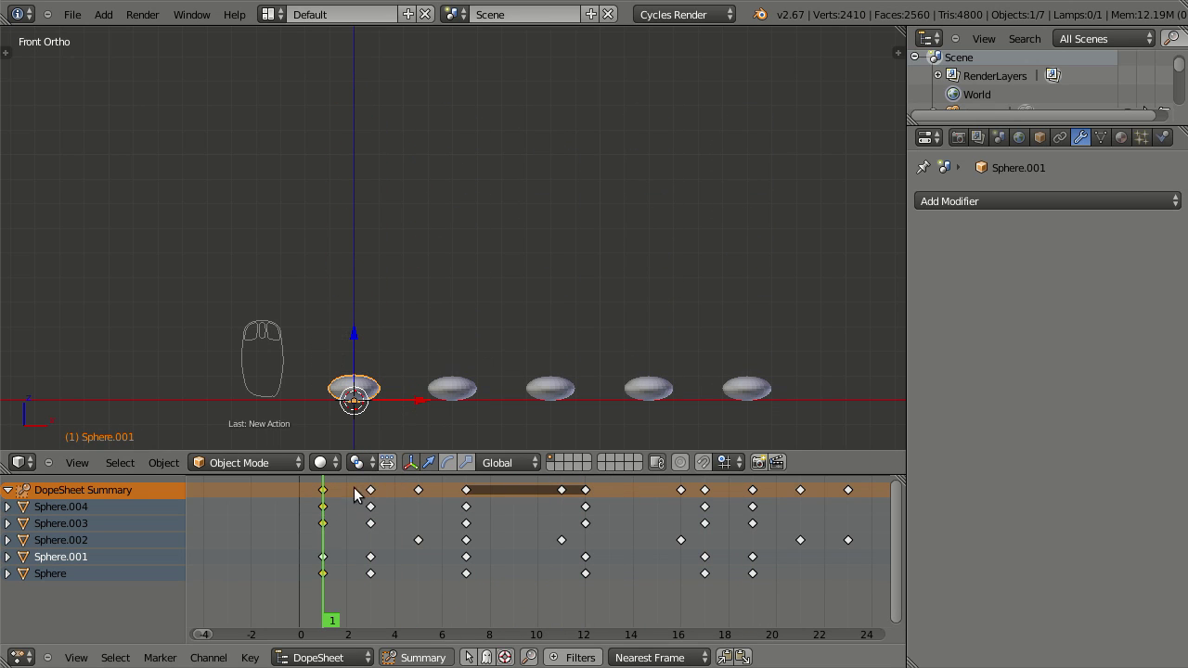
pyautogui.moveTo(378, 388); pyautogui.dragTo(374, 388)
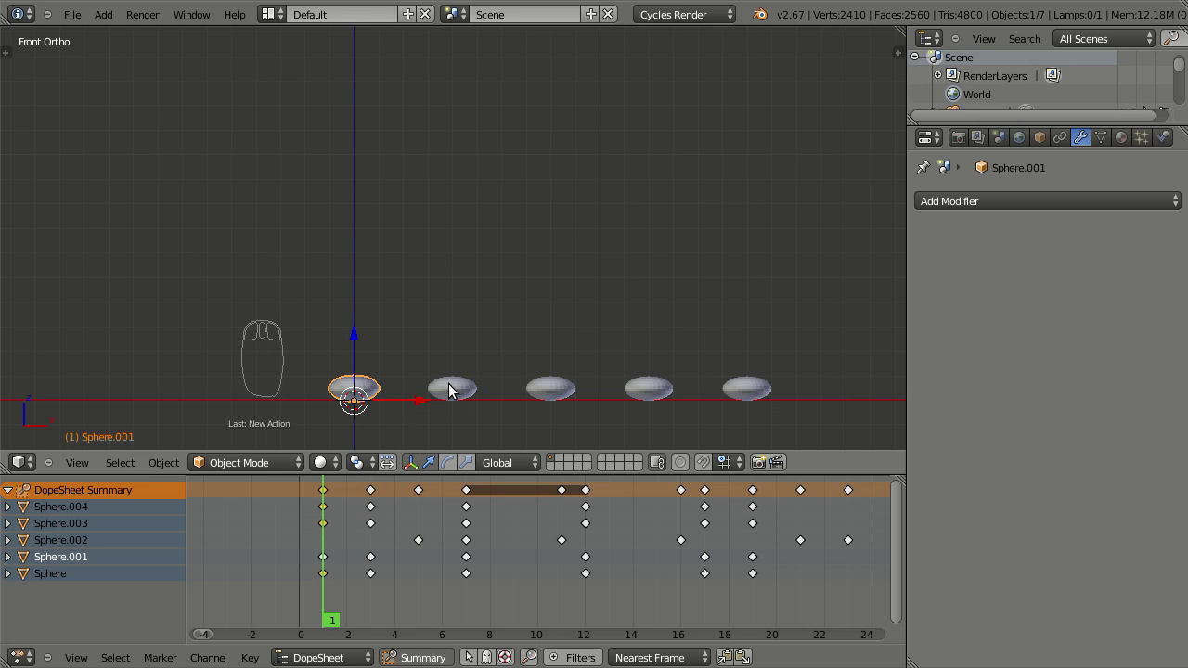
pyautogui.moveTo(457, 392); pyautogui.dragTo(459, 393)
pyautogui.moveTo(548, 380); pyautogui.dragTo(541, 392)
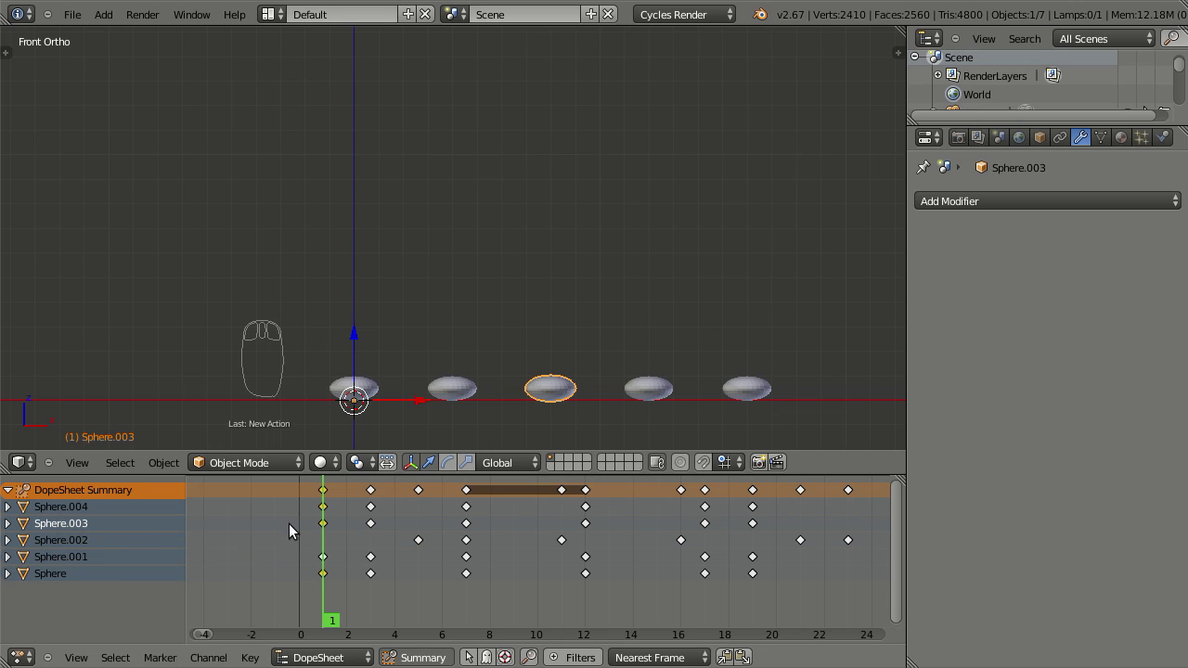
# Move all of Sphere.003's keyframes to later frames, preview the timing, then select Sphere.004
pyautogui.moveTo(324, 526); pyautogui.dragTo(428, 552)
pyautogui.press('g')
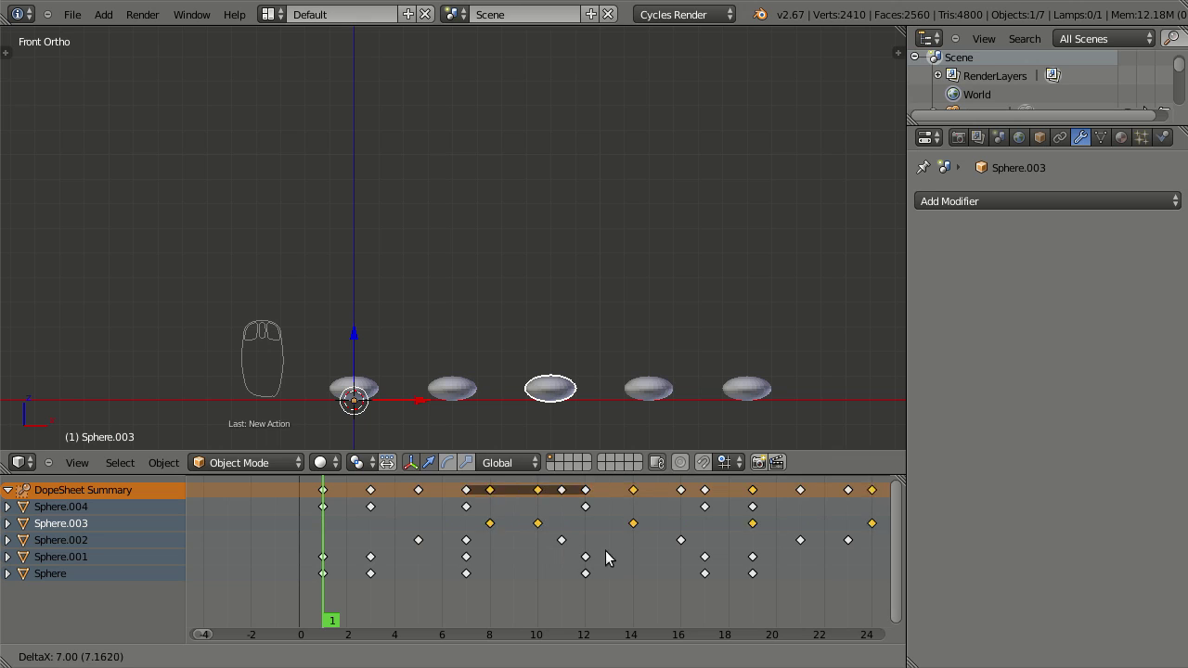
pyautogui.moveTo(639, 552); pyautogui.dragTo(498, 293)
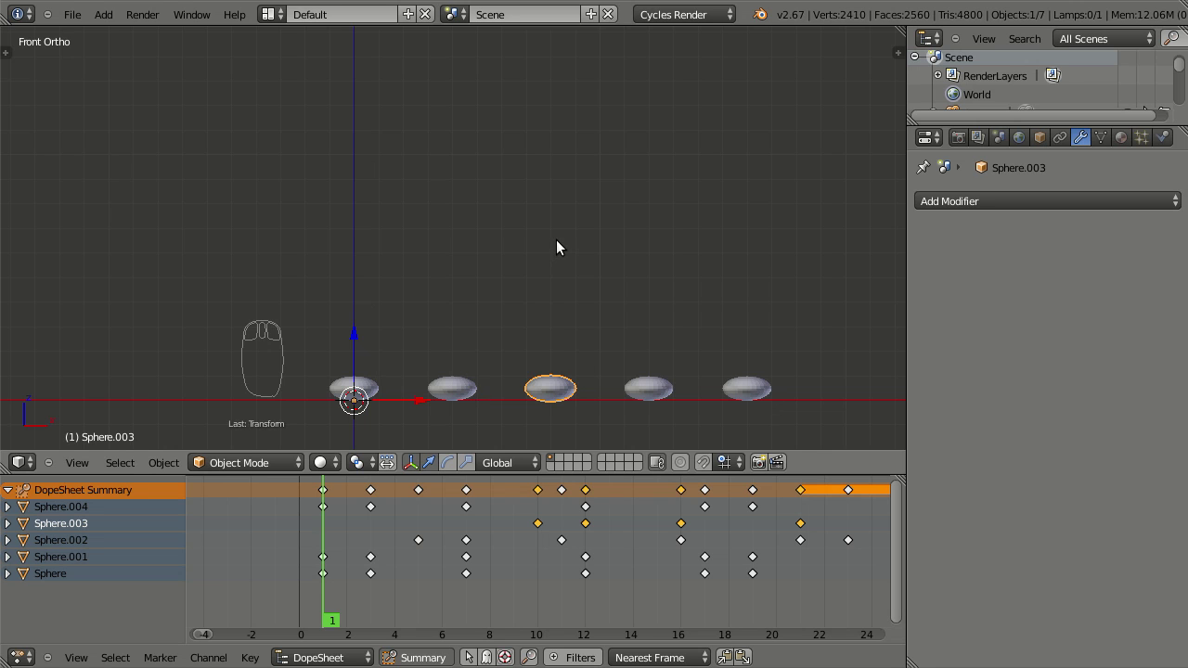
pyautogui.press('alt+a')
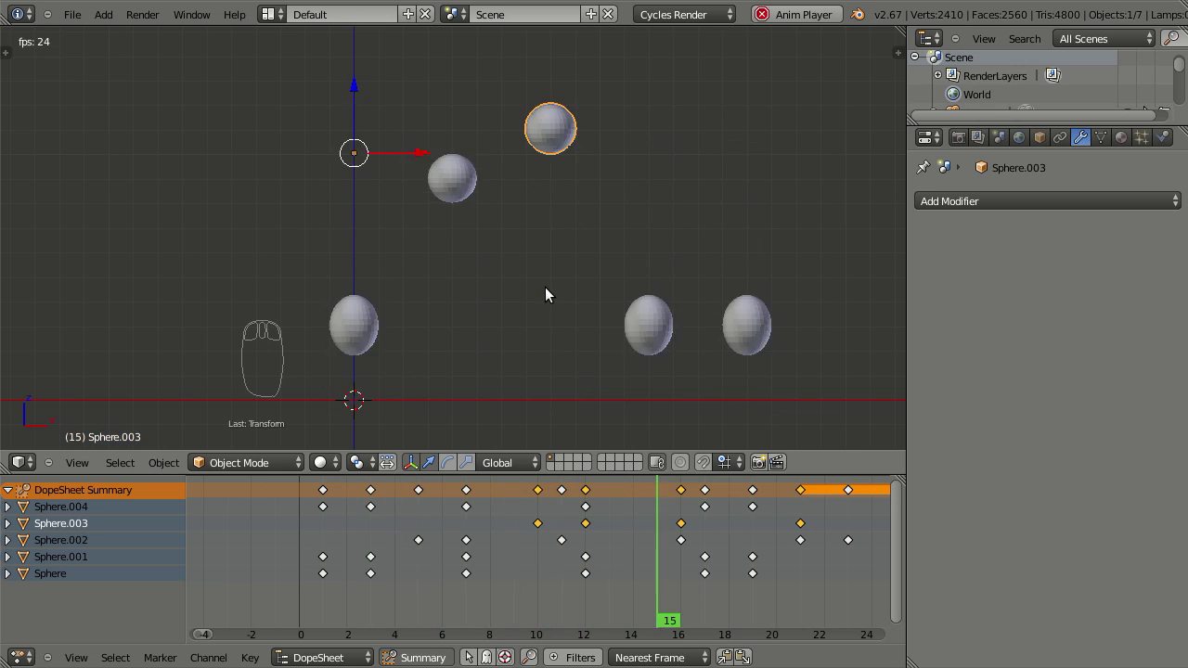
pyautogui.press('Escape')
pyautogui.moveTo(656, 398); pyautogui.dragTo(173, 592)
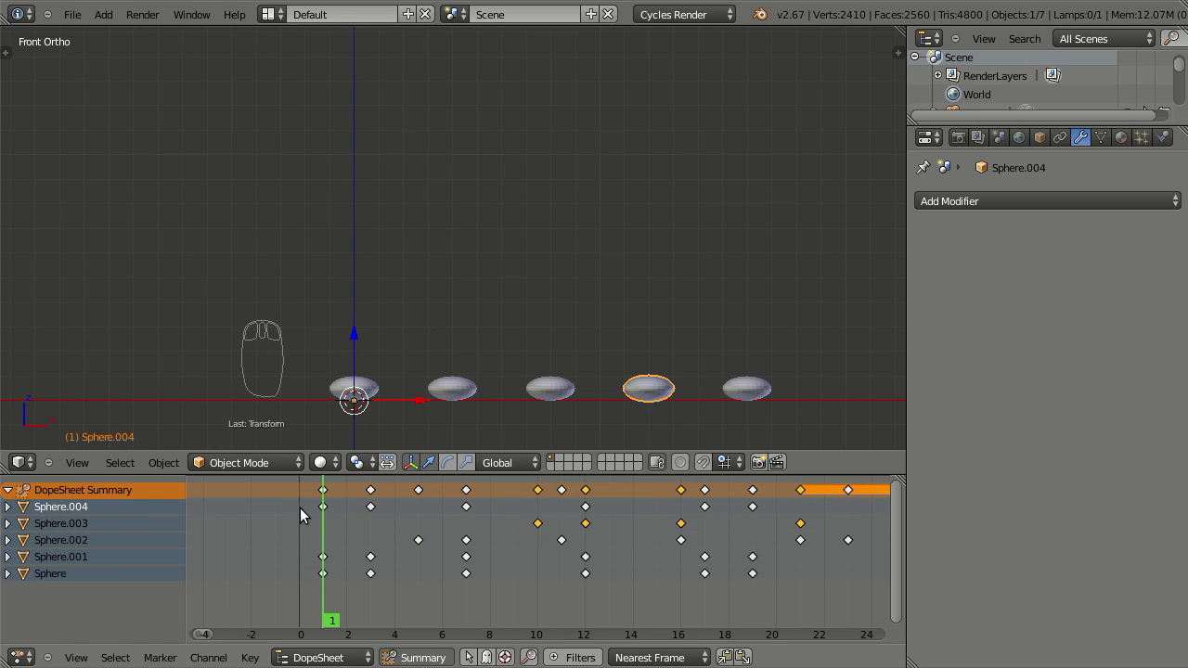
# Slide Sphere.004's keyframes later in time and preview the playback
pyautogui.moveTo(344, 513); pyautogui.dragTo(321, 515)
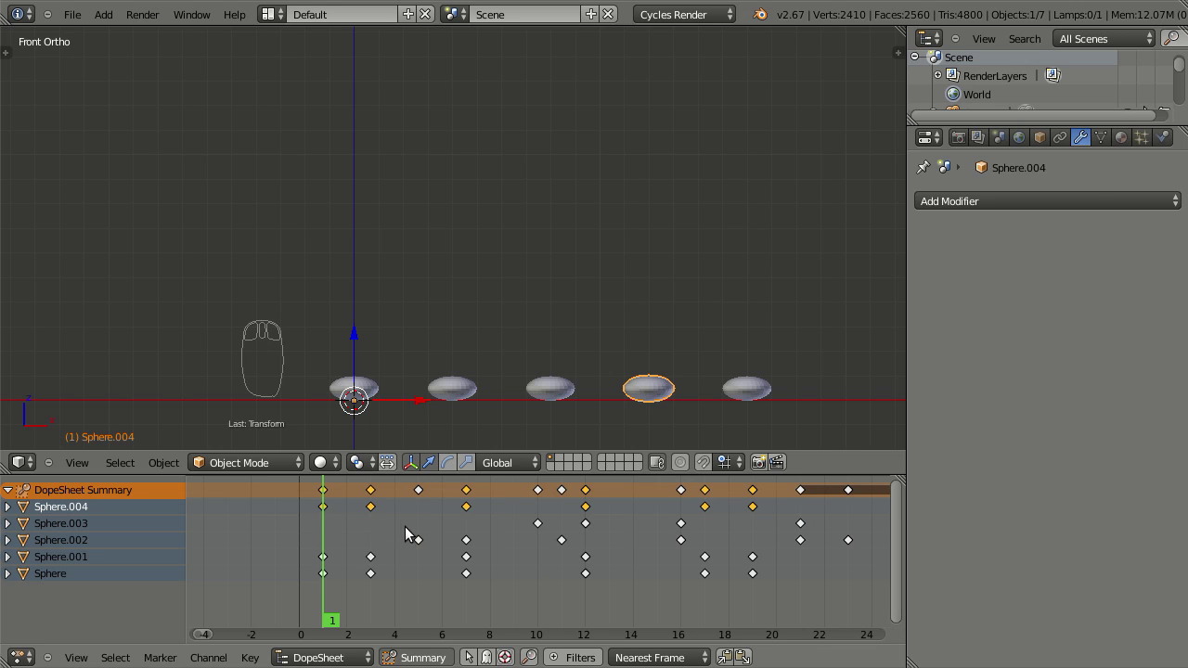
pyautogui.press('g')
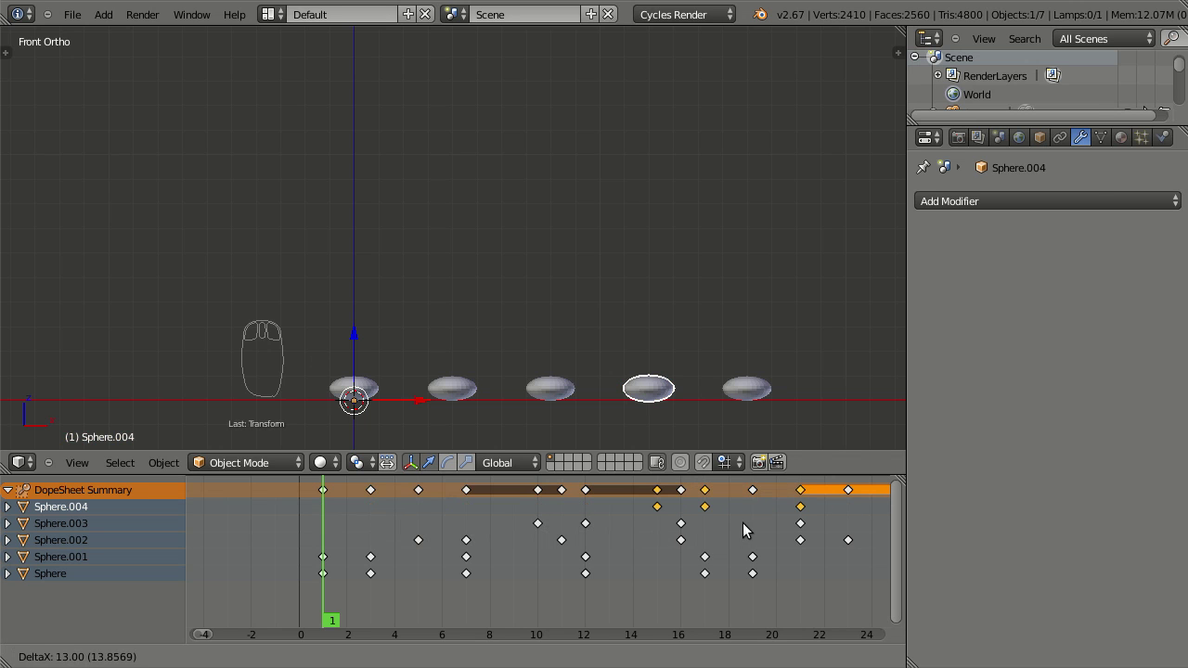
pyautogui.moveTo(699, 530); pyautogui.dragTo(543, 331)
pyautogui.press('alt+a')
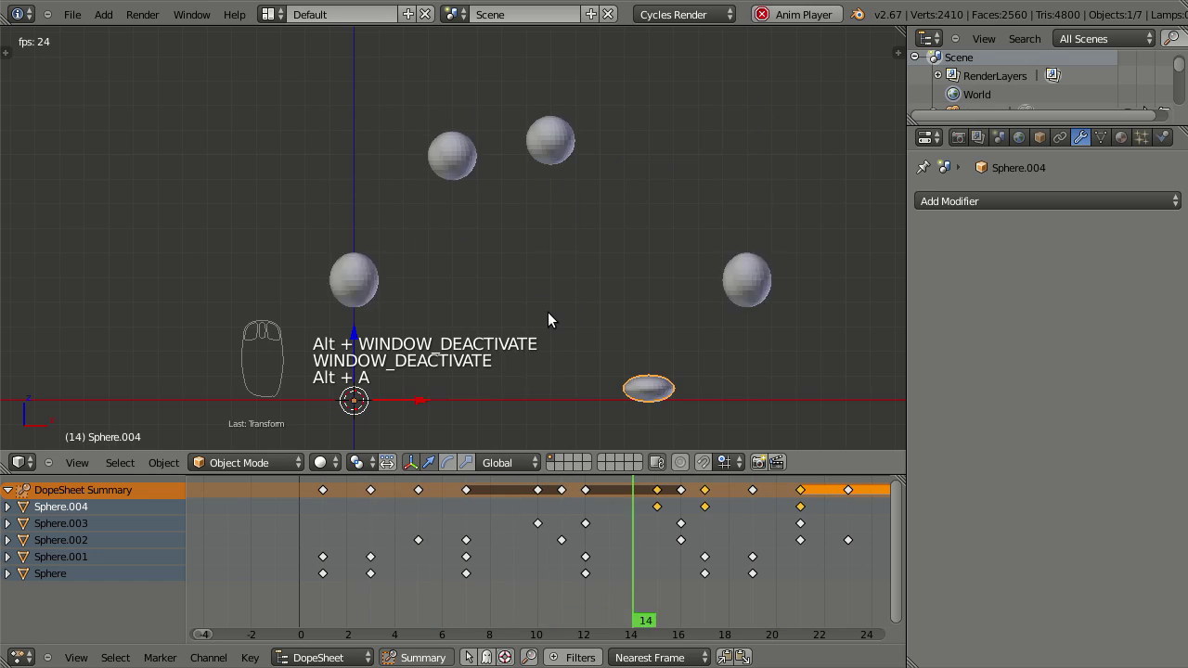
pyautogui.press('Escape')
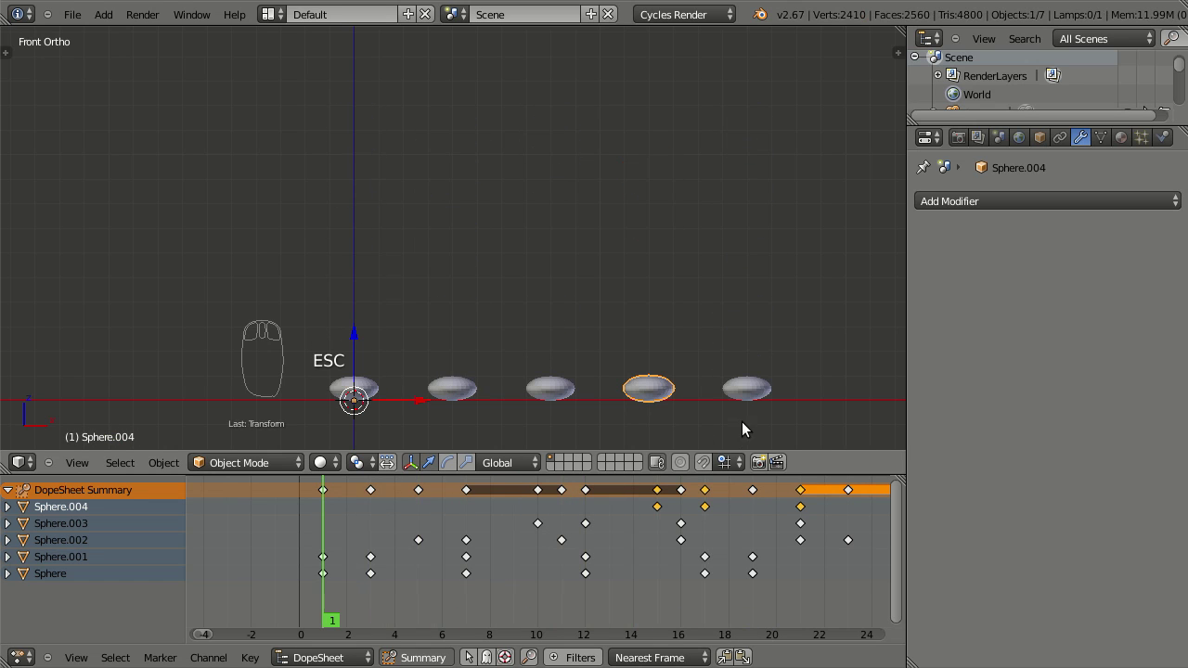
# Shift the original Sphere's keyframes much later, around frames 20–22, and preview the result
pyautogui.moveTo(751, 398); pyautogui.dragTo(732, 391)
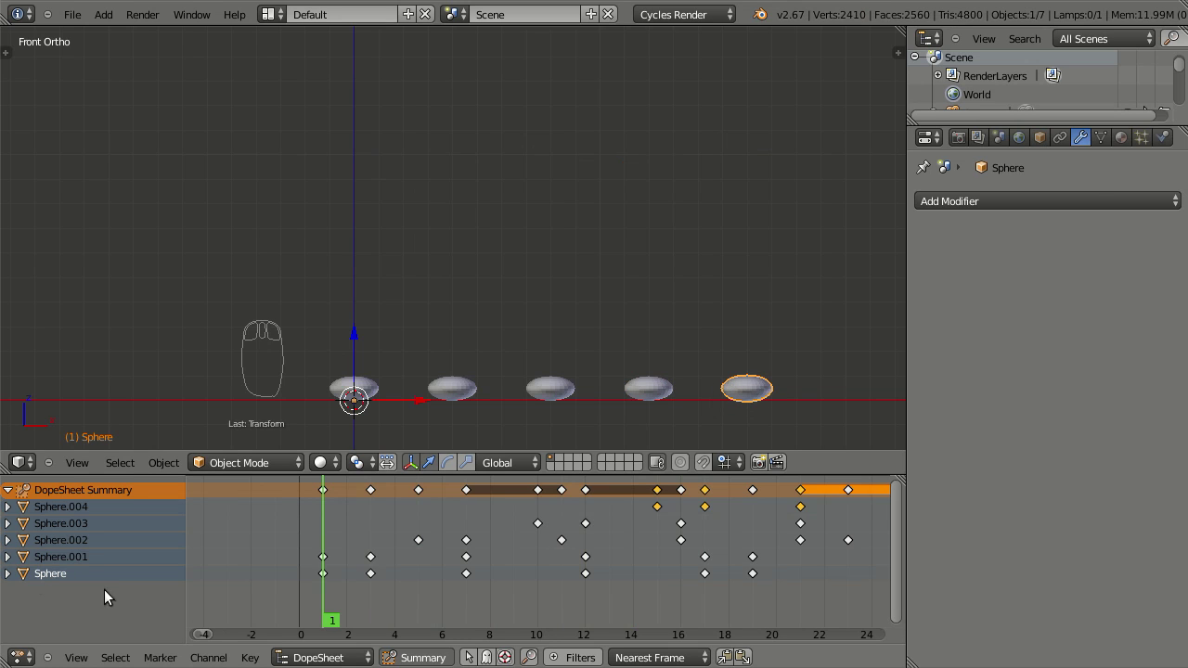
pyautogui.moveTo(329, 579); pyautogui.dragTo(467, 582)
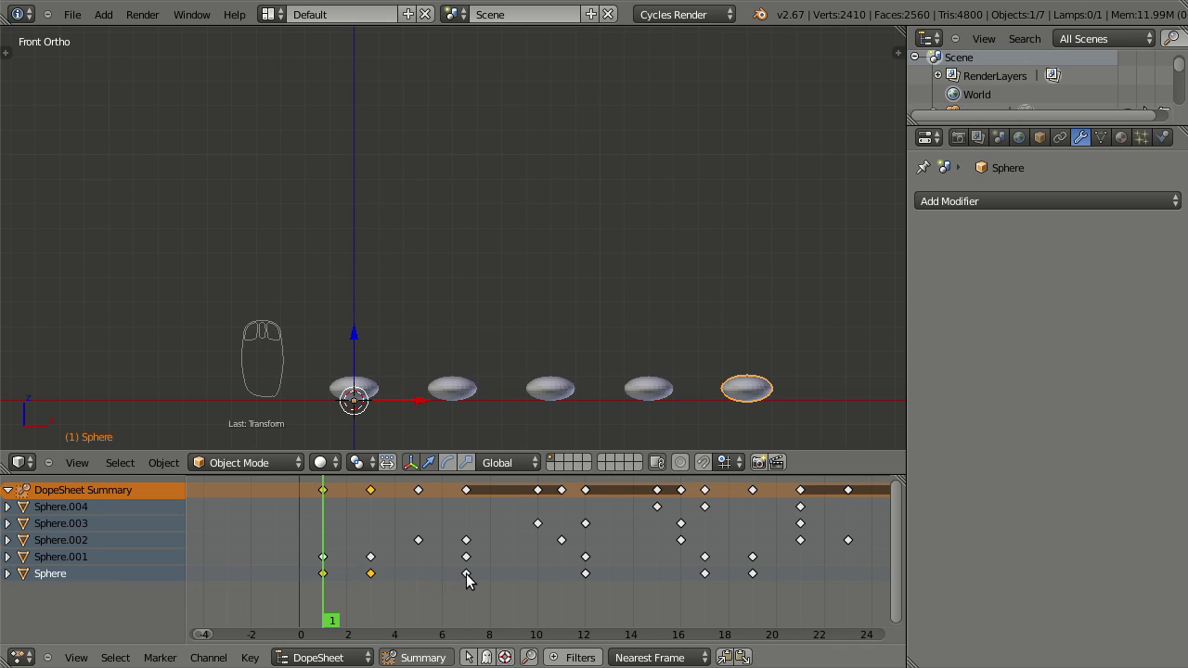
pyautogui.moveTo(470, 580); pyautogui.dragTo(538, 593)
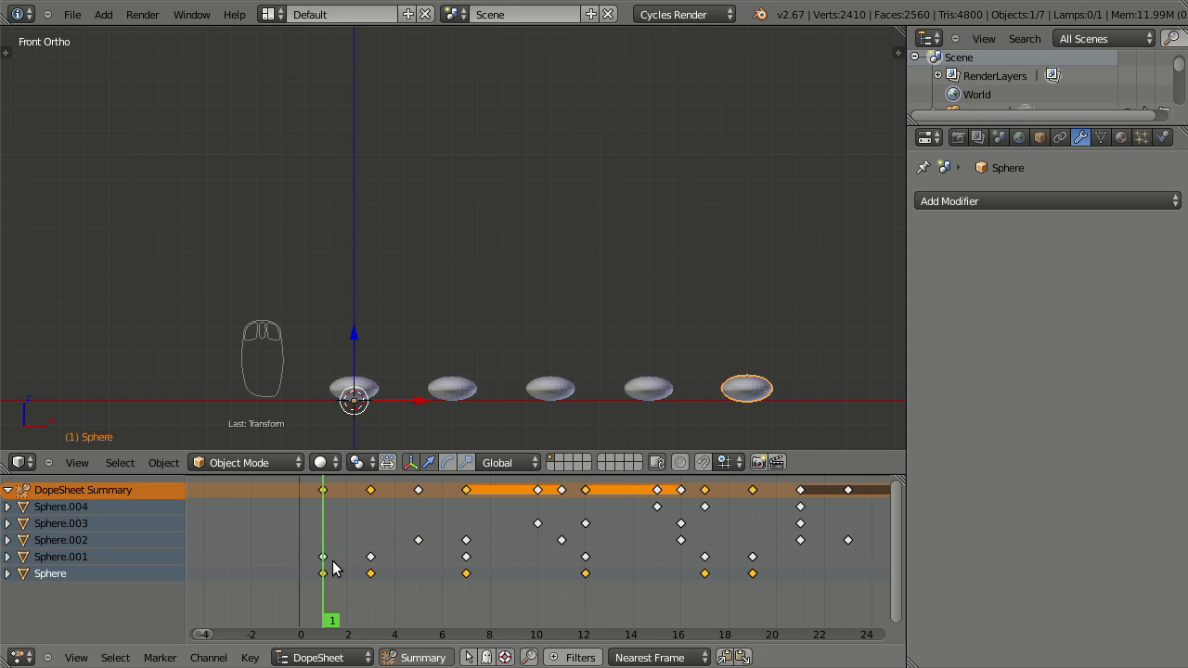
pyautogui.press('g')
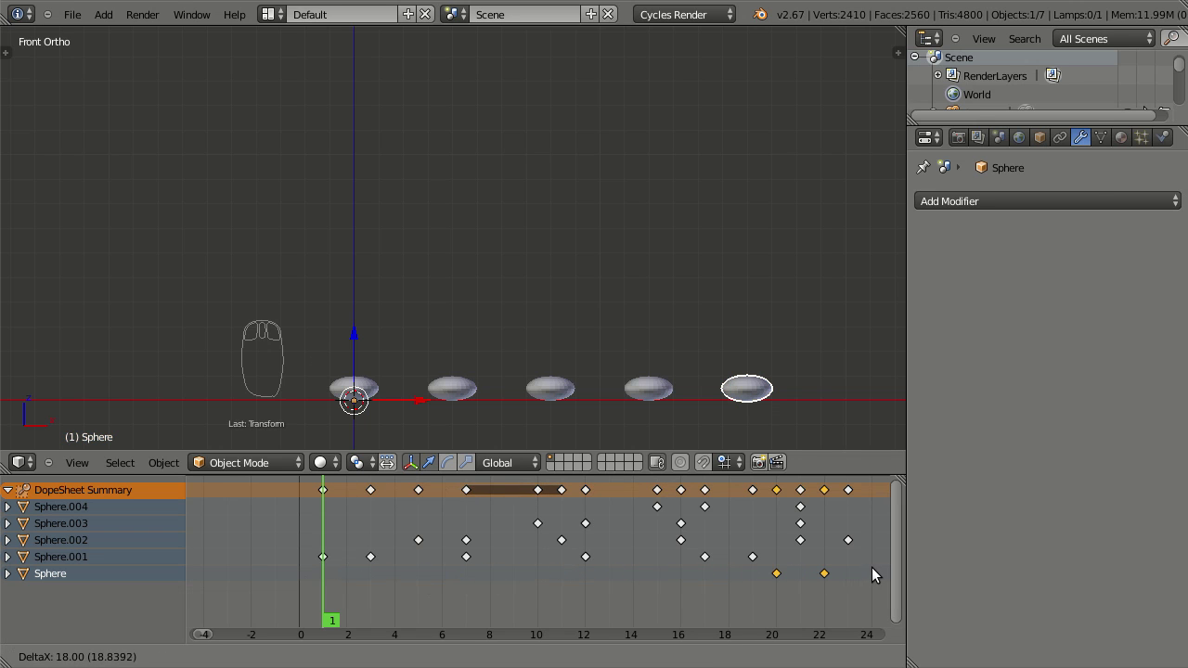
pyautogui.moveTo(877, 571); pyautogui.dragTo(574, 302)
pyautogui.press('alt+a')
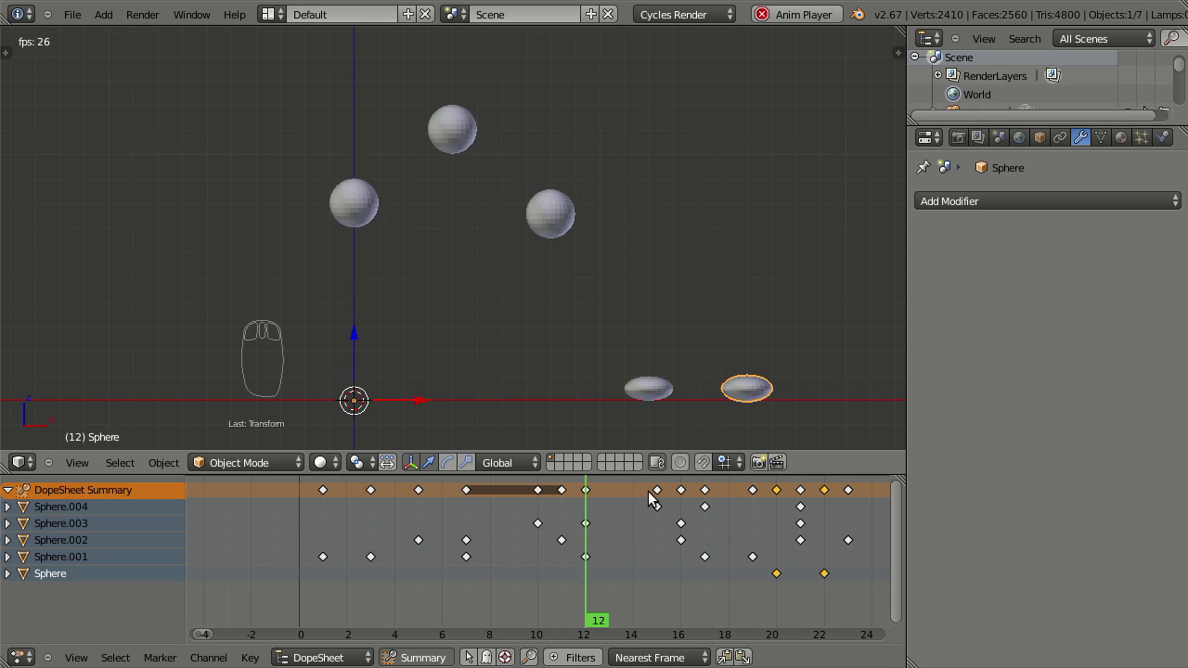
pyautogui.press('Escape')
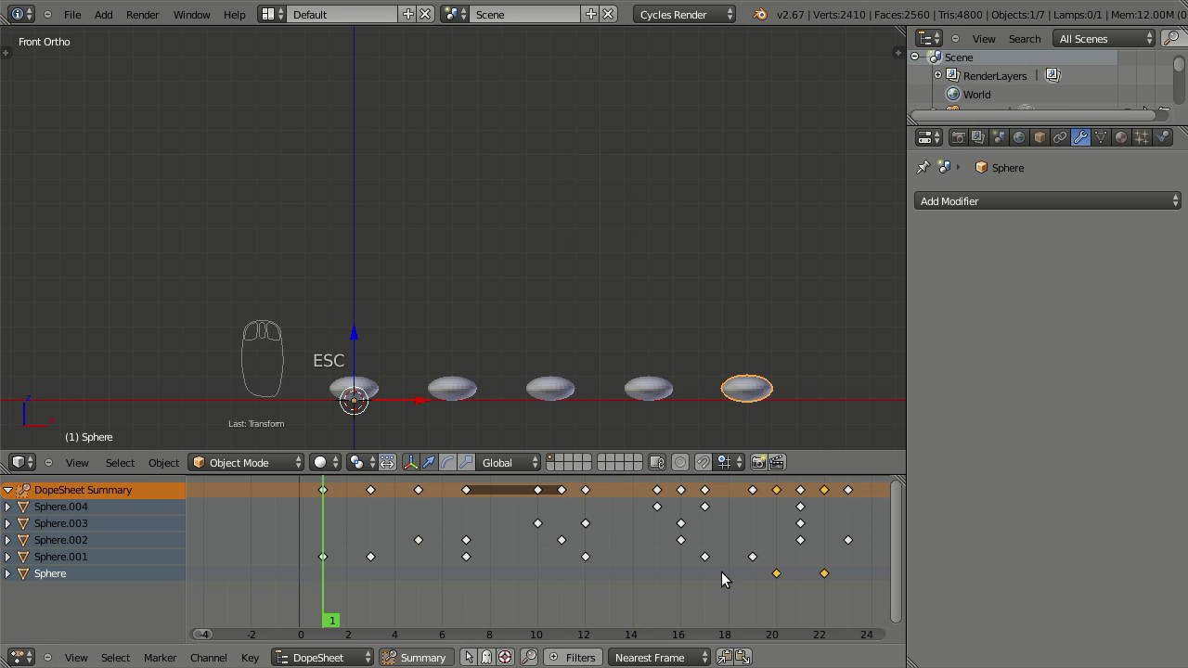
# Zoom out to frame 38, the last keyframe, and play the staggered bouncing animation
pyautogui.moveTo(716, 584); pyautogui.dragTo(542, 527)
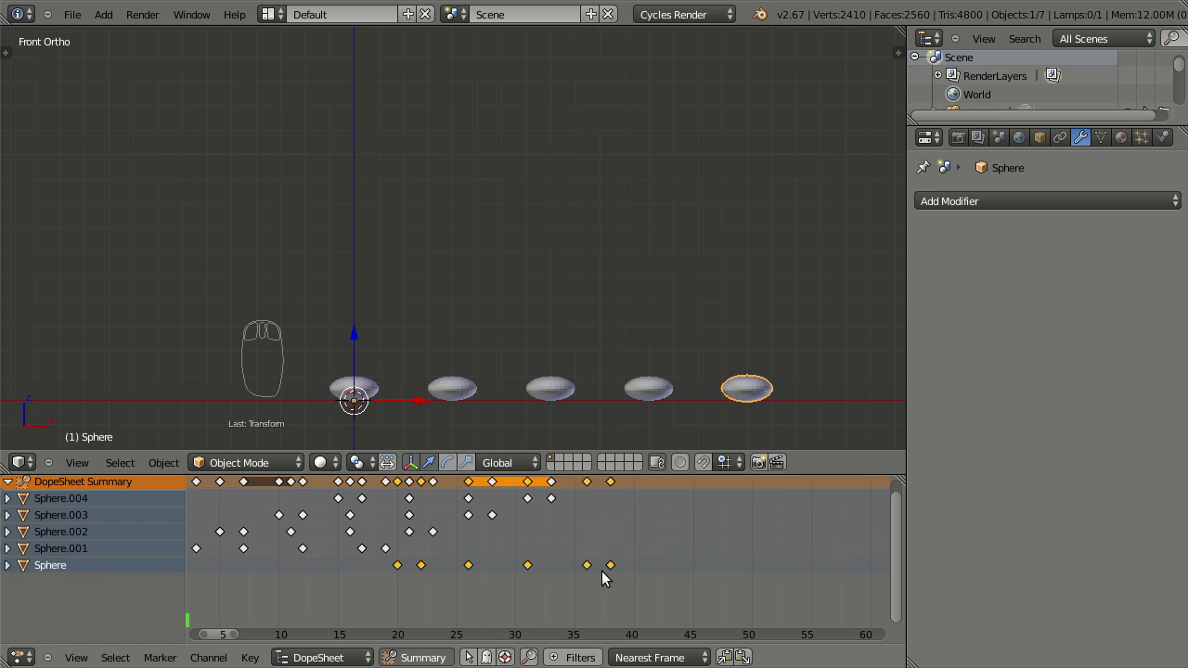
pyautogui.moveTo(617, 572); pyautogui.dragTo(148, 607)
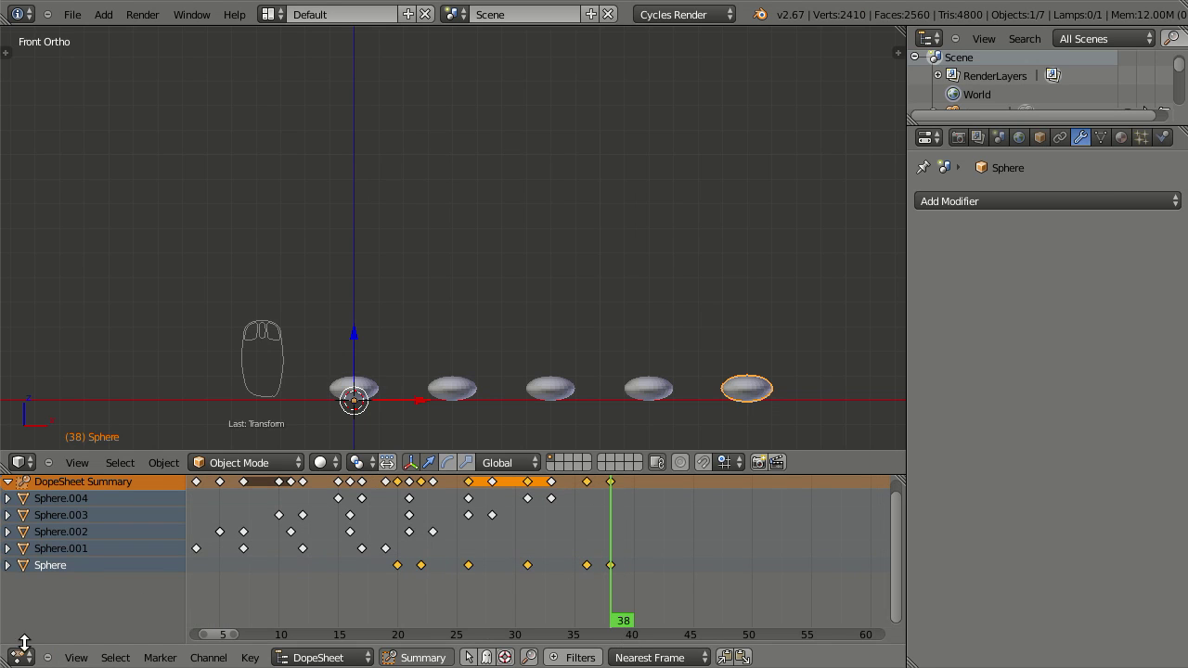
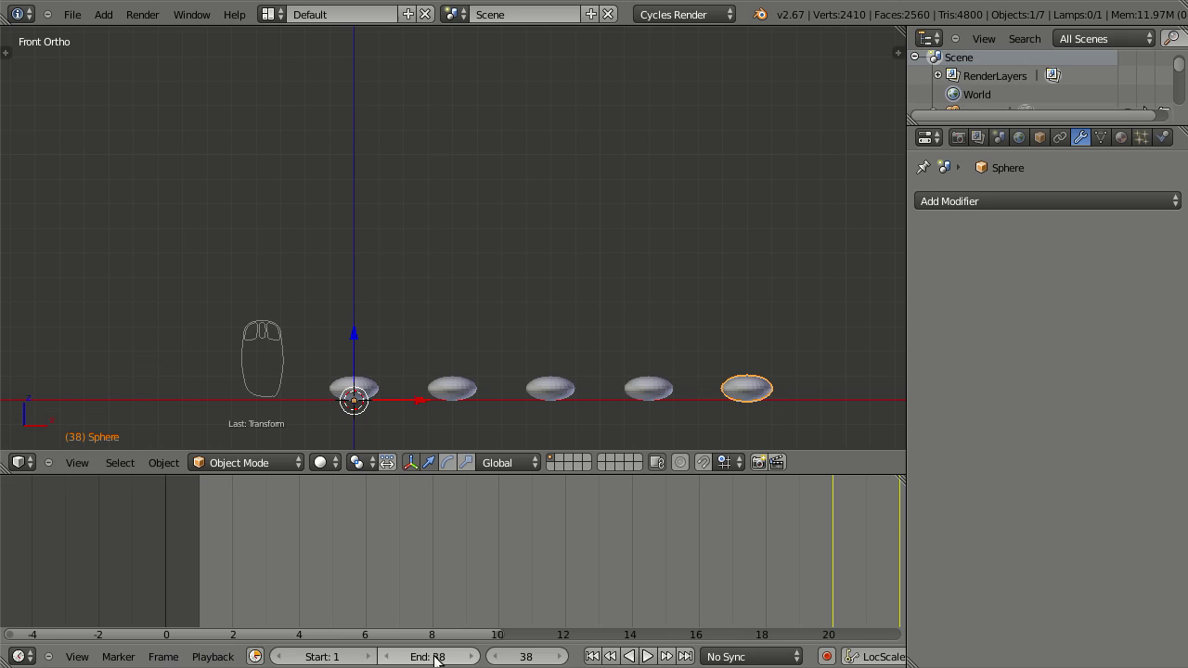
pyautogui.press('alt+a')
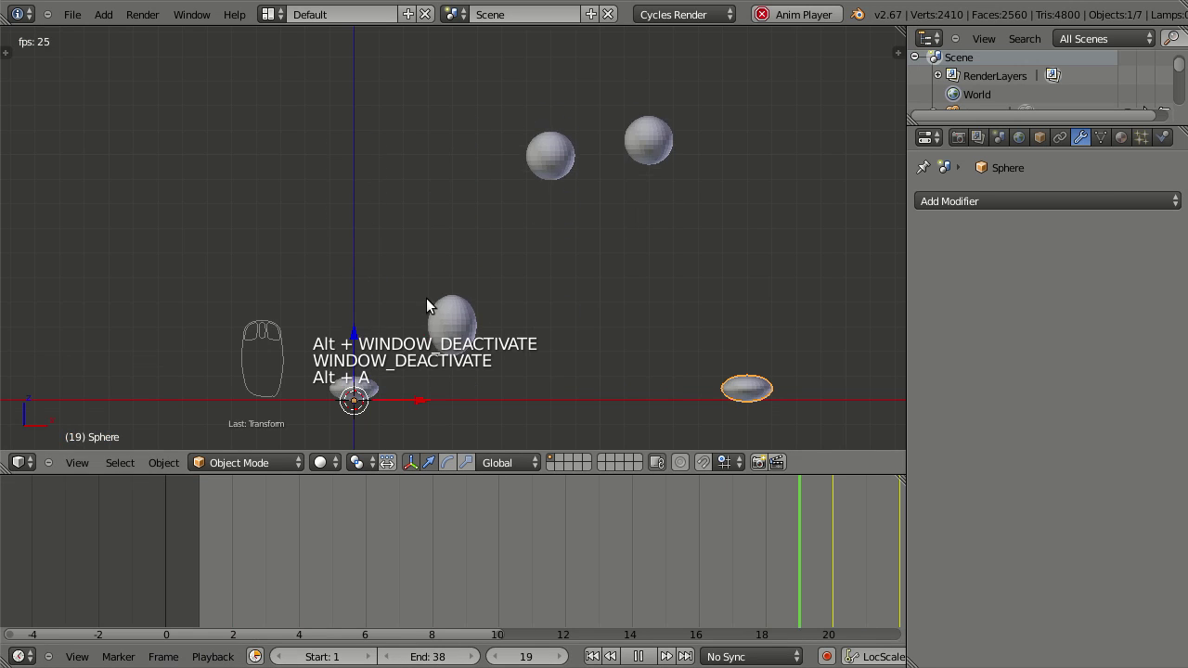
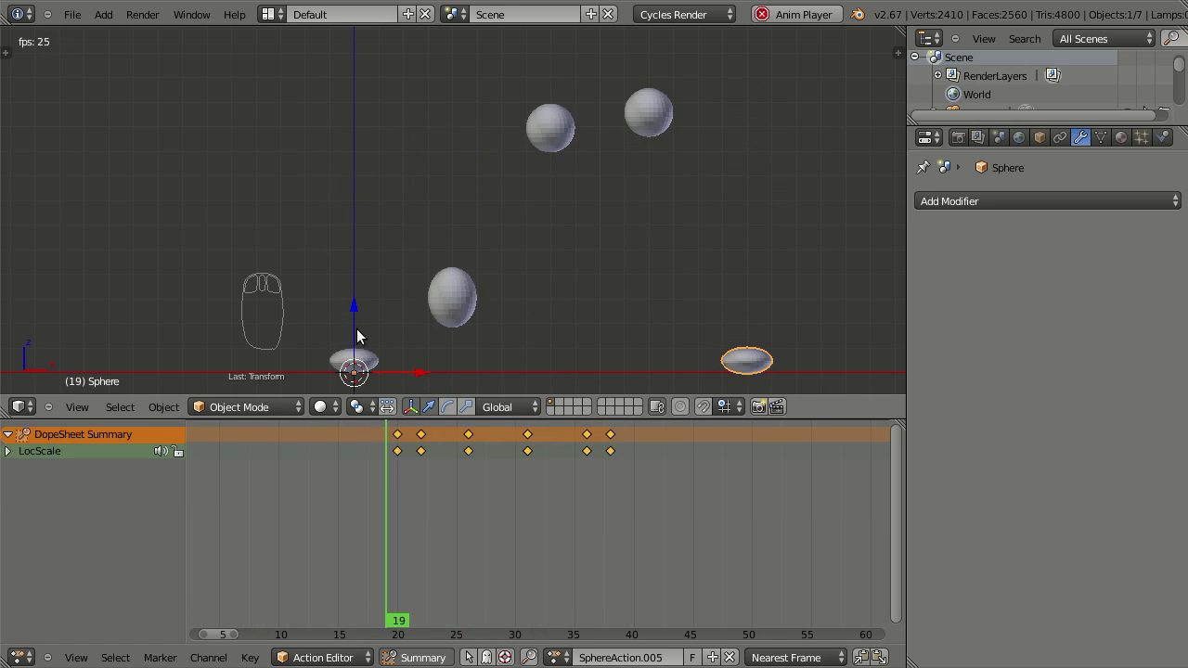
pyautogui.moveTo(358, 359); pyautogui.dragTo(346, 356)
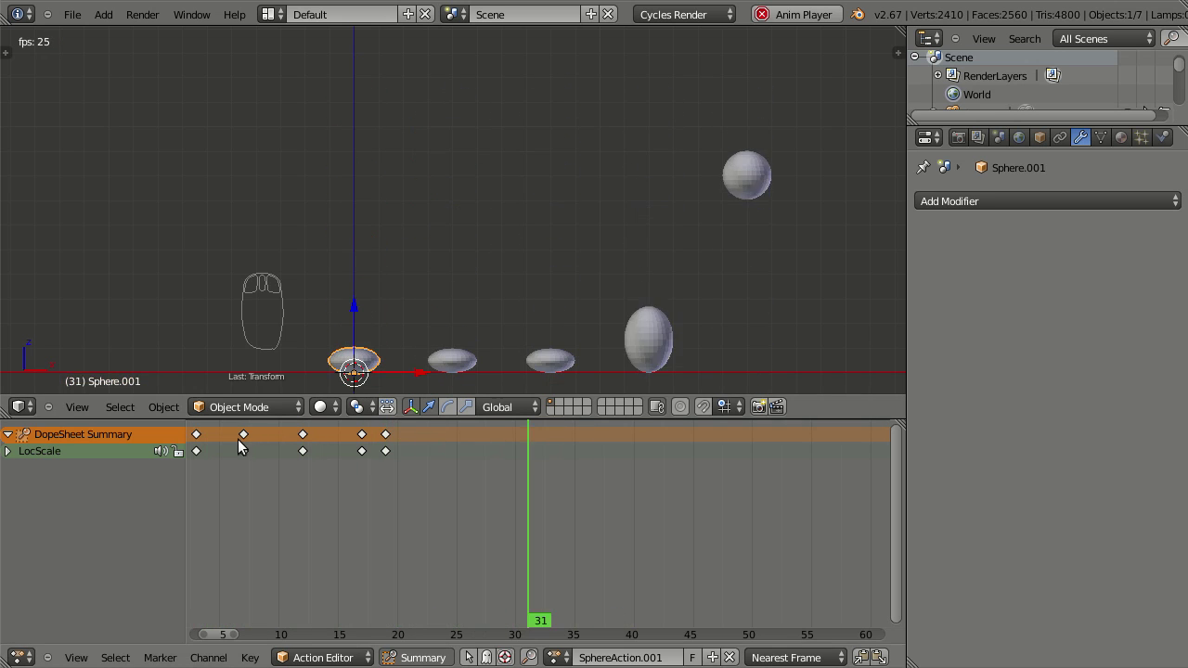
pyautogui.moveTo(452, 358); pyautogui.dragTo(474, 319)
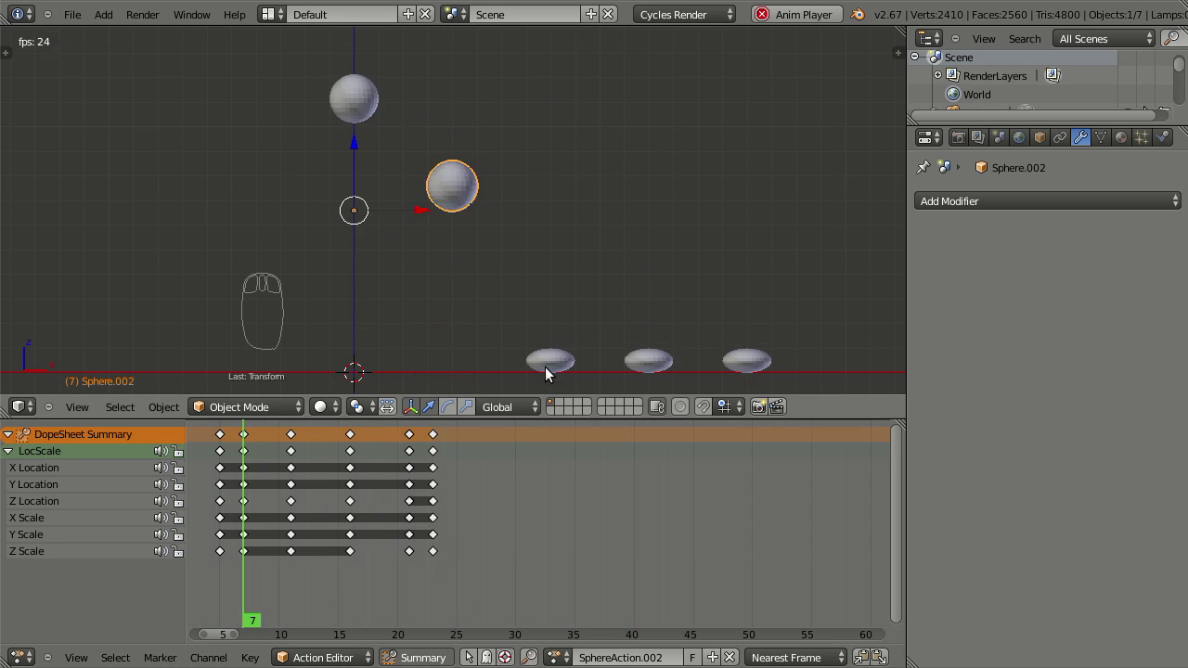
pyautogui.moveTo(562, 350); pyautogui.dragTo(659, 351)
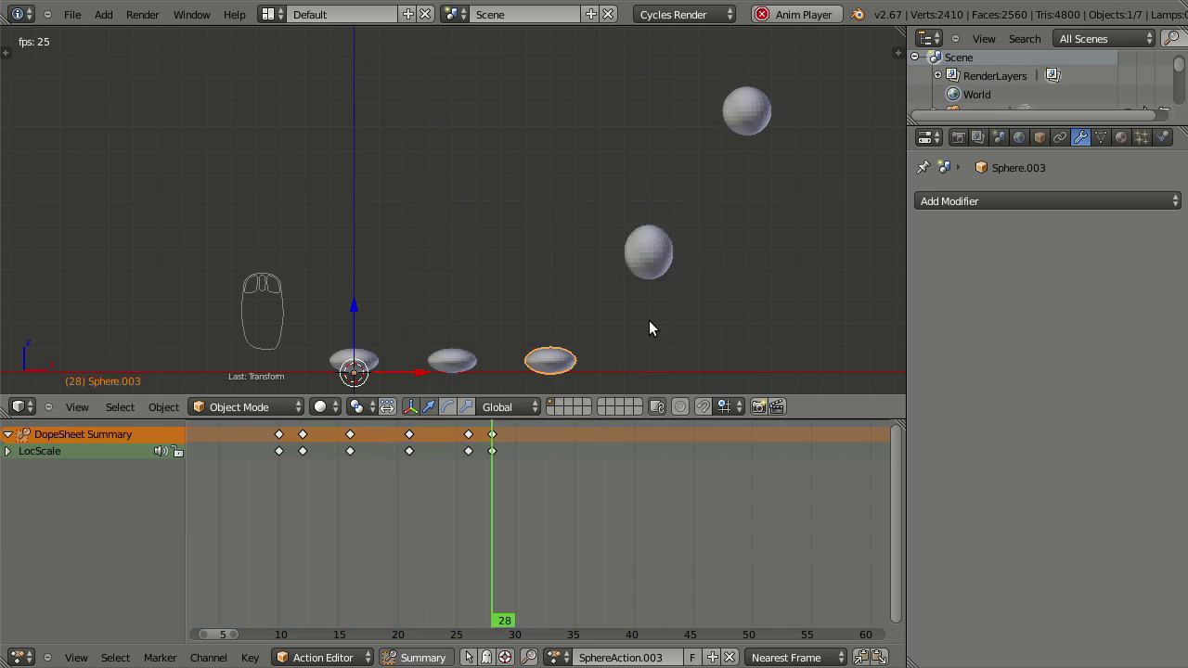
pyautogui.moveTo(654, 351); pyautogui.dragTo(750, 337)
pyautogui.moveTo(751, 347); pyautogui.dragTo(410, 341)
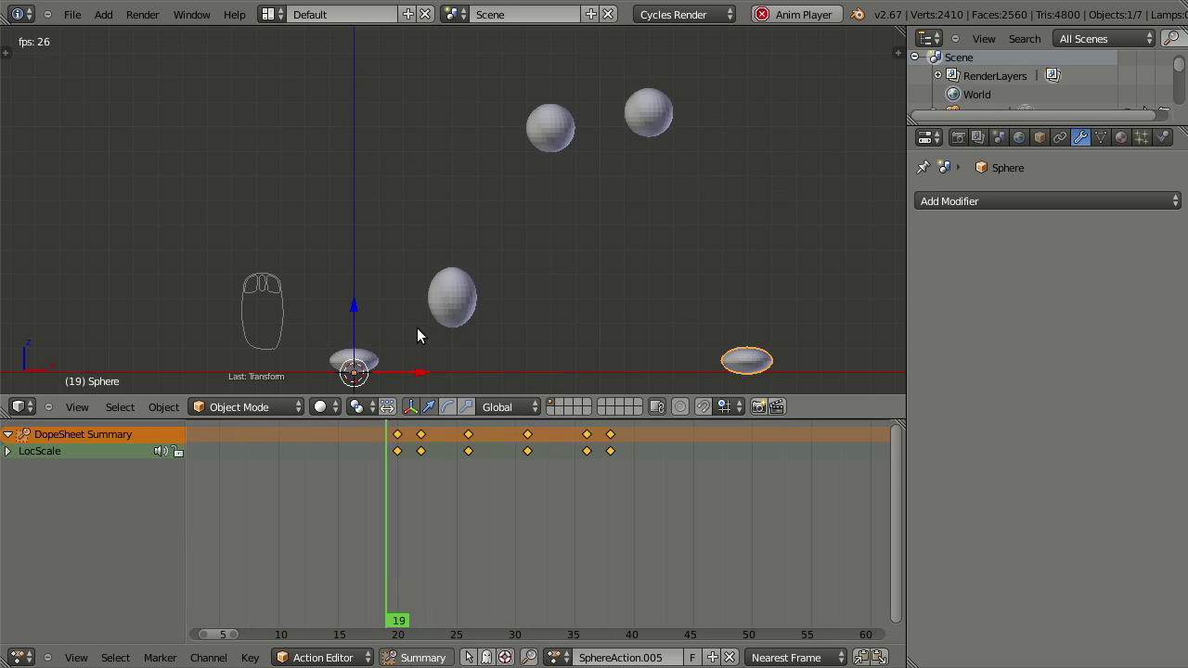